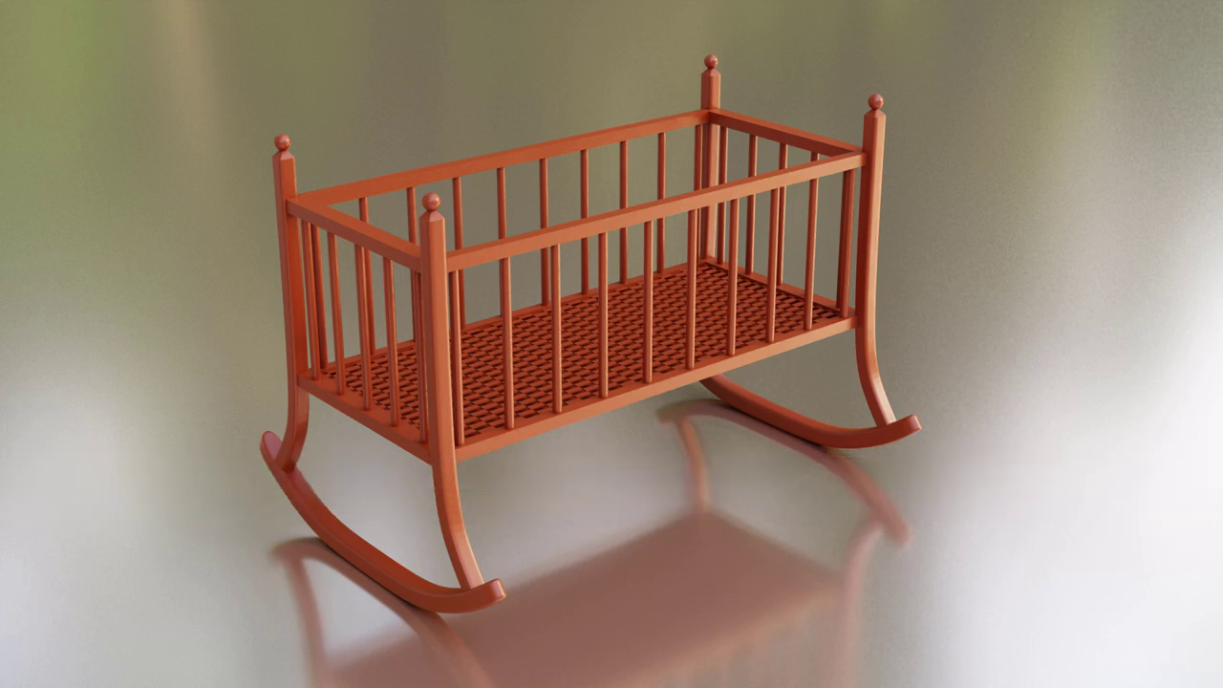
Step: Select the default cube and shrink it to about 0.32 beside the cradle reference
left_click(477, 395)
scroll("down", 3)
Step: Confirm the smaller cube, orbit into perspective and shift it about 3.7 m along negative X
key("s")
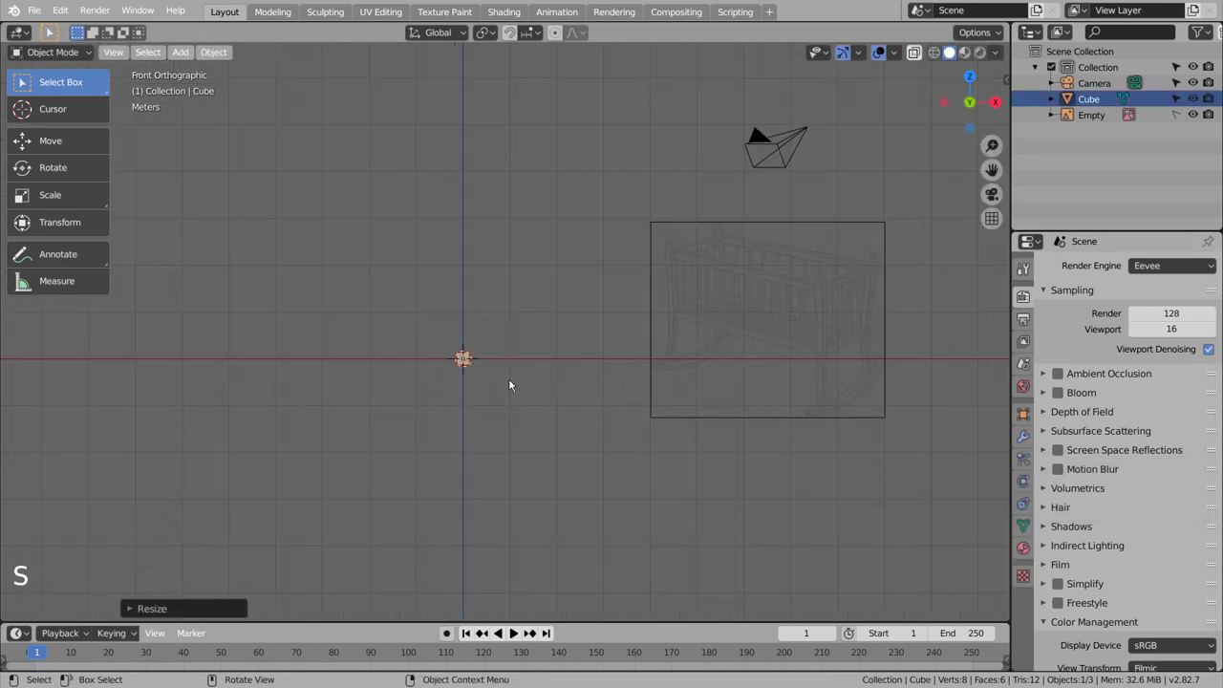
middle_click(608, 400)
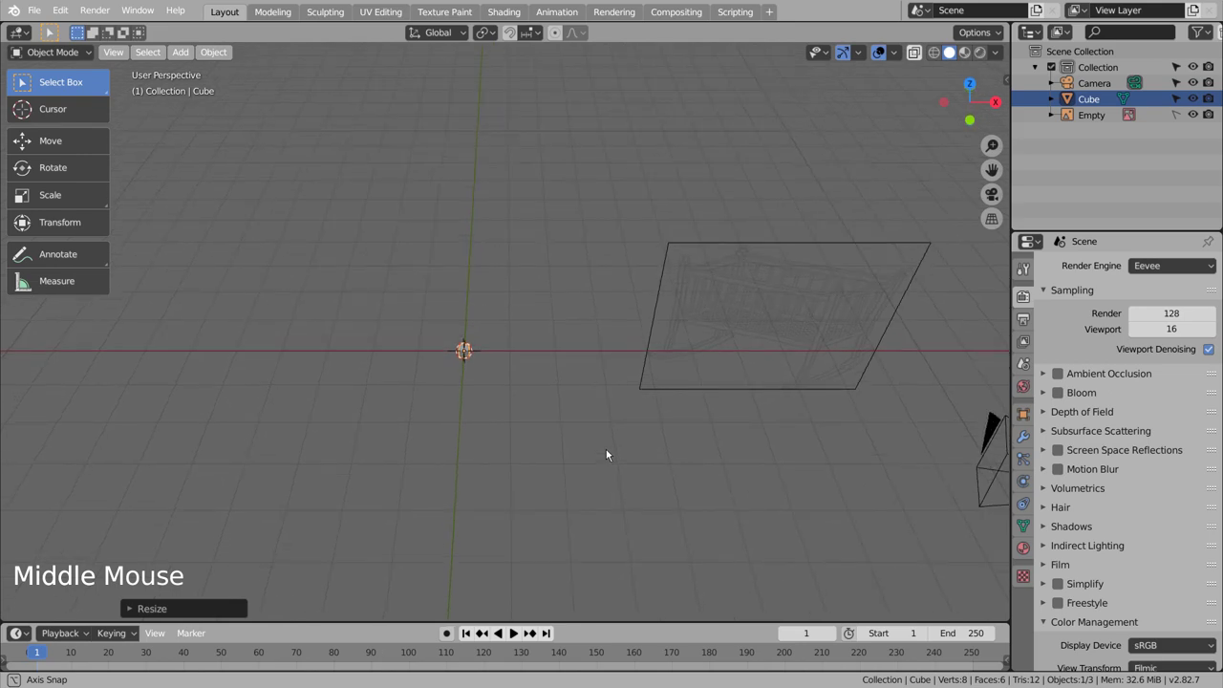
middle_click(607, 459)
middle_click(607, 459)
scroll("up", 3)
scroll("down", 3)
key("g")
scroll("down", 3)
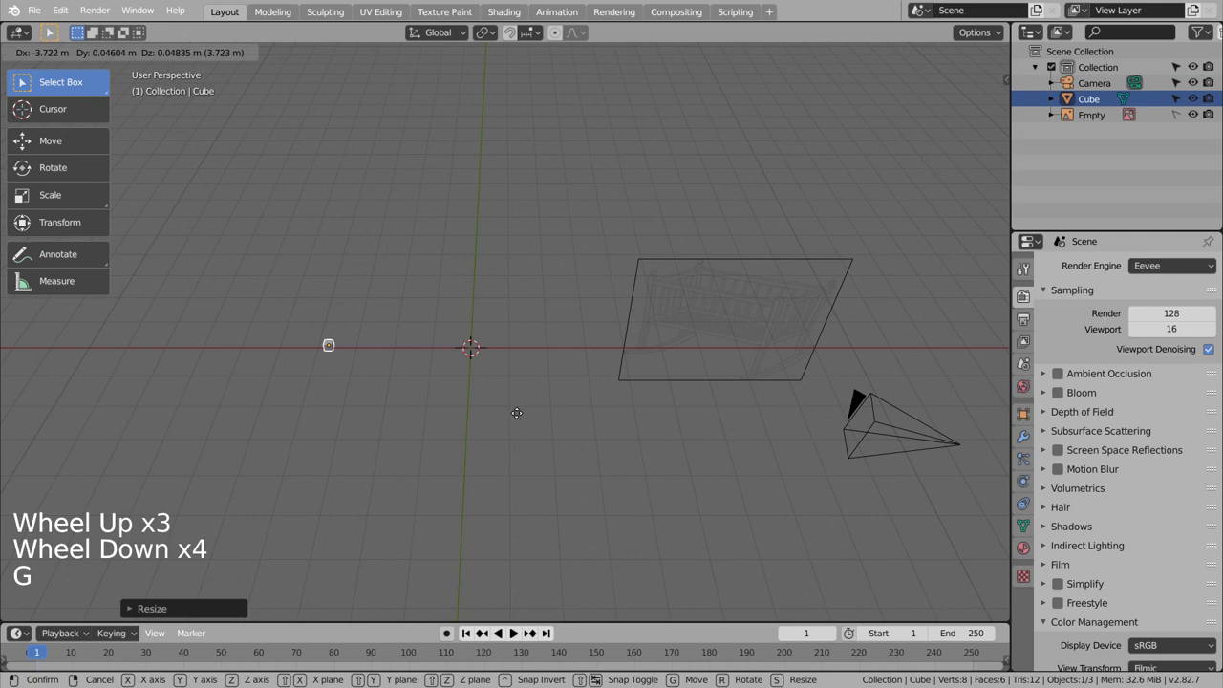
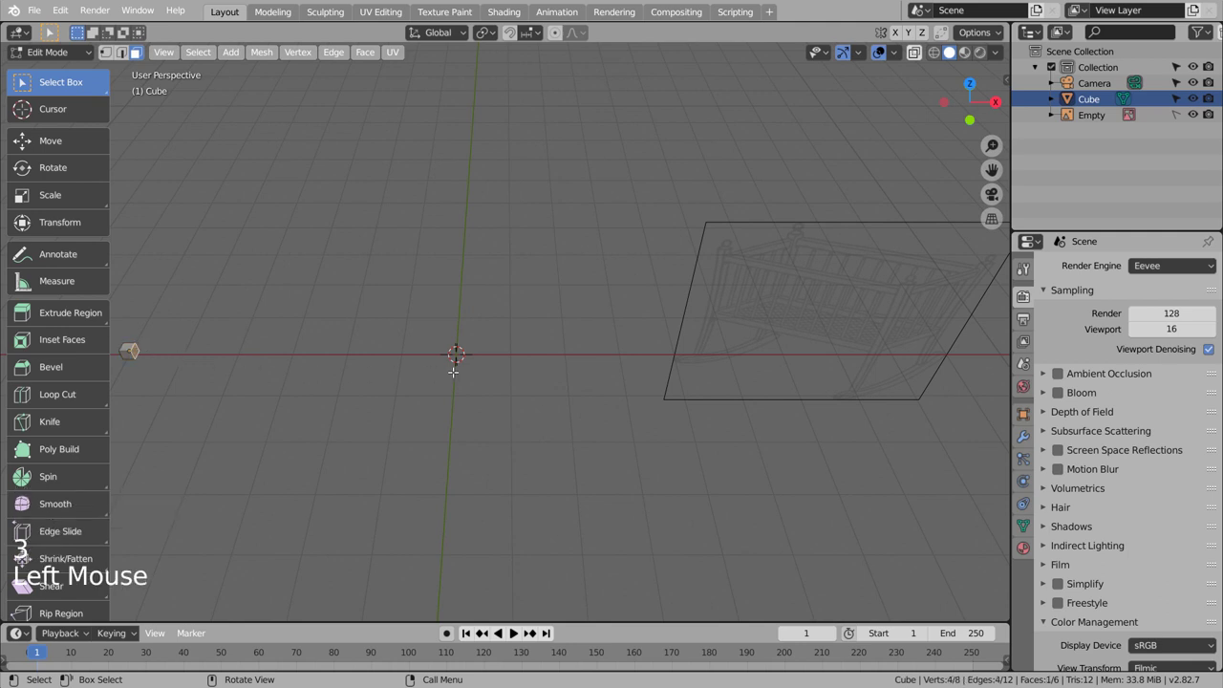
Step: Extrude the cube's side face along X into a long thin bar and orbit to check it
key("g")
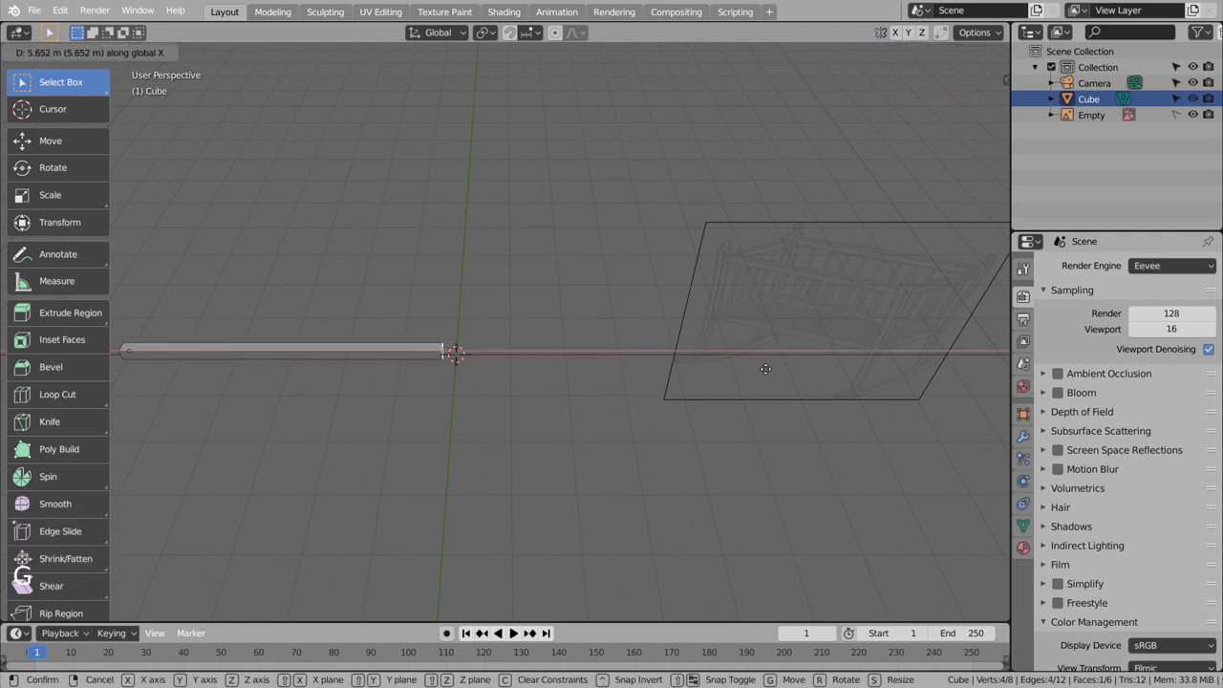
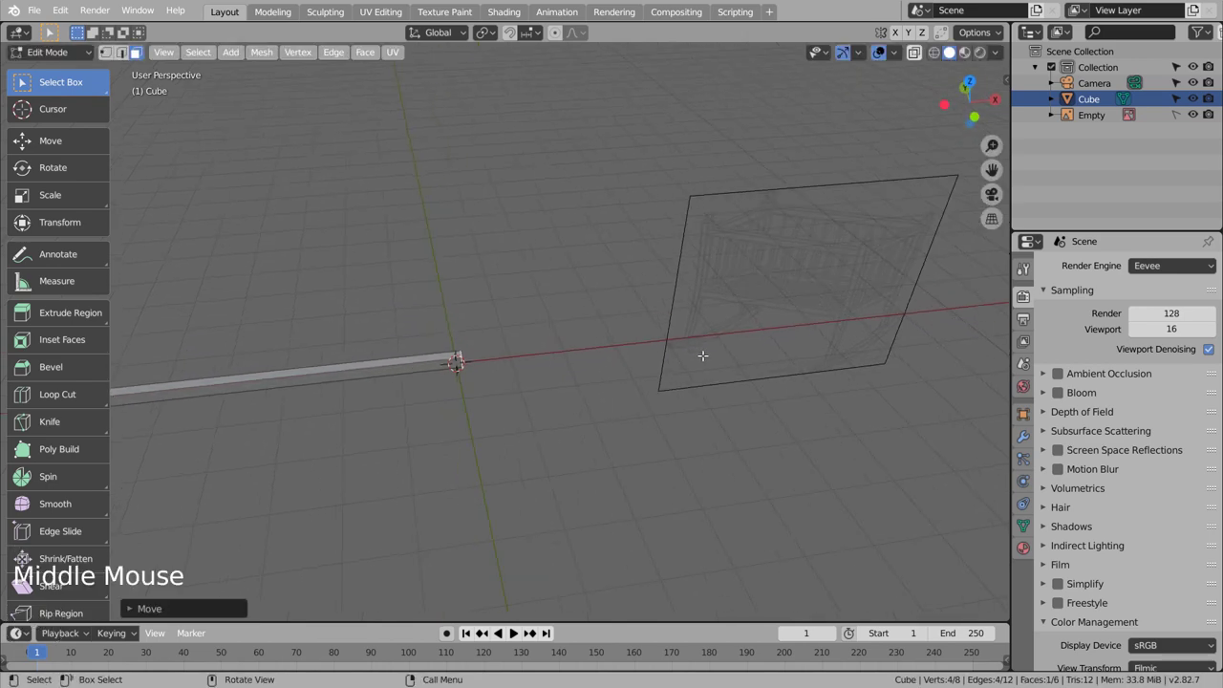
scroll("down", 3)
key("Tab")
middle_click(724, 419)
middle_click(626, 424)
middle_click(604, 424)
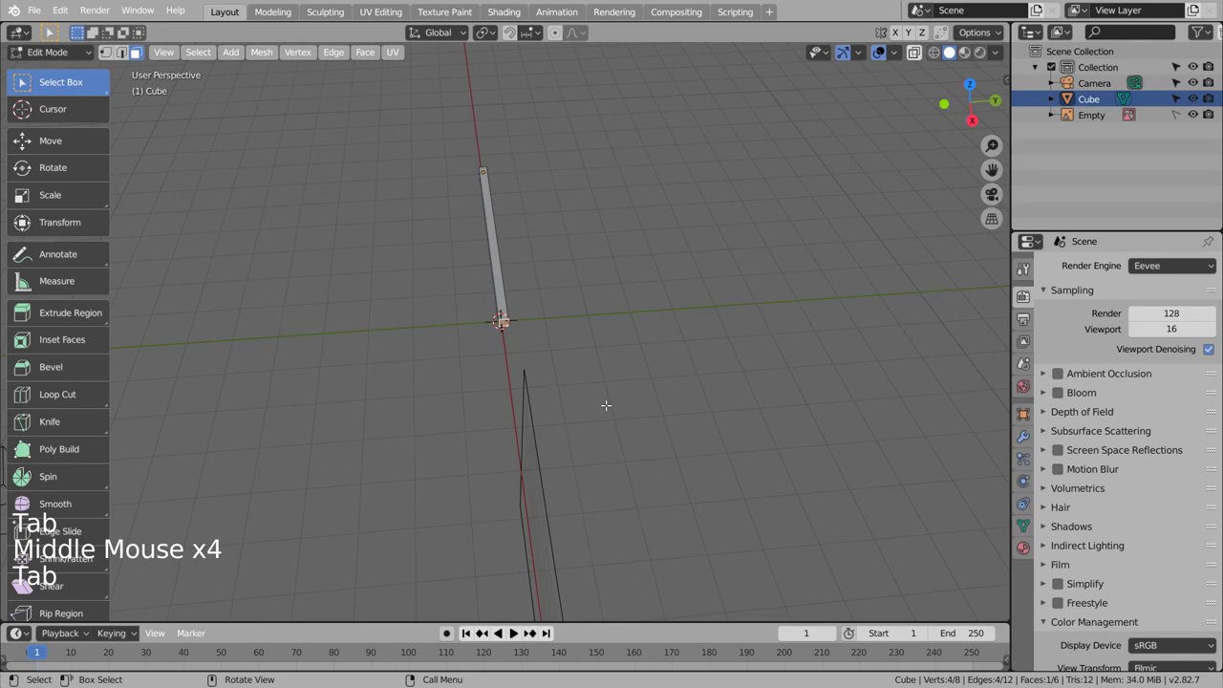
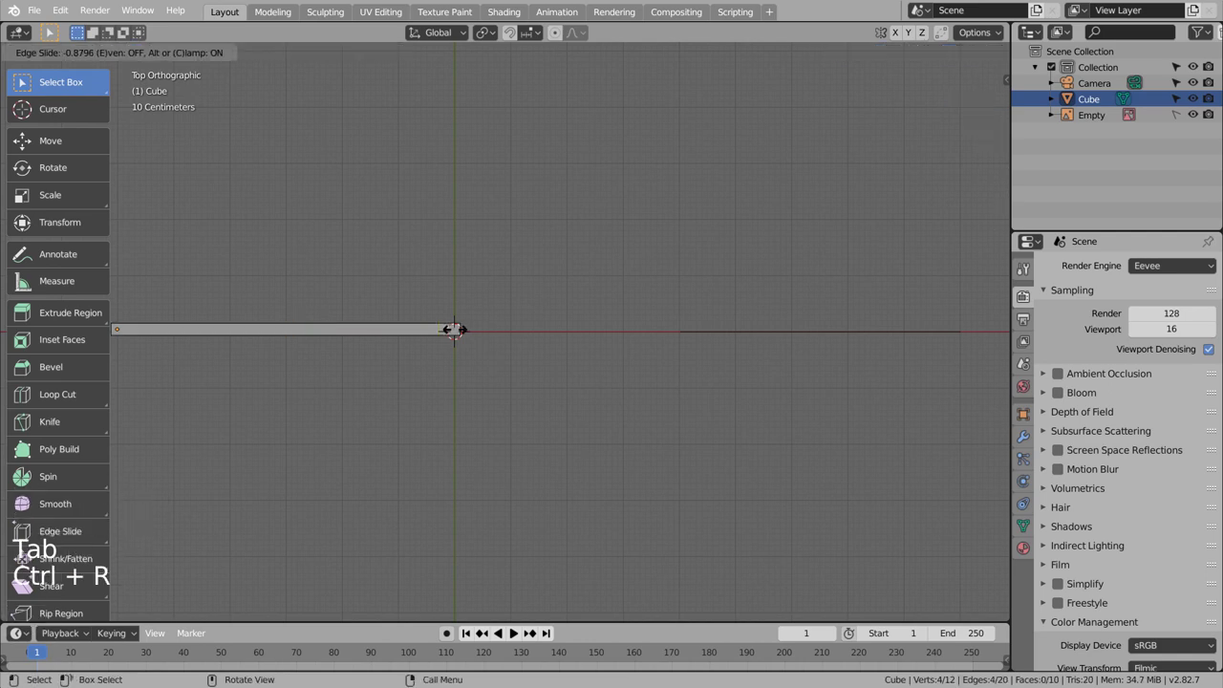
Step: Add loop cuts across the bar and view it straight down from the top
key("ctrl+z")
key("ctrl+r")
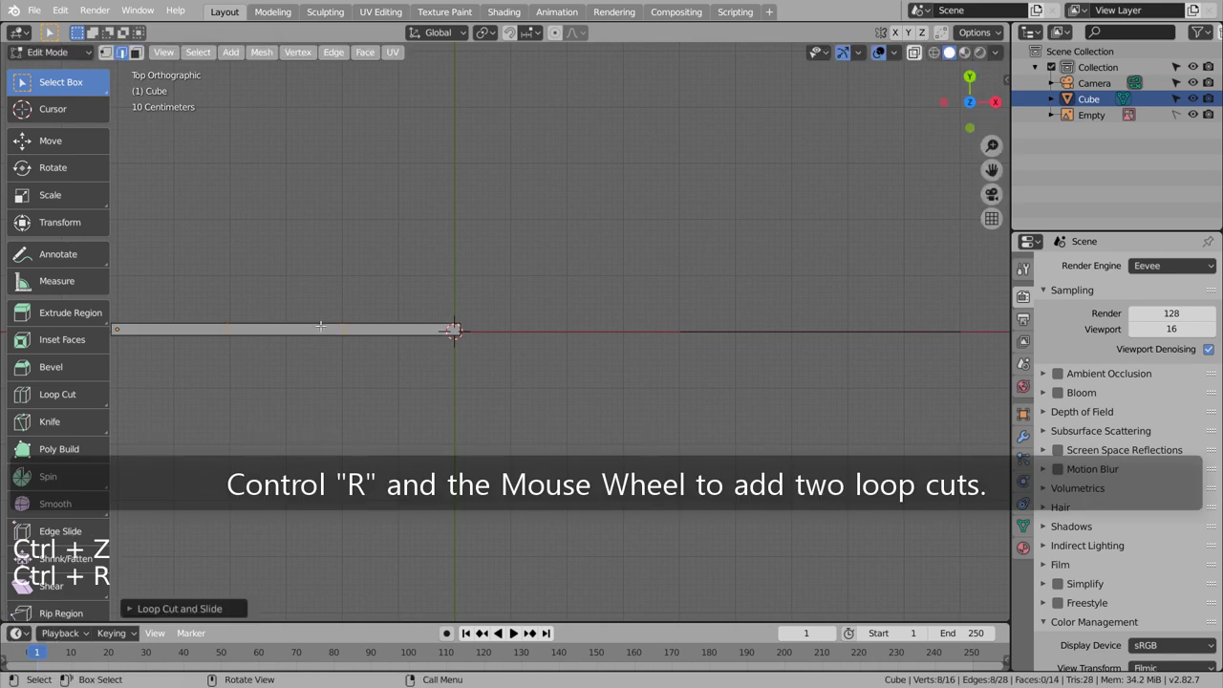
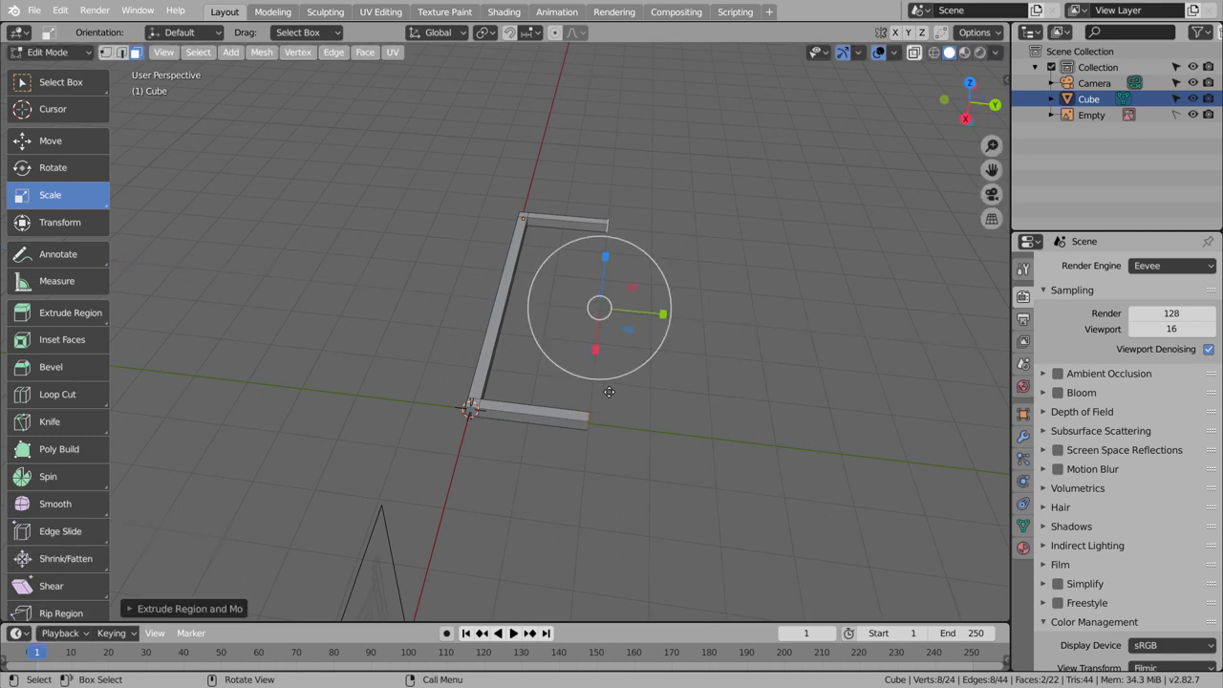
key("KP_7")
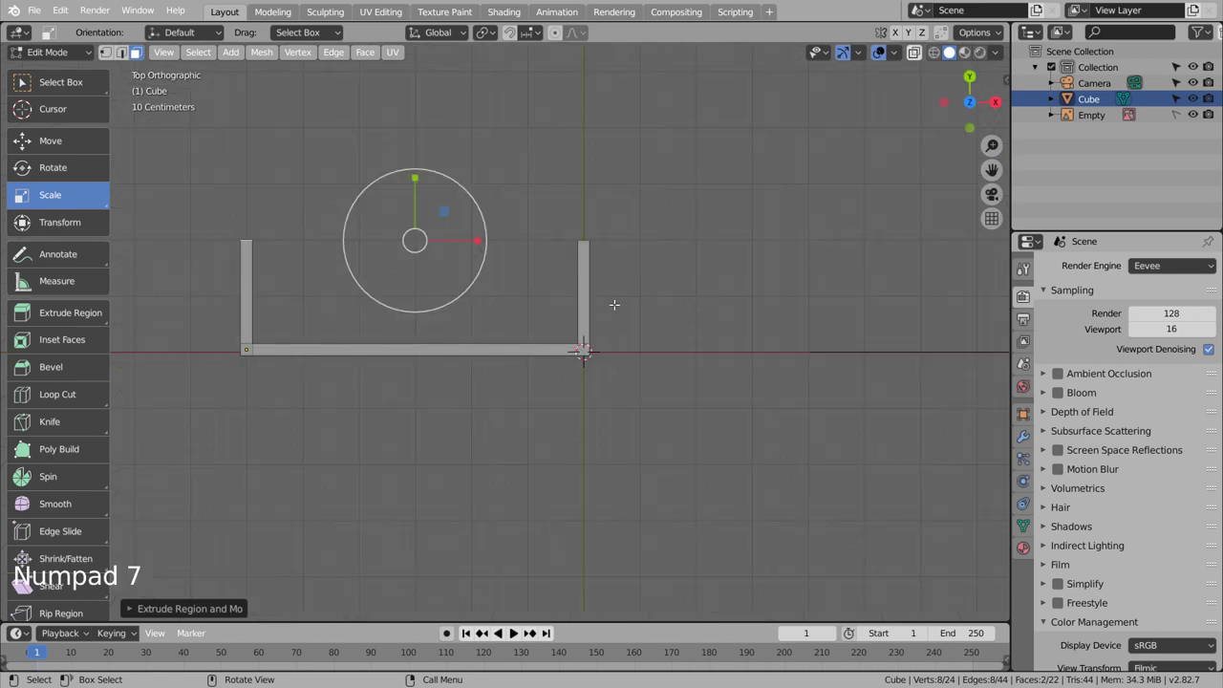
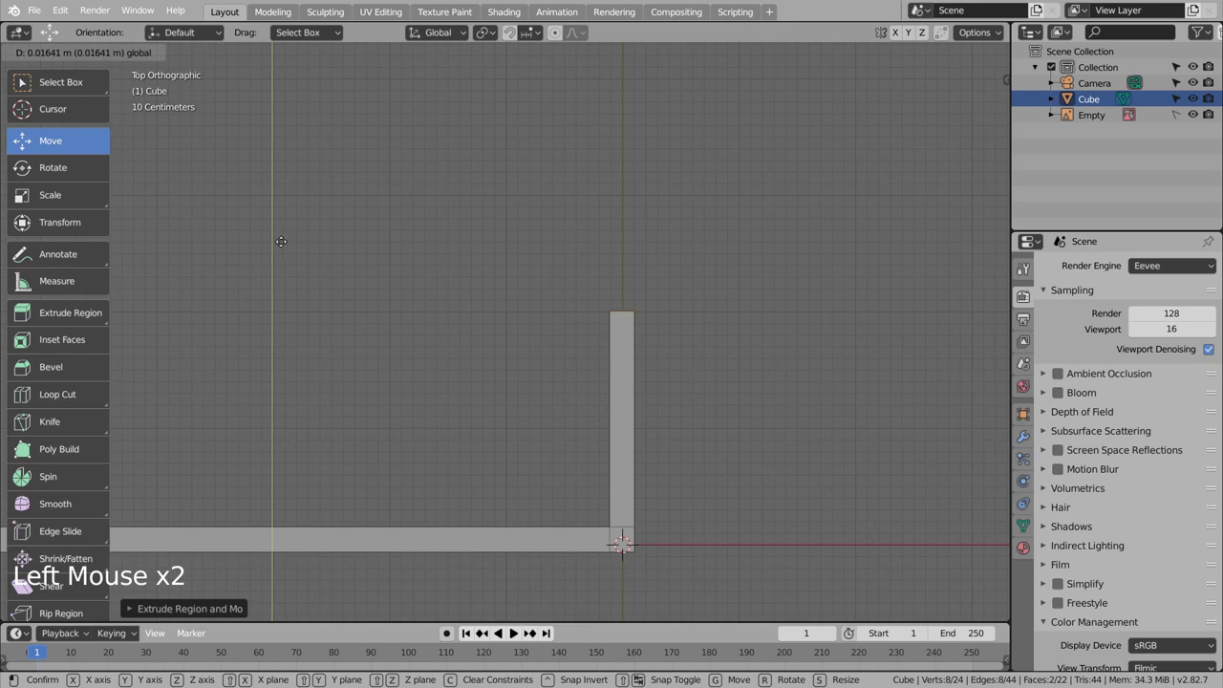
Step: Finish the U-shaped half frame and move the whole mesh along Y to meet the X axis
key("Tab")
scroll("down", 3)
key("Tab")
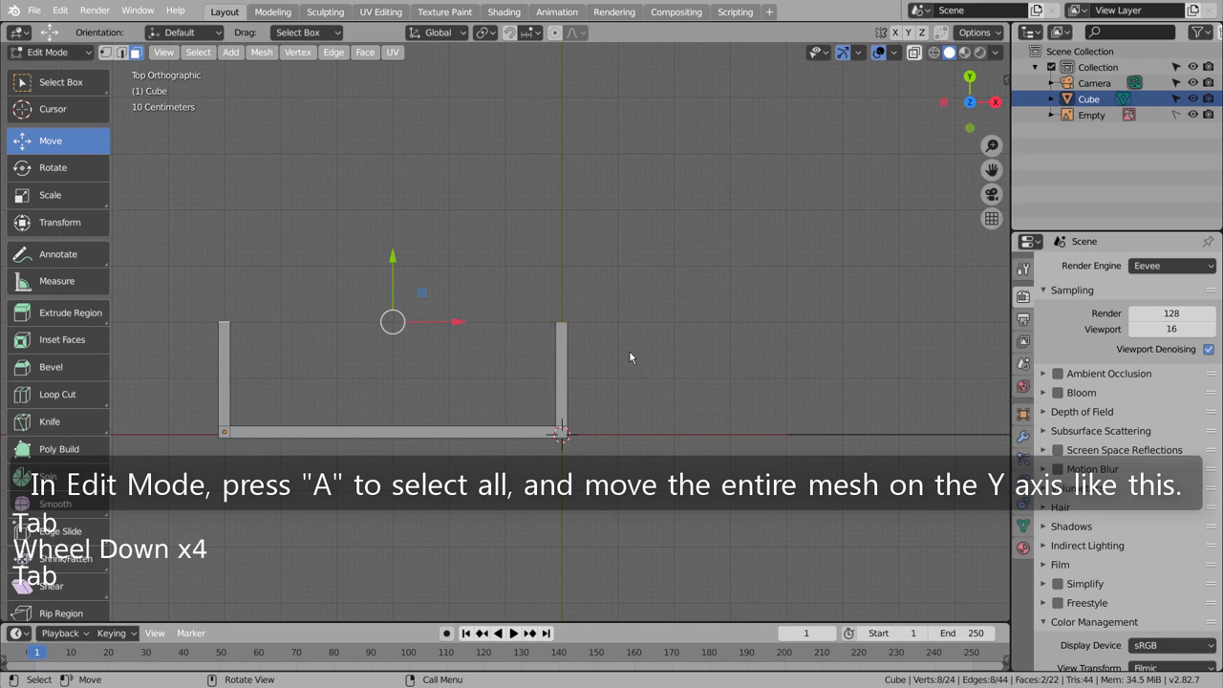
key("a")
key("g")
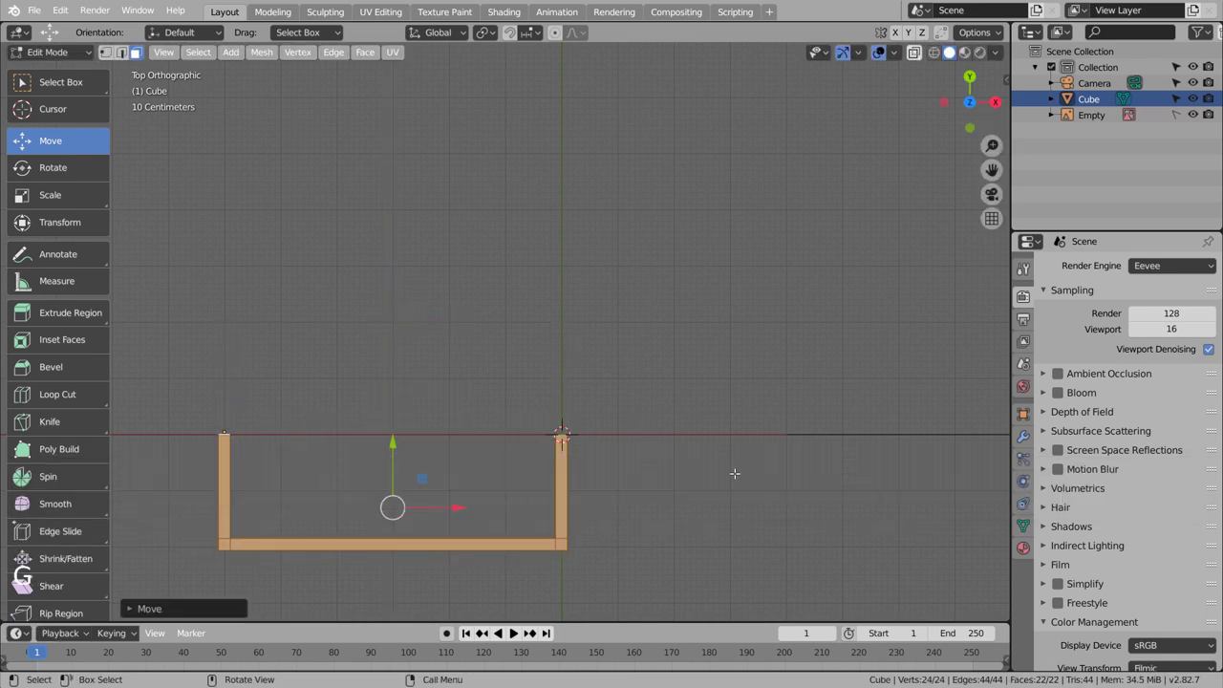
Step: Add a Mirror modifier on Y only to close the half frame into a rectangular rim
left_click(1021, 453)
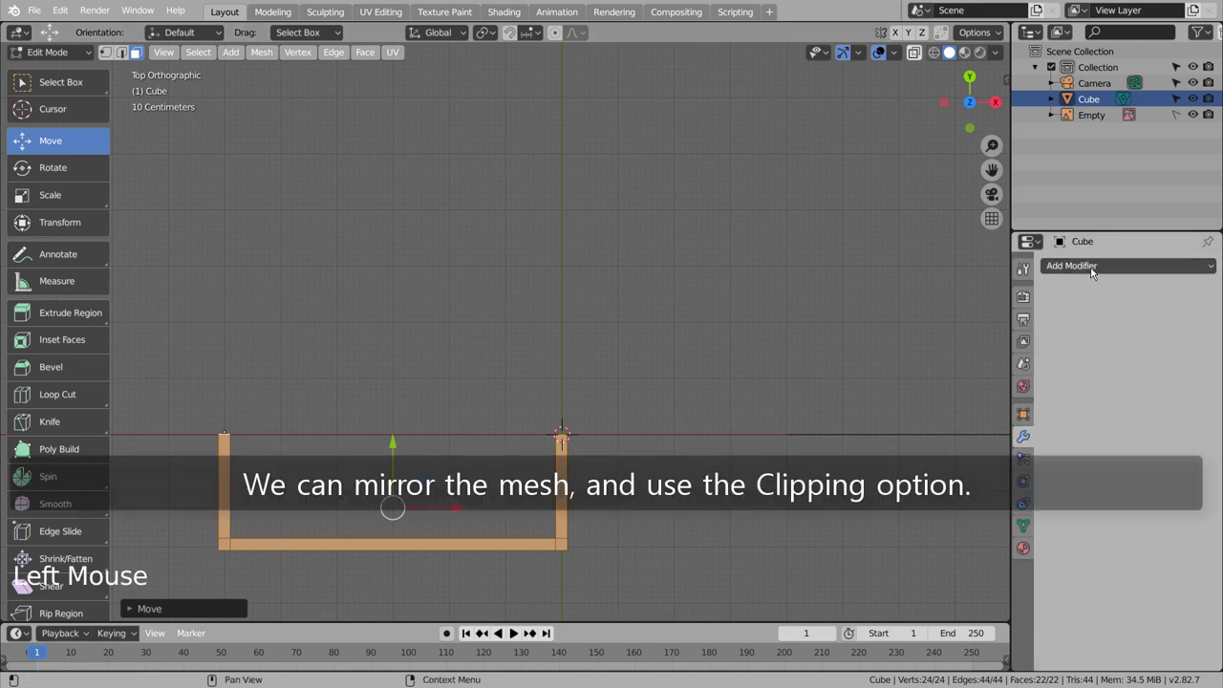
left_click(1092, 277)
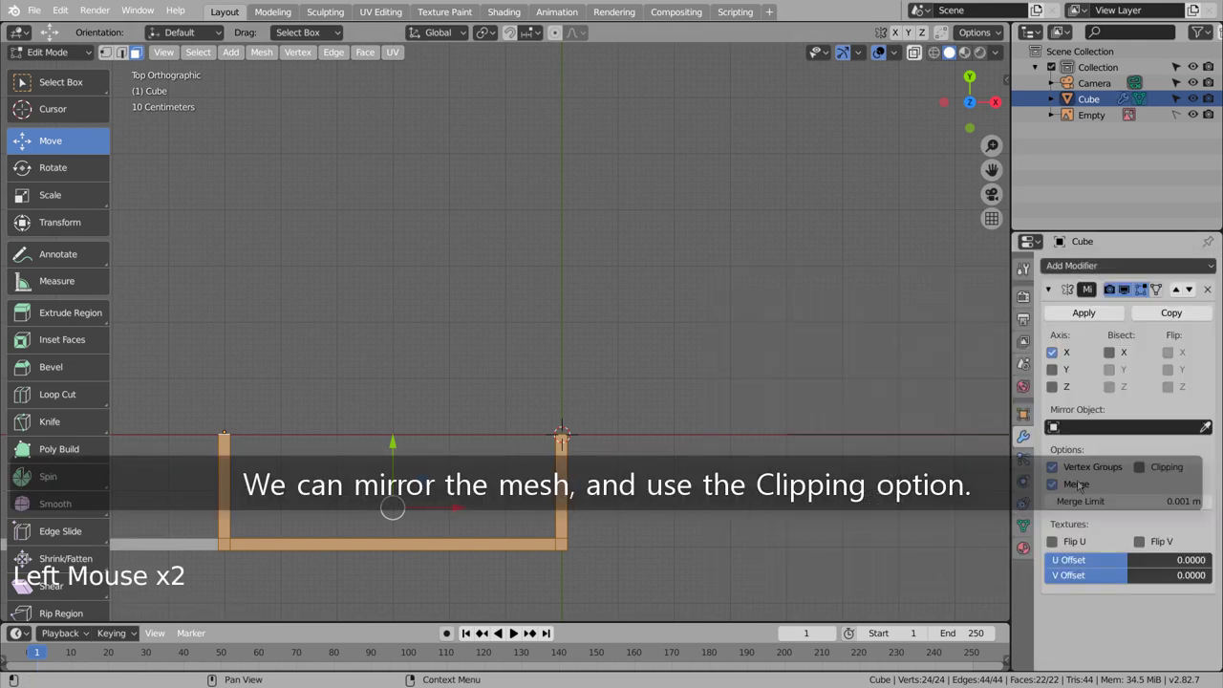
left_click(1060, 373)
left_click(1063, 354)
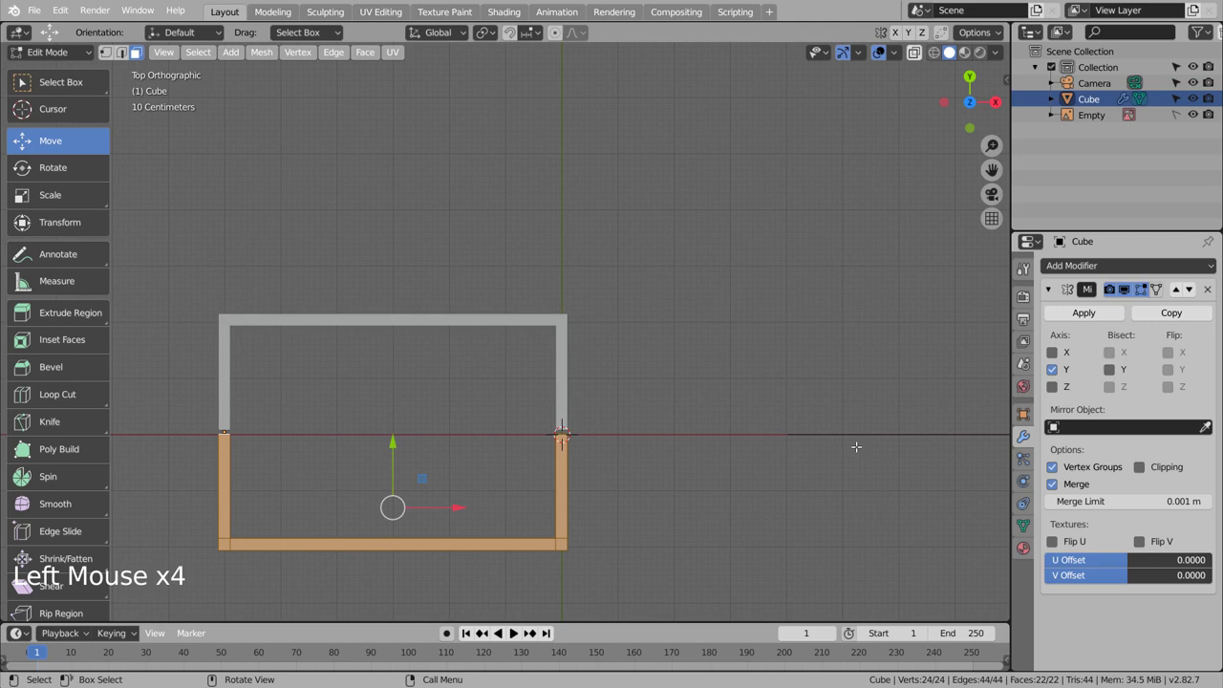
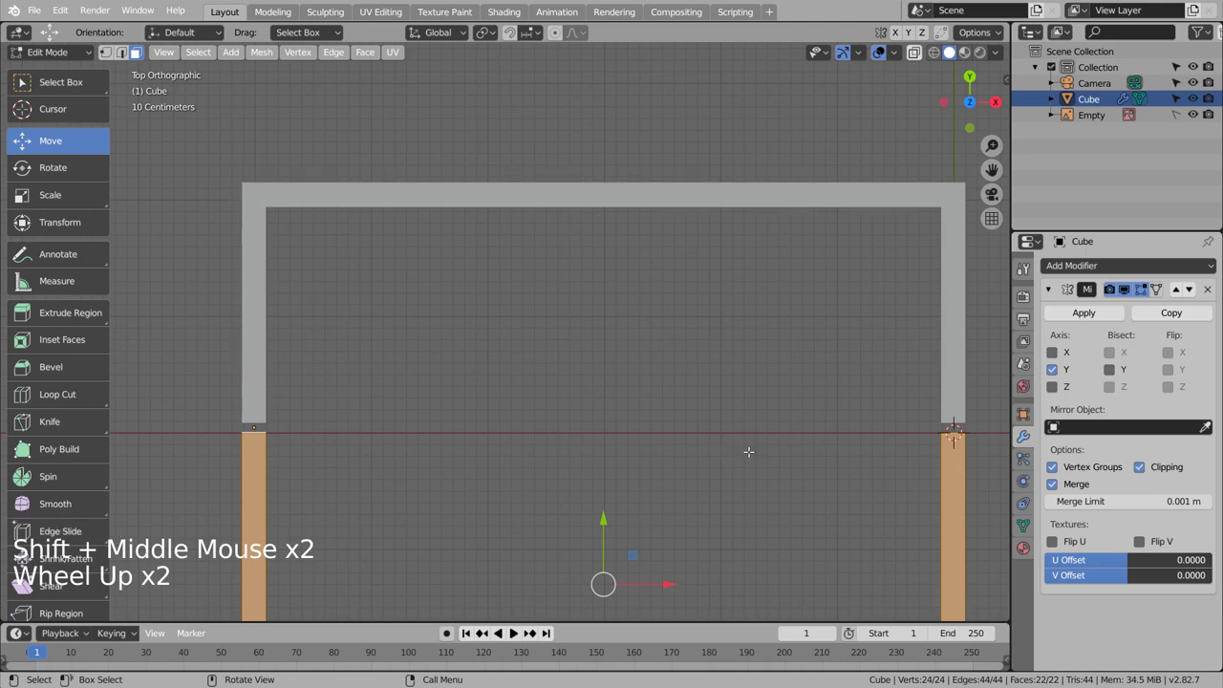
Step: Enable clipping on the mirror and return to Object Mode
key("Tab")
key("Tab")
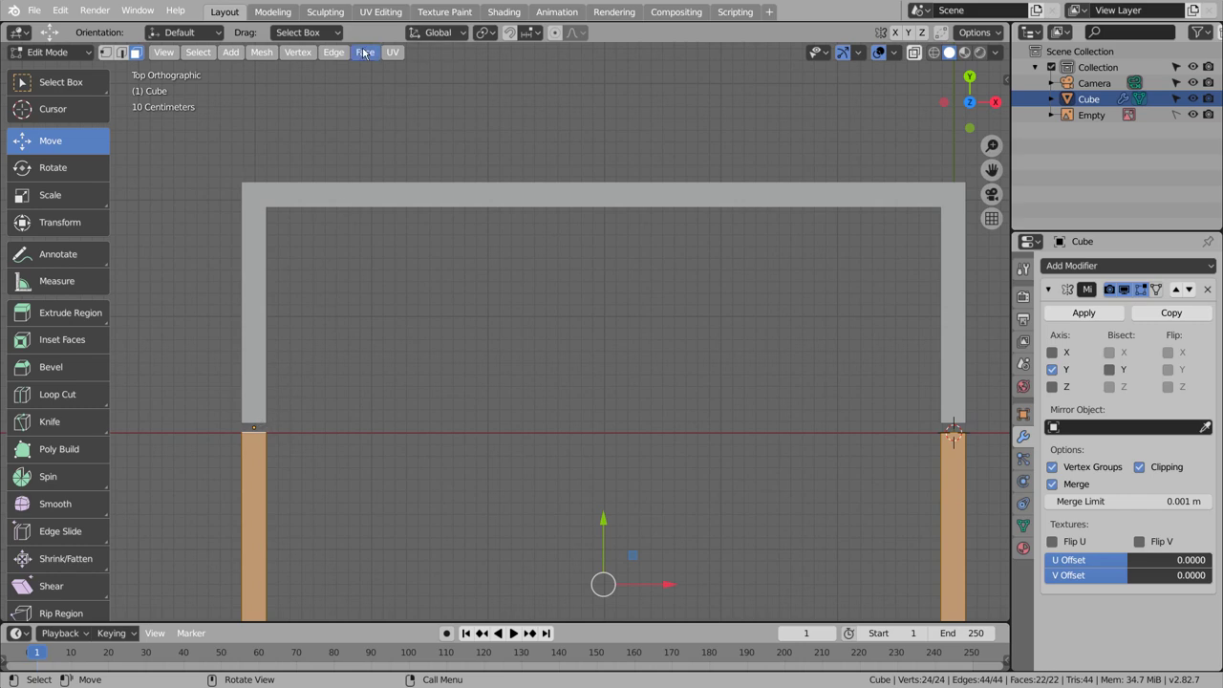
key("Tab")
left_click(212, 64)
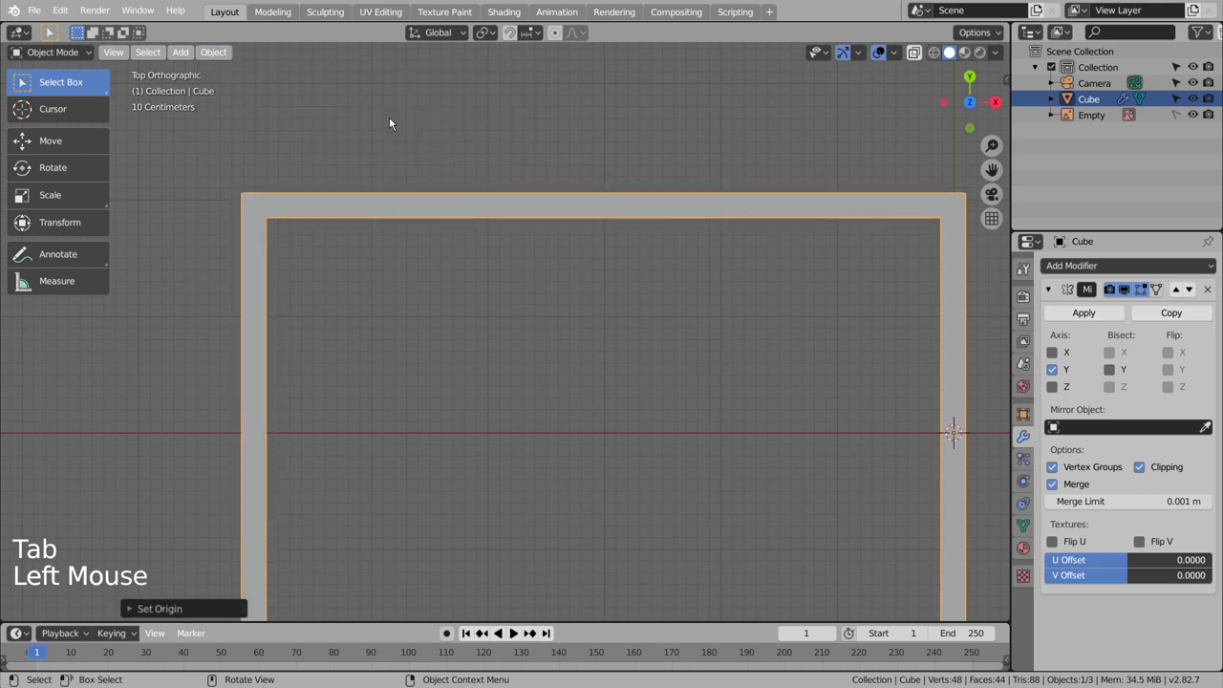
Step: Select the rectangular rim frame and stretch it along X
key("Tab")
key("Tab")
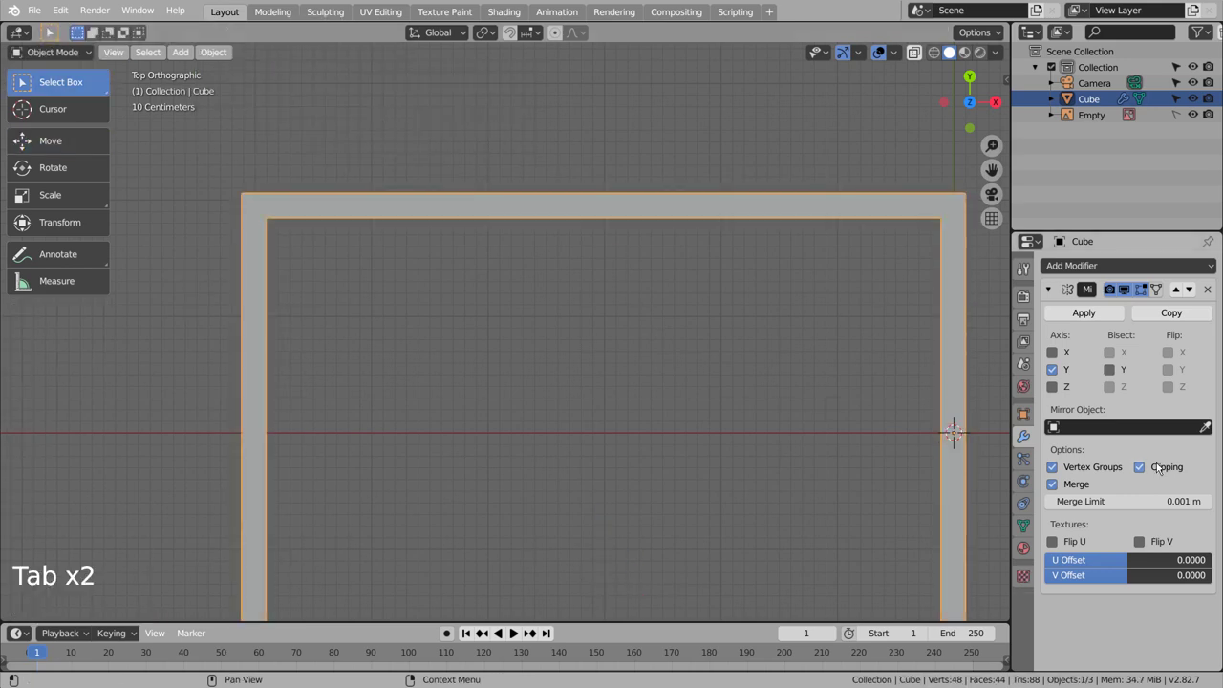
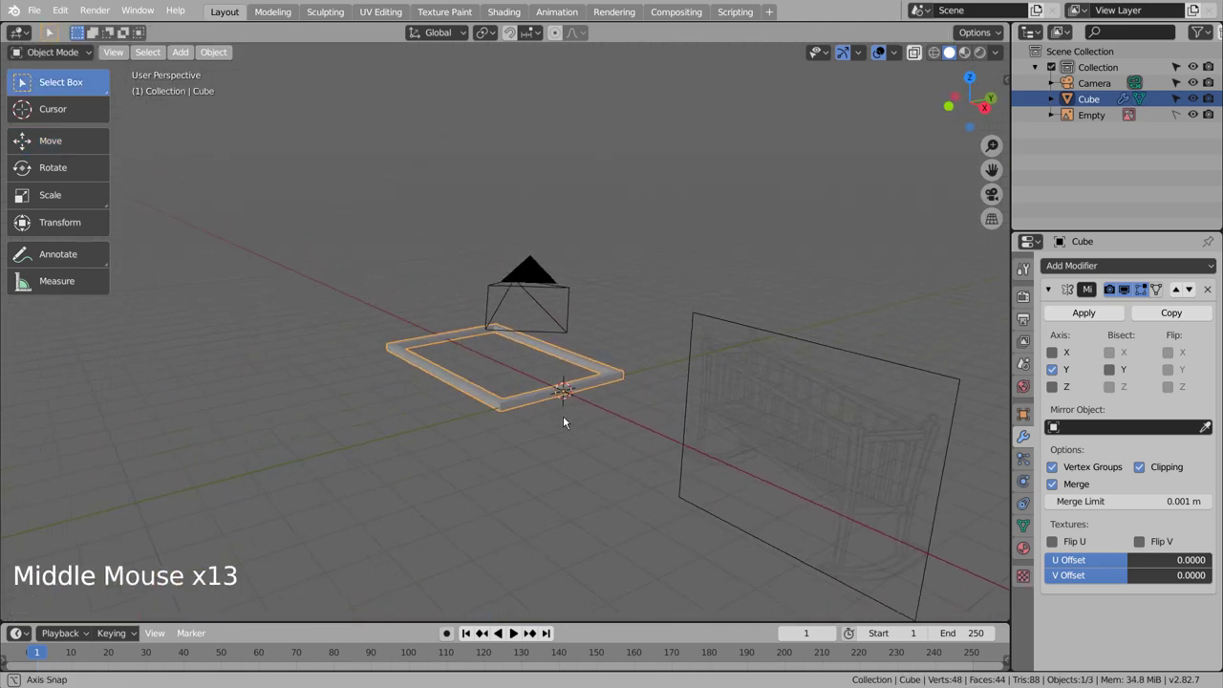
middle_click(556, 424)
middle_click(510, 425)
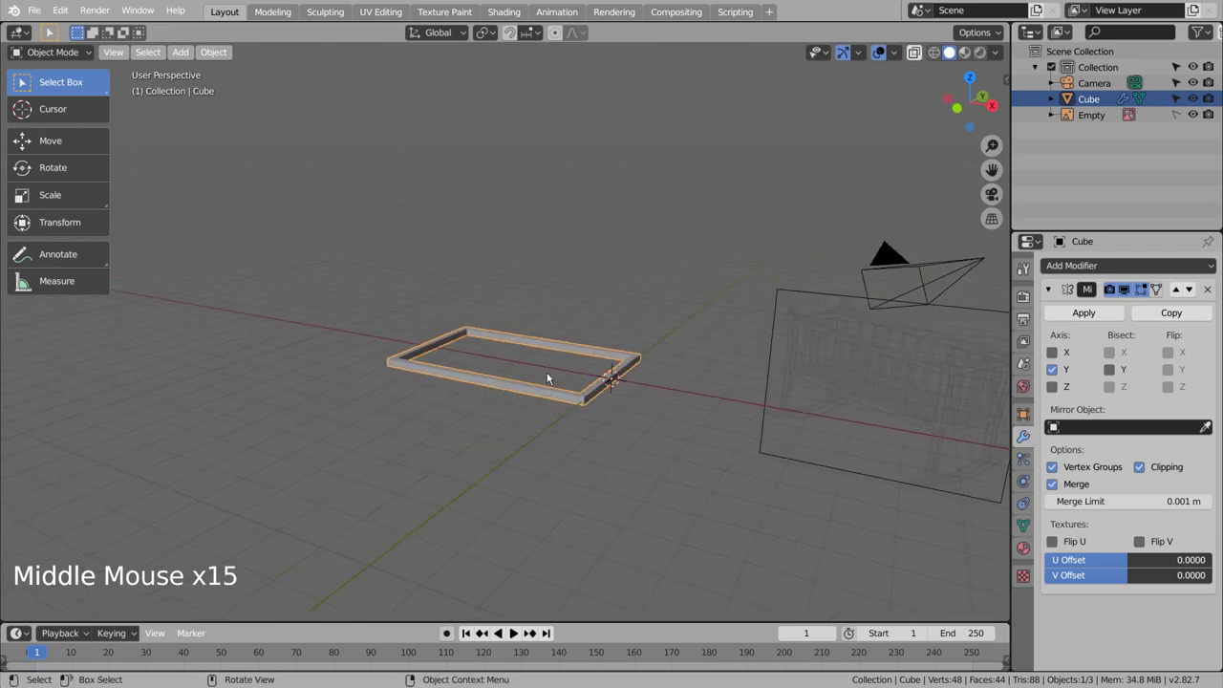
left_click(553, 390)
middle_click(585, 441)
key("s")
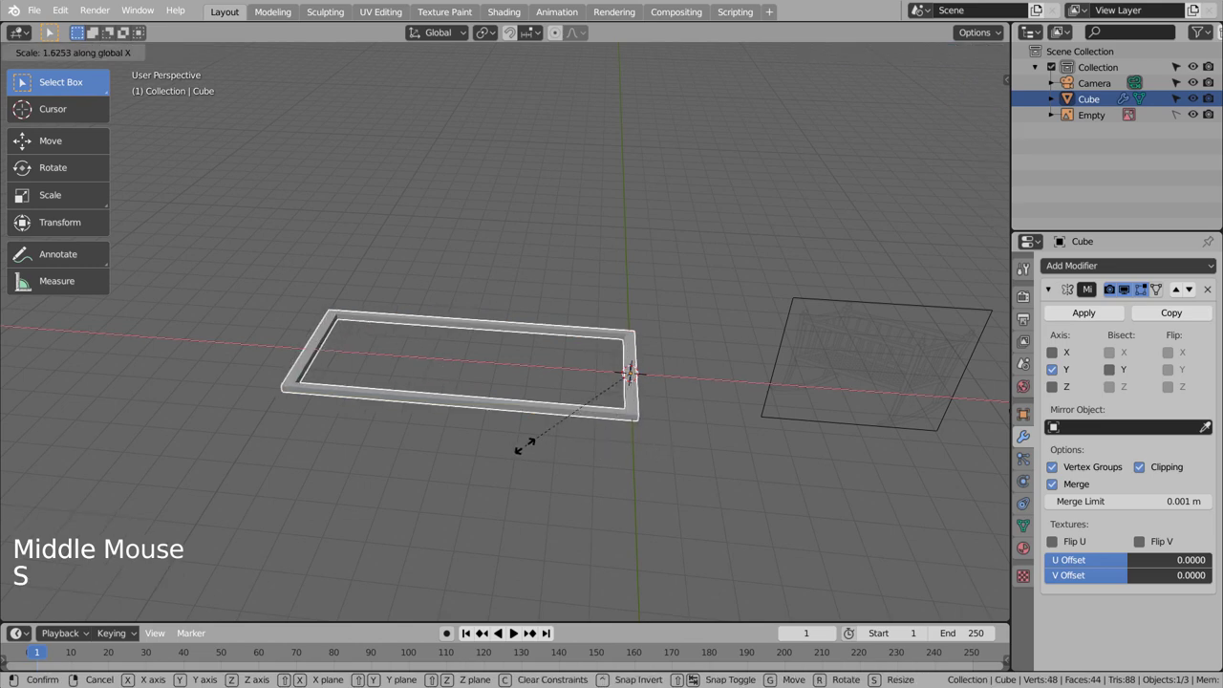
middle_click(606, 507)
middle_click(583, 479)
Step: Duplicate the frame into a raised copy above it and begin editing the copy's mesh
key("shift+d")
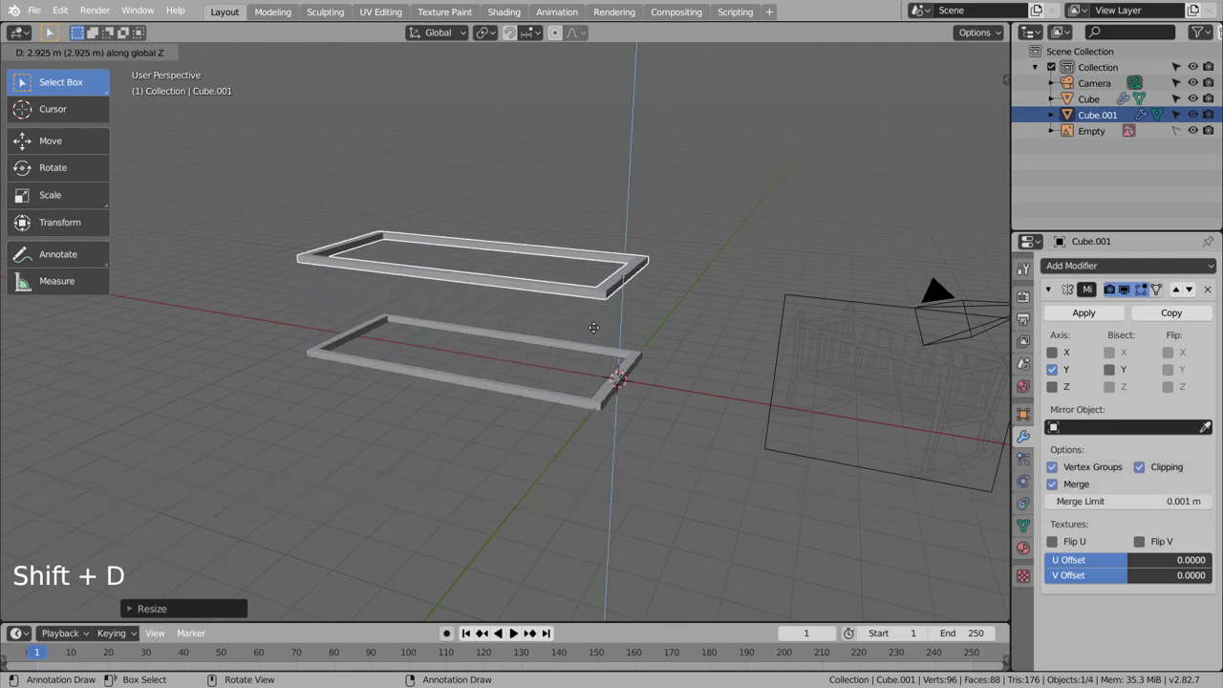
left_click(343, 391)
middle_click(356, 435)
middle_click(386, 441)
key("Tab")
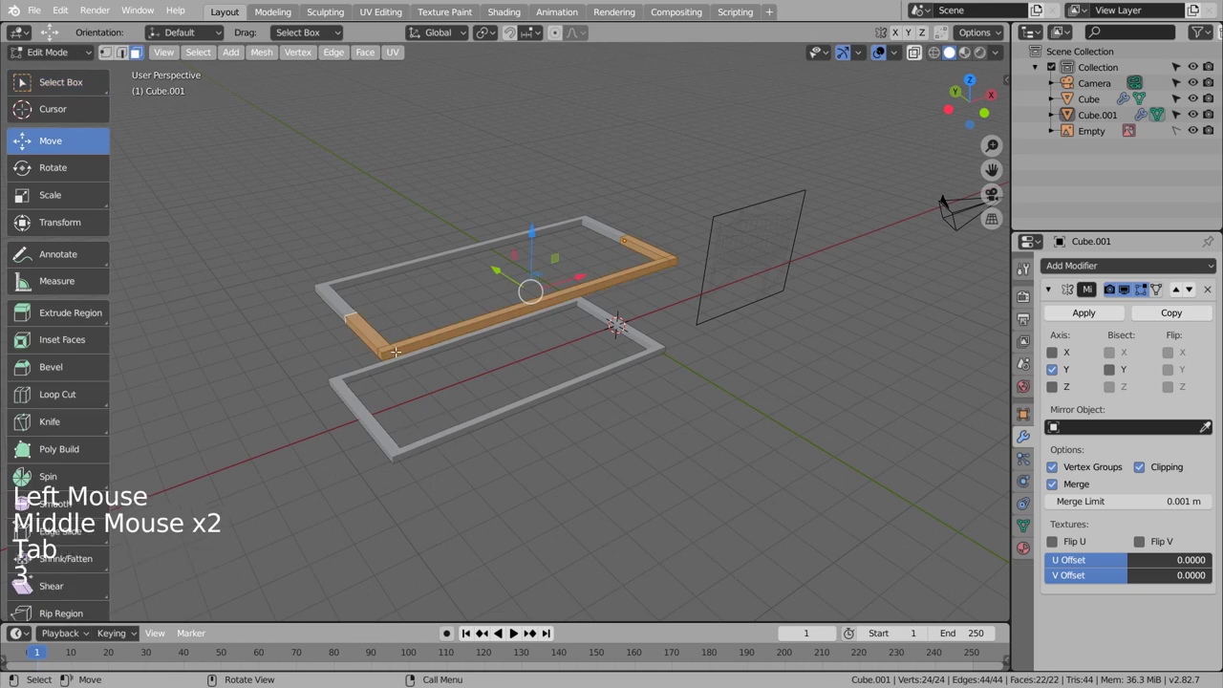
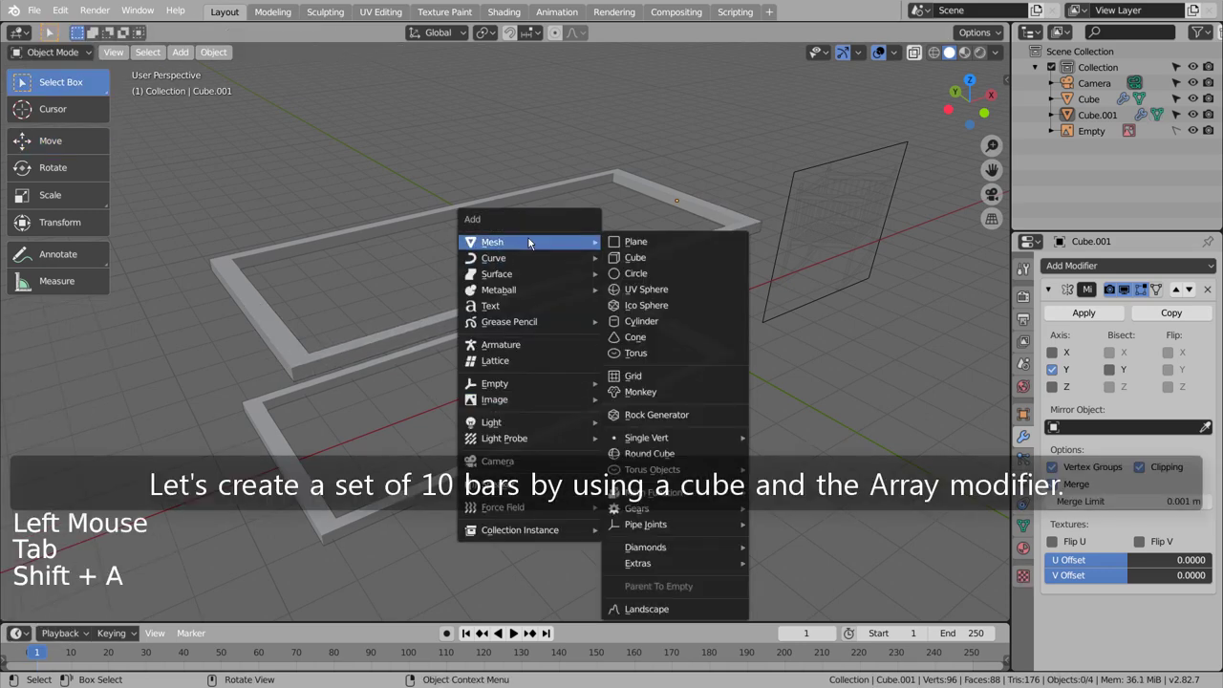
Step: Shrink the newly added cube and frame it from the top view
key("s")
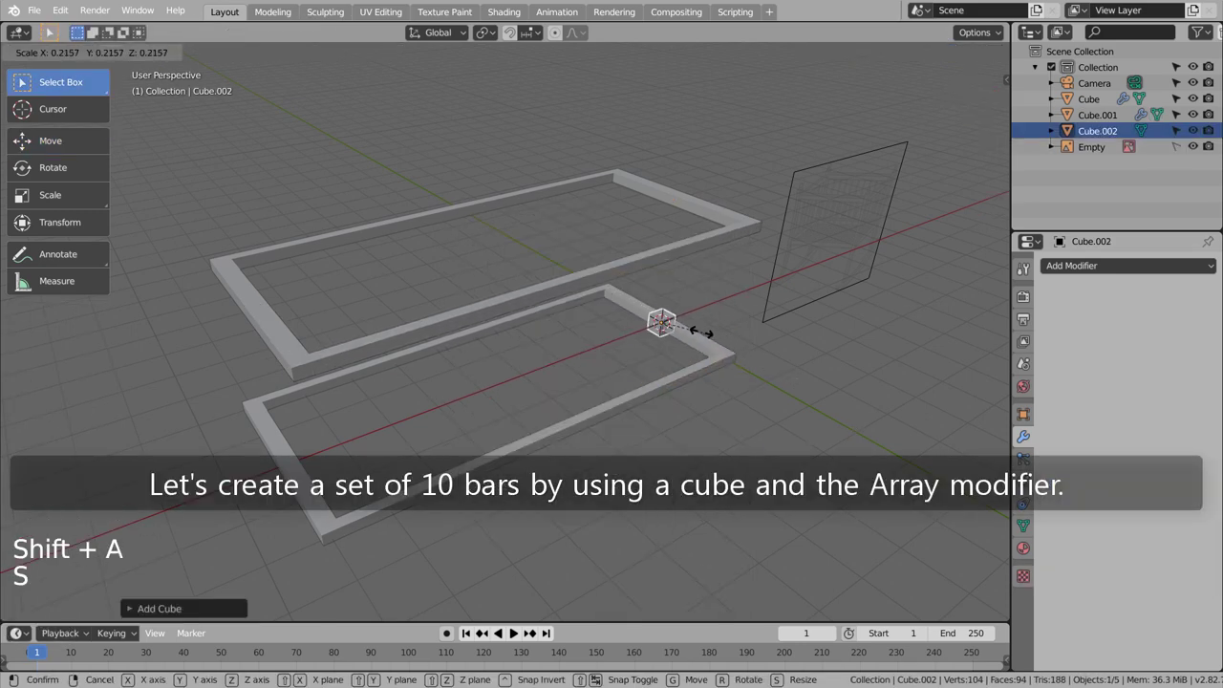
key("KP_1")
key("KP_0")
key("KP_Decimal")
scroll("down", 3)
middle_click(718, 387)
key("KP_7")
key("s")
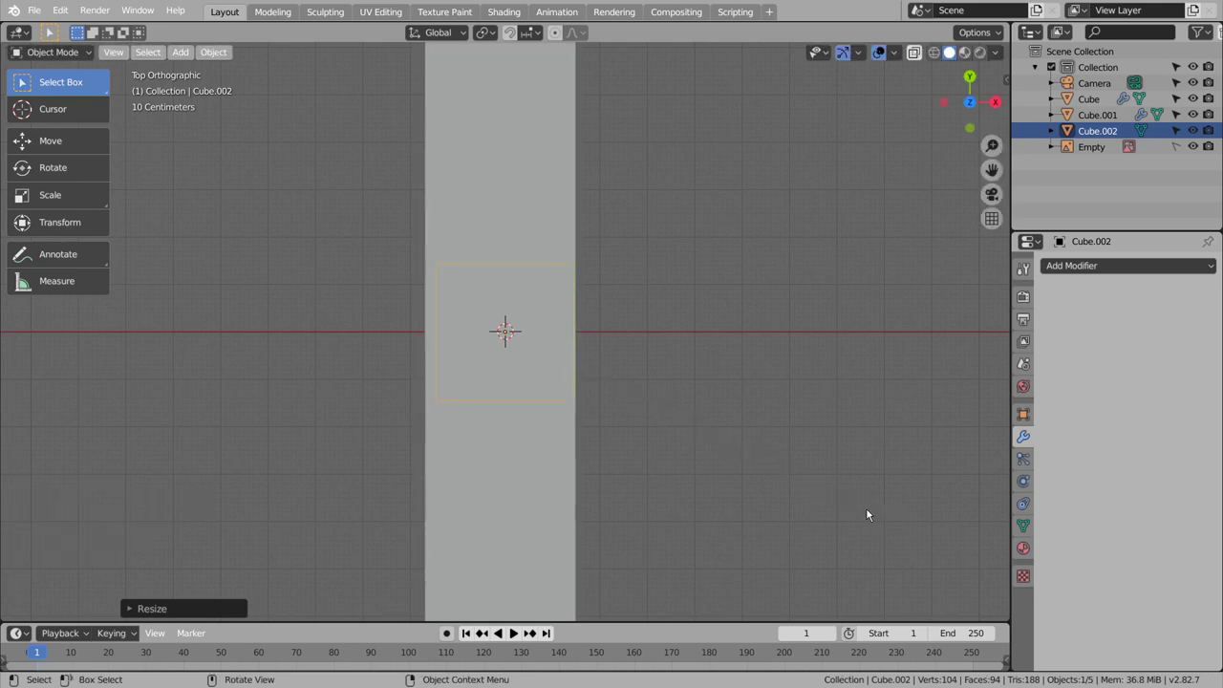
scroll("down", 3)
middle_click(398, 481)
Step: Move the small cube onto a corner of the frame and give it an Array modifier
key("g")
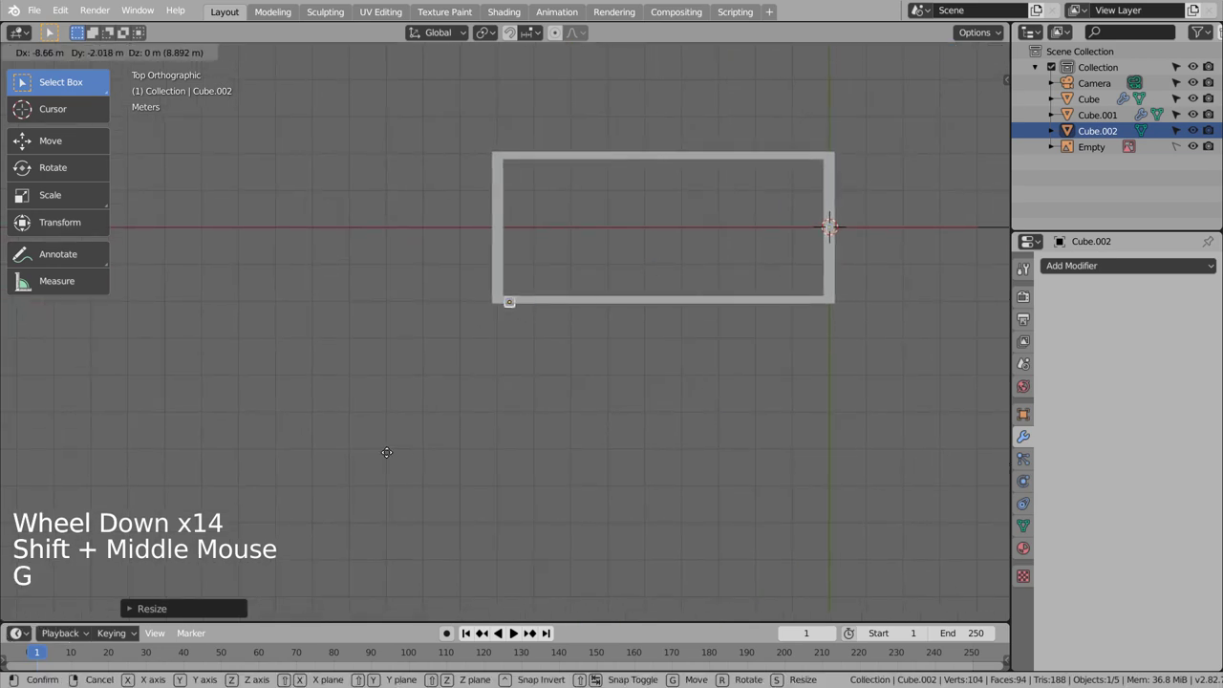
scroll("up", 3)
middle_click(540, 356)
key("s")
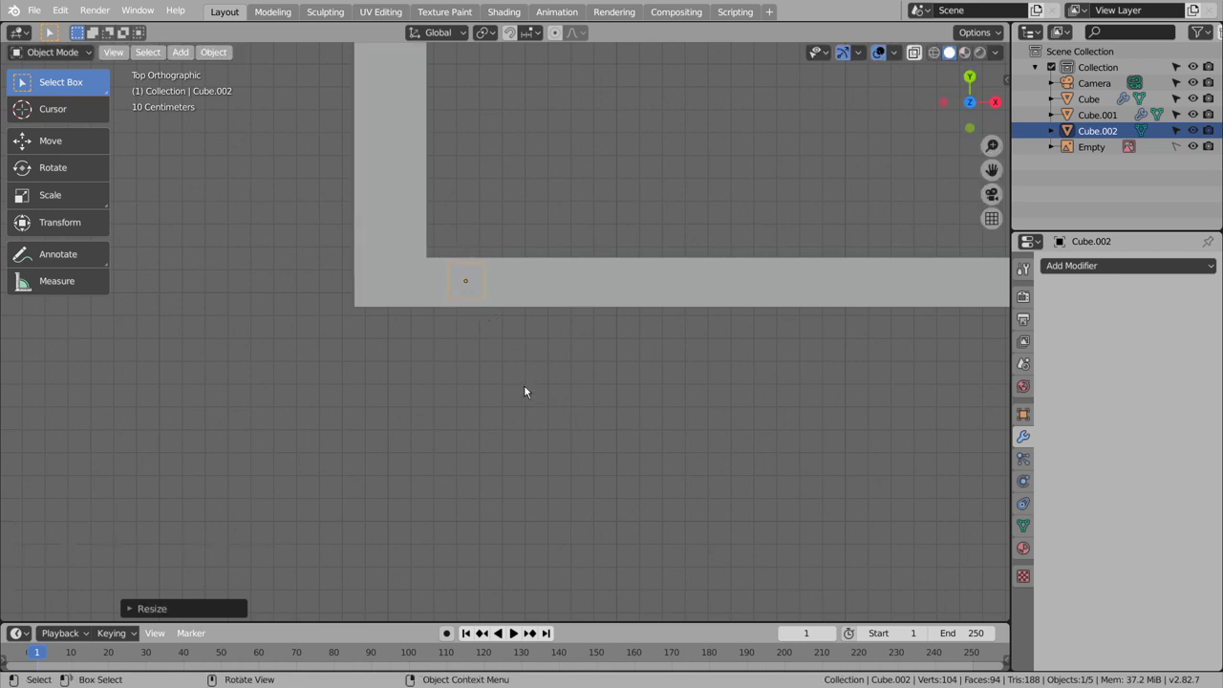
scroll("down", 3)
scroll("down", 3)
left_click(1084, 274)
Step: Raise and stretch the cube into a tall post seated between the lower and upper rails
middle_click(729, 382)
middle_click(739, 314)
key("g")
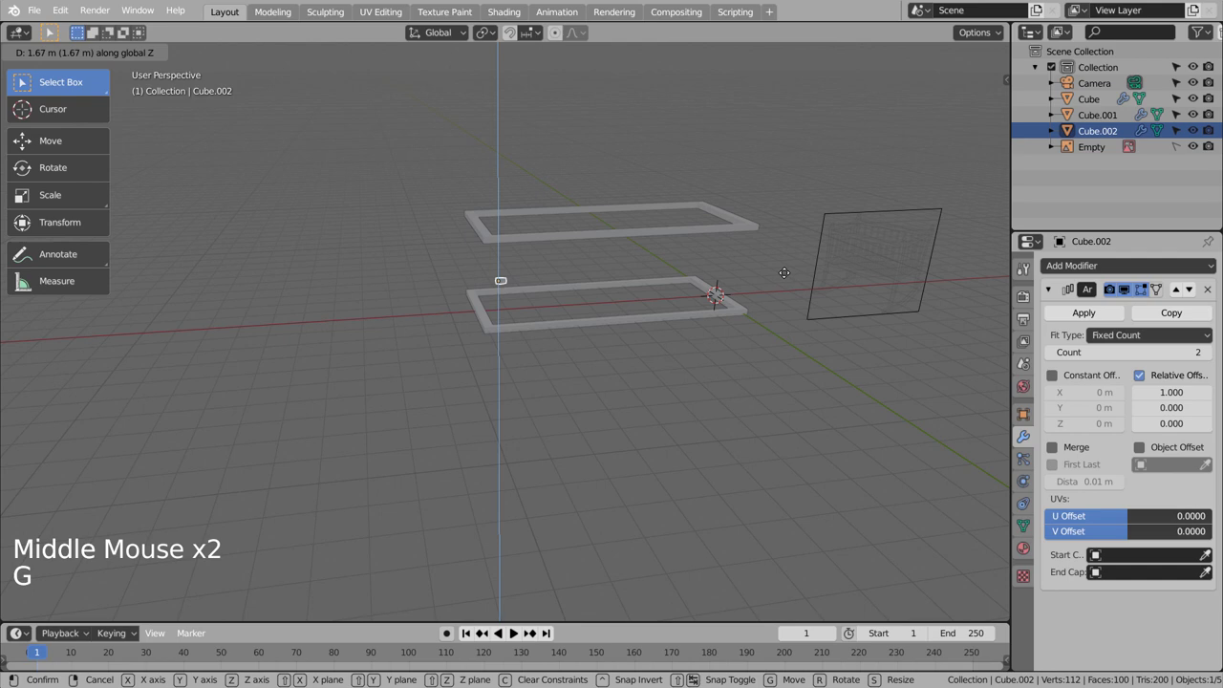
key("s")
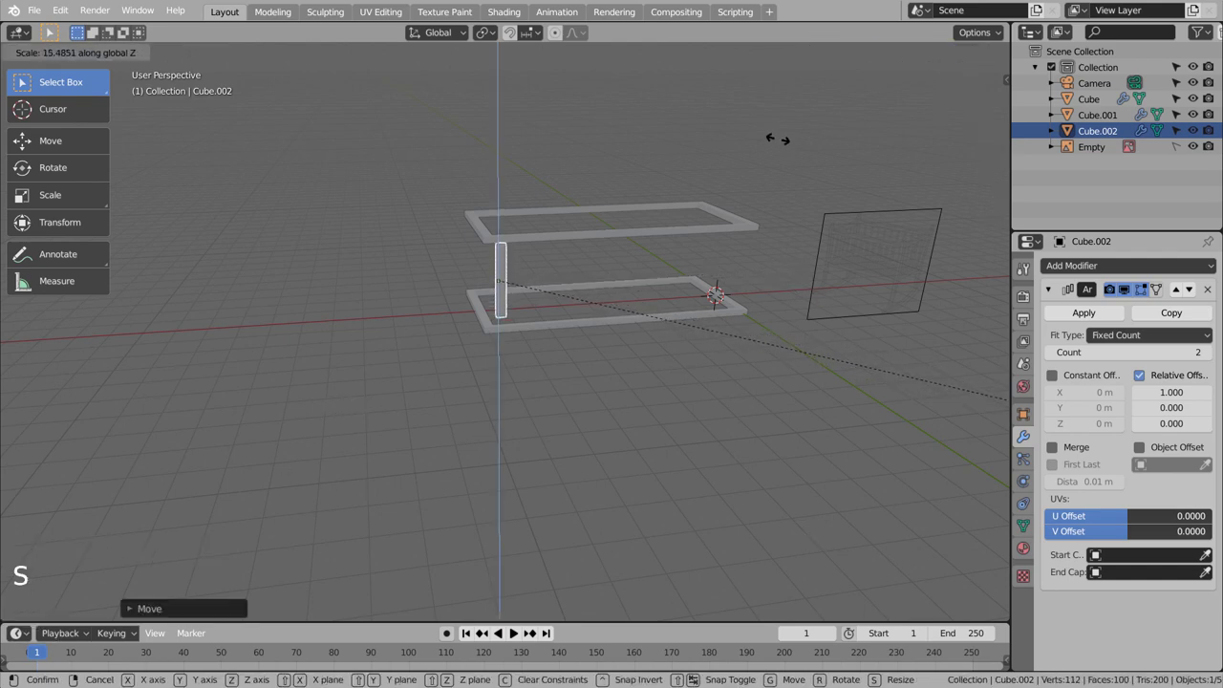
key("KP_1")
scroll("up", 3)
key("g")
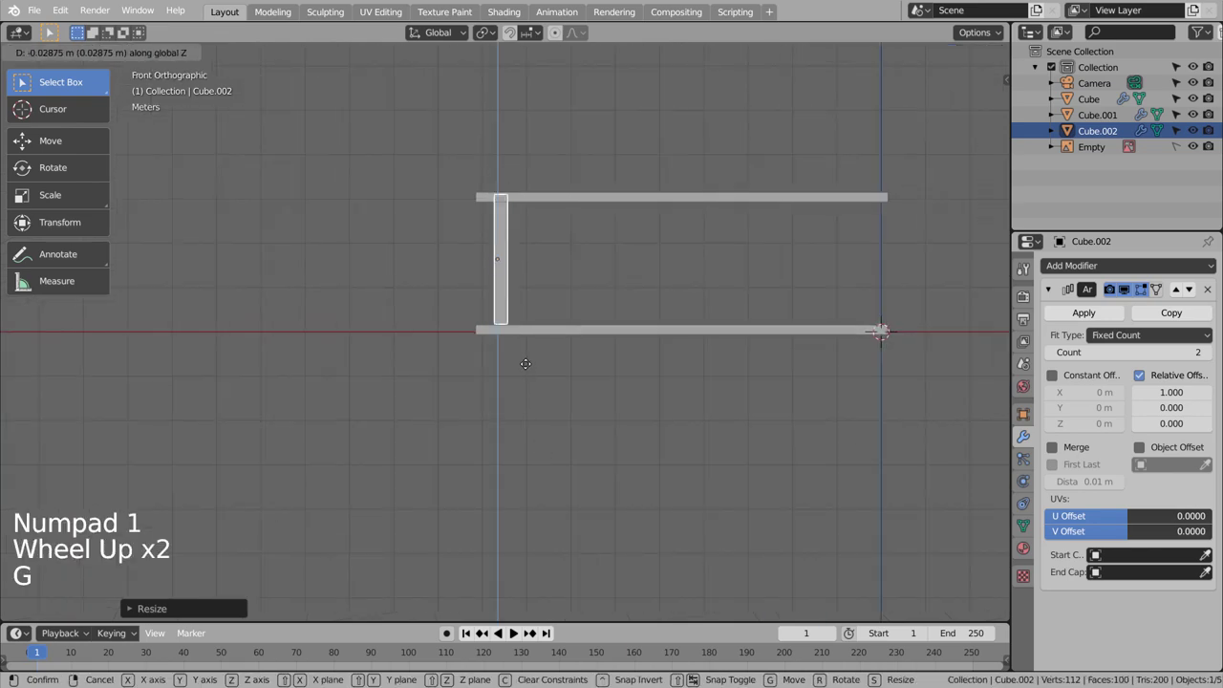
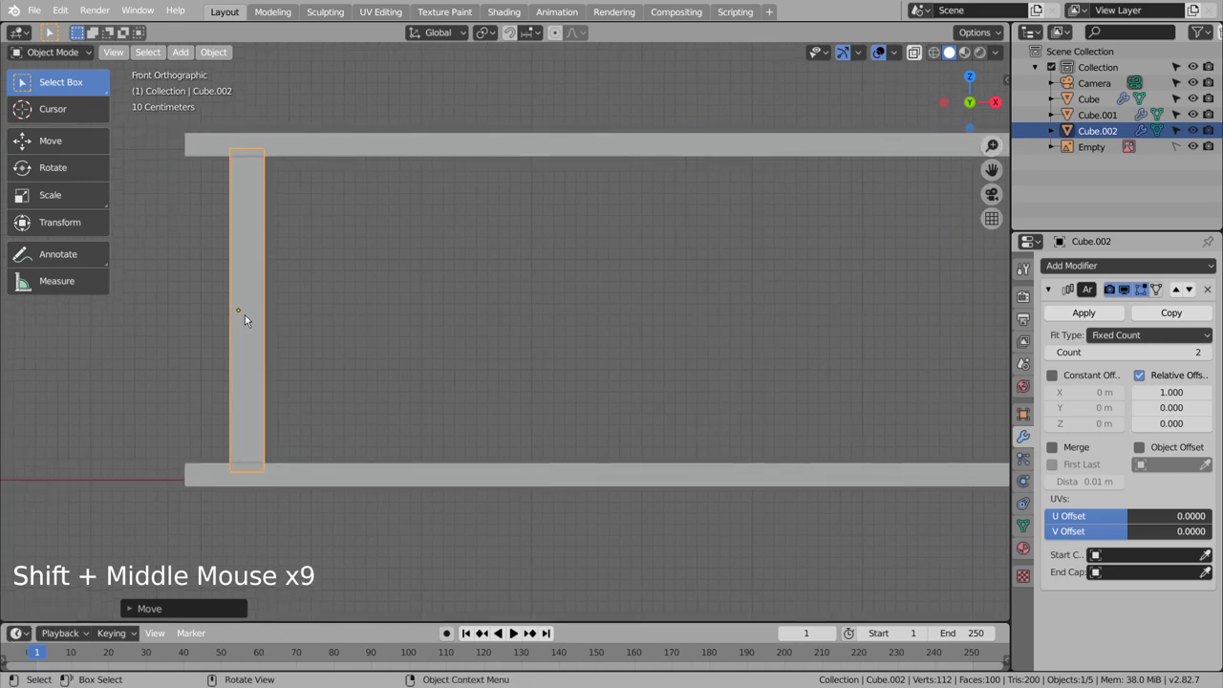
Step: Subdivide the corner post and add supporting edge loops near its ends for rounded tips
left_click(252, 318)
key("ctrl+3")
key("Tab")
key("ctrl+r")
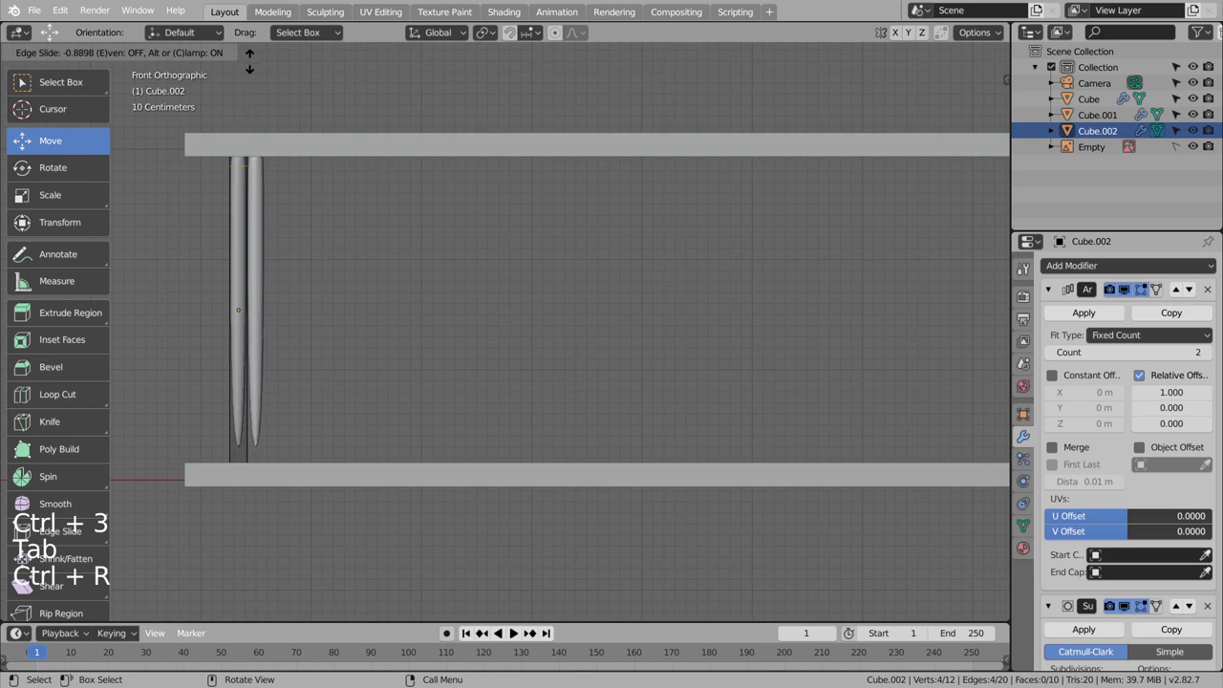
key("shift+z")
key("ctrl+r")
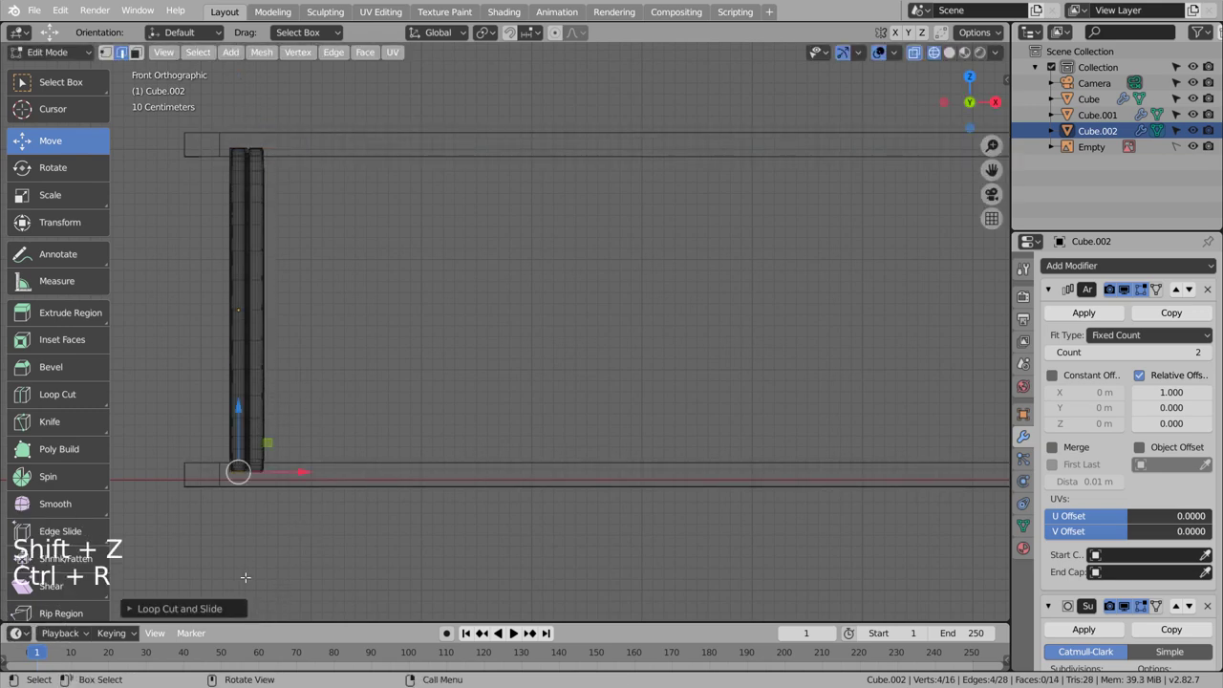
key("Tab")
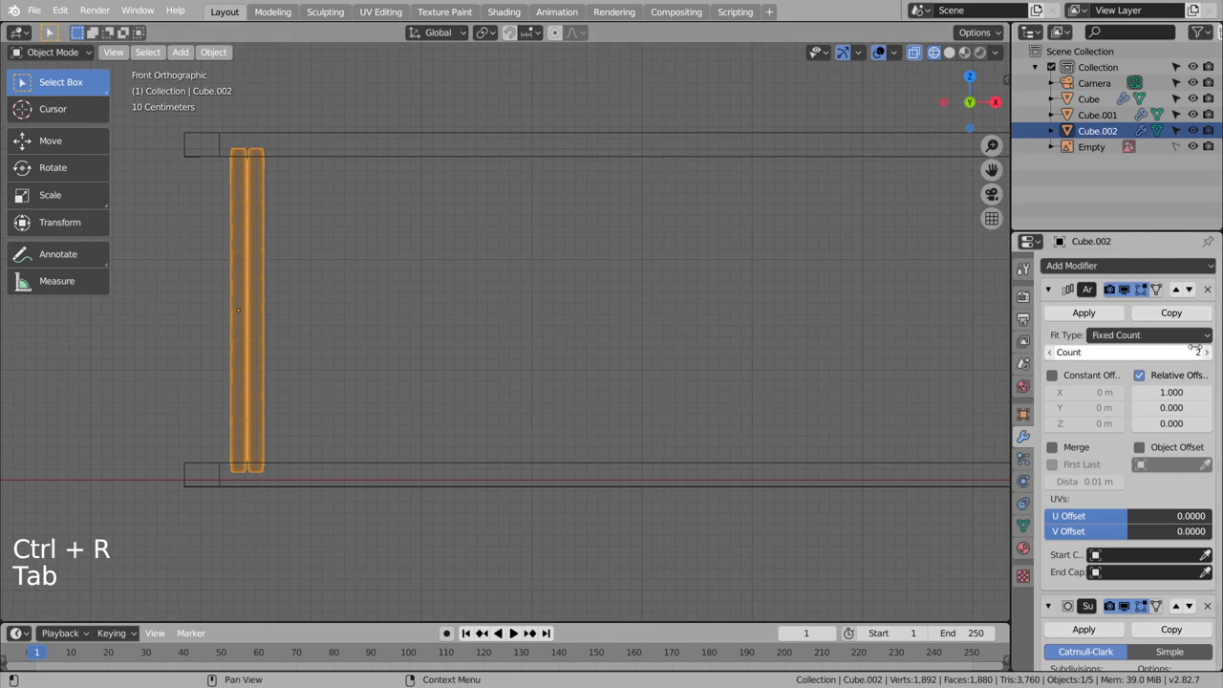
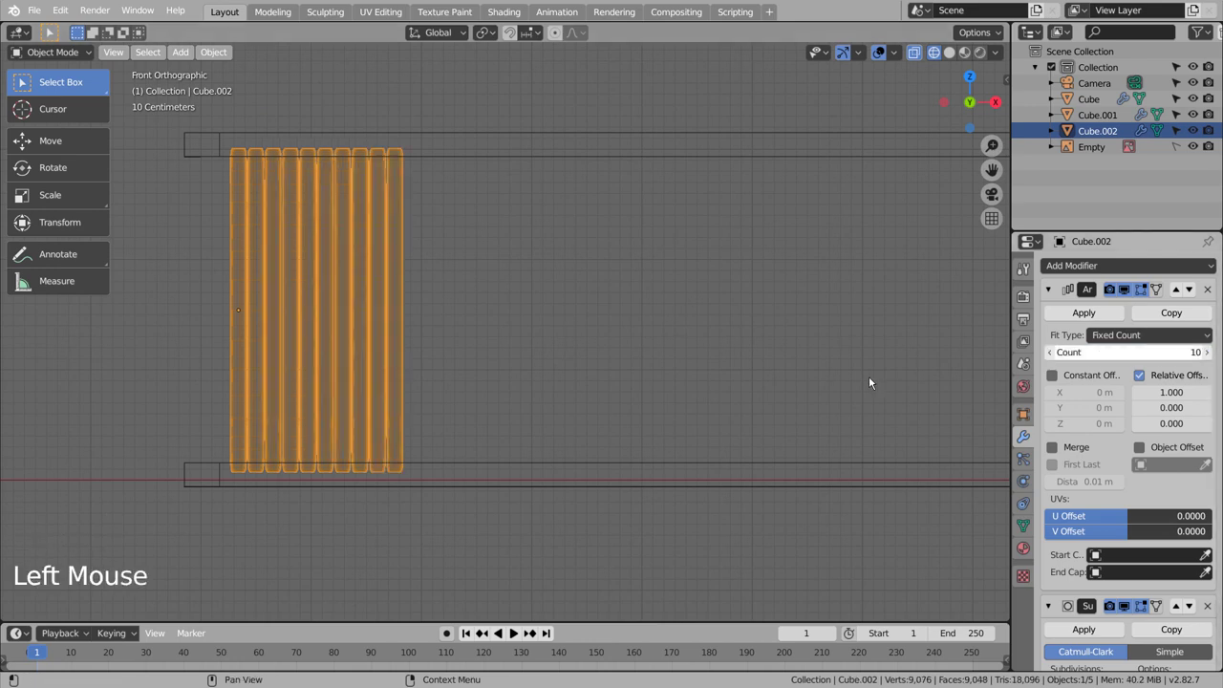
Step: Set the post's Array to count 10 with relative X offset 5.870 and orbit to inspect the row
scroll("down", 3)
middle_click(778, 405)
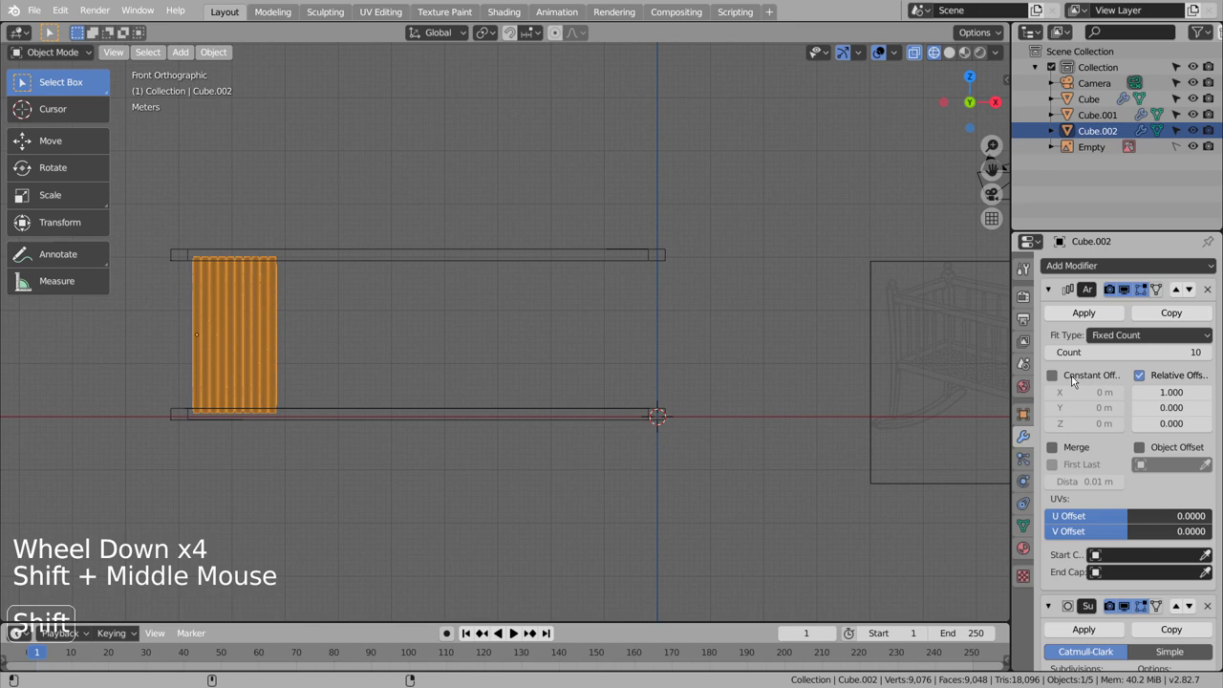
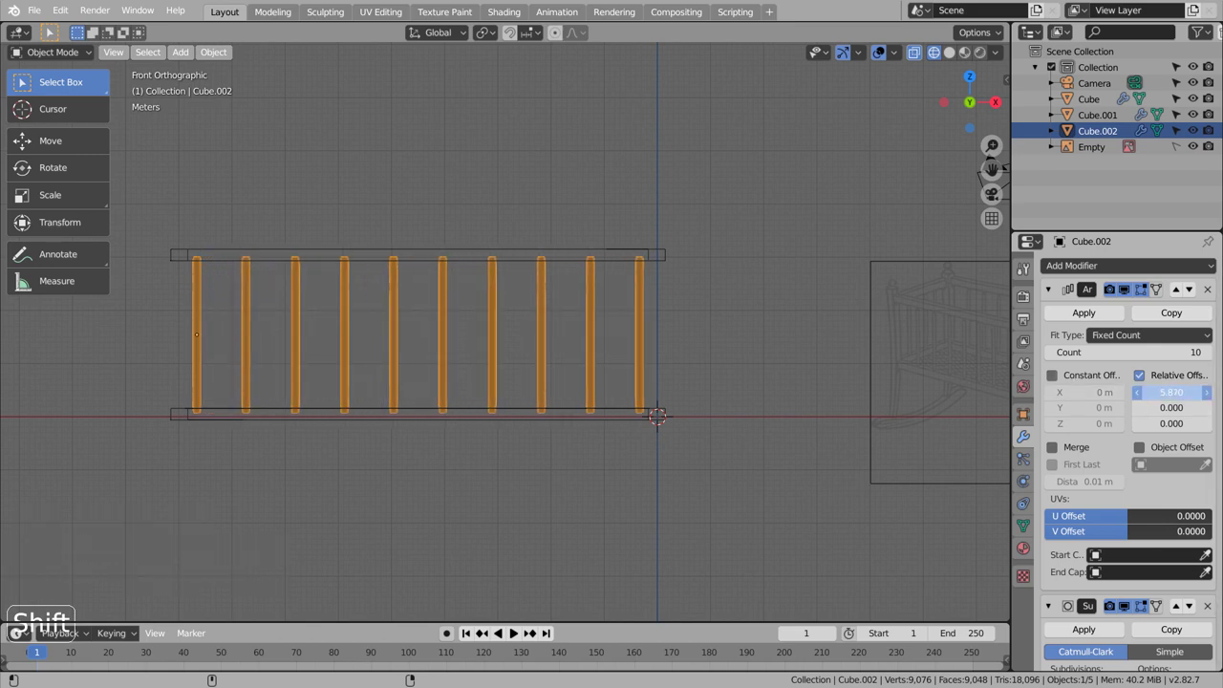
scroll("down", 3)
left_click(599, 411)
middle_click(495, 452)
middle_click(531, 453)
left_click(472, 362)
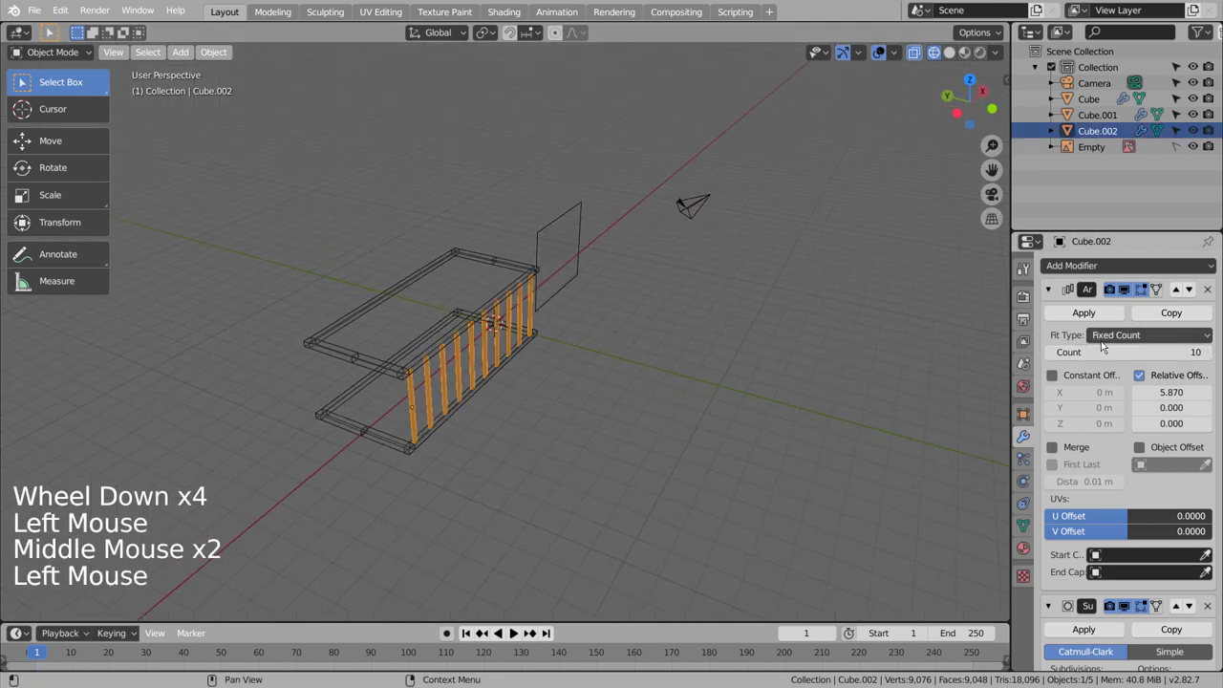
Step: Add a Mirror modifier to the posts and move it to the top of the modifier stack
left_click(1146, 269)
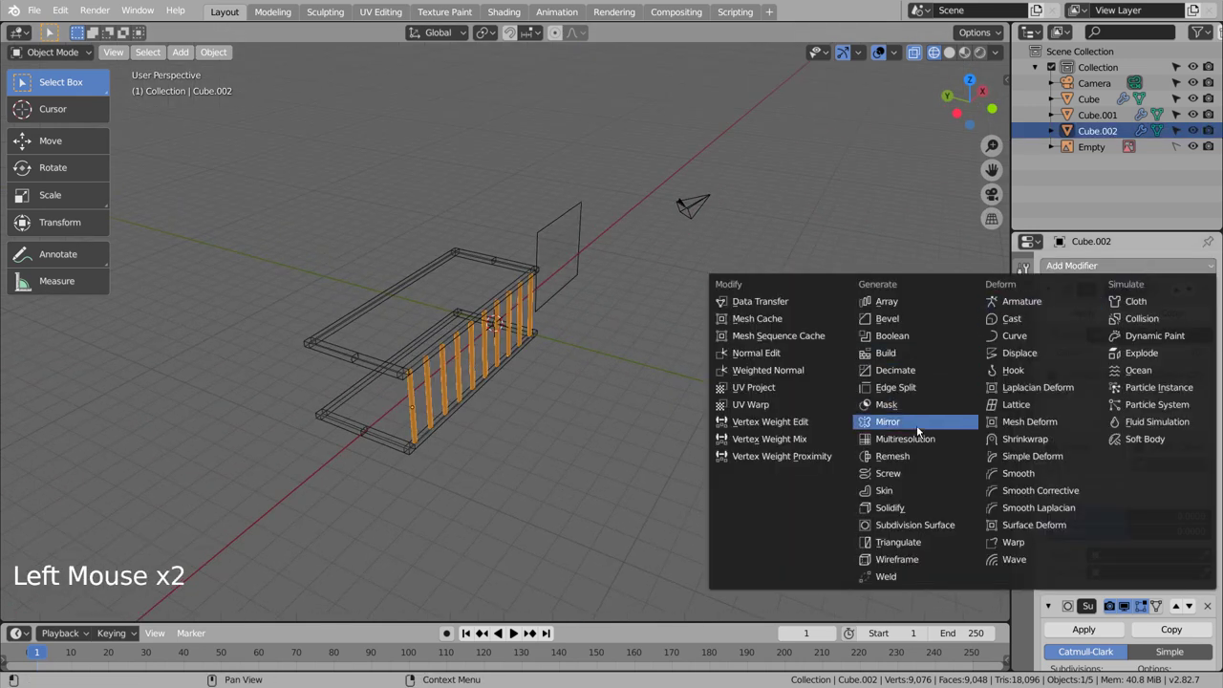
scroll("down", 3)
left_click(1177, 536)
scroll("down", 3)
scroll("up", 3)
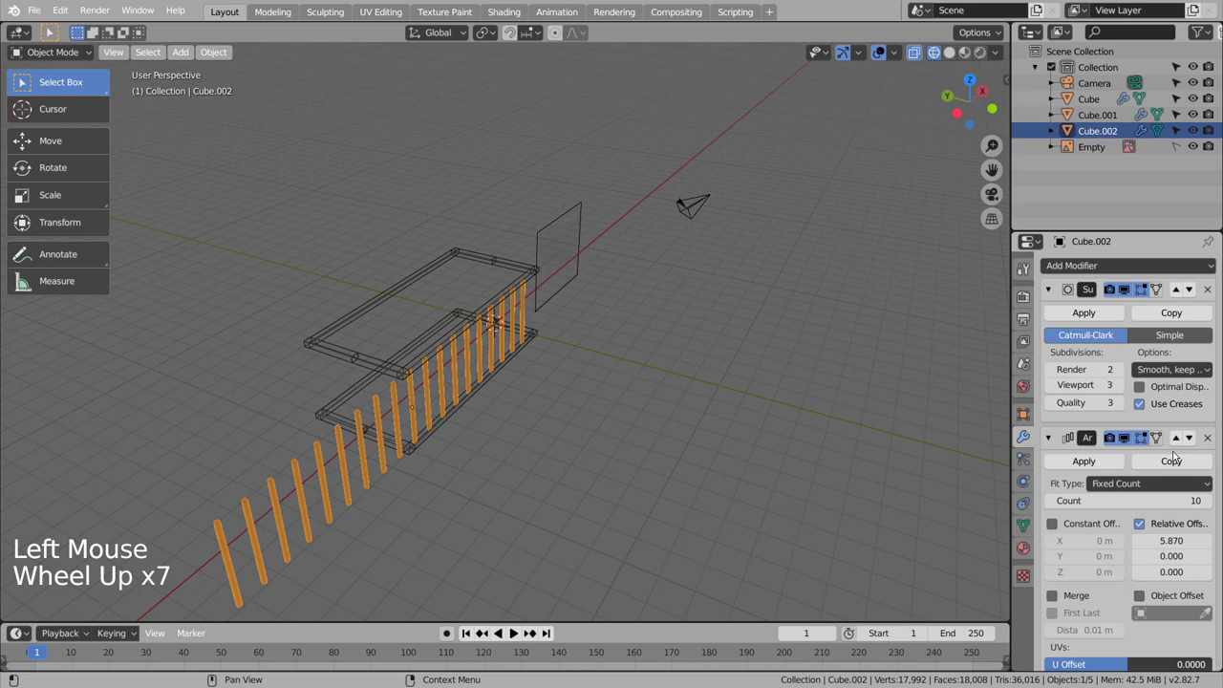
left_click(1180, 444)
scroll("down", 3)
scroll("down", 3)
left_click(1178, 463)
scroll("up", 3)
scroll("down", 3)
left_click(1179, 382)
scroll("up", 3)
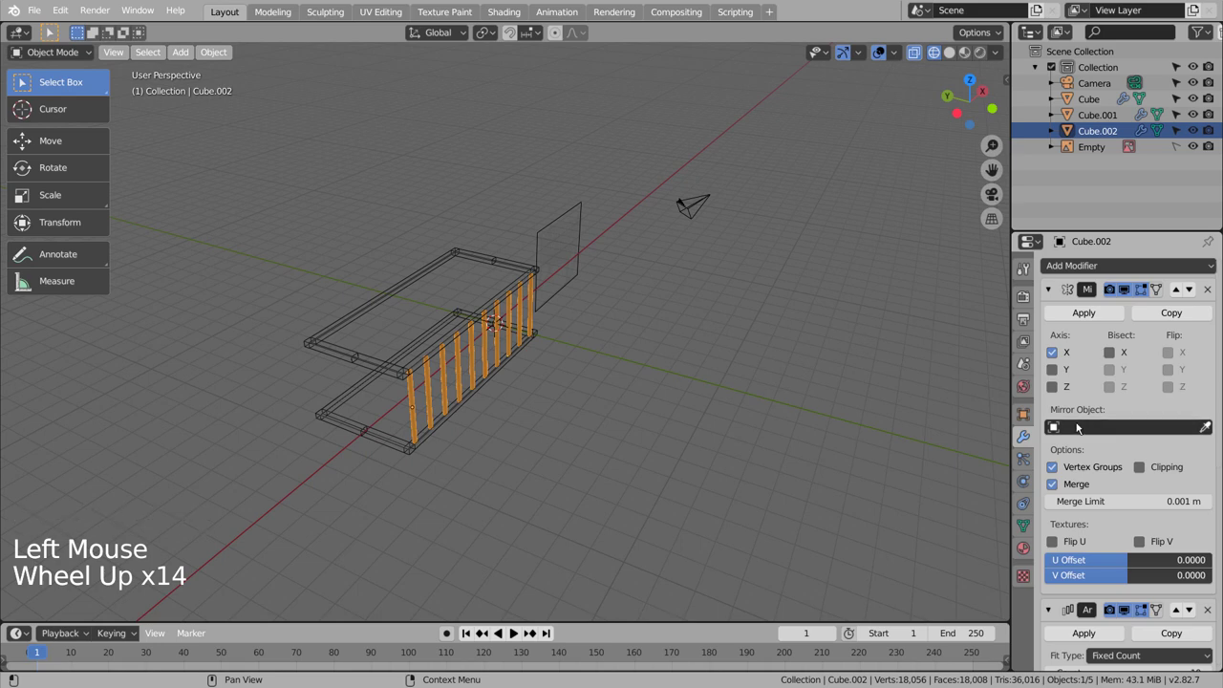
Step: Mirror the posts on Y with Cube.001 as the mirror object so rows line both sides
left_click(1206, 428)
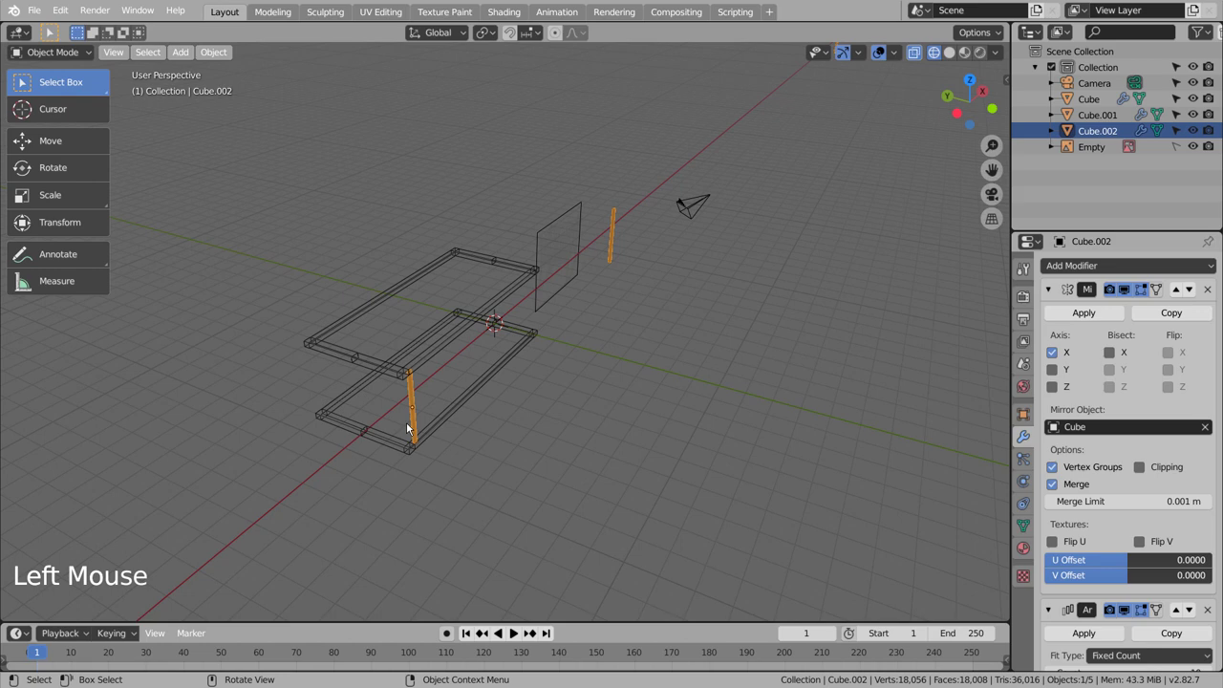
left_click(1063, 369)
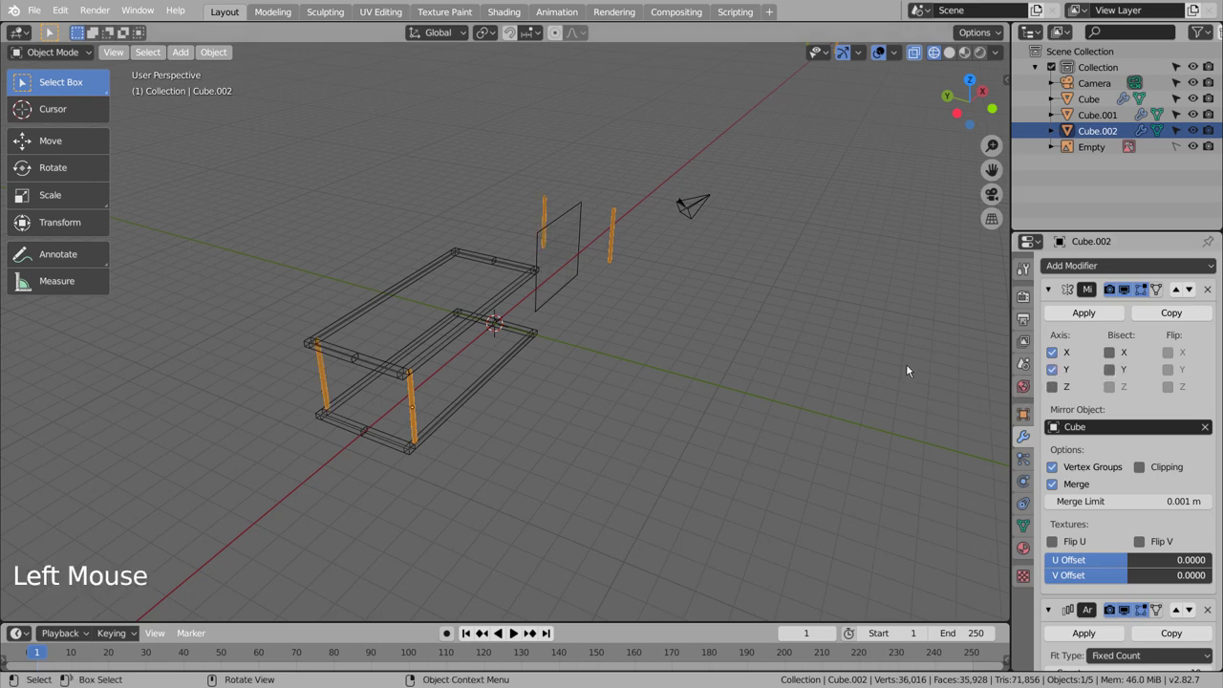
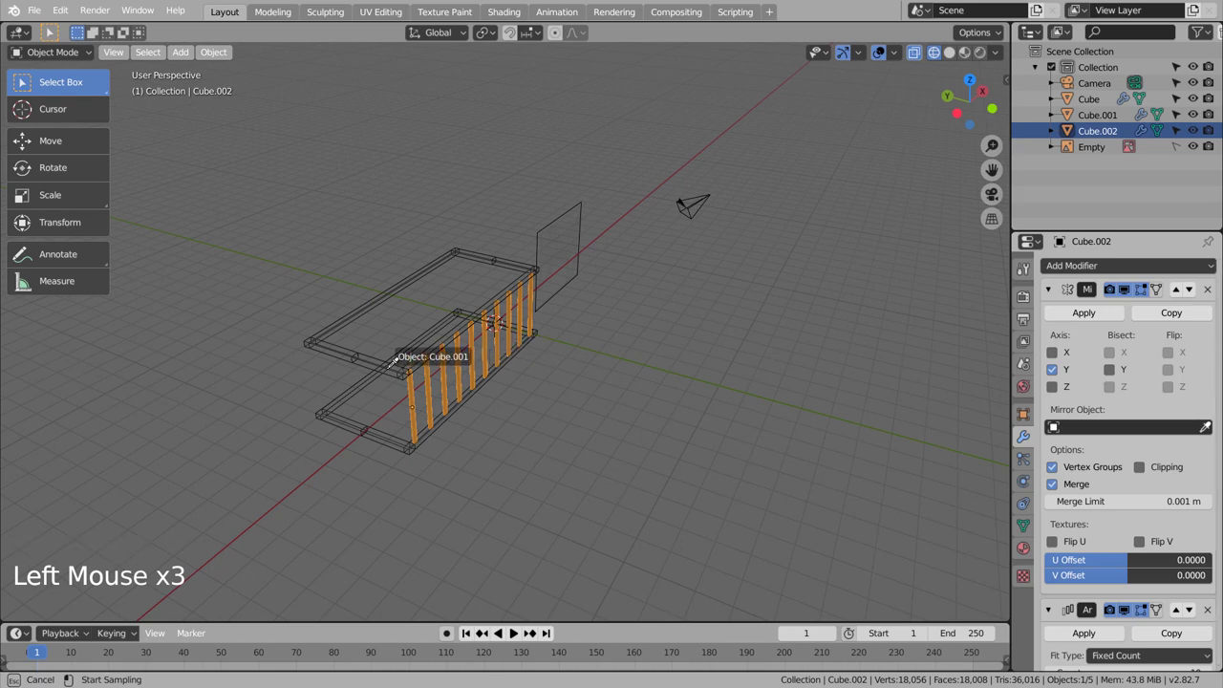
left_click(602, 385)
Step: Clear the selection and orbit around the cradle to inspect both rows of posts
middle_click(588, 454)
middle_click(687, 415)
key("shift+z")
middle_click(728, 453)
middle_click(588, 455)
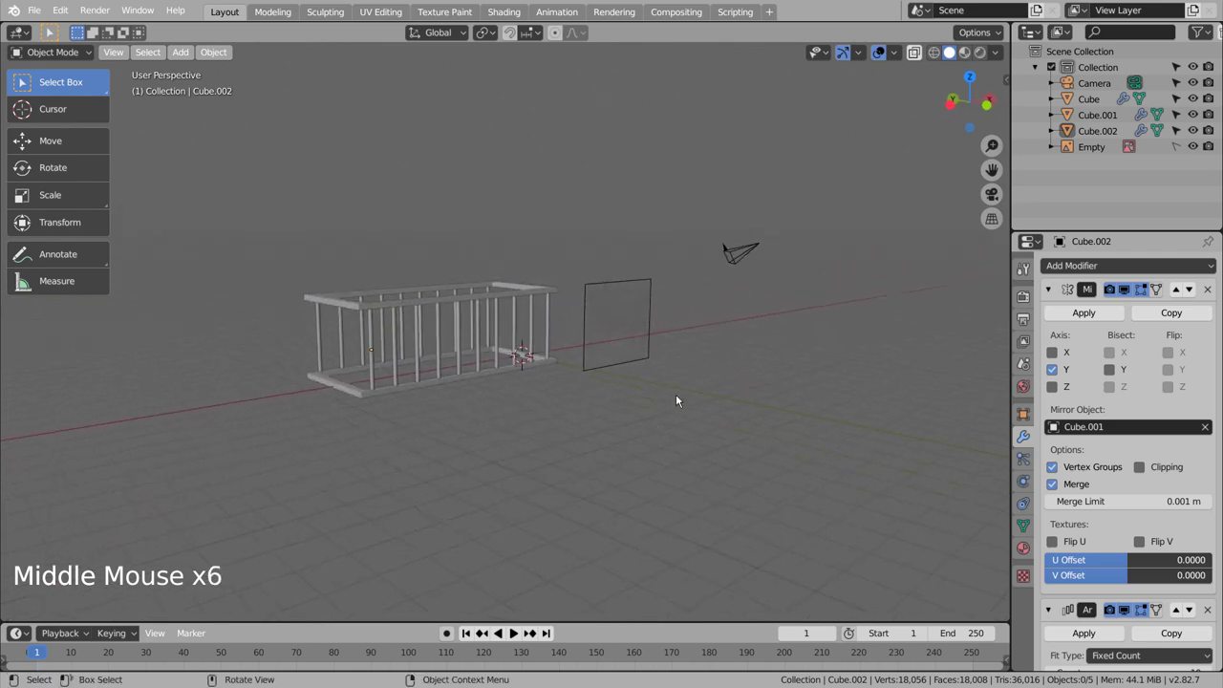
key("KP_1")
scroll("up", 3)
middle_click(618, 366)
scroll("down", 3)
middle_click(148, 366)
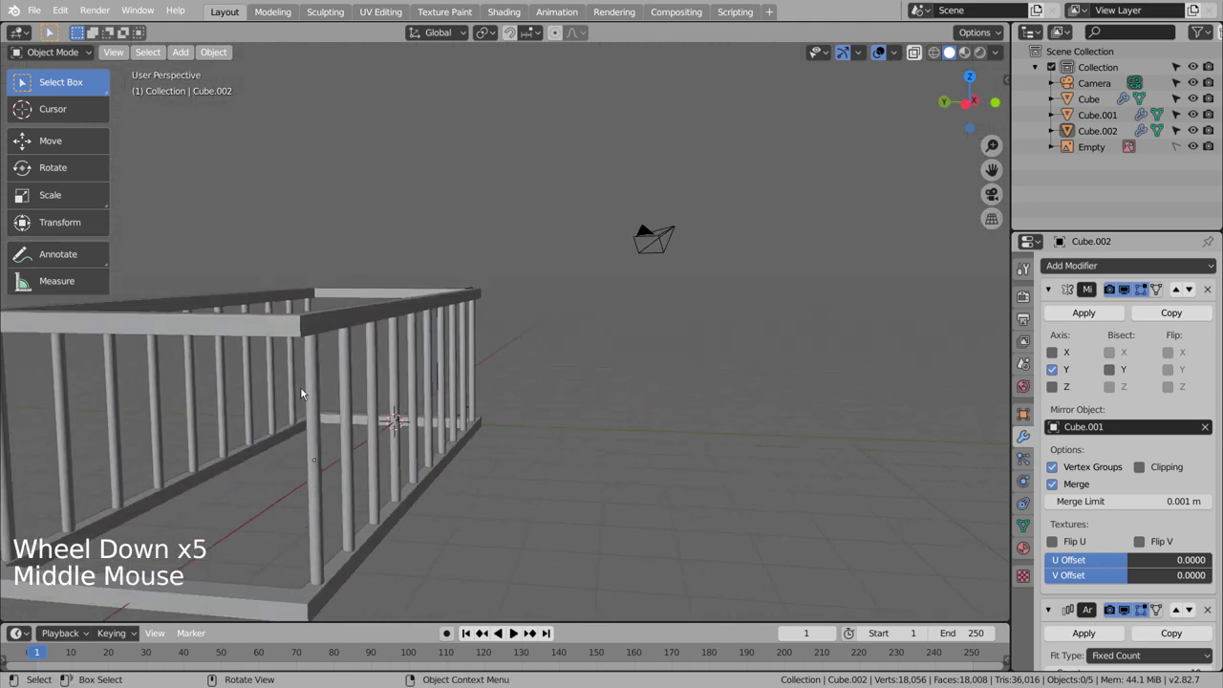
Step: Duplicate the posts object (Shift+D) from top view for the cradle's short sides
left_click(320, 401)
key("KP_7")
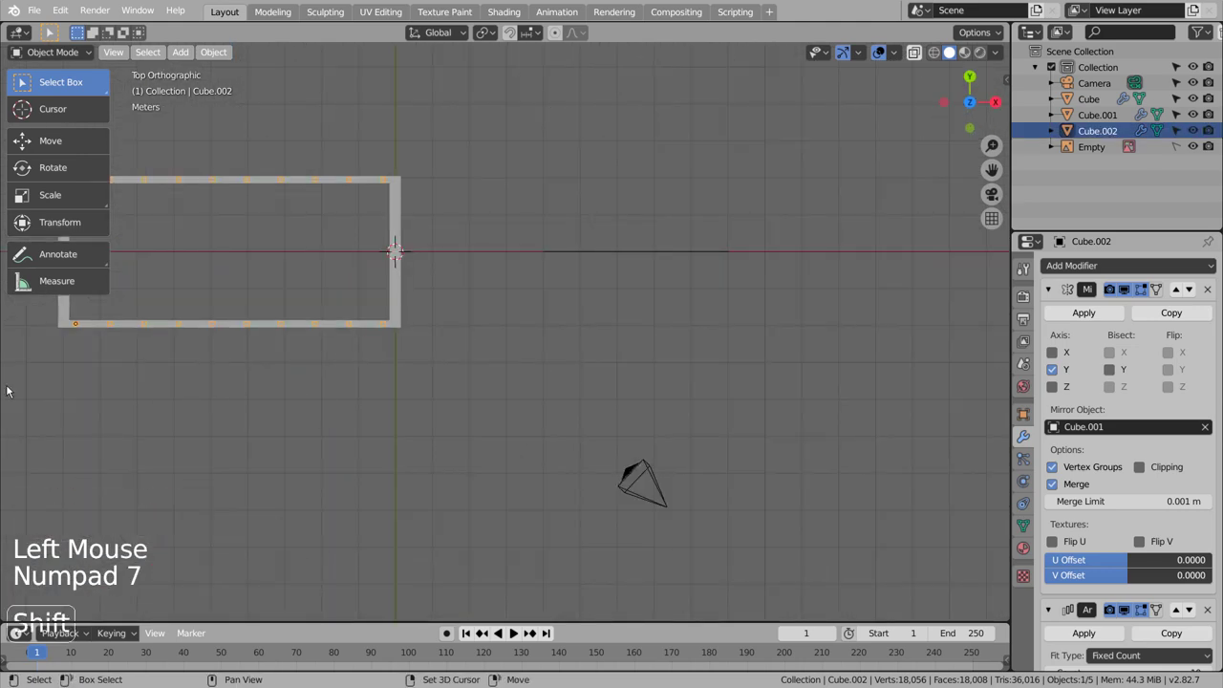
middle_click(117, 406)
middle_click(317, 384)
middle_click(356, 396)
key("shift+d")
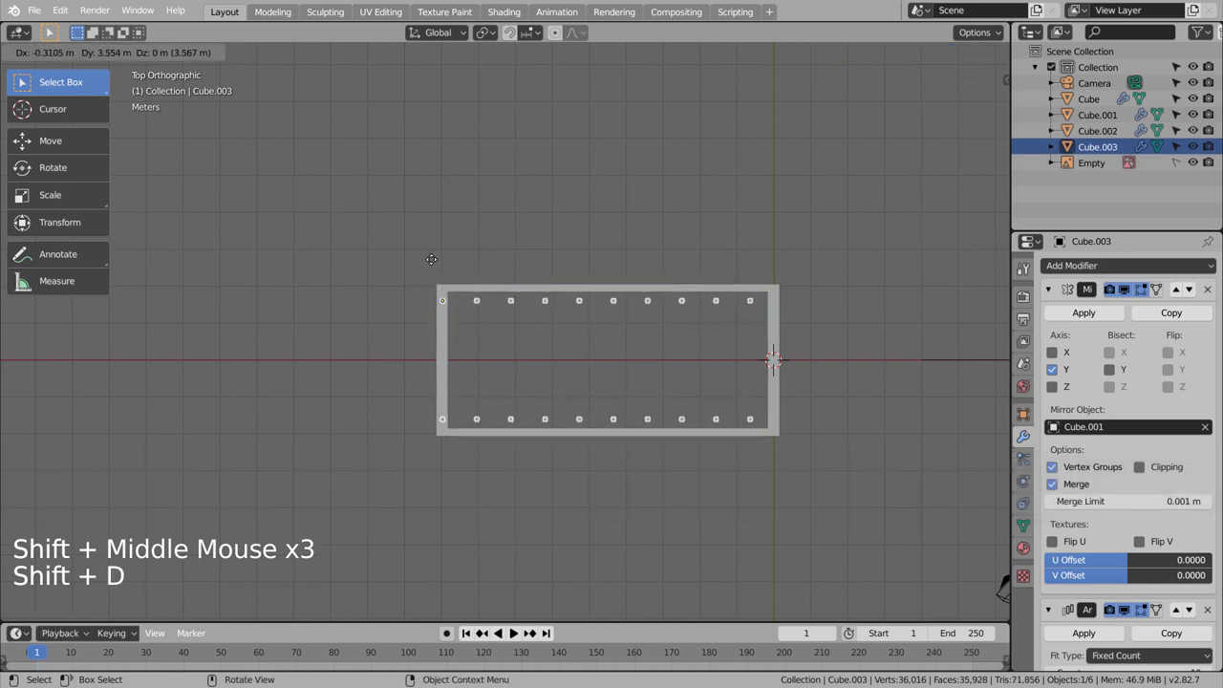
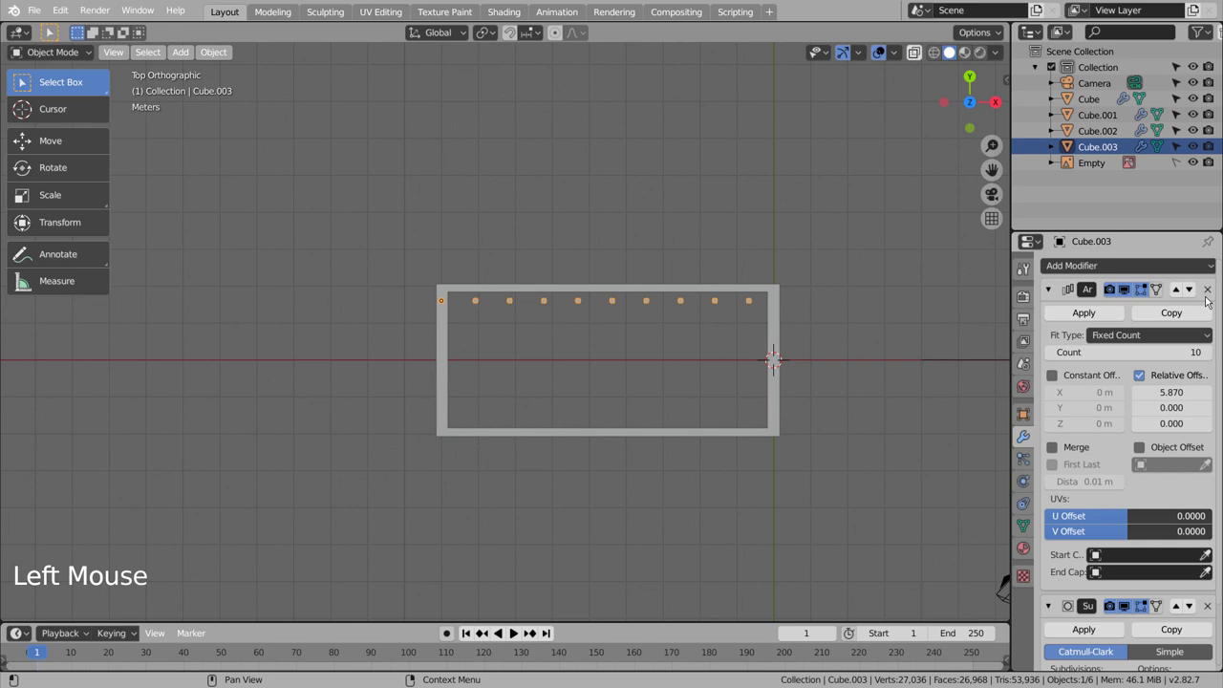
Step: Mirror the copied posts across X instead of Y and orbit to check the frame
key("ctrl+z")
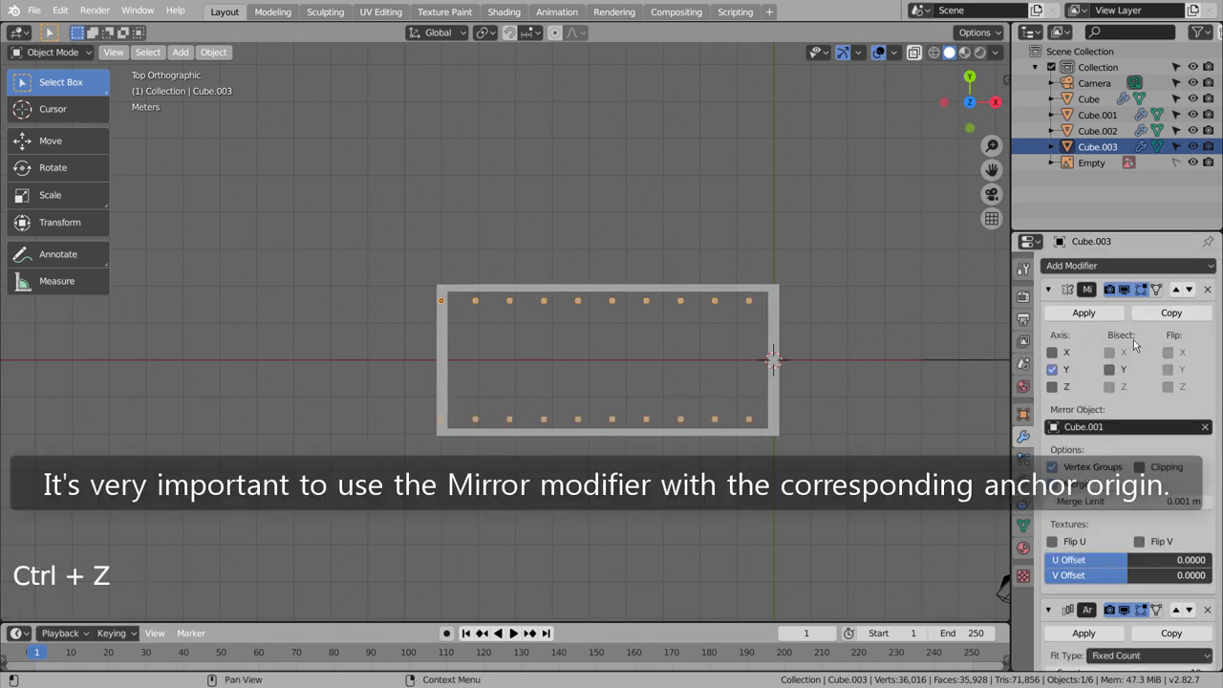
left_click(1051, 362)
left_click(1055, 373)
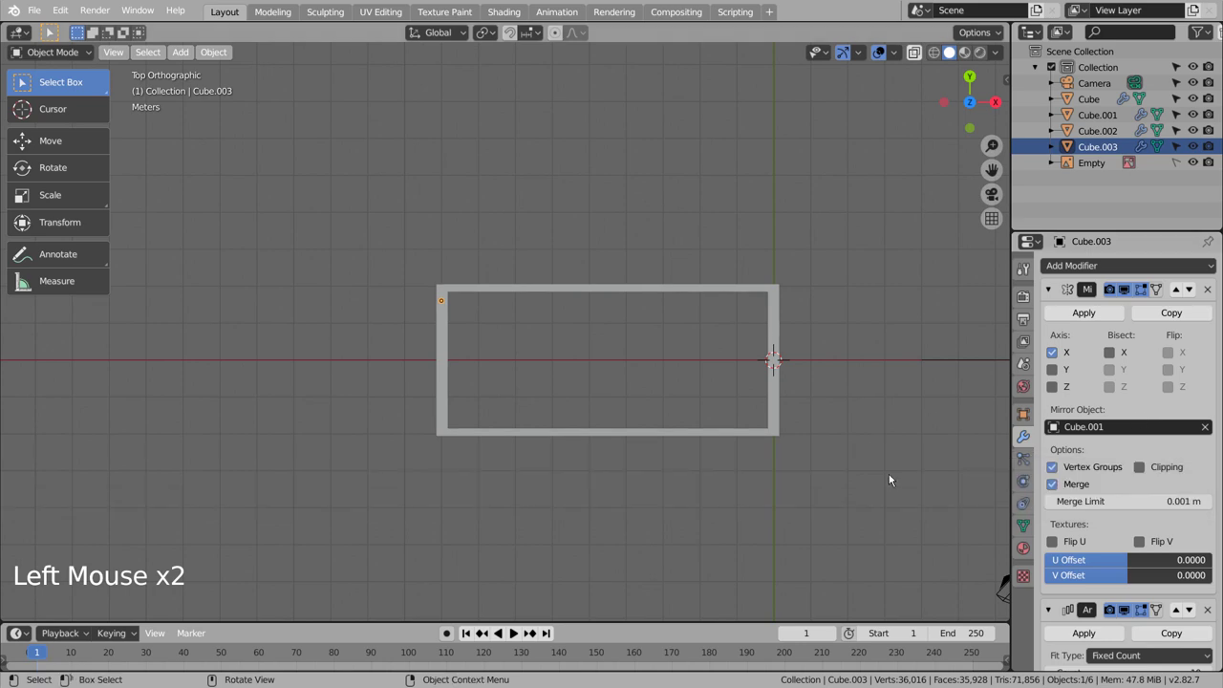
middle_click(888, 486)
middle_click(797, 389)
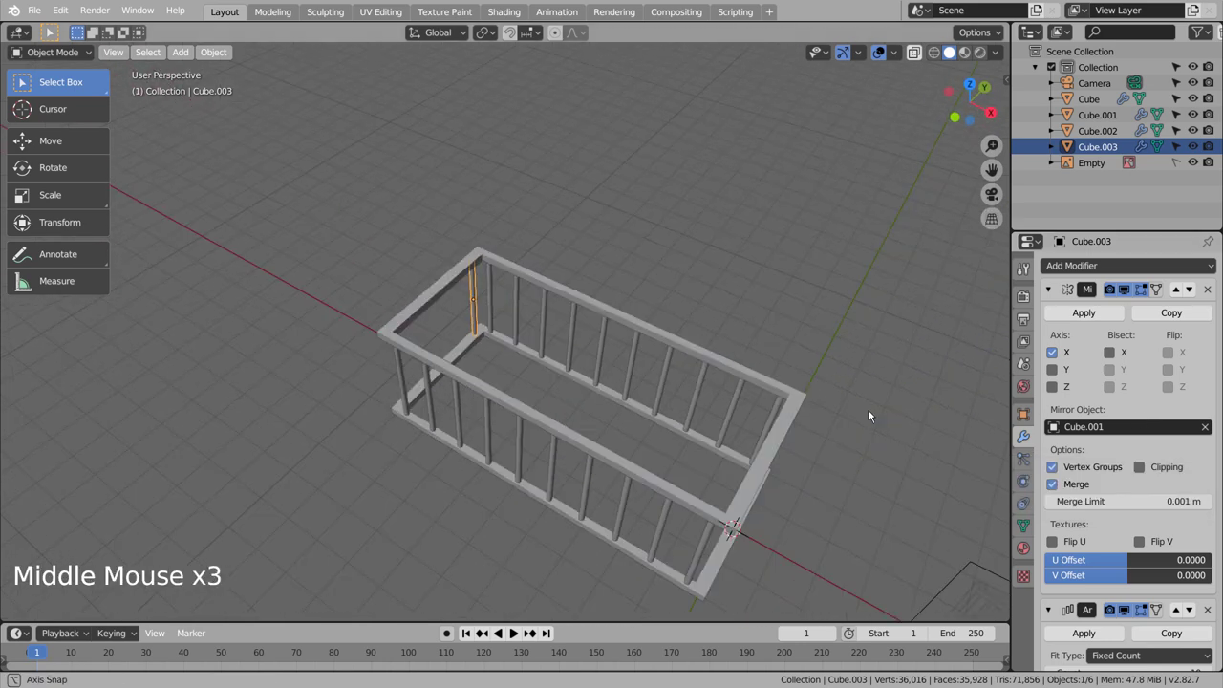
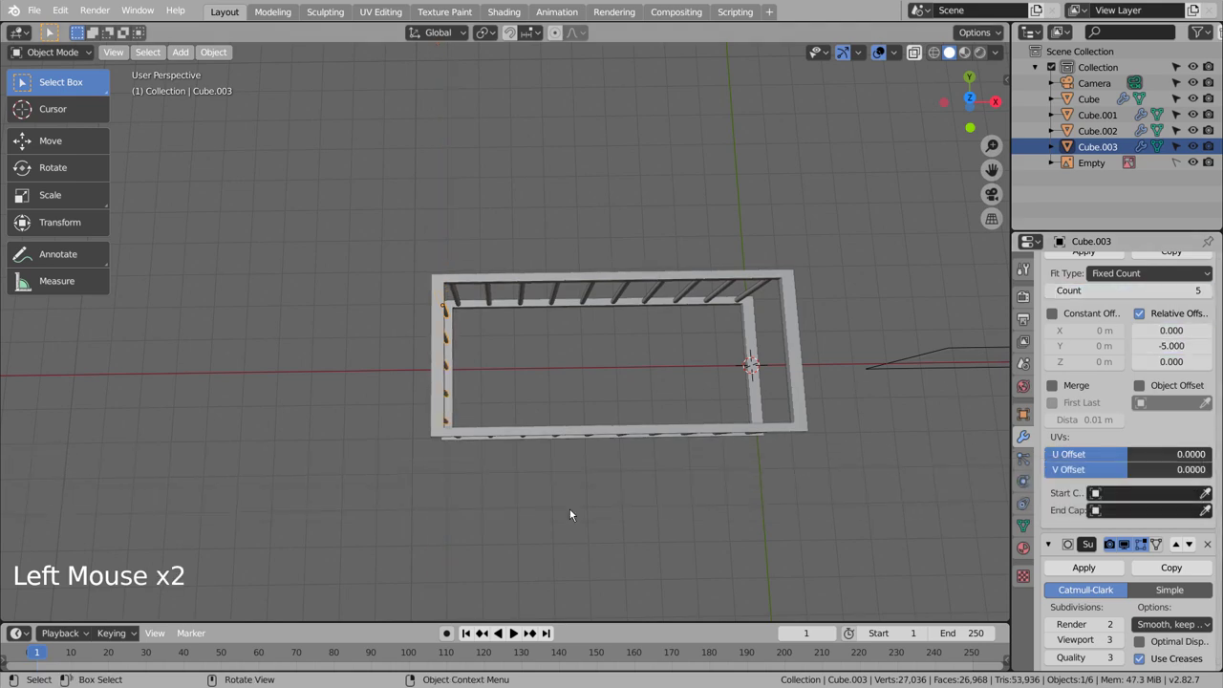
middle_click(592, 508)
middle_click(716, 417)
middle_click(718, 395)
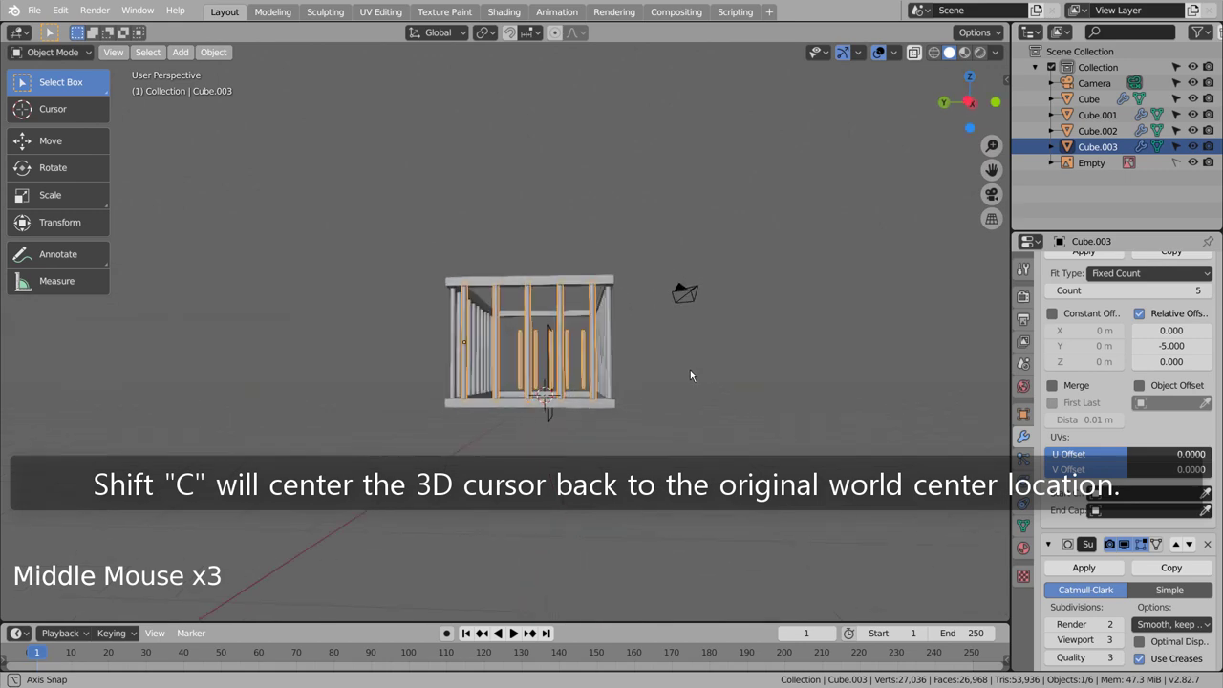
middle_click(610, 377)
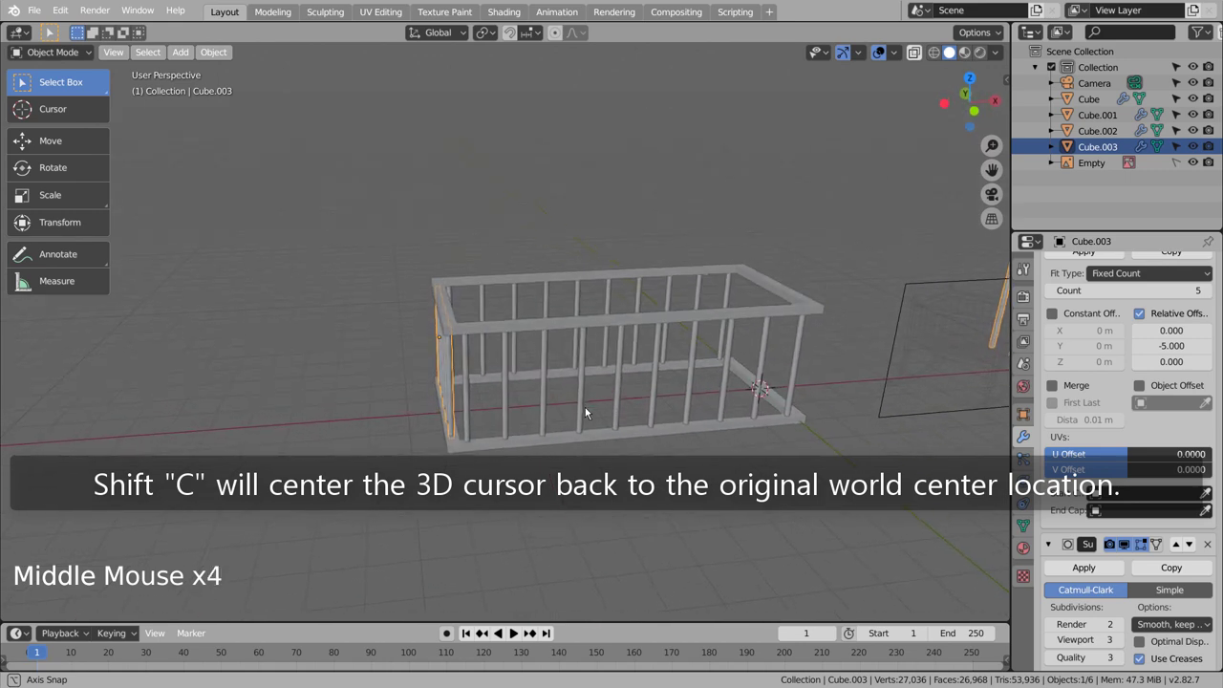
middle_click(624, 433)
middle_click(664, 416)
middle_click(625, 417)
middle_click(621, 417)
middle_click(739, 445)
middle_click(714, 464)
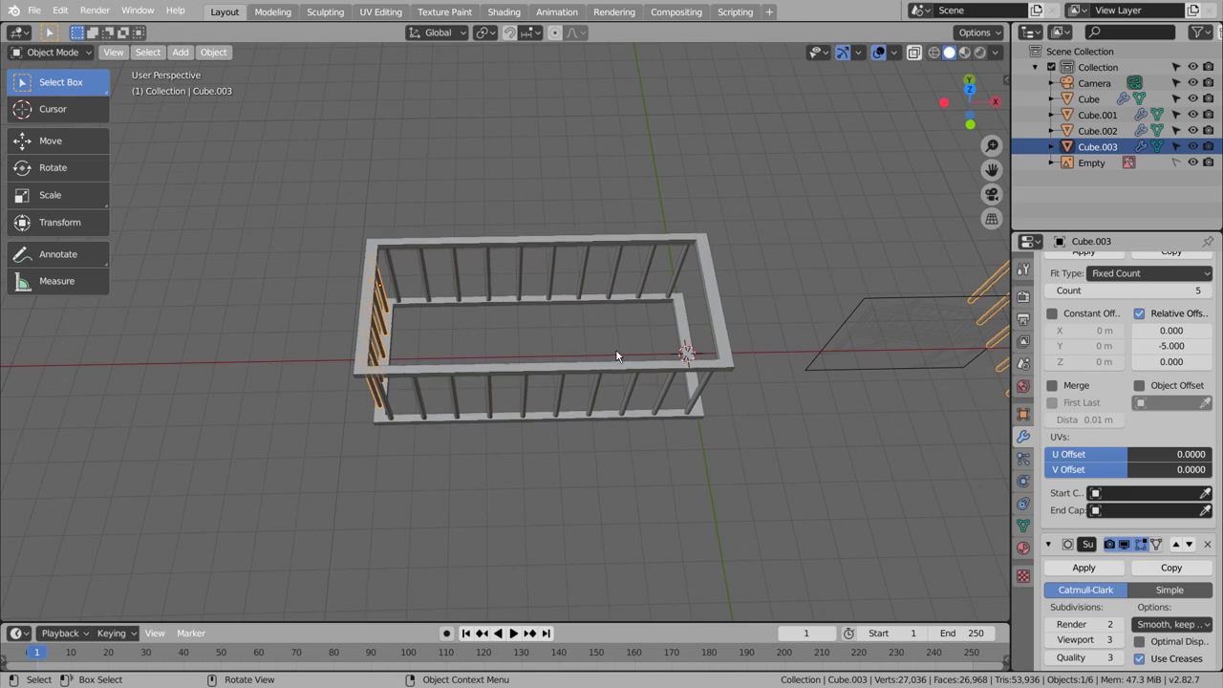
left_click(537, 305)
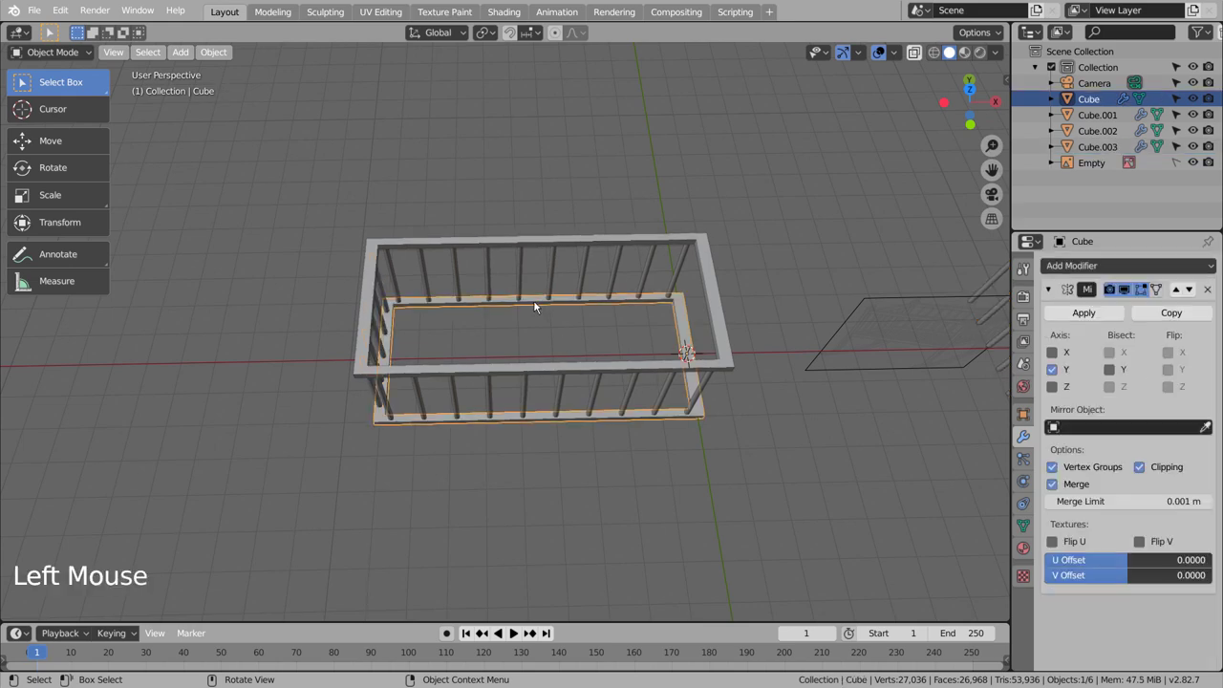
key("shift+s")
key("shift+s")
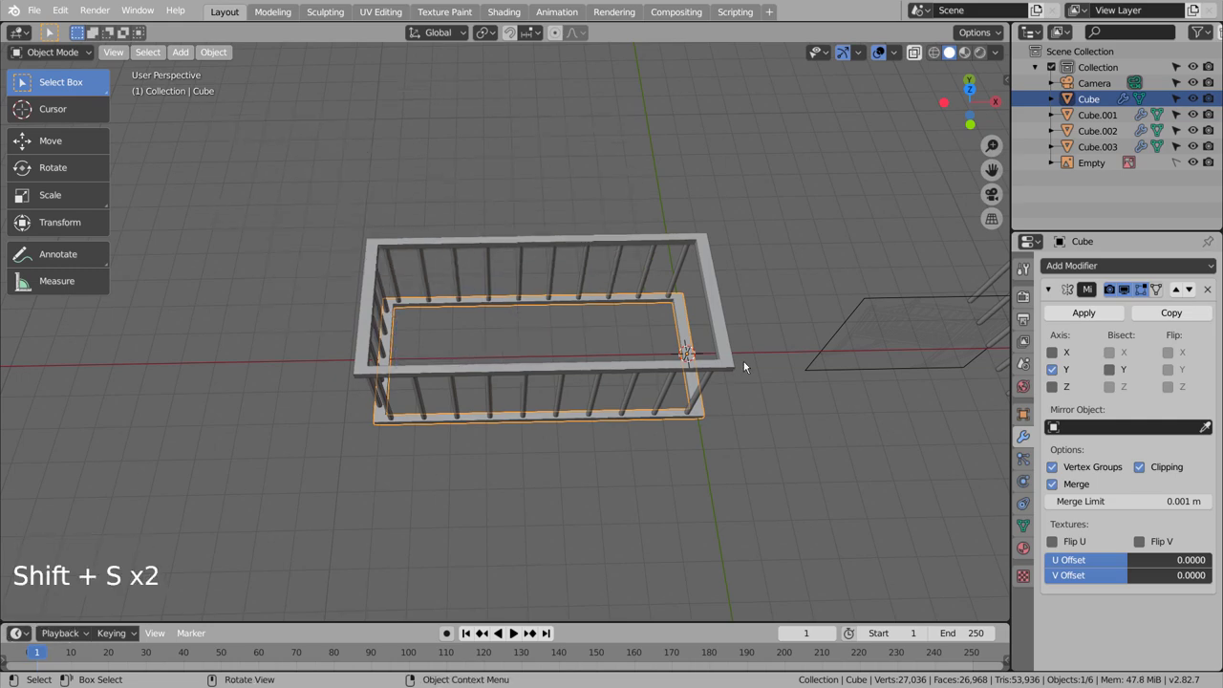
middle_click(761, 411)
middle_click(755, 391)
middle_click(754, 373)
middle_click(755, 369)
key("Tab")
scroll("up", 3)
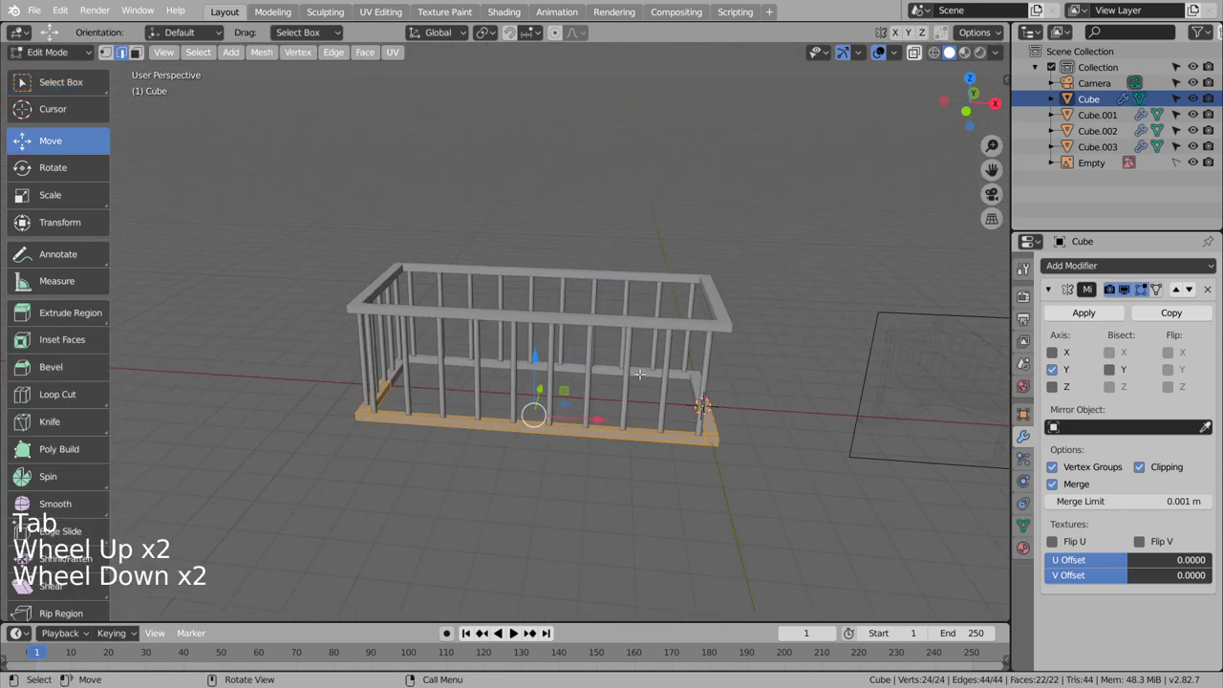
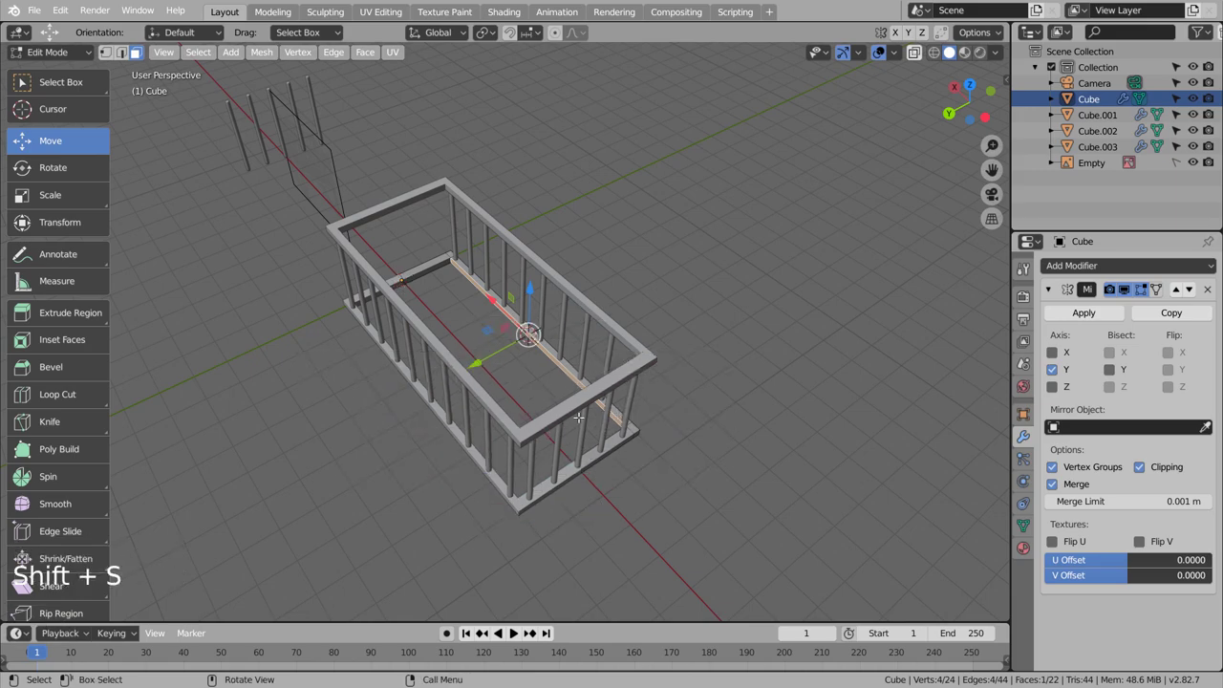
key("Tab")
middle_click(699, 486)
middle_click(545, 457)
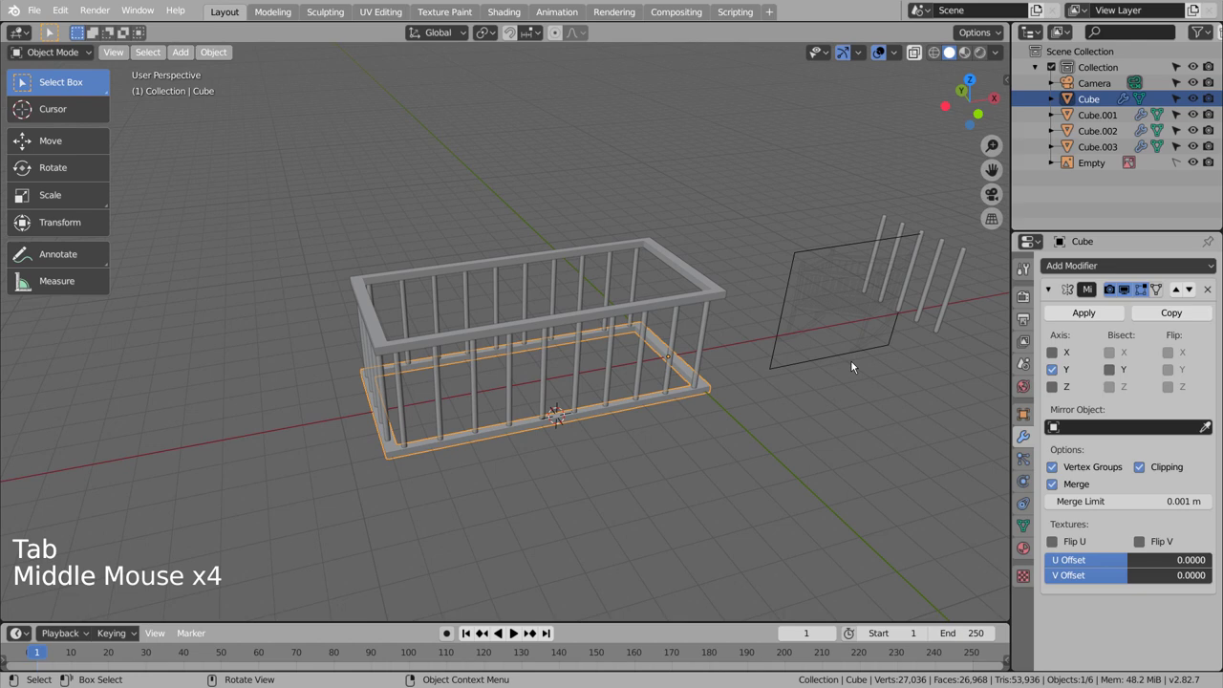
Step: Clear Cube.003's Mirror Object field so the stray slats off to the side disappear
left_click(933, 264)
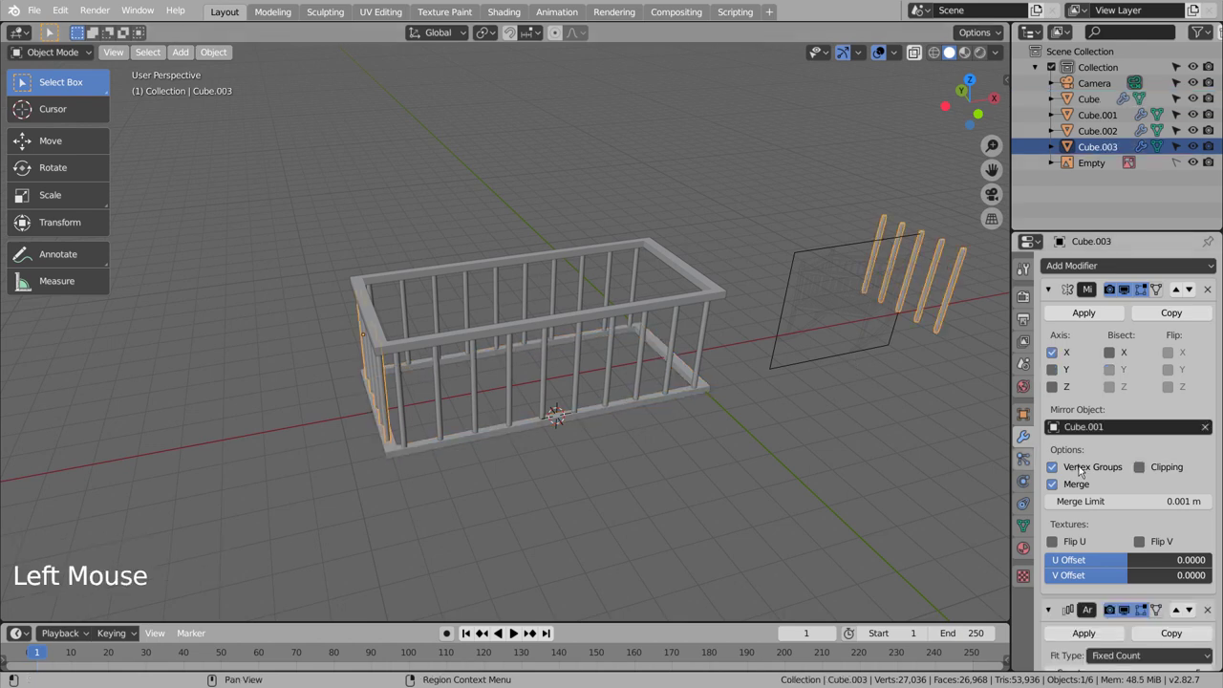
left_click(1207, 427)
left_click(1208, 428)
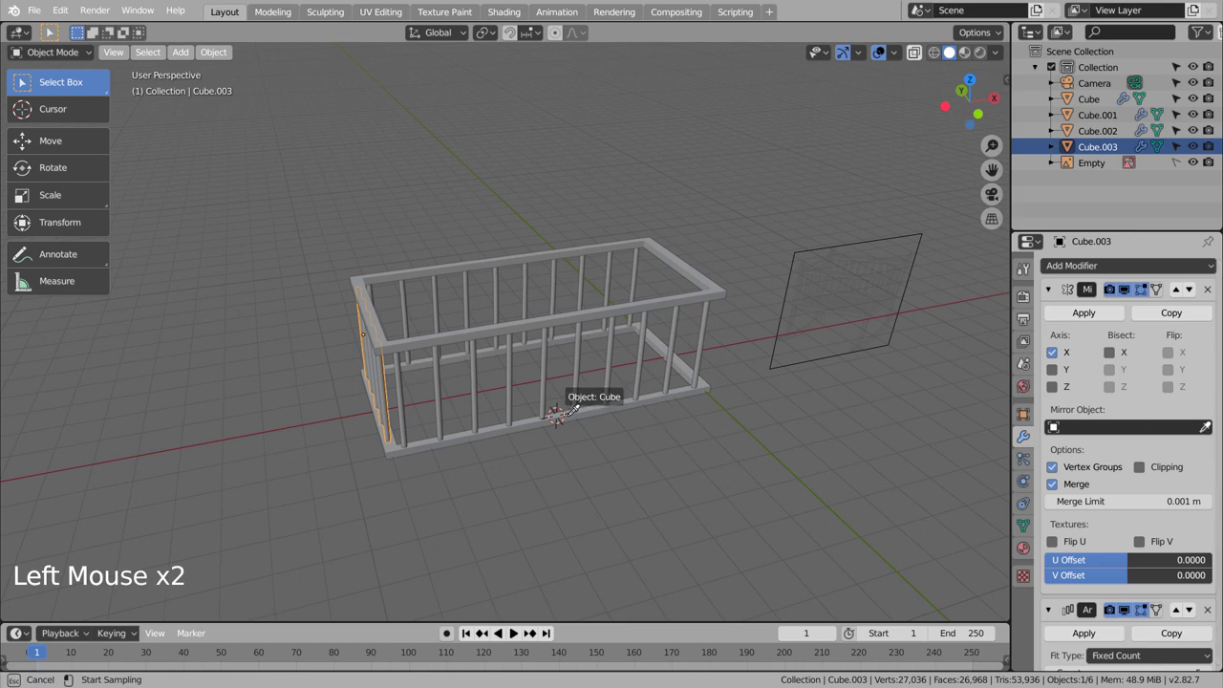
left_click(595, 417)
Step: Apply the base frame Cube's Mirror modifier so the closed rim is plain geometry
left_click(222, 56)
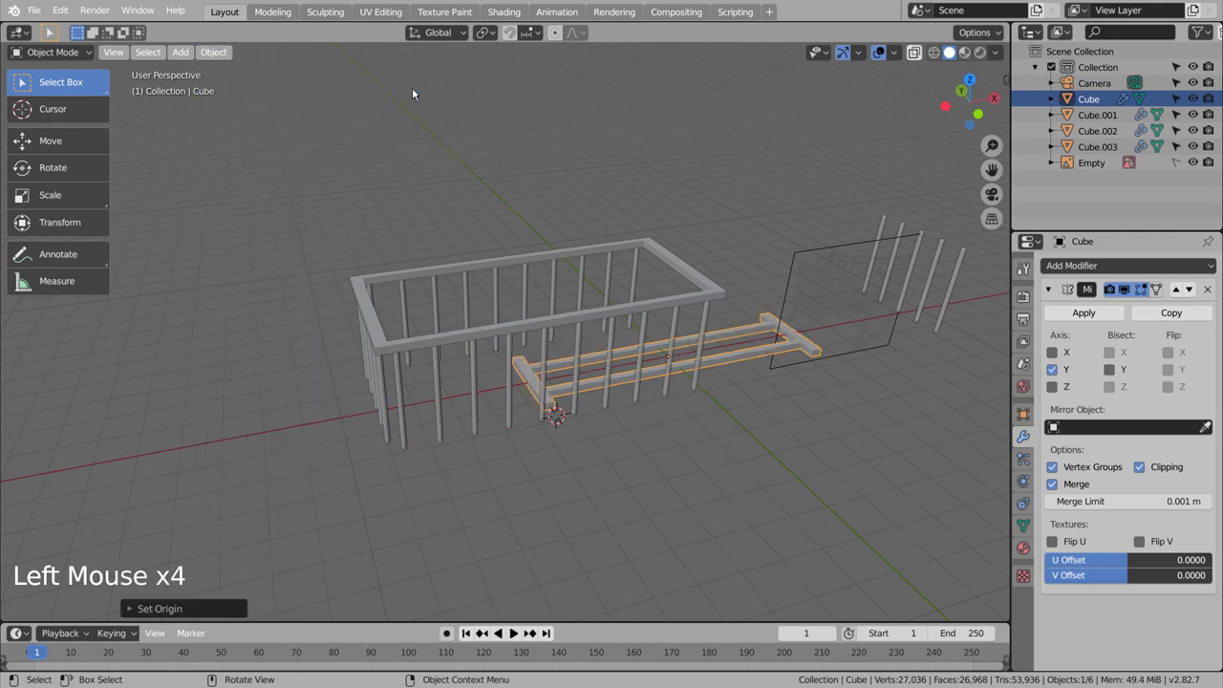
key("ctrl+z")
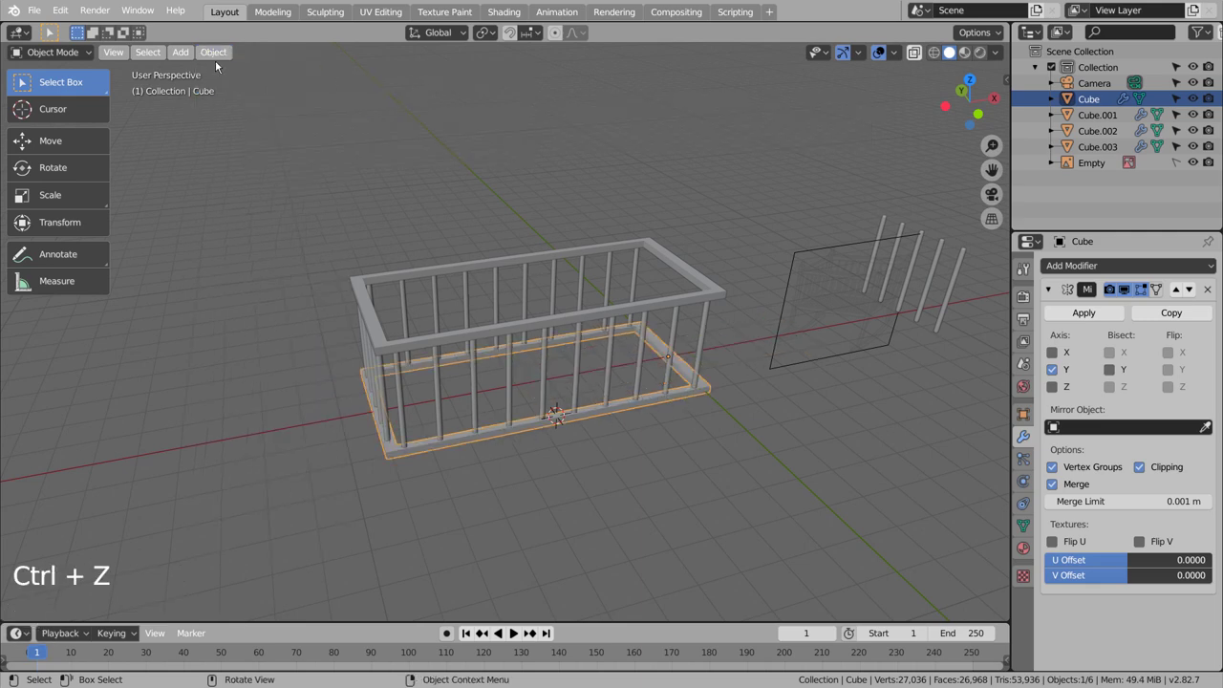
left_click(214, 56)
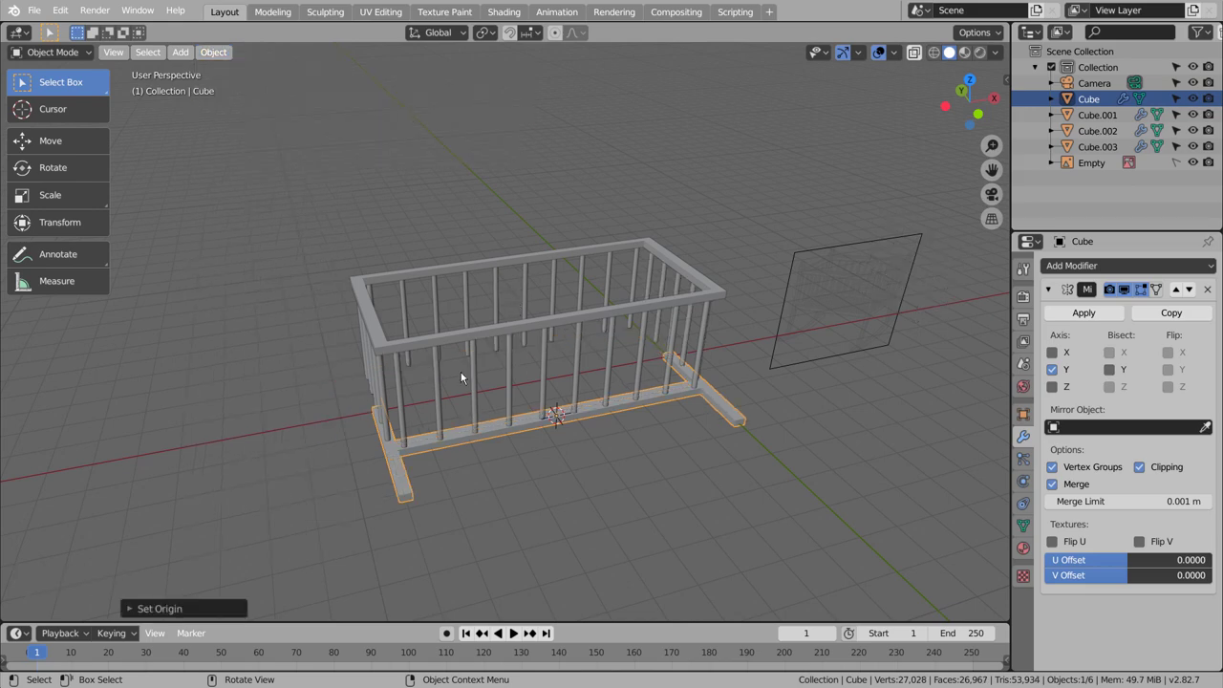
middle_click(470, 373)
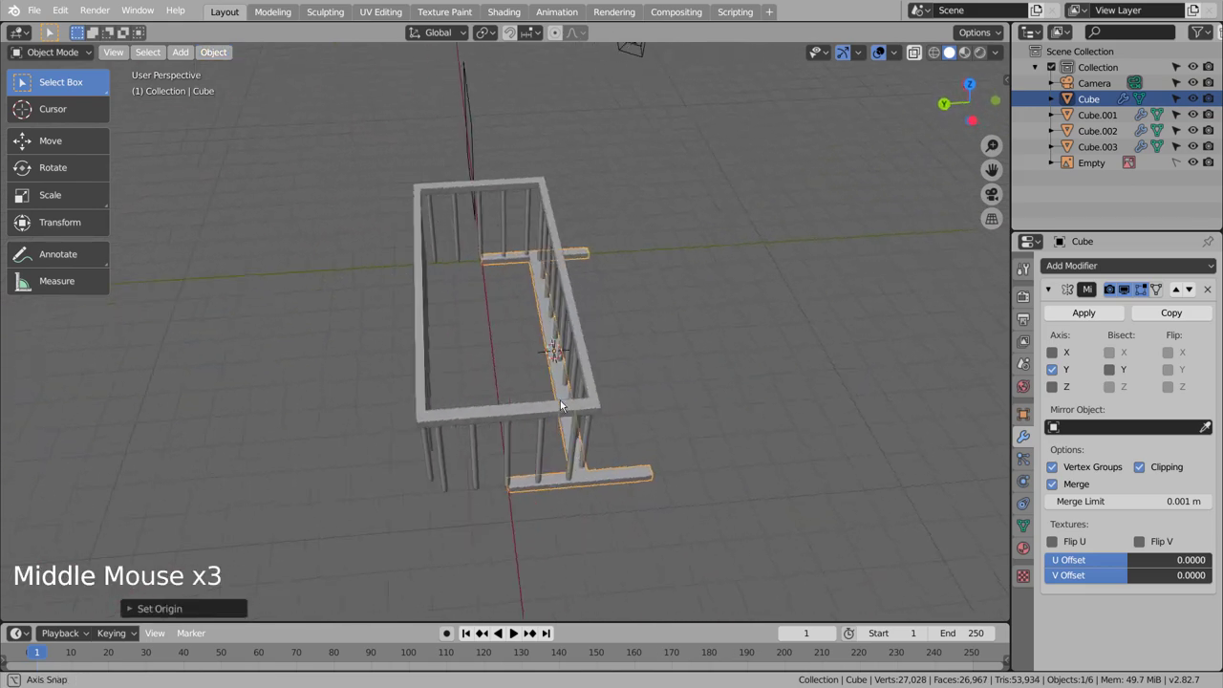
key("ctrl+z")
left_click(638, 291)
left_click(1089, 313)
left_click(606, 260)
left_click(637, 288)
left_click(221, 55)
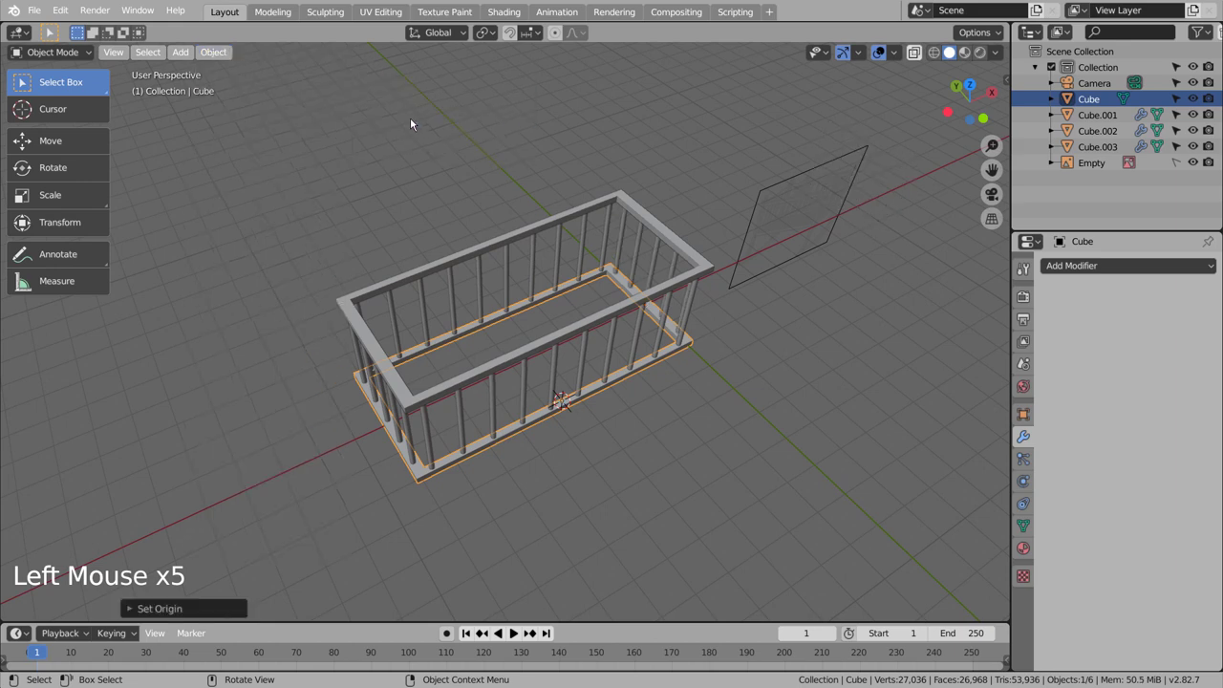
left_click(688, 446)
middle_click(670, 484)
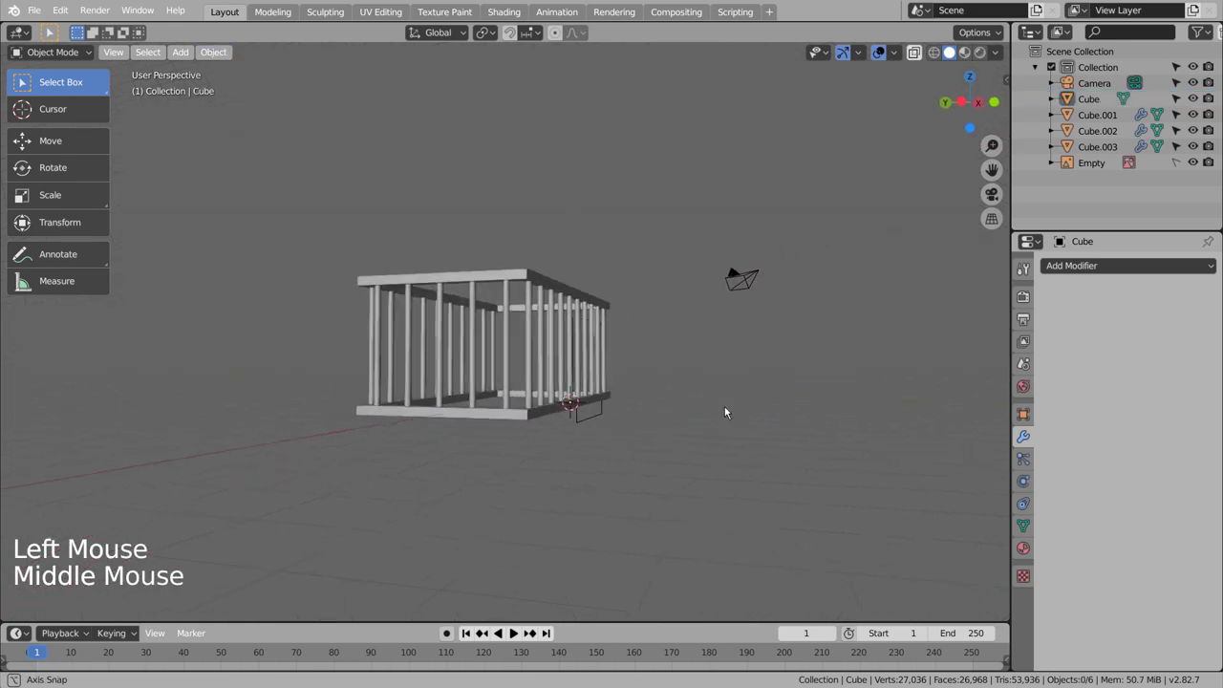
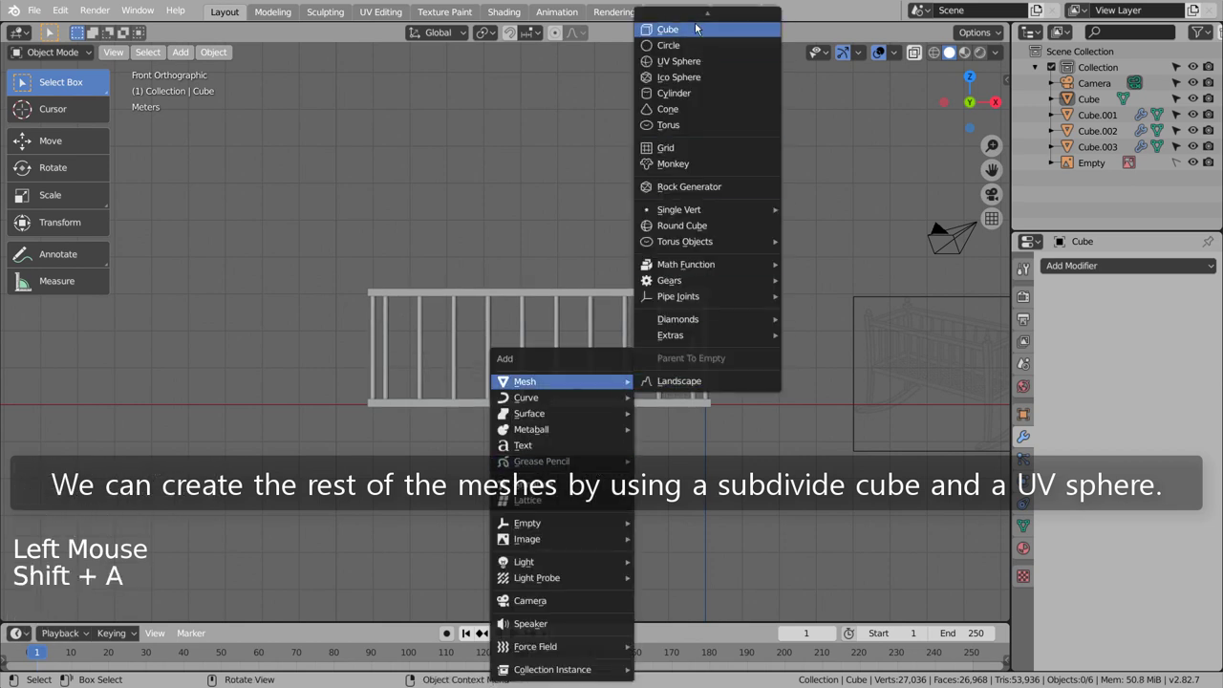
Step: Scale the newly added cube down to a small block and start moving it in top view
key("g")
key("s")
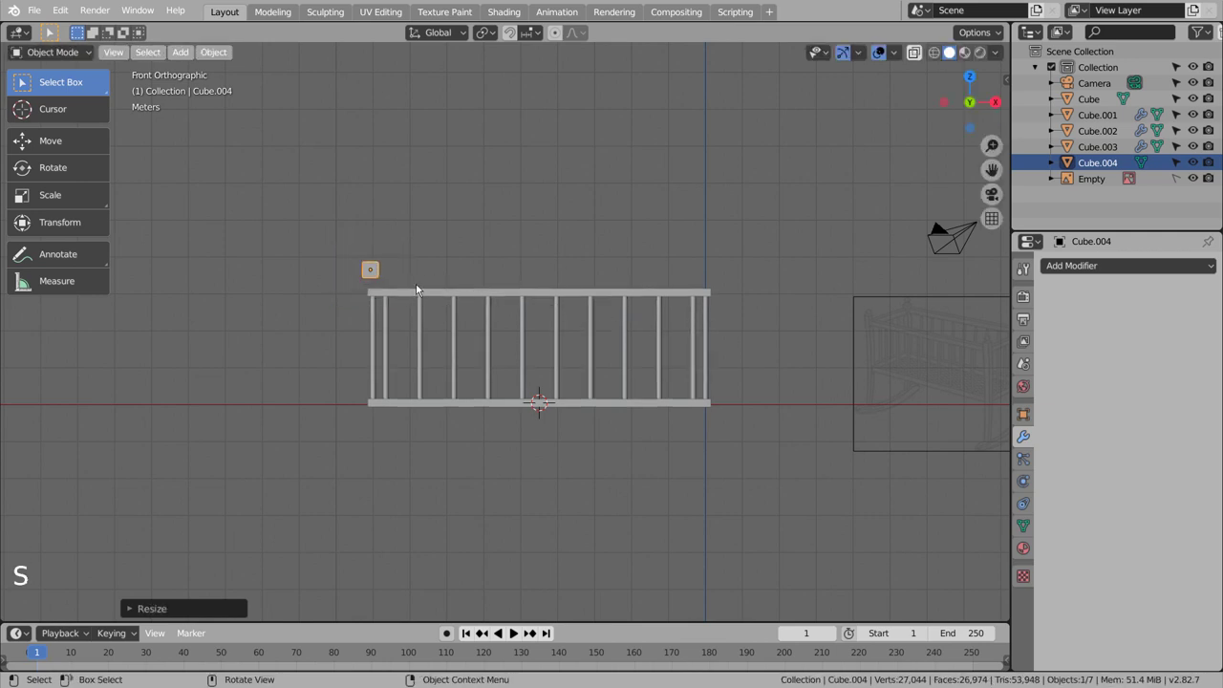
key("KP_7")
key("g")
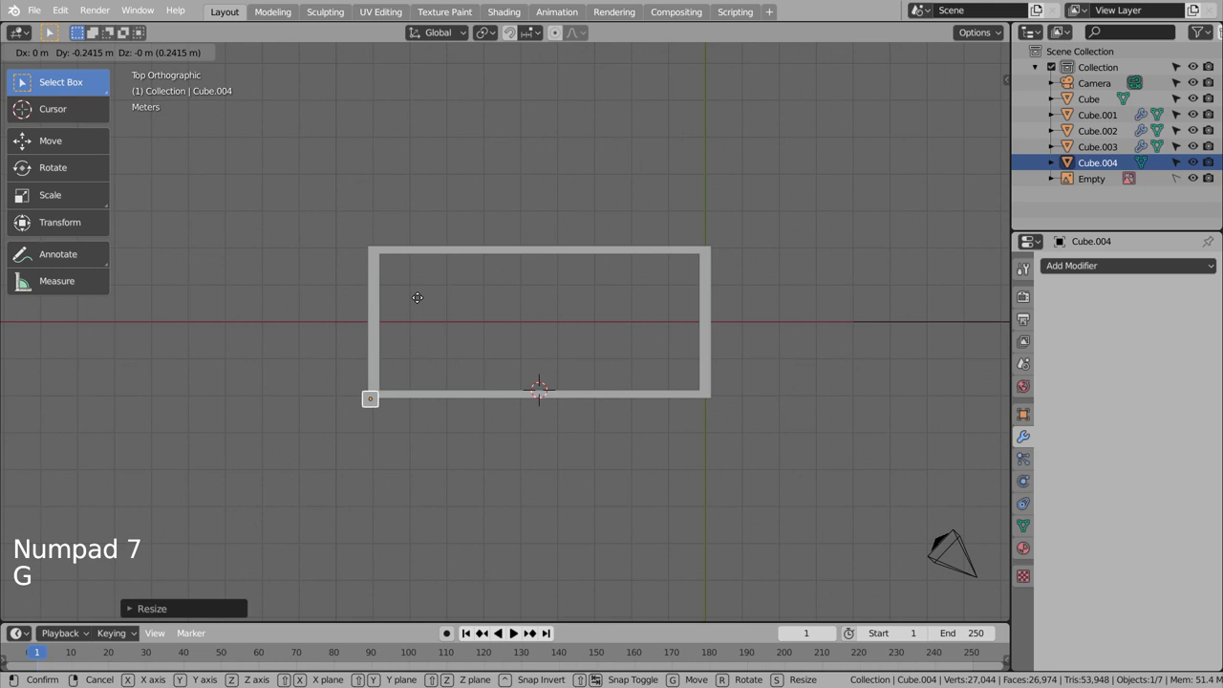
middle_click(428, 425)
middle_click(429, 316)
Step: Place the small cube at the top corner of the cradle's upper rail
key("KP_7")
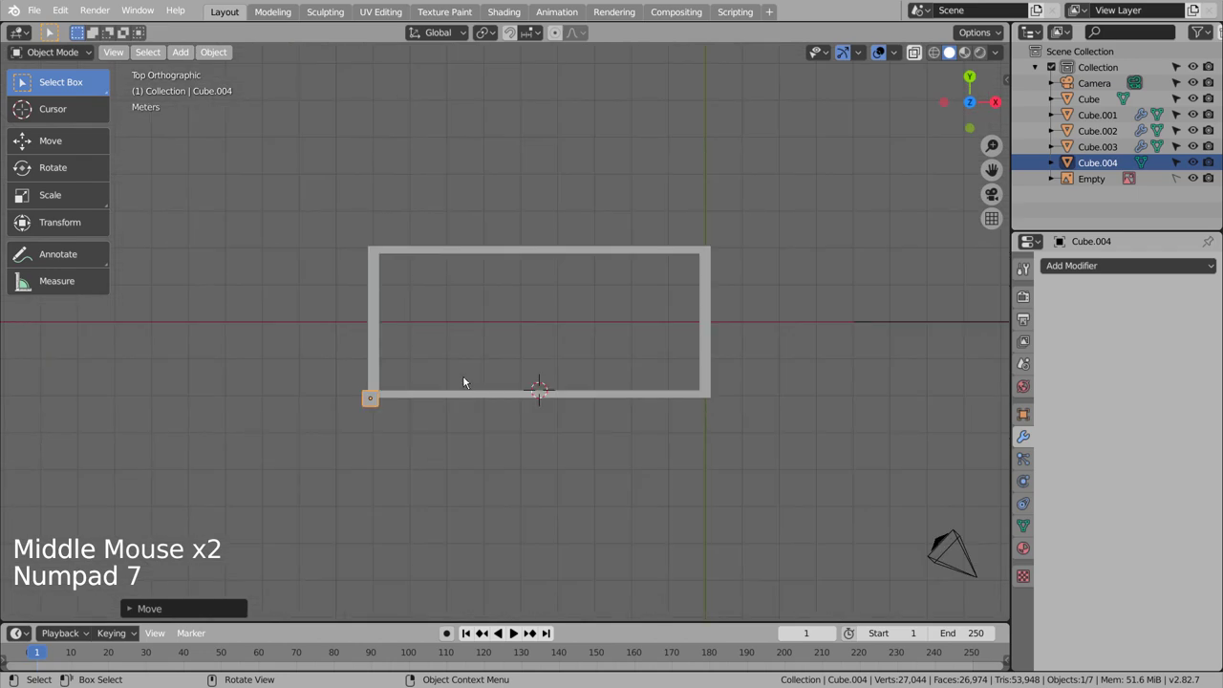
key("s")
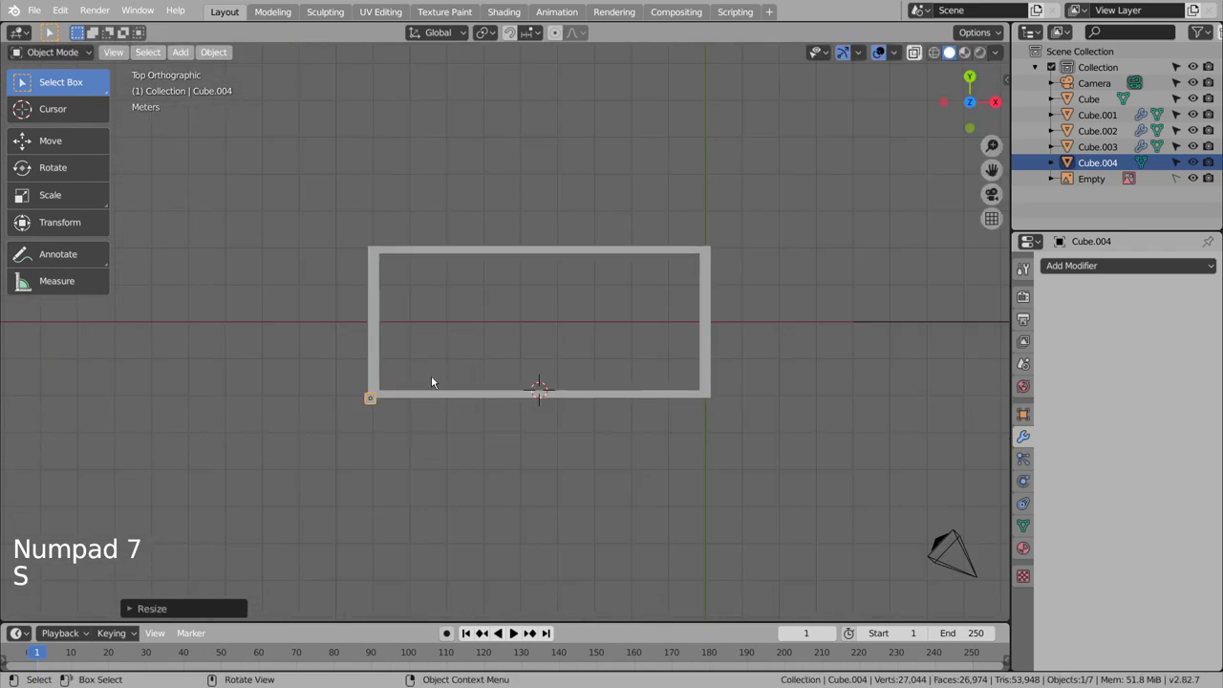
scroll("up", 3)
middle_click(339, 472)
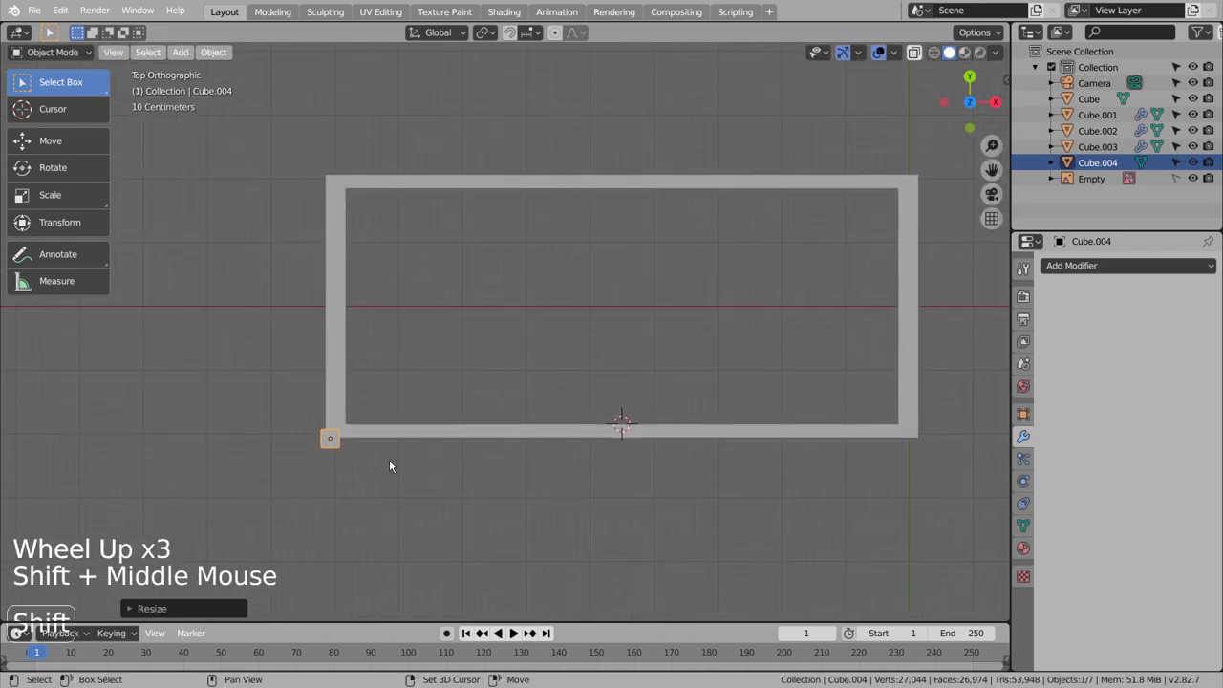
key("g")
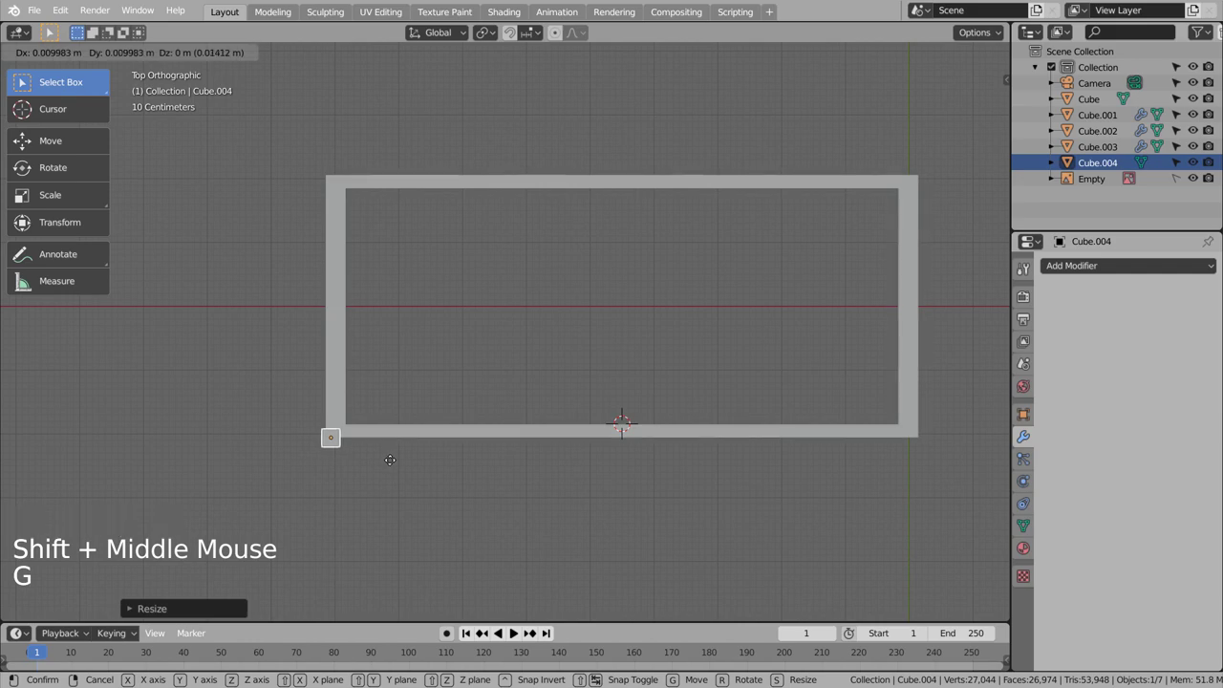
middle_click(404, 489)
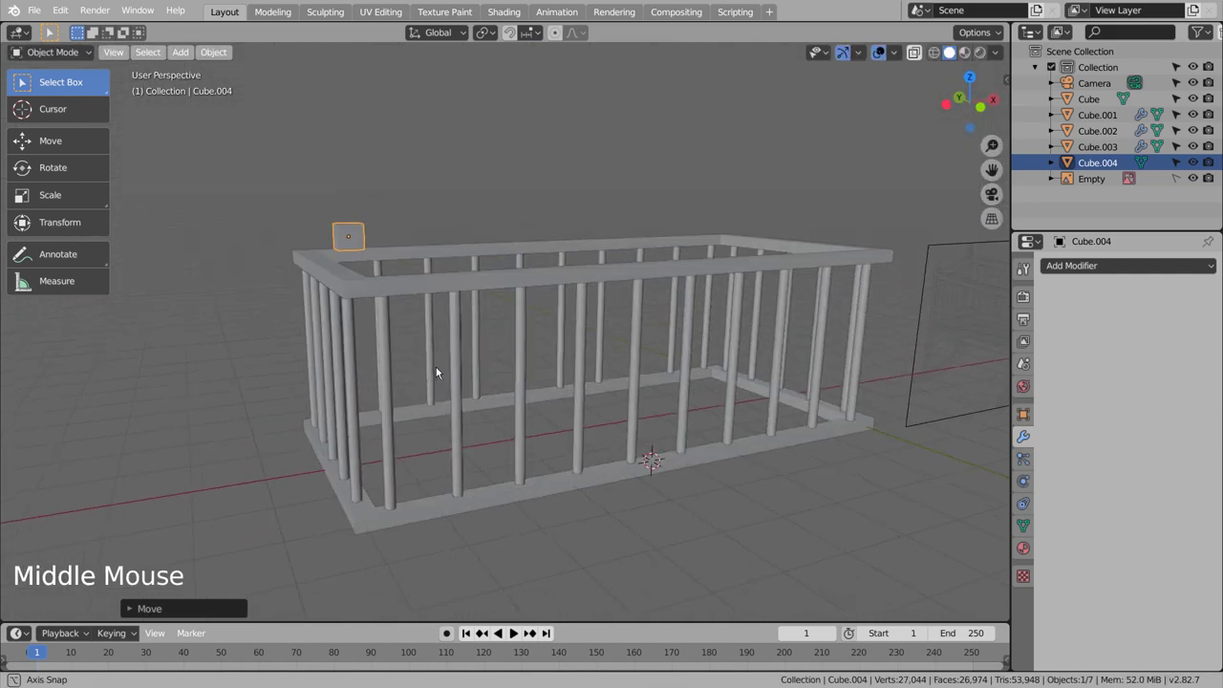
middle_click(437, 369)
Step: Extrude the small cube upward into a post and rotate its lower vertices to bend the end
key("Tab")
scroll("up", 3)
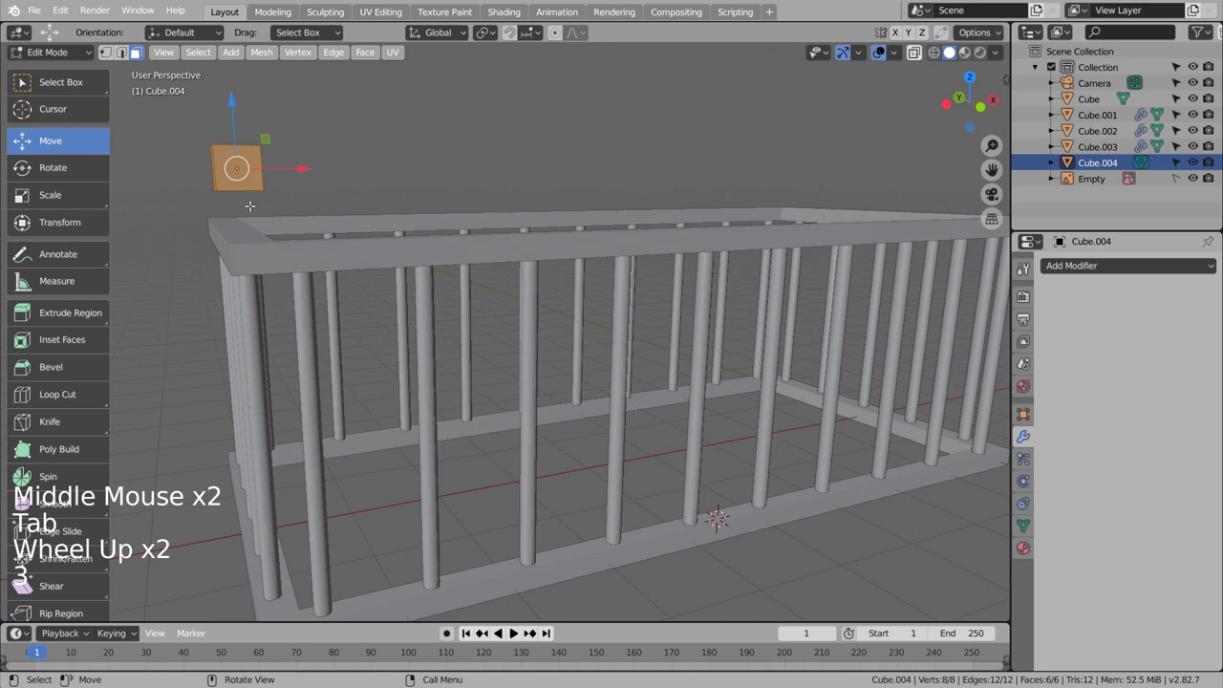
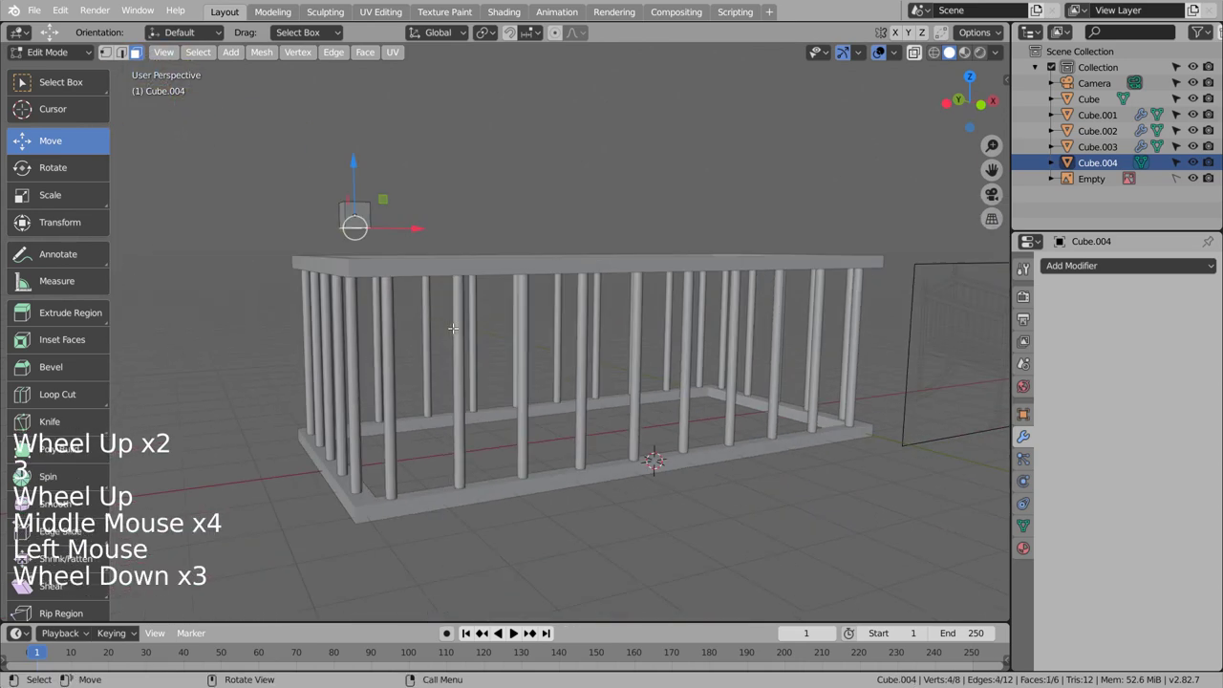
key("KP_1")
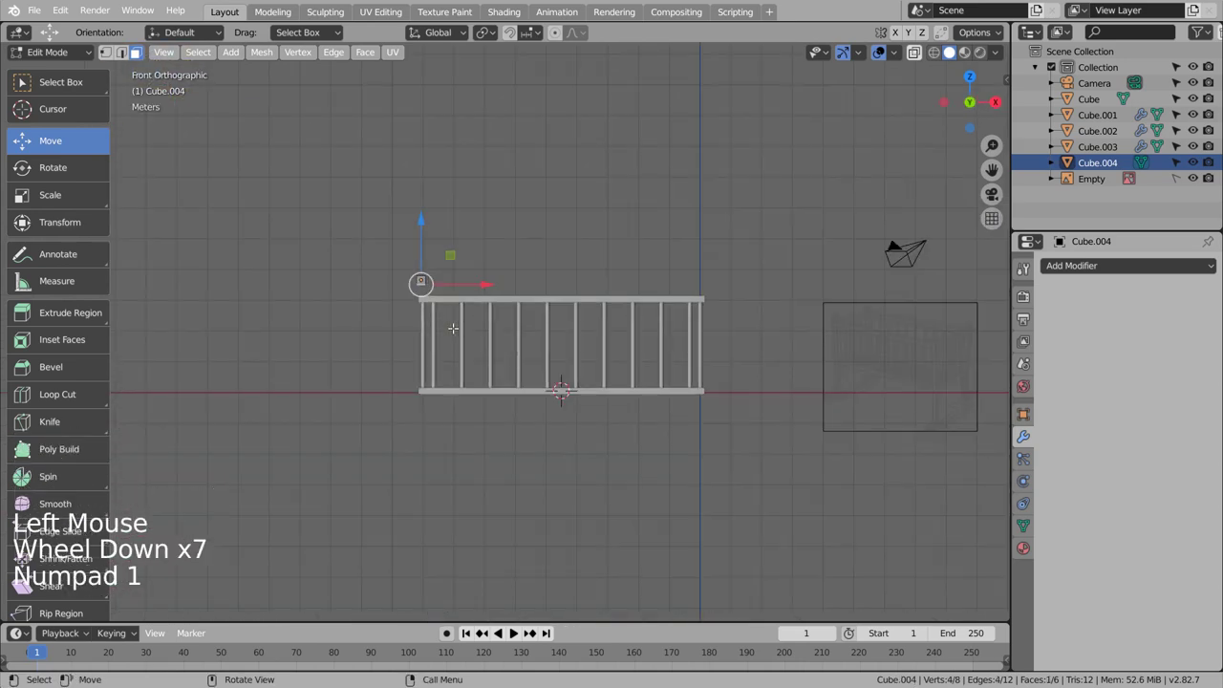
key("e")
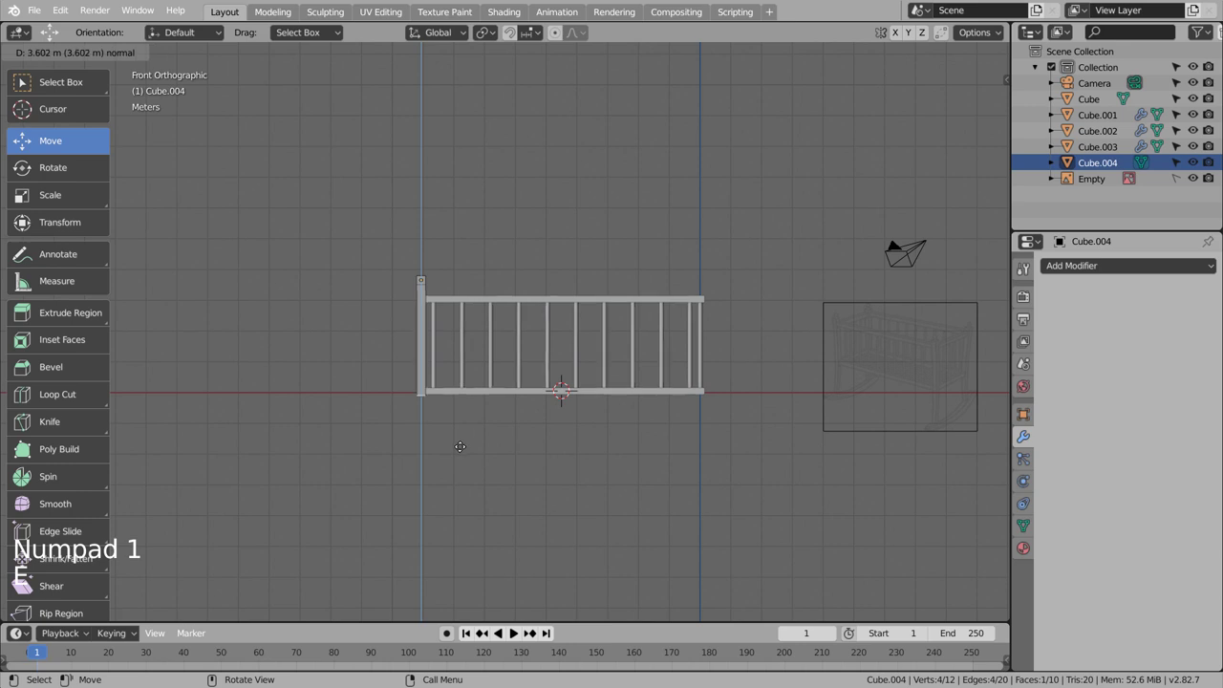
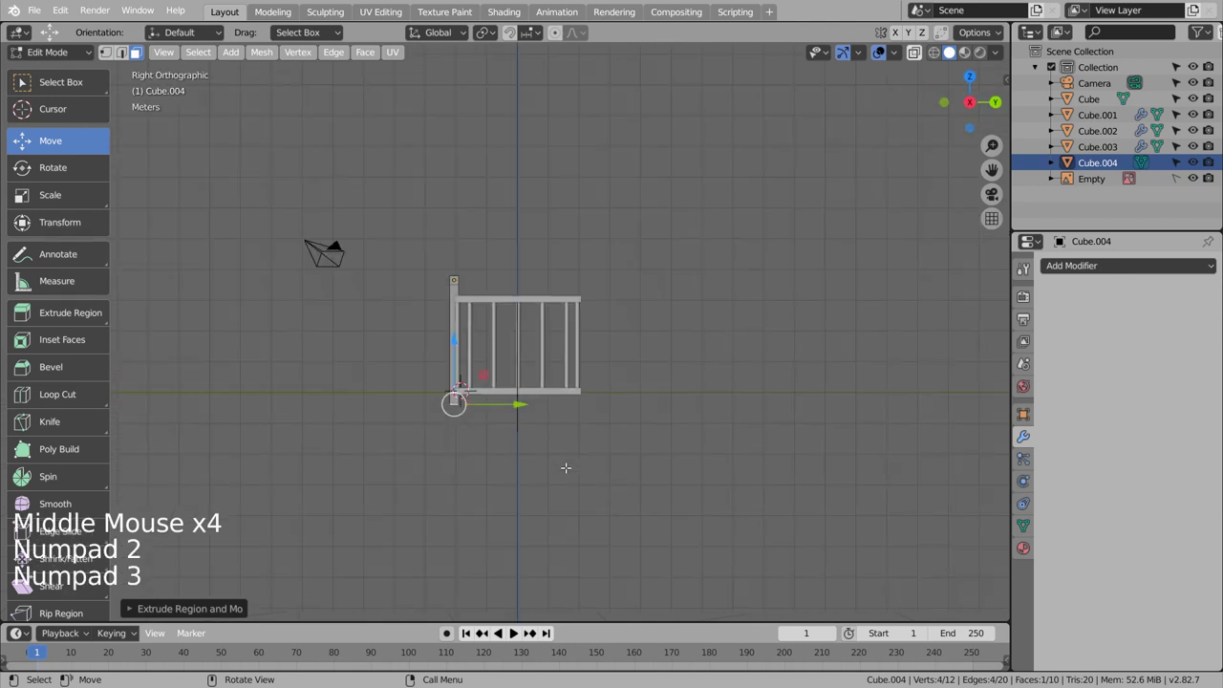
key("r")
key("e")
key("r")
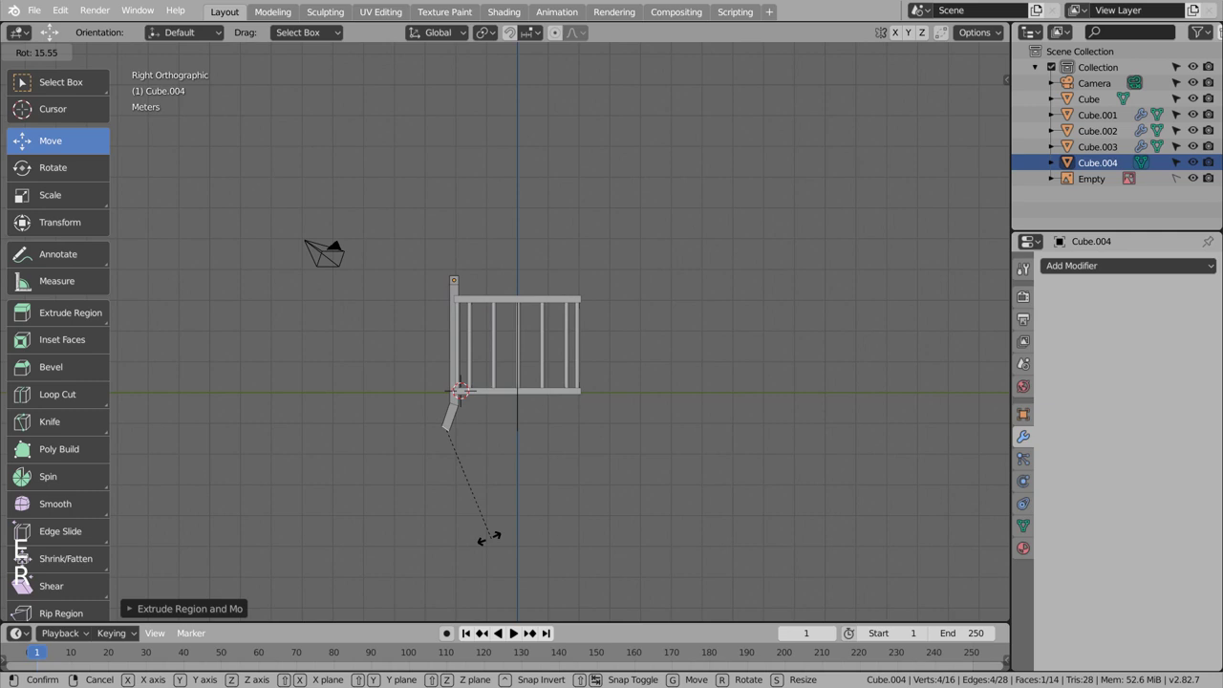
key("e")
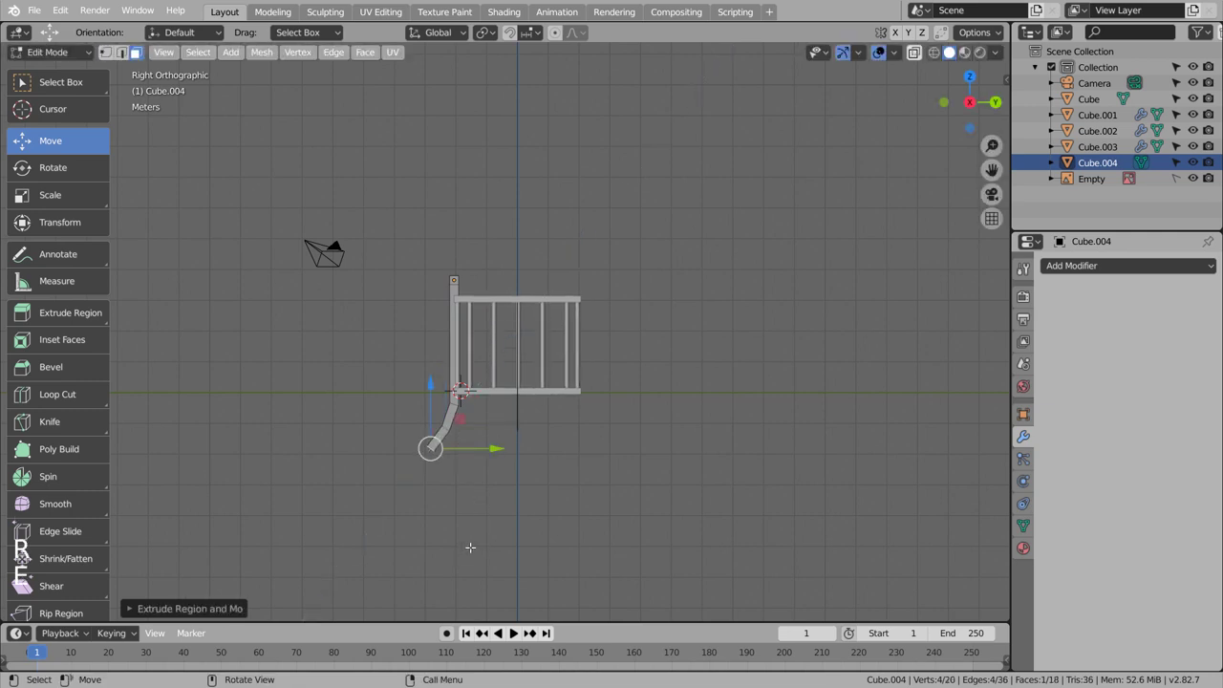
Step: Add Subdivision Surface smoothing to the post Cube.004
key("Tab")
key("shift+z")
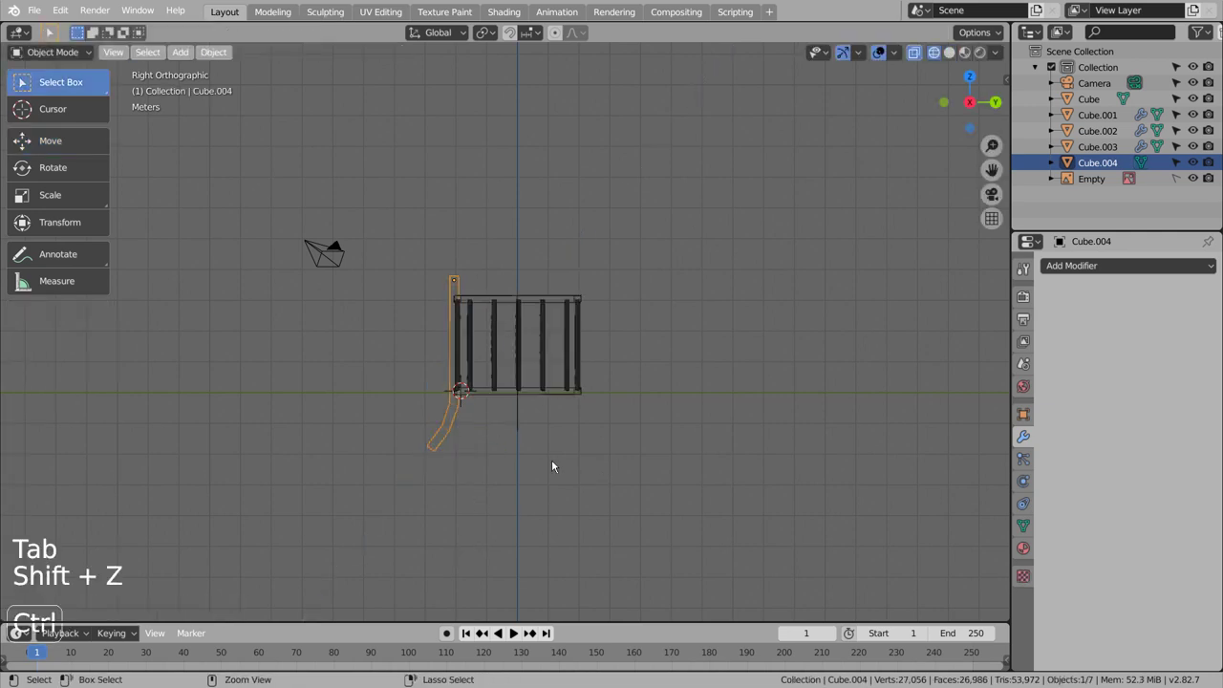
key("Tab")
key("a")
key("Tab")
key("ctrl+3")
key("Tab")
scroll("up", 3)
Step: Add a loop cut with edge slide along the post and inspect the curved leg in solid view
key("ctrl+r")
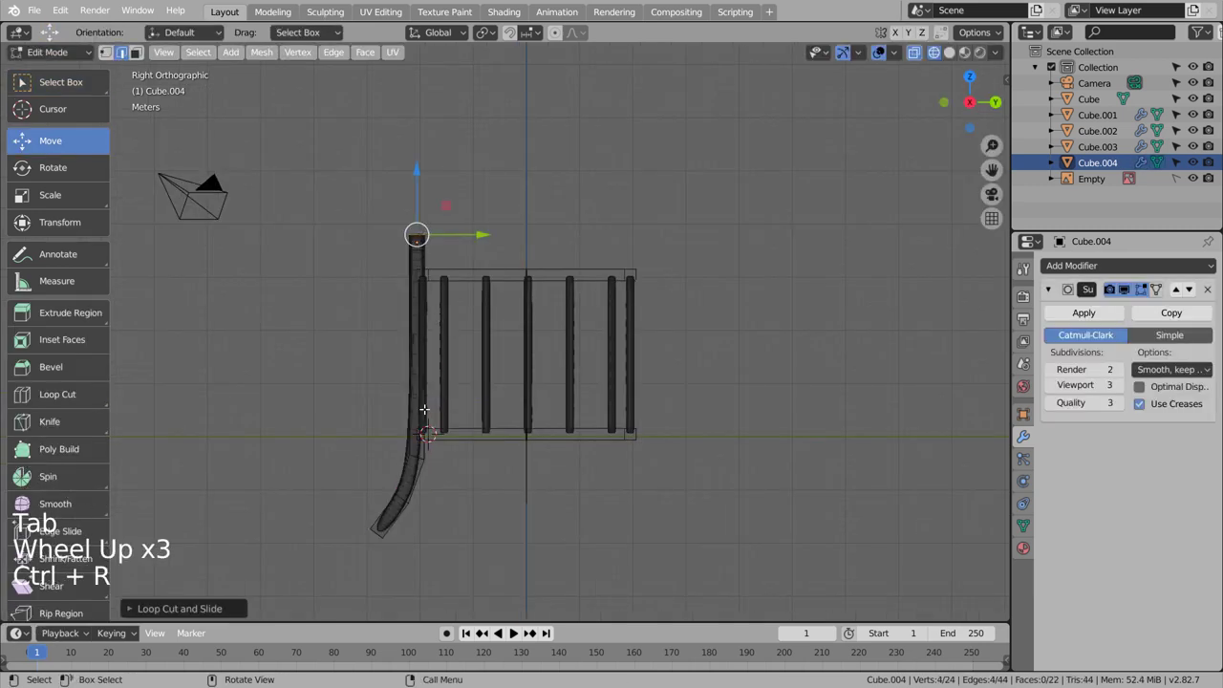
key("ctrl+r")
key("Tab")
scroll("down", 3)
middle_click(600, 457)
scroll("down", 3)
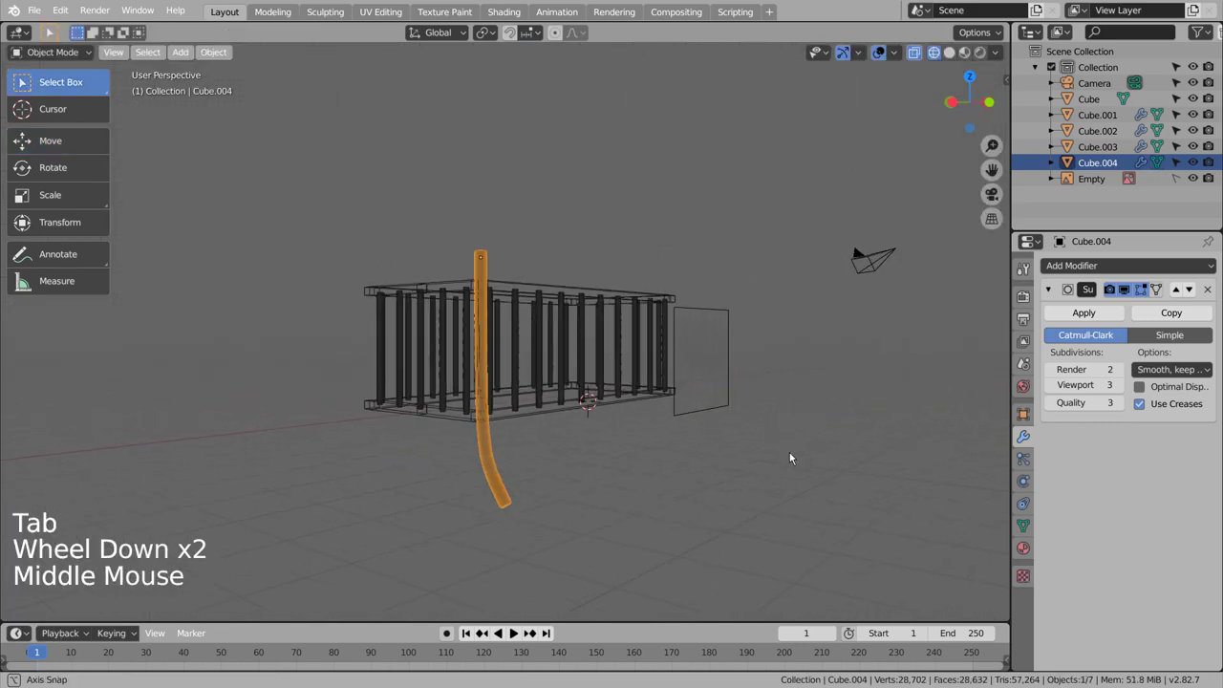
middle_click(793, 458)
key("shift+z")
middle_click(812, 473)
middle_click(742, 493)
middle_click(722, 488)
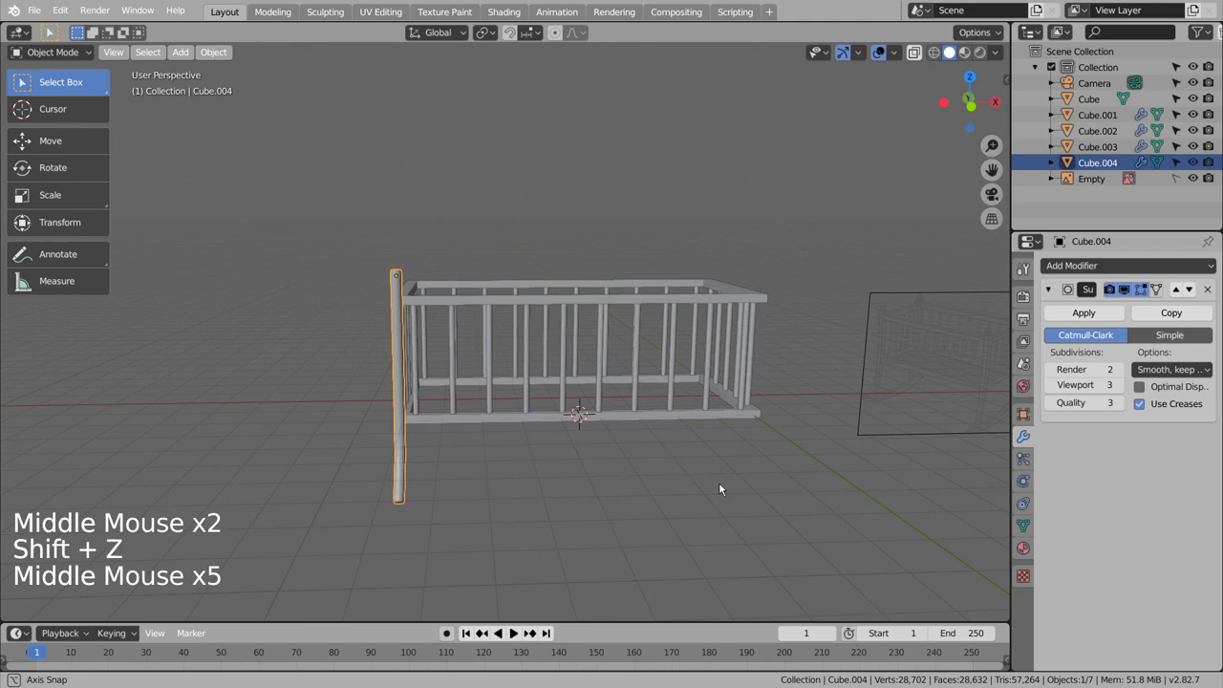
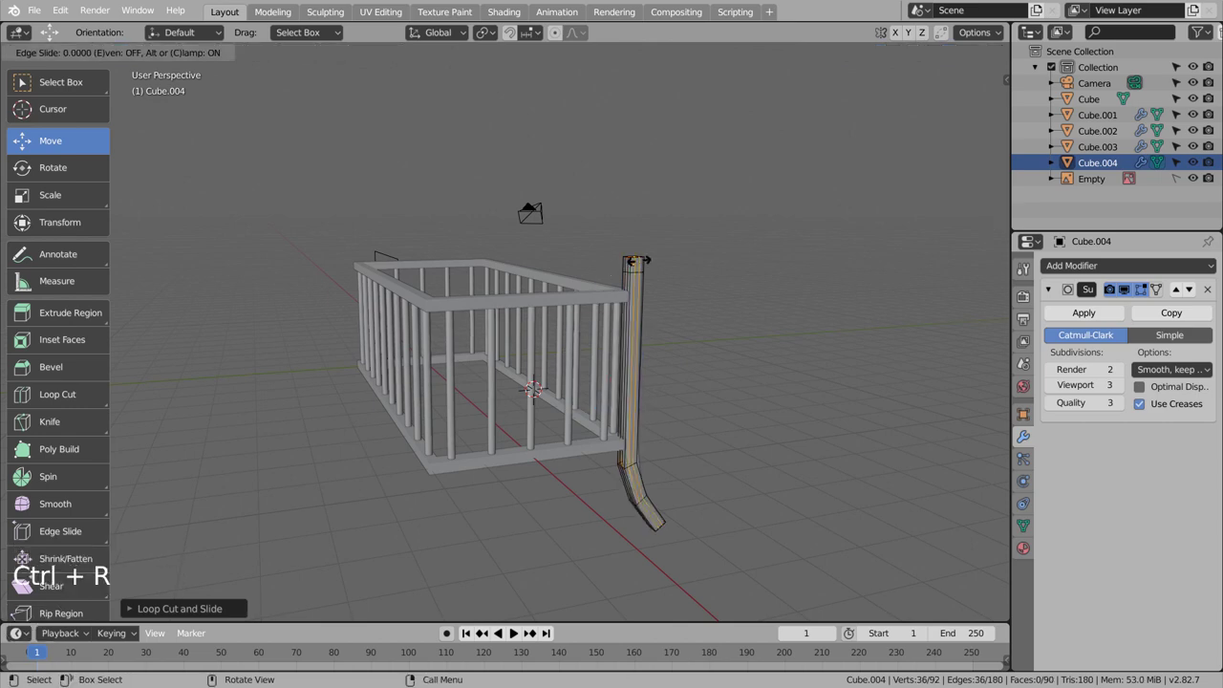
key("Tab")
middle_click(777, 501)
middle_click(734, 496)
middle_click(731, 493)
middle_click(724, 481)
middle_click(661, 477)
scroll("down", 3)
middle_click(695, 511)
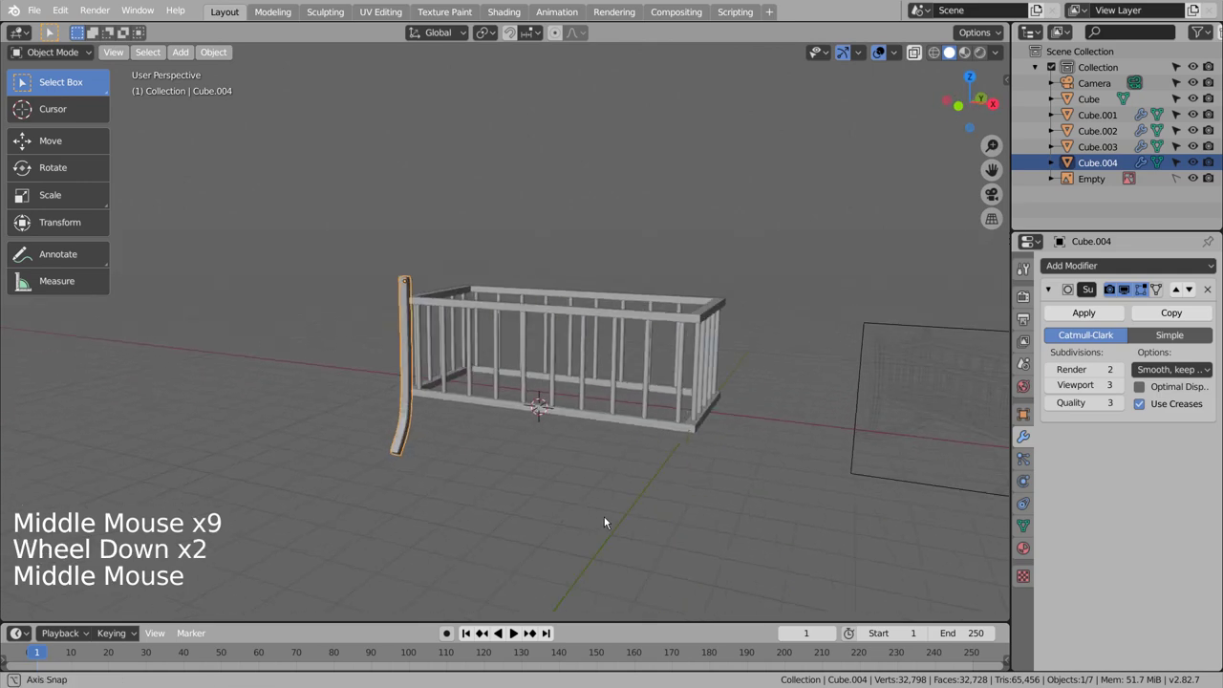
middle_click(514, 498)
middle_click(587, 508)
middle_click(636, 527)
Step: Add a Mirror modifier to the curved post Cube.004 and reset the 3D cursor
left_click(1082, 279)
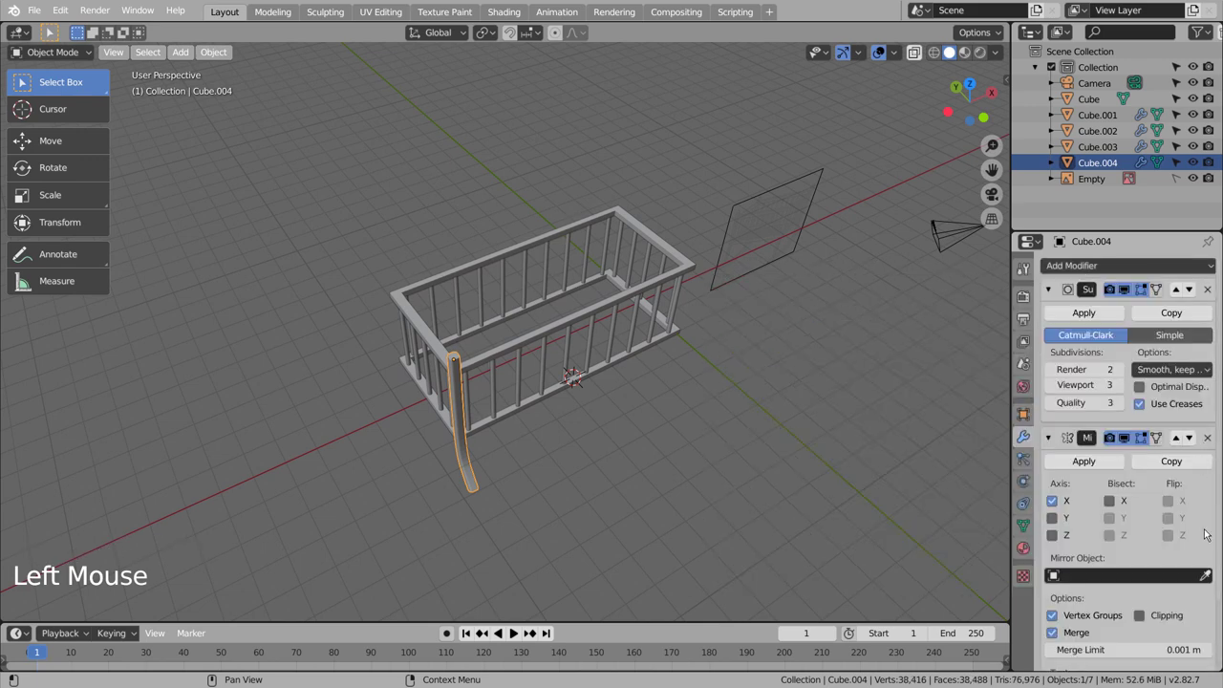
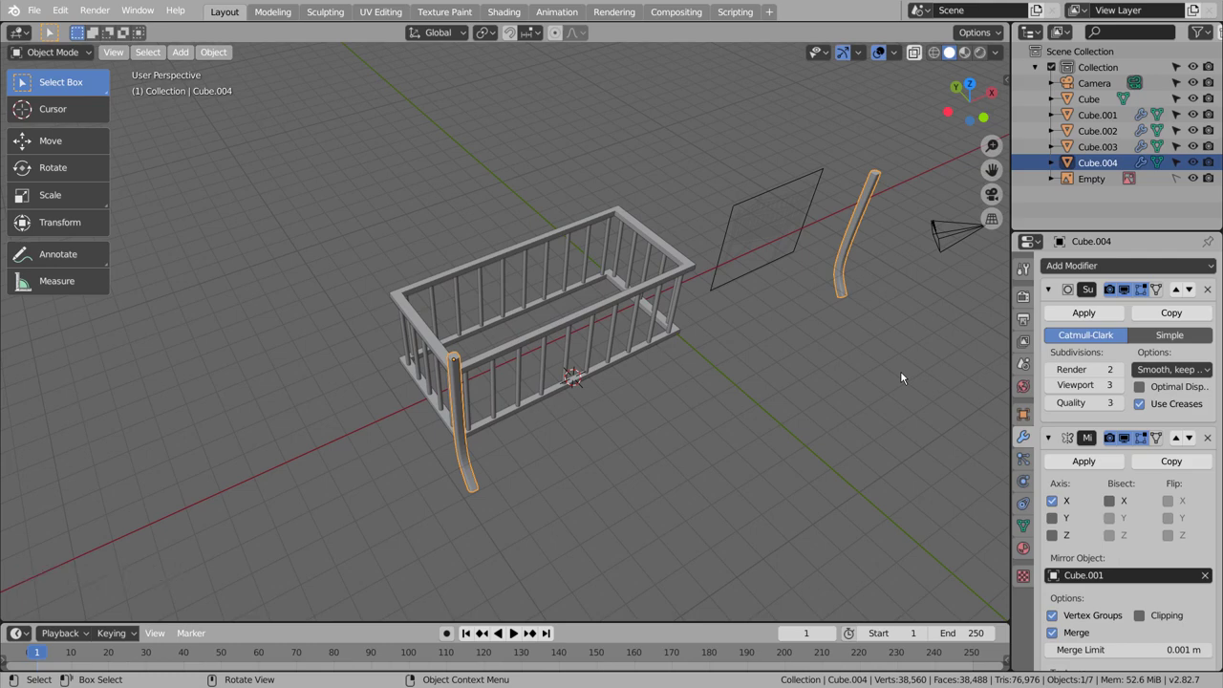
middle_click(726, 425)
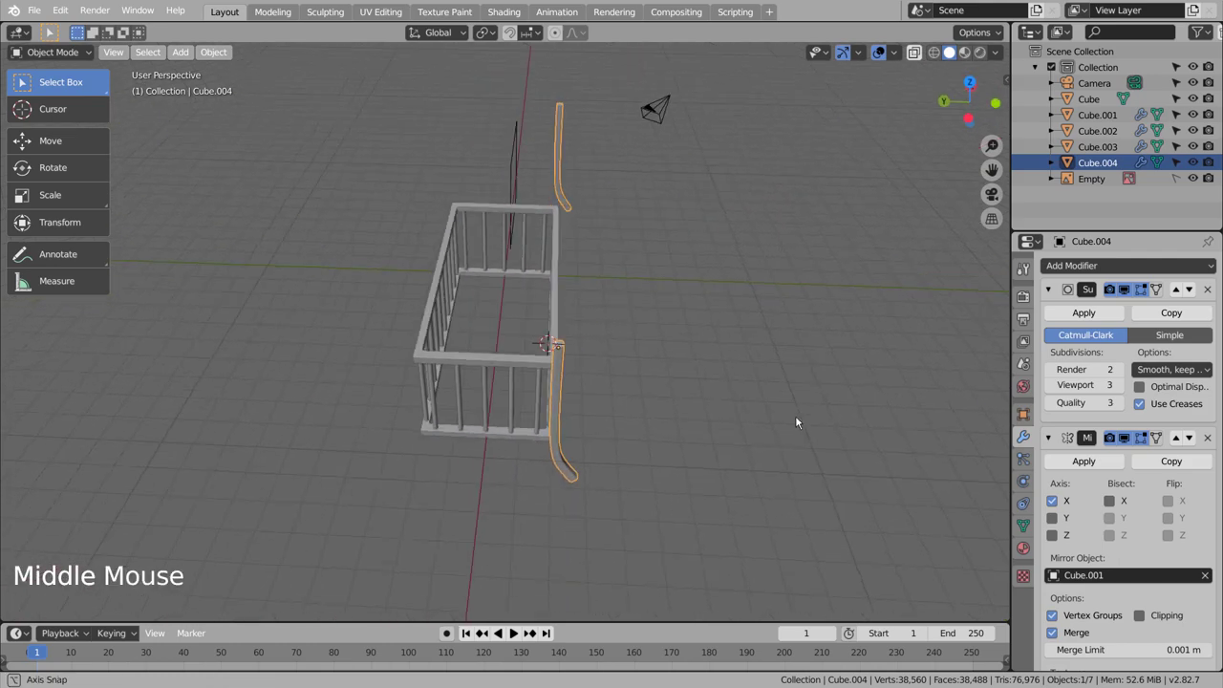
key("shift+s")
key("shift+s")
key("shift+c")
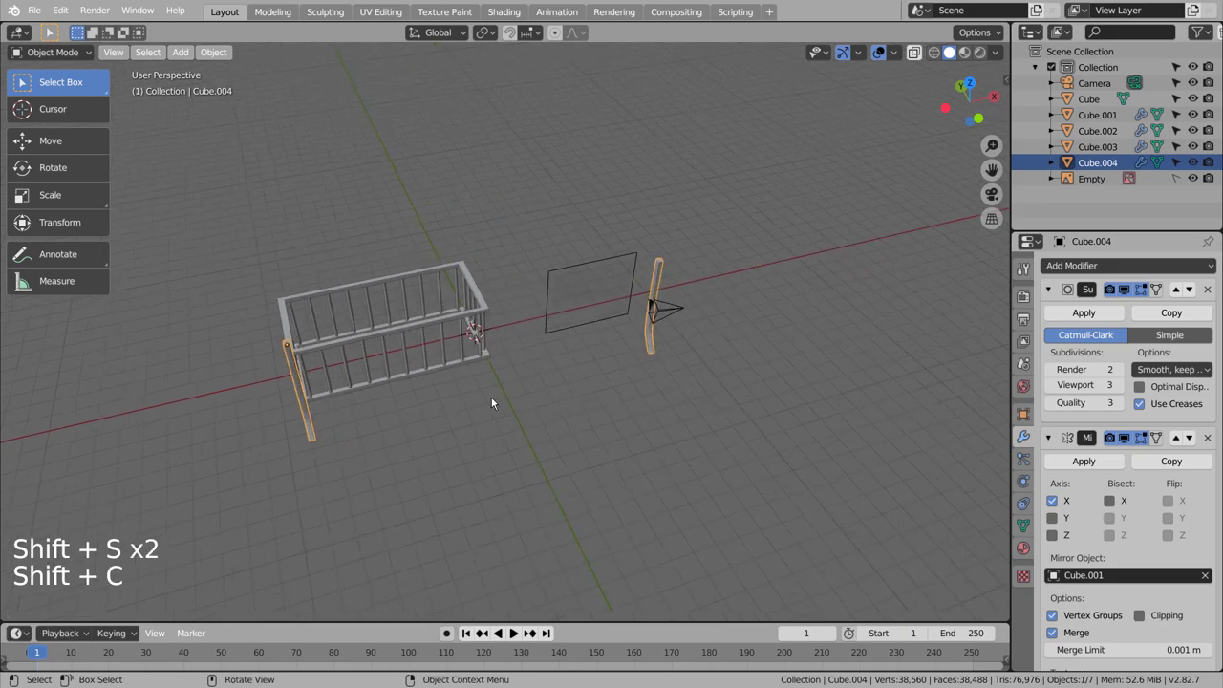
middle_click(495, 407)
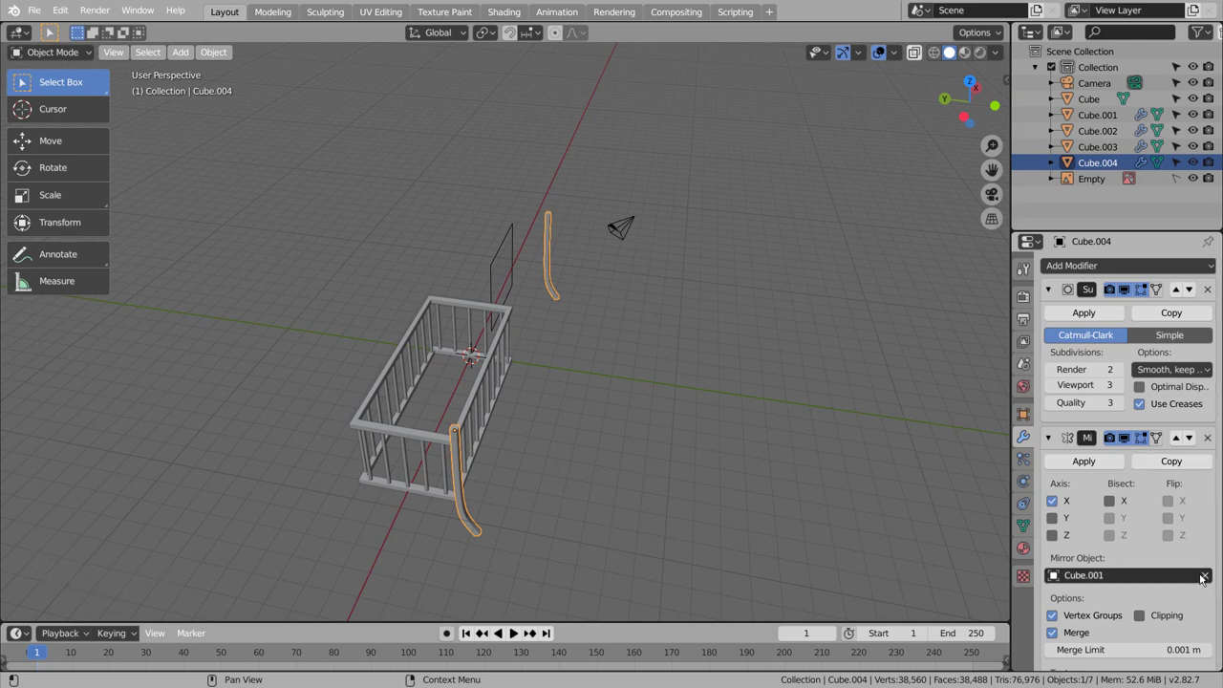
Step: Set the post's Mirror Object to Cube.003 and mirror along Y
left_click(1217, 580)
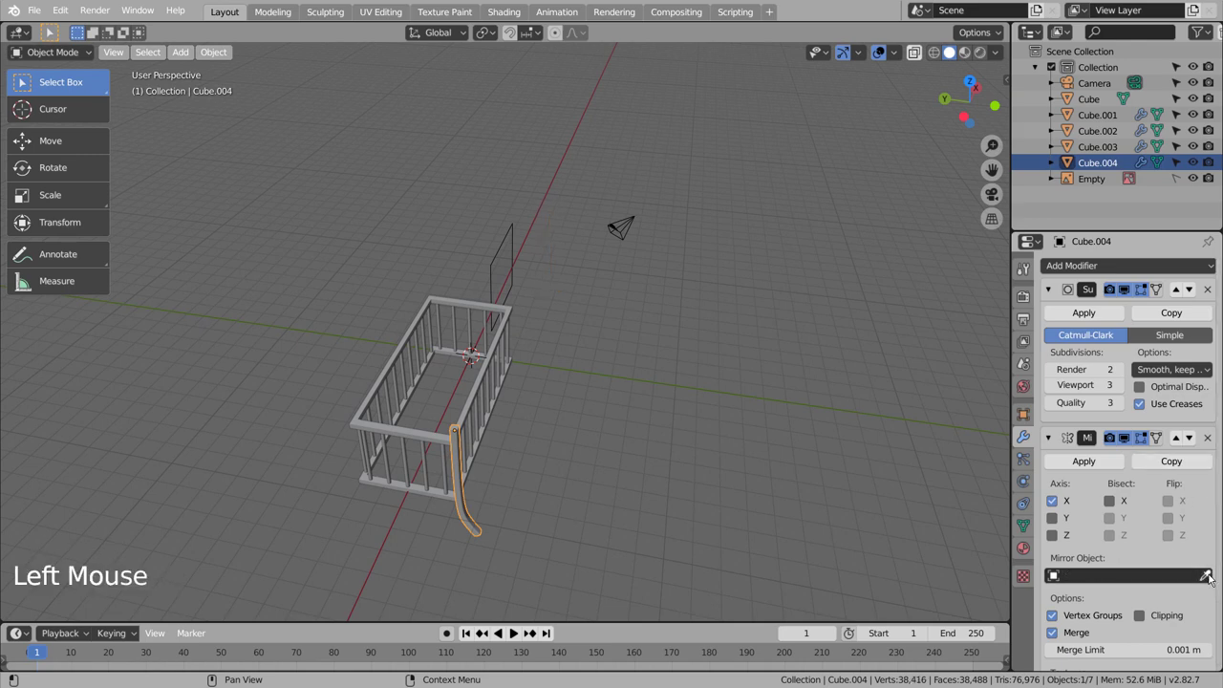
left_click(1211, 577)
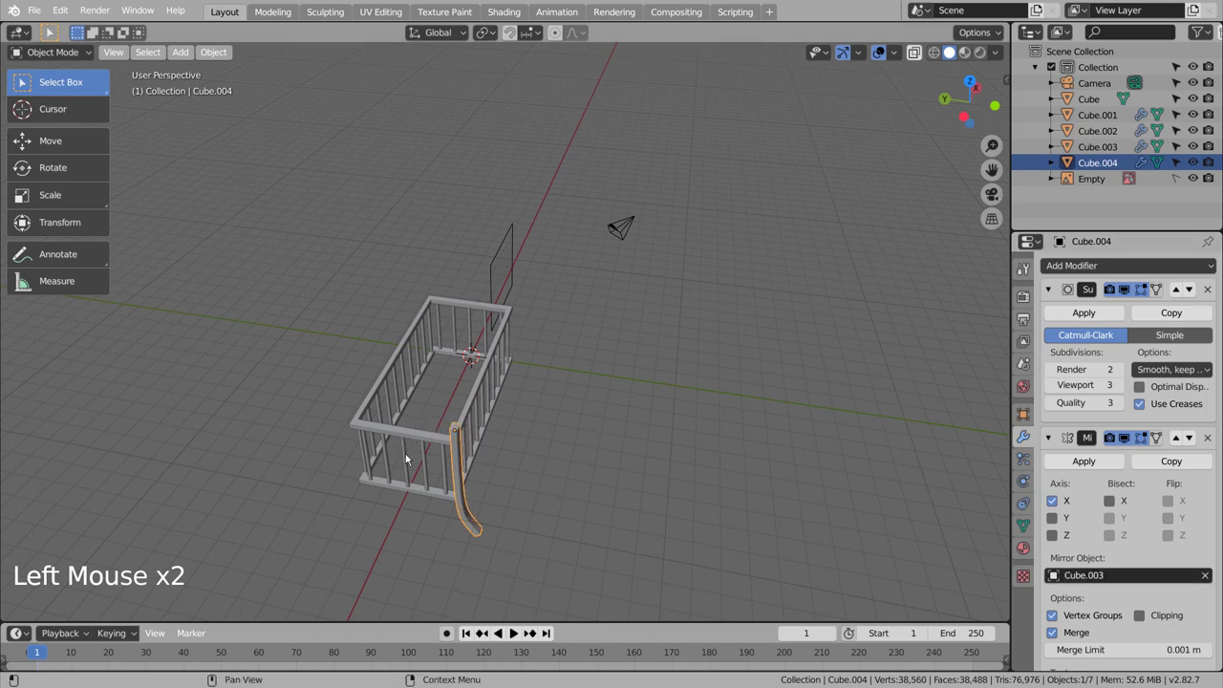
left_click(1062, 528)
left_click(1056, 502)
middle_click(603, 489)
Step: Clear Cube.003's own mirror target and add an Empty at the scene origin
left_click(474, 393)
scroll("up", 3)
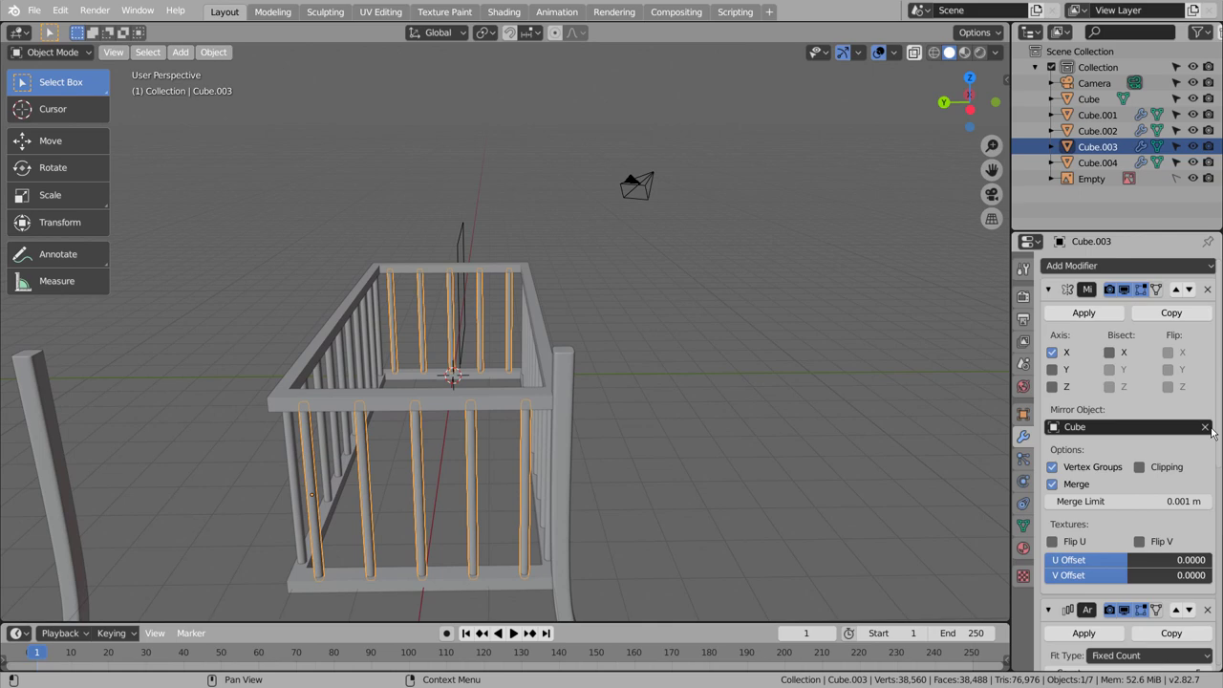
left_click(1208, 432)
left_click(879, 452)
middle_click(836, 518)
middle_click(745, 570)
middle_click(625, 509)
key("shift+a")
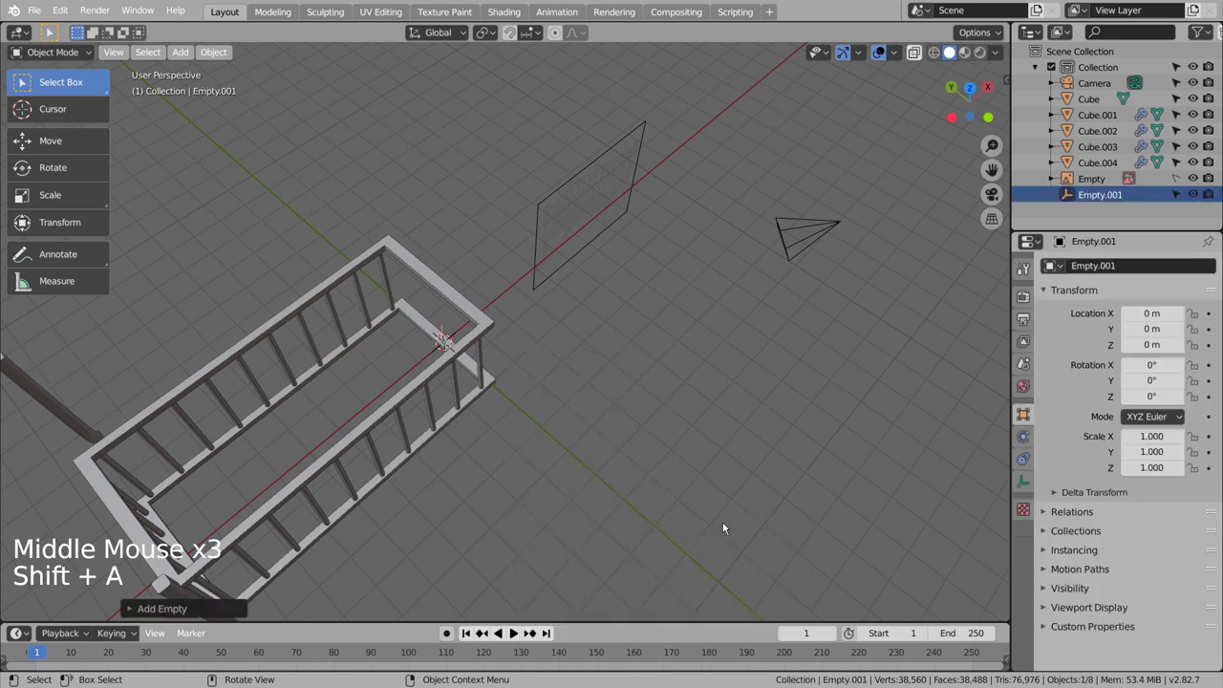
Step: Mirror the post along Y with Empty.001 as the mirror object
scroll("down", 3)
middle_click(464, 501)
middle_click(489, 485)
middle_click(485, 493)
left_click(430, 538)
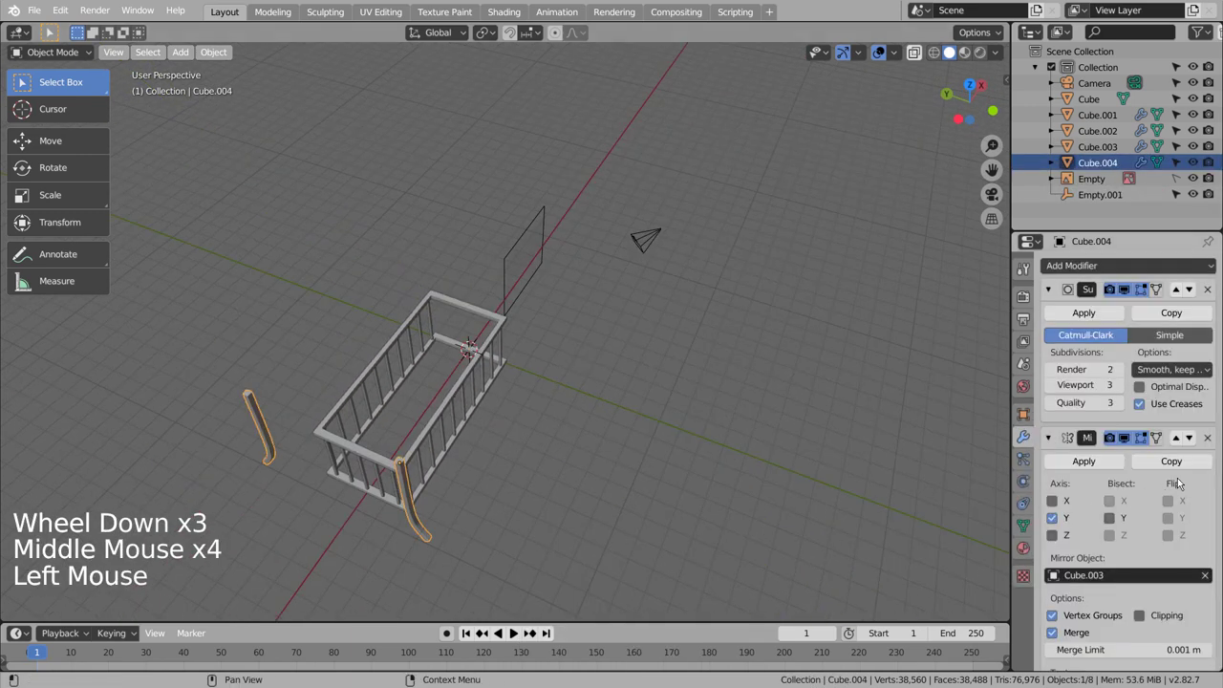
double_click(1209, 580)
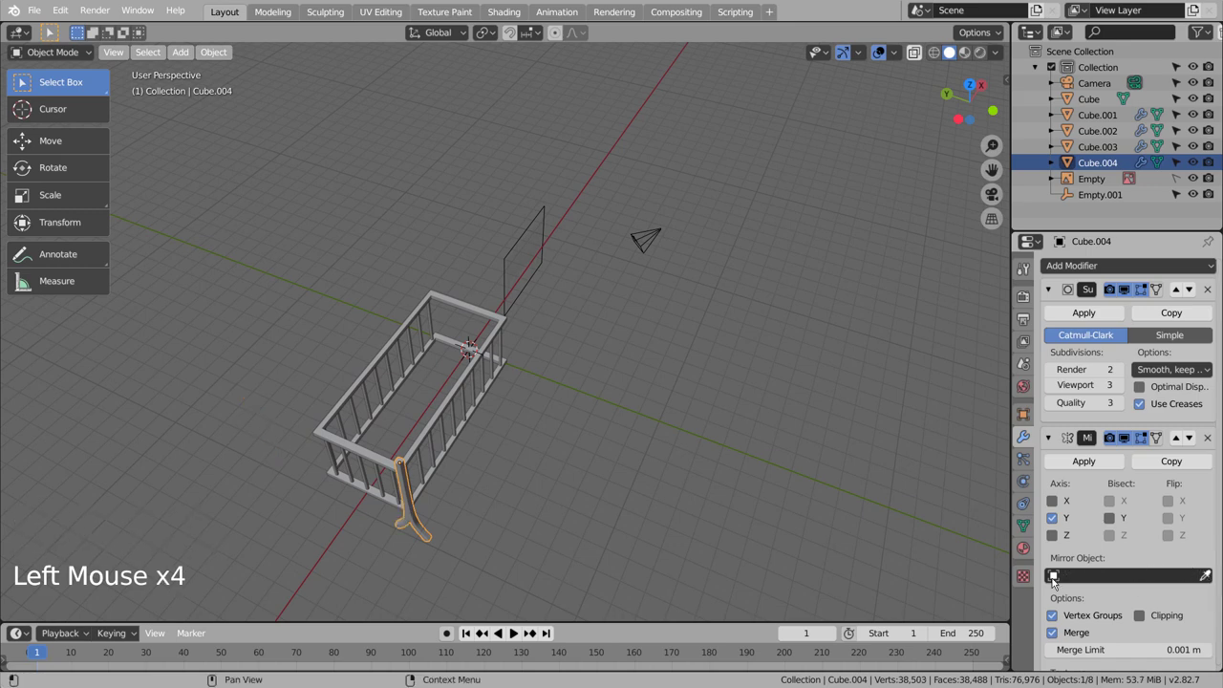
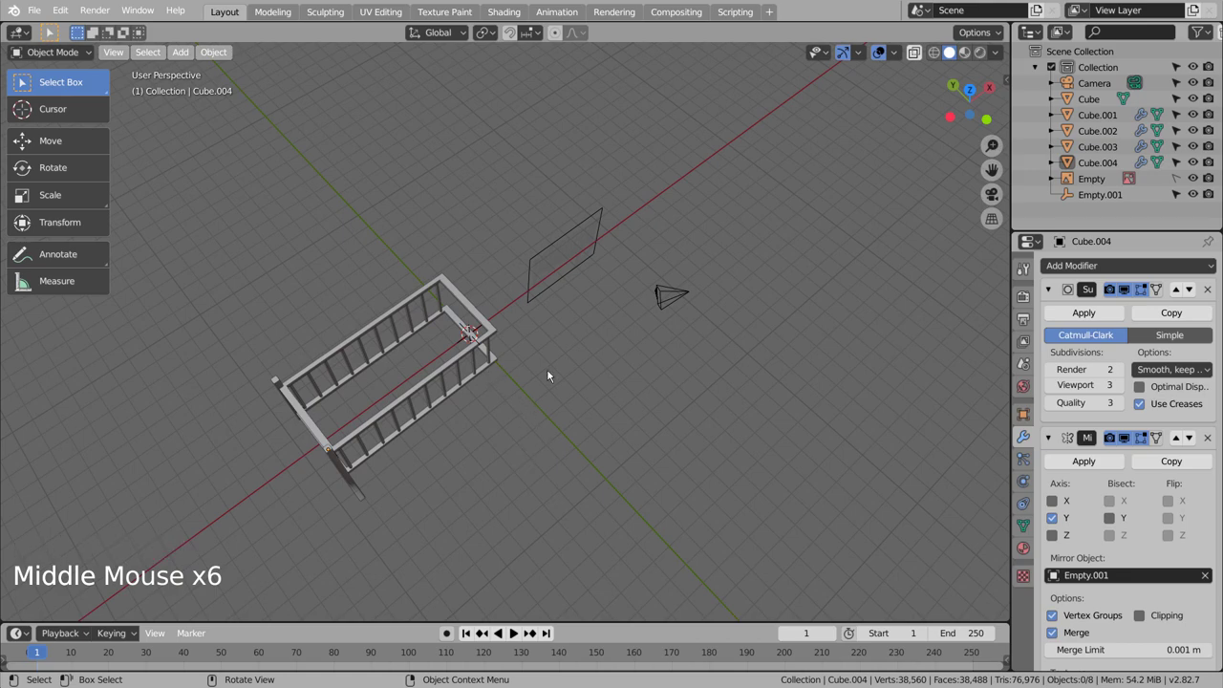
left_click(550, 376)
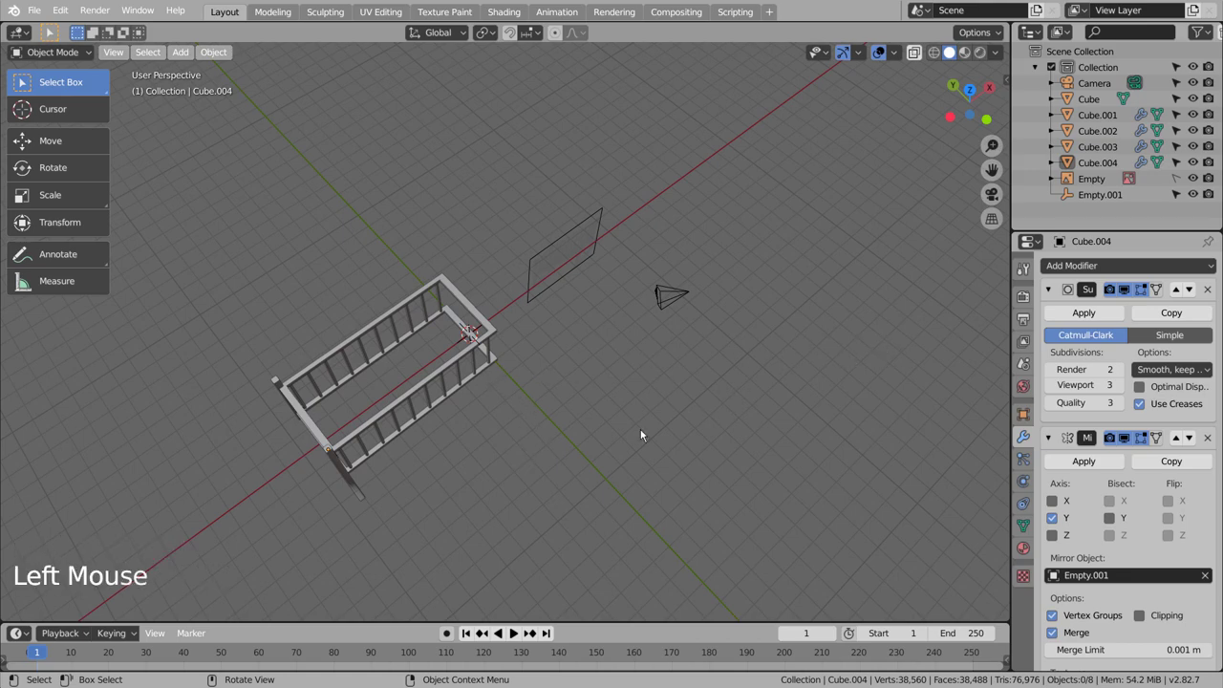
middle_click(494, 493)
middle_click(603, 426)
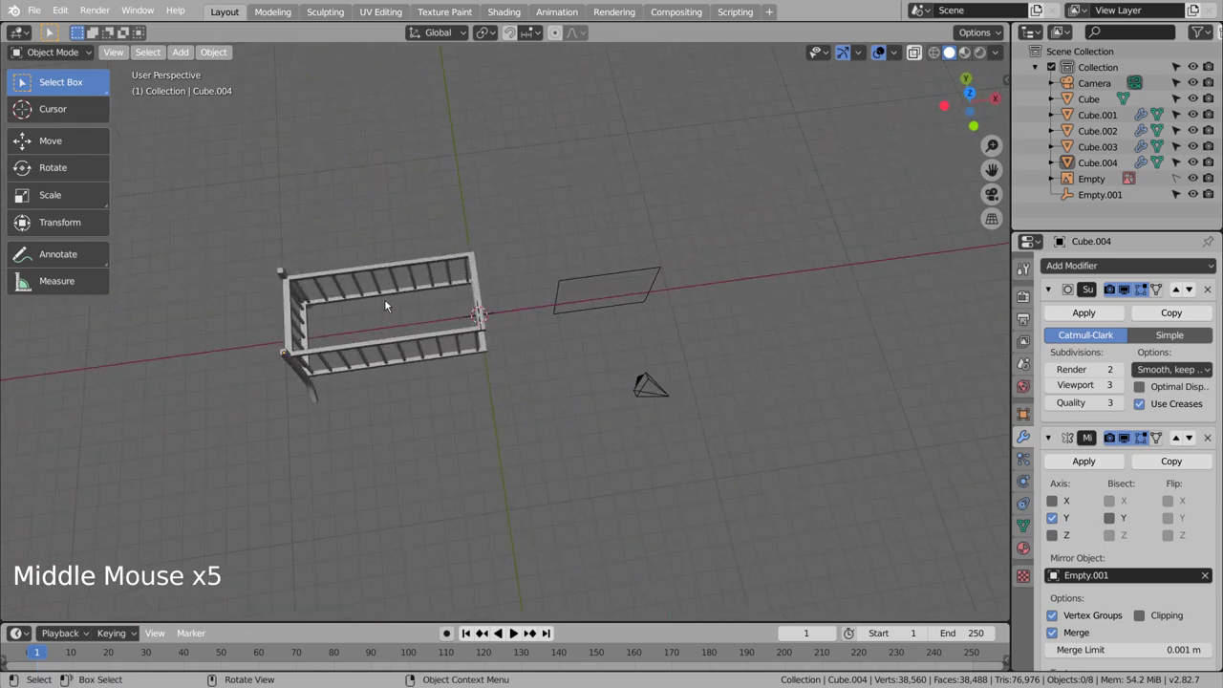
Step: Apply the post's Subdivision and Mirror, then add an X Mirror with Cube eyedropped as mirror object
left_click(391, 297)
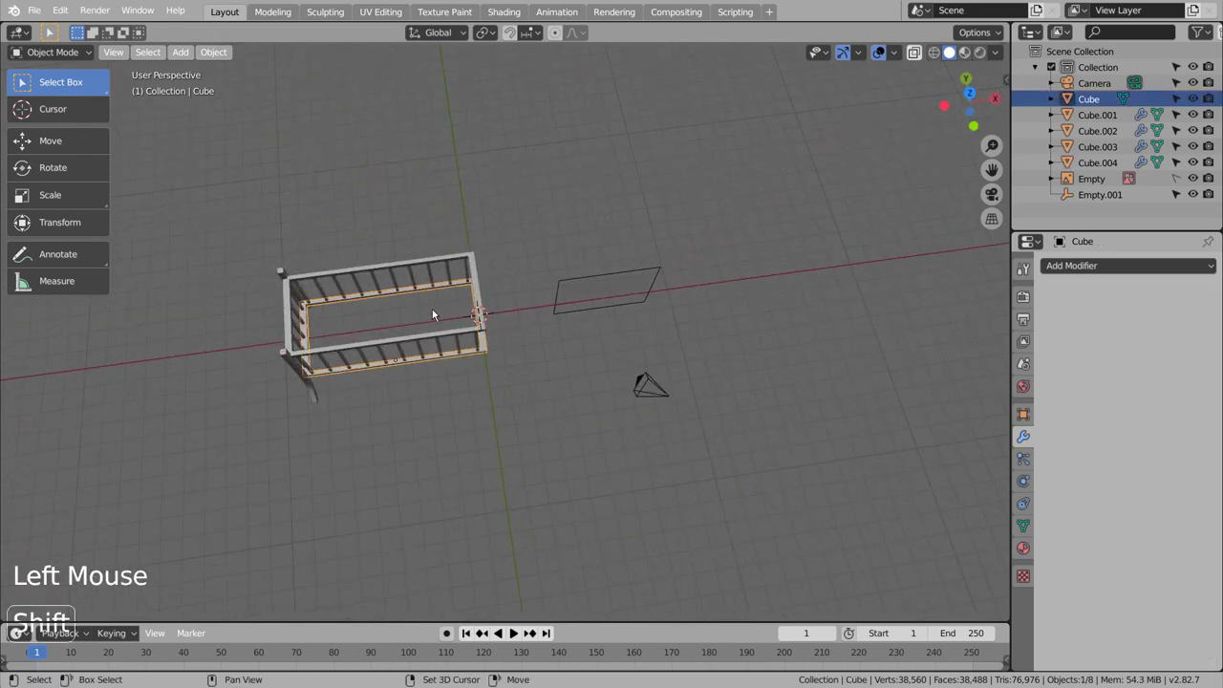
key("shift+s")
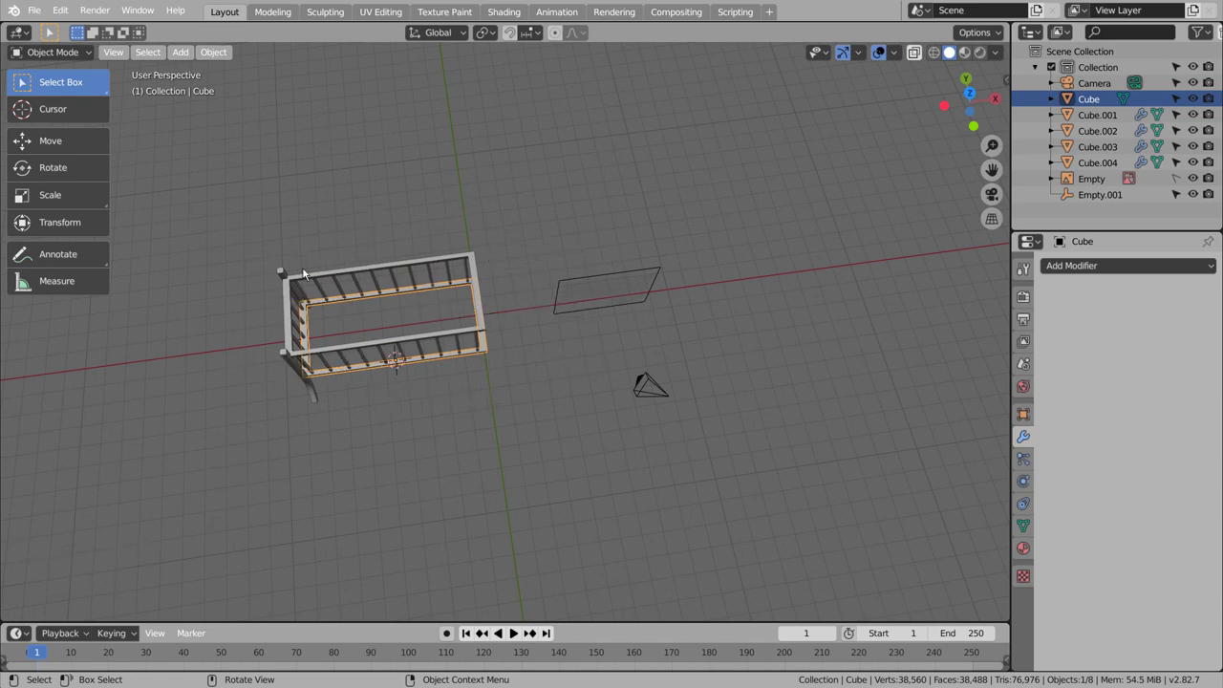
left_click(286, 273)
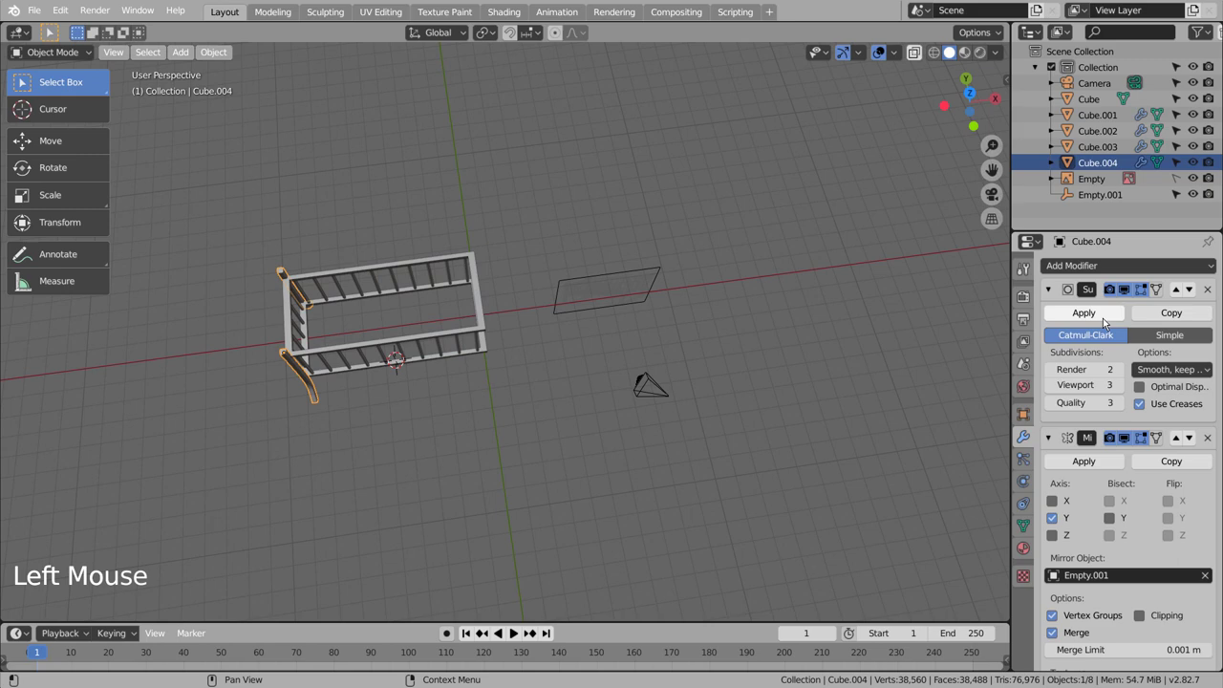
double_click(1110, 322)
left_click(1096, 267)
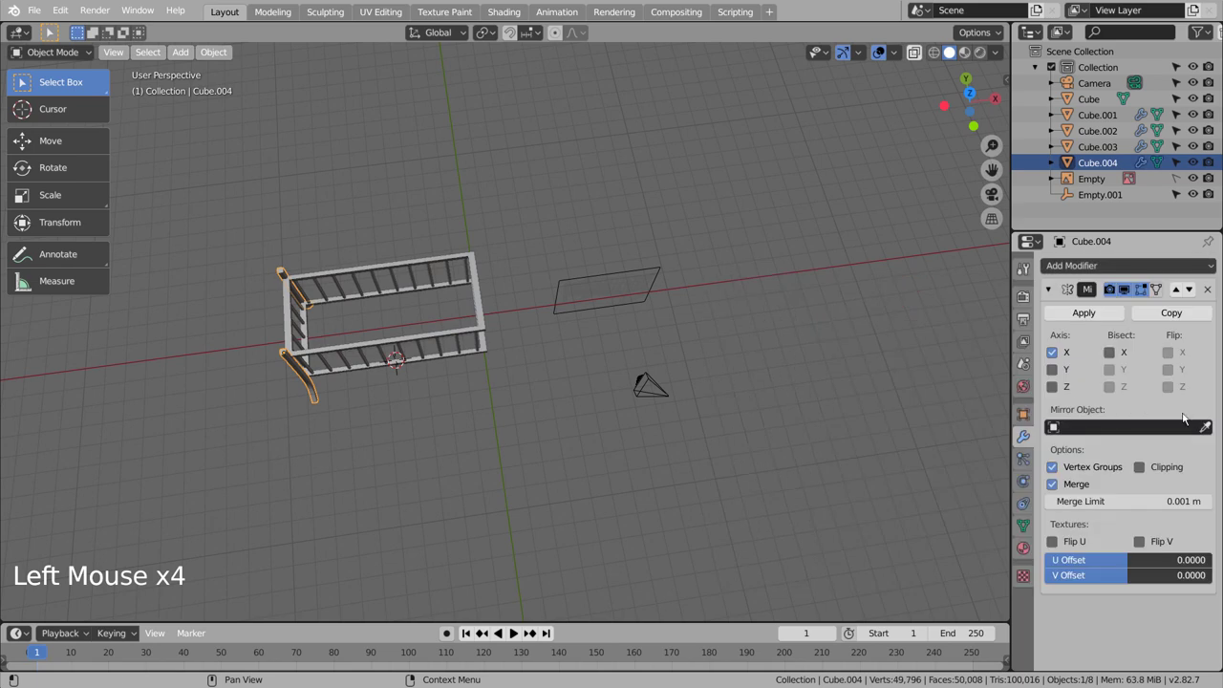
left_click(1207, 433)
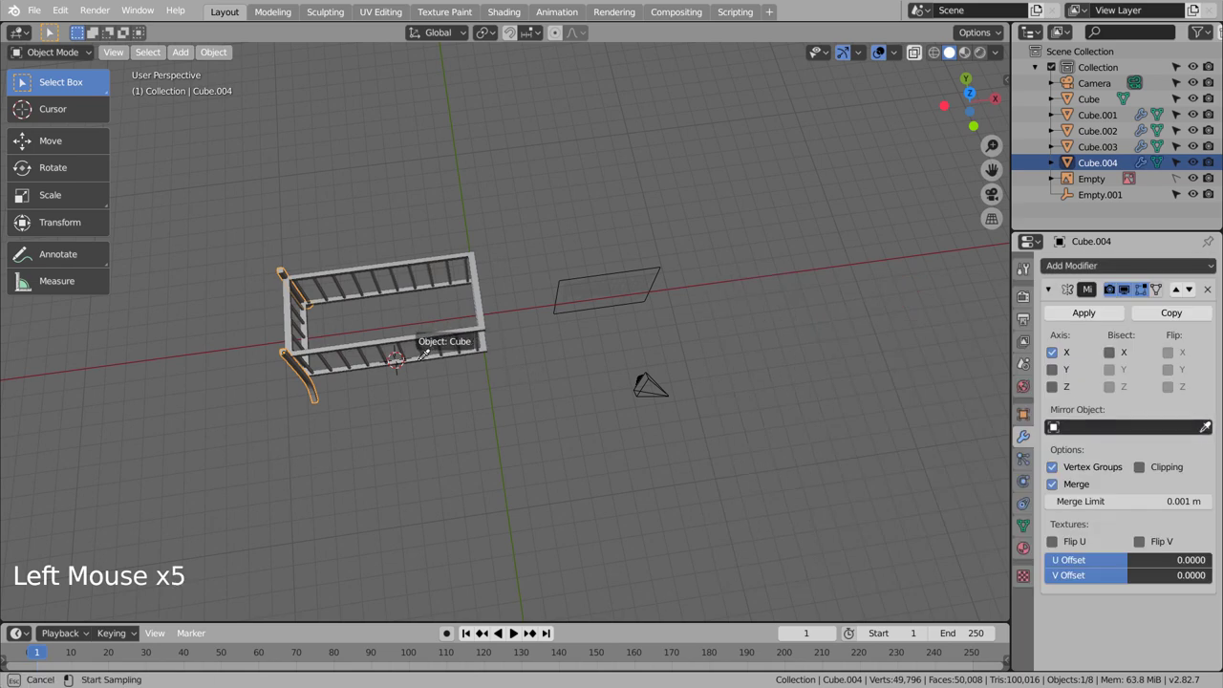
left_click(434, 433)
Step: Inspect the cradle from front and side orthographic views
middle_click(441, 453)
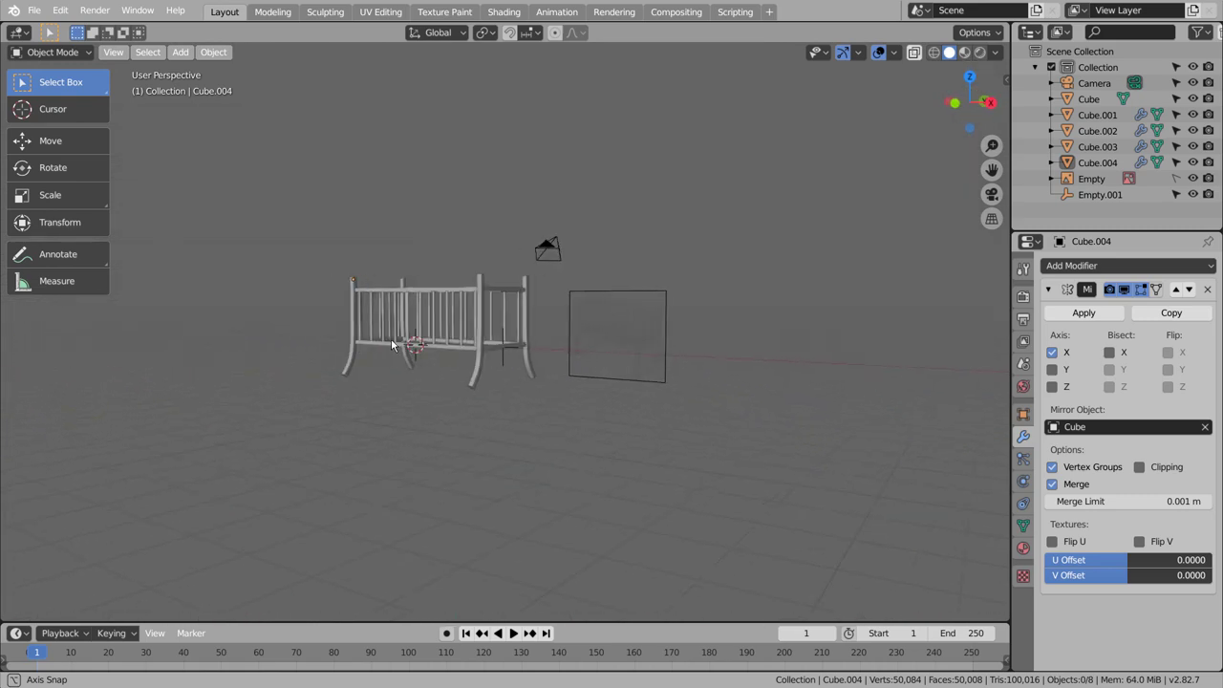
scroll("up", 3)
middle_click(713, 404)
scroll("up", 3)
middle_click(710, 401)
middle_click(704, 408)
middle_click(704, 408)
key("KP_1")
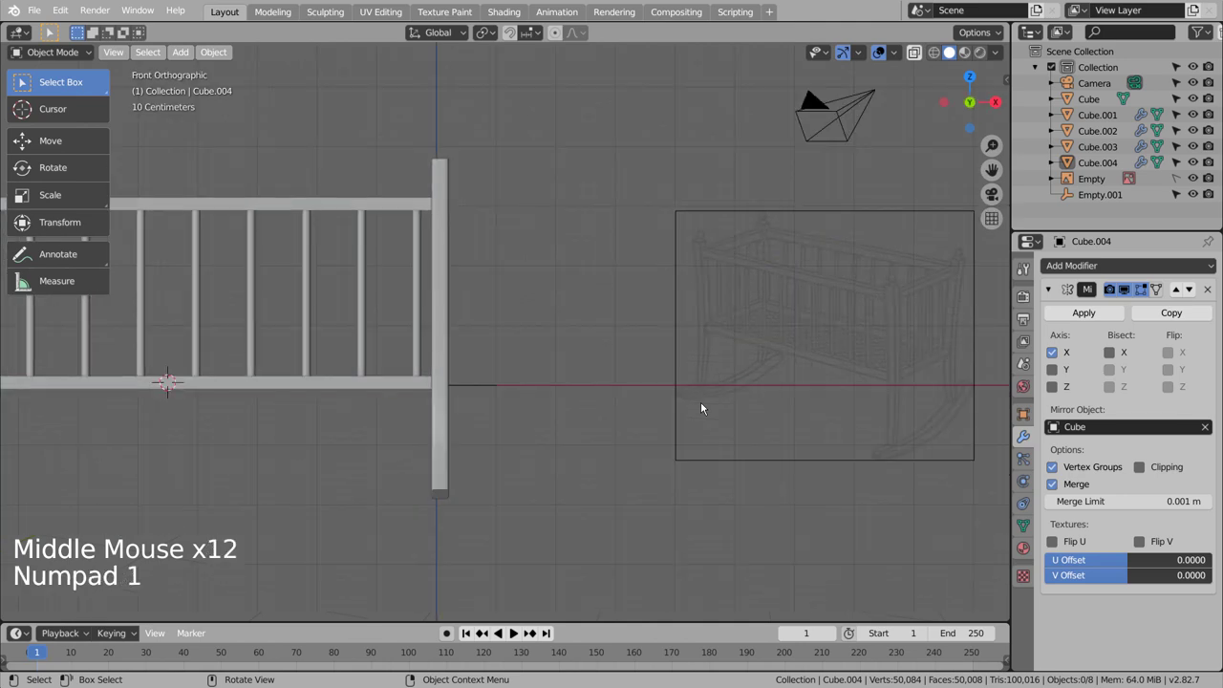
key("KP_3")
Step: Delete the stray block Cube.005 and display the scene as wireframe
left_click(558, 500)
key("shift+a")
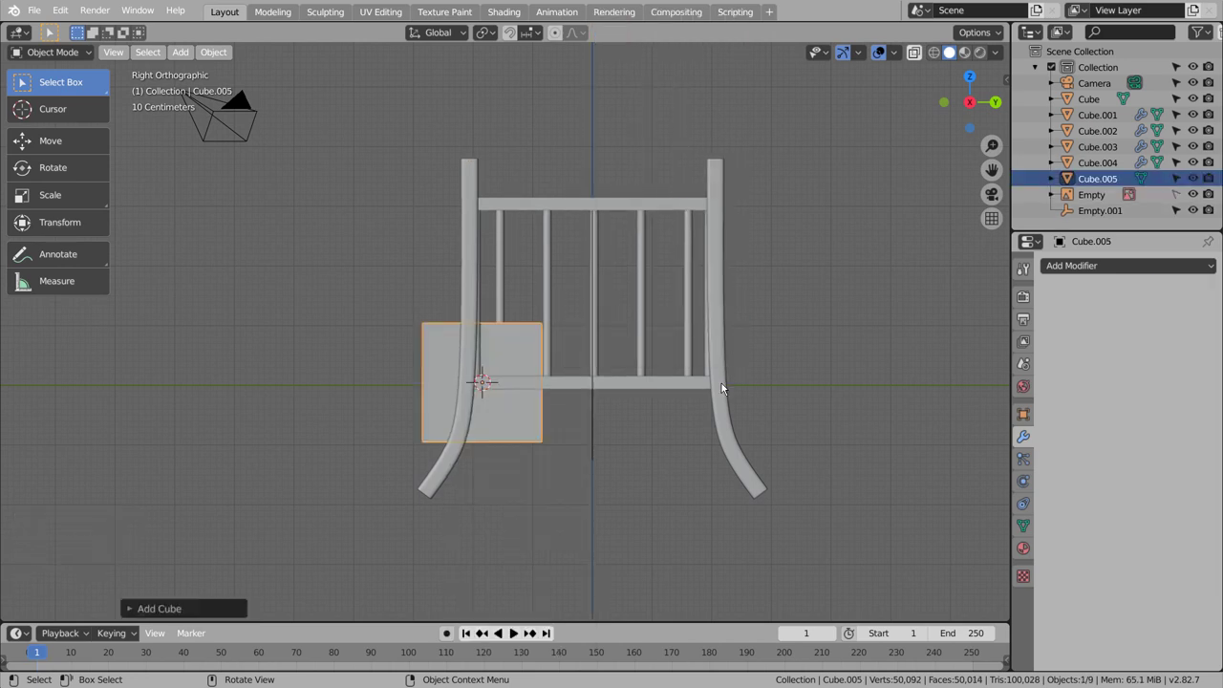
key("shift+z")
key("ctrl+z")
key("shift+c")
scroll("up", 3)
Step: Add a small cube and position it down below the cradle end
key("shift+a")
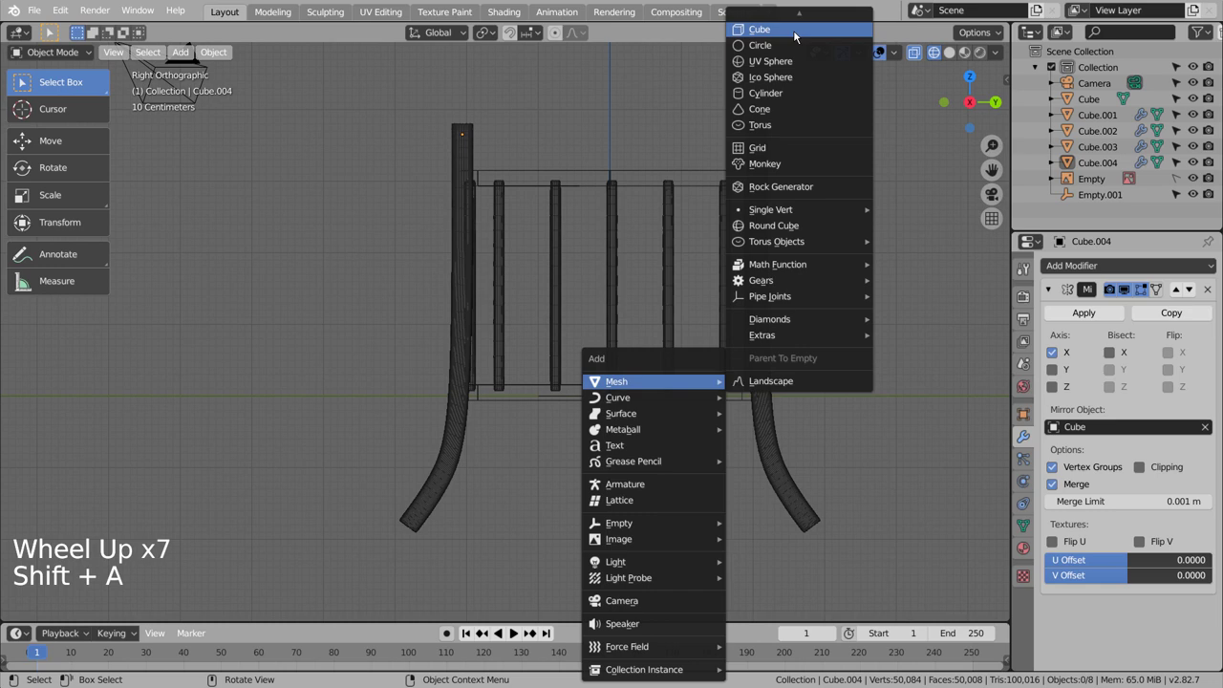
key("s")
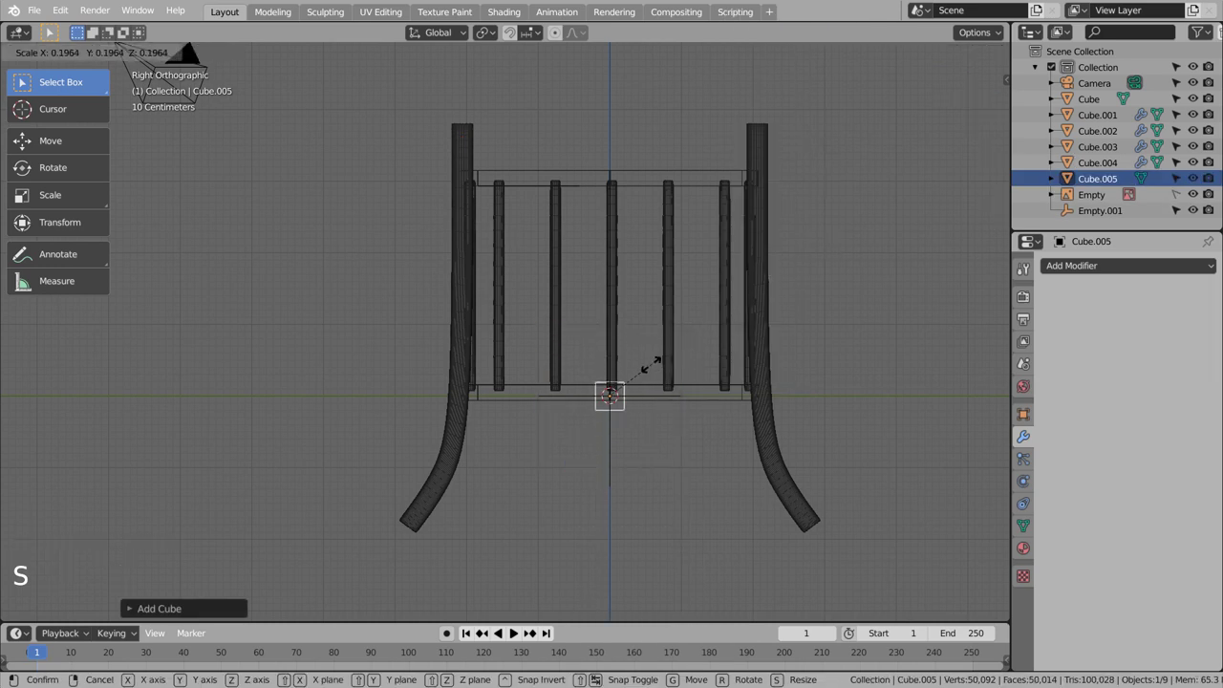
key("g")
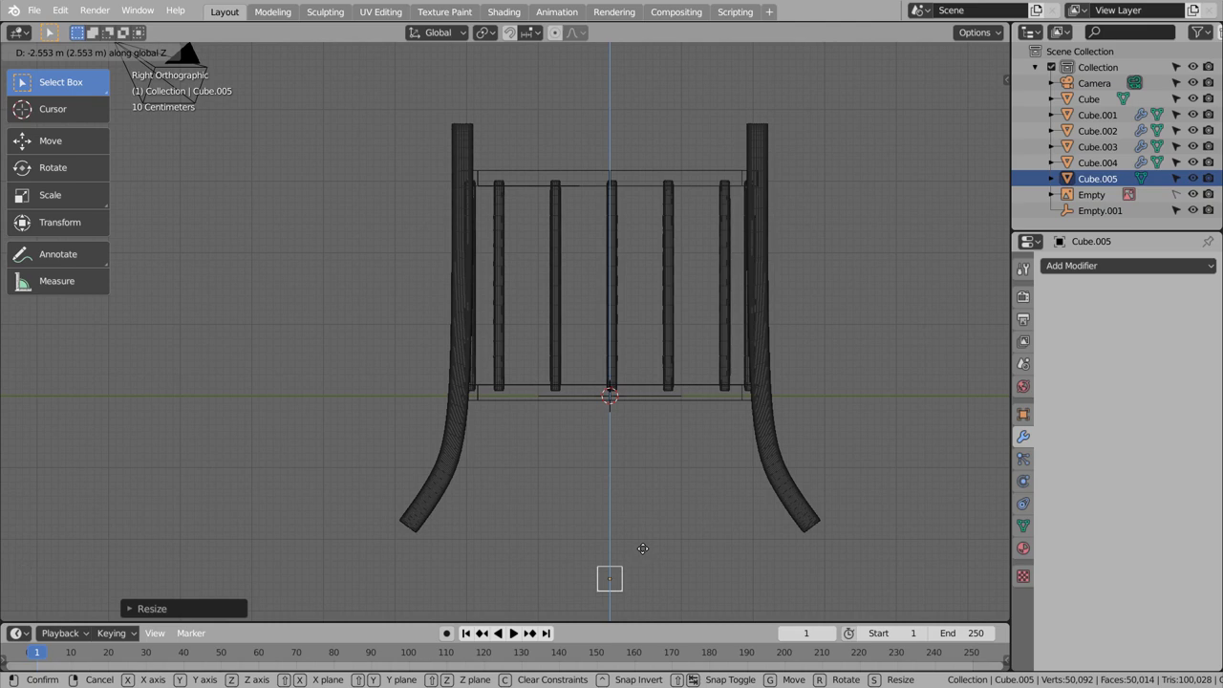
scroll("down", 3)
scroll("down", 3)
Step: Reshape the cube into a flat bar extruded segment by segment into an angled runner strip
key("Tab")
key("ctrl+r")
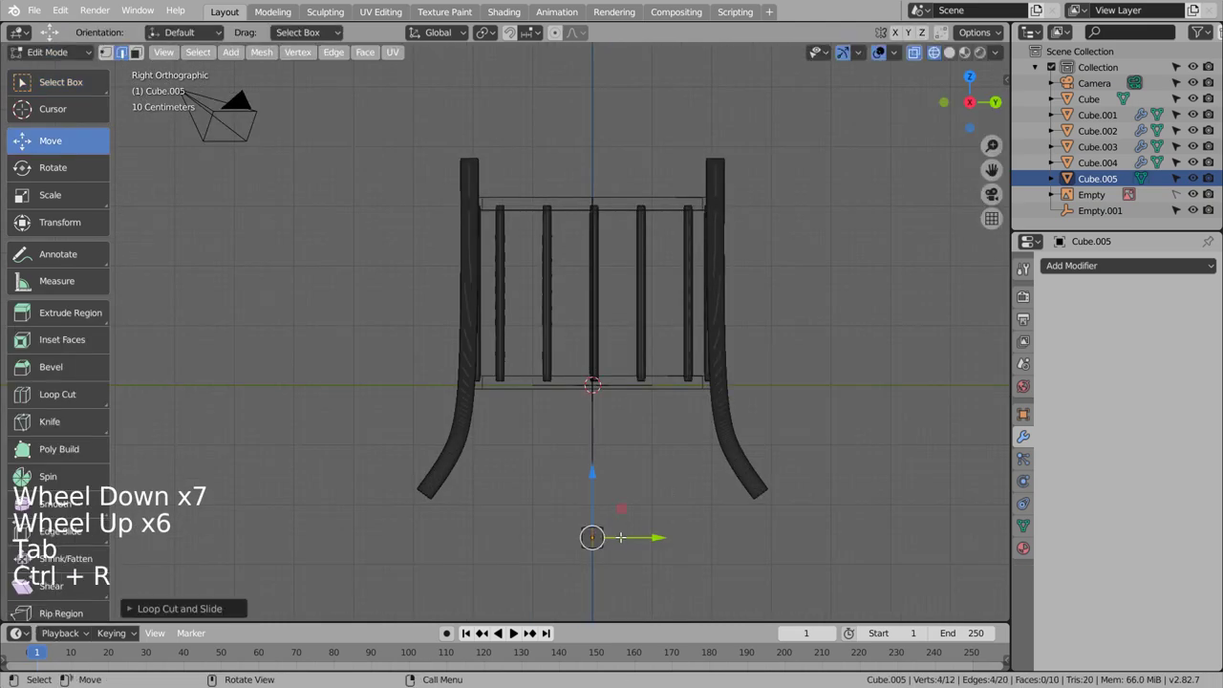
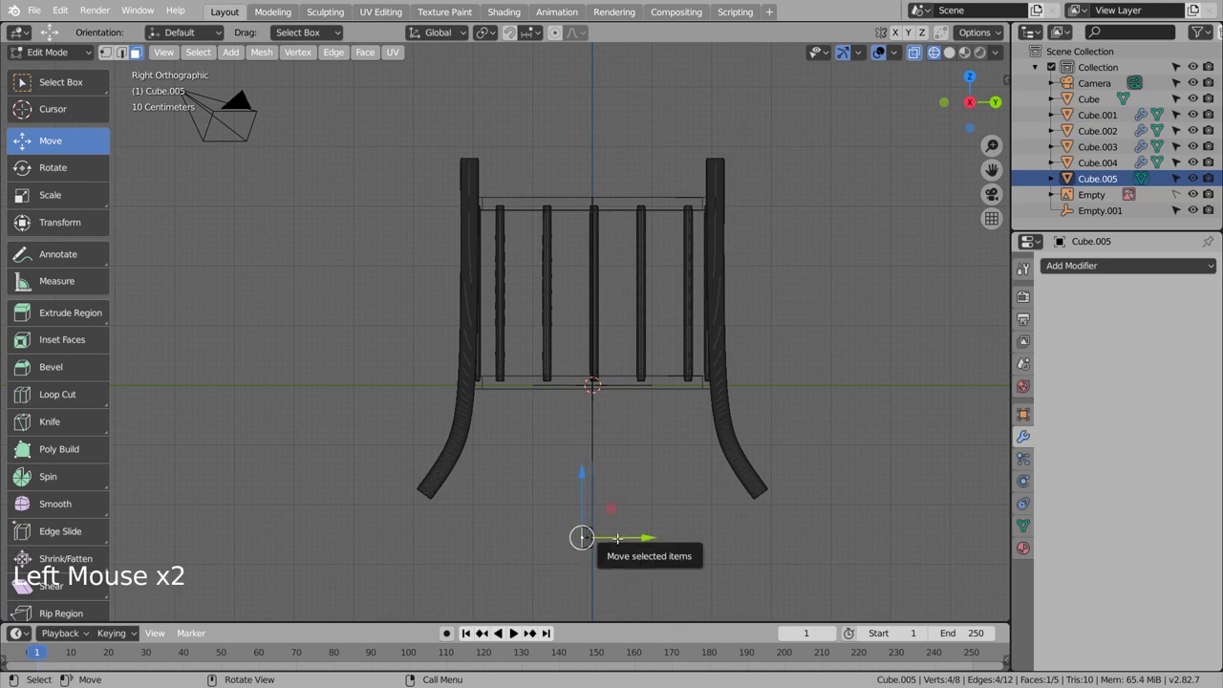
key("g")
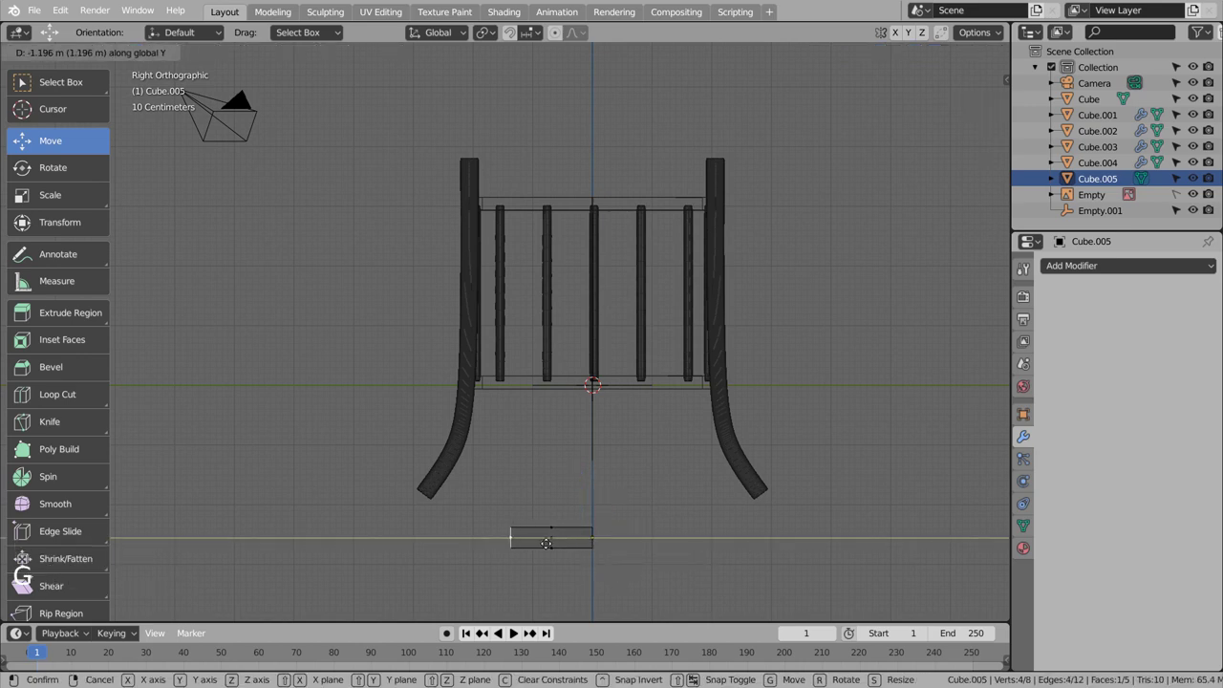
key("e")
key("g")
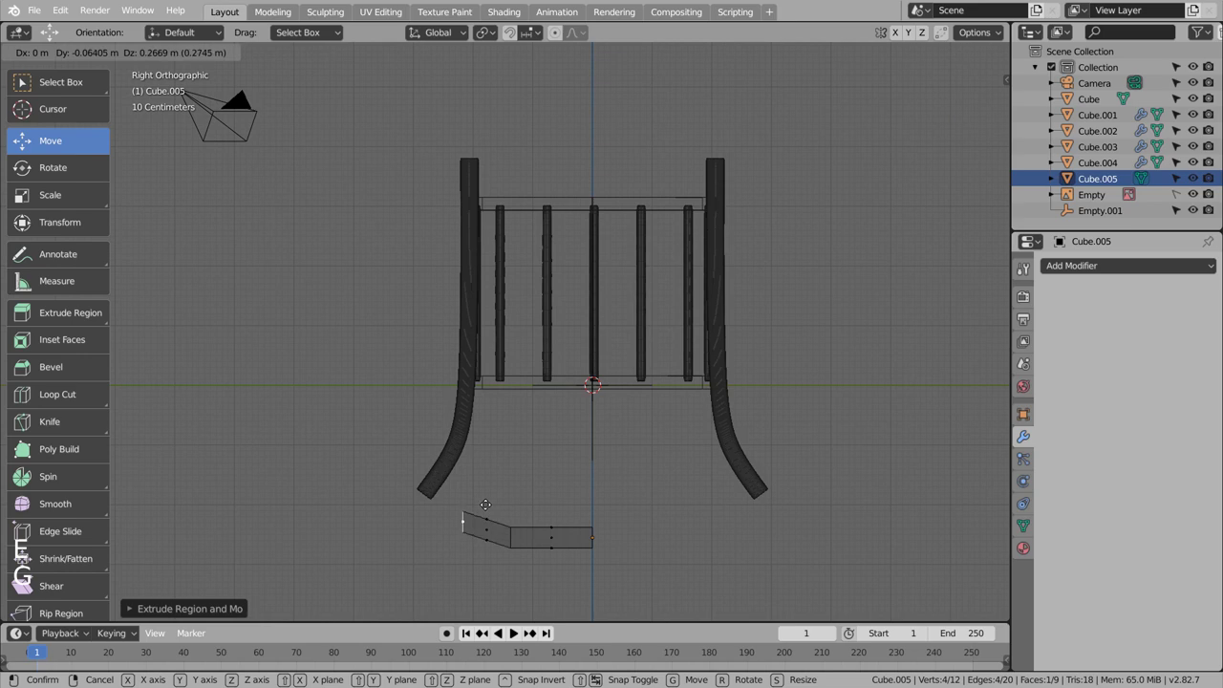
key("r")
key("e")
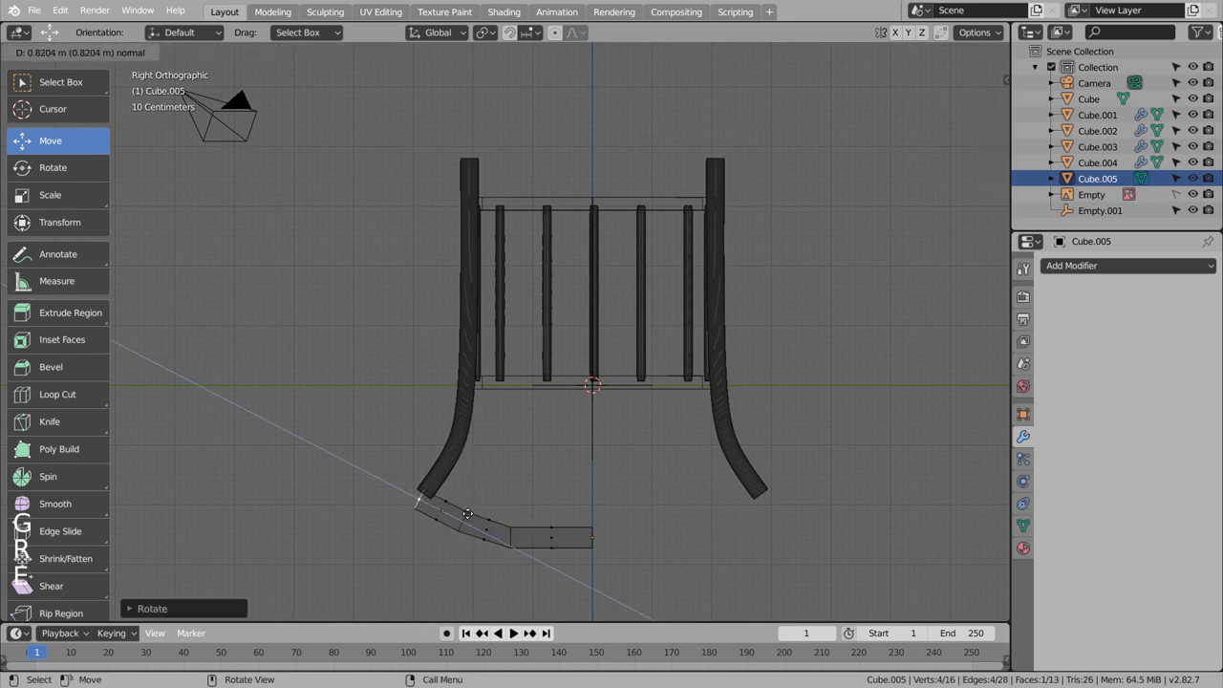
key("r")
key("e")
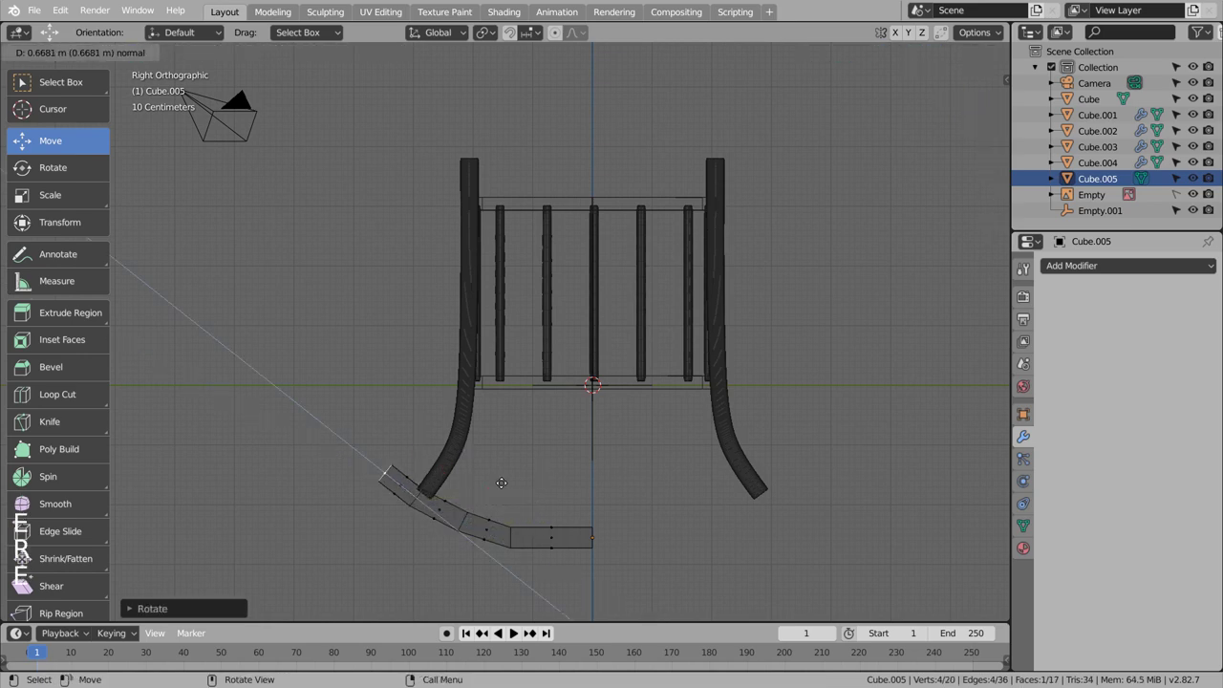
key("Tab")
Step: Give the runner a Y-axis Mirror and Subdivision Surface, with loop cuts to hold its rail shape
left_click(1123, 272)
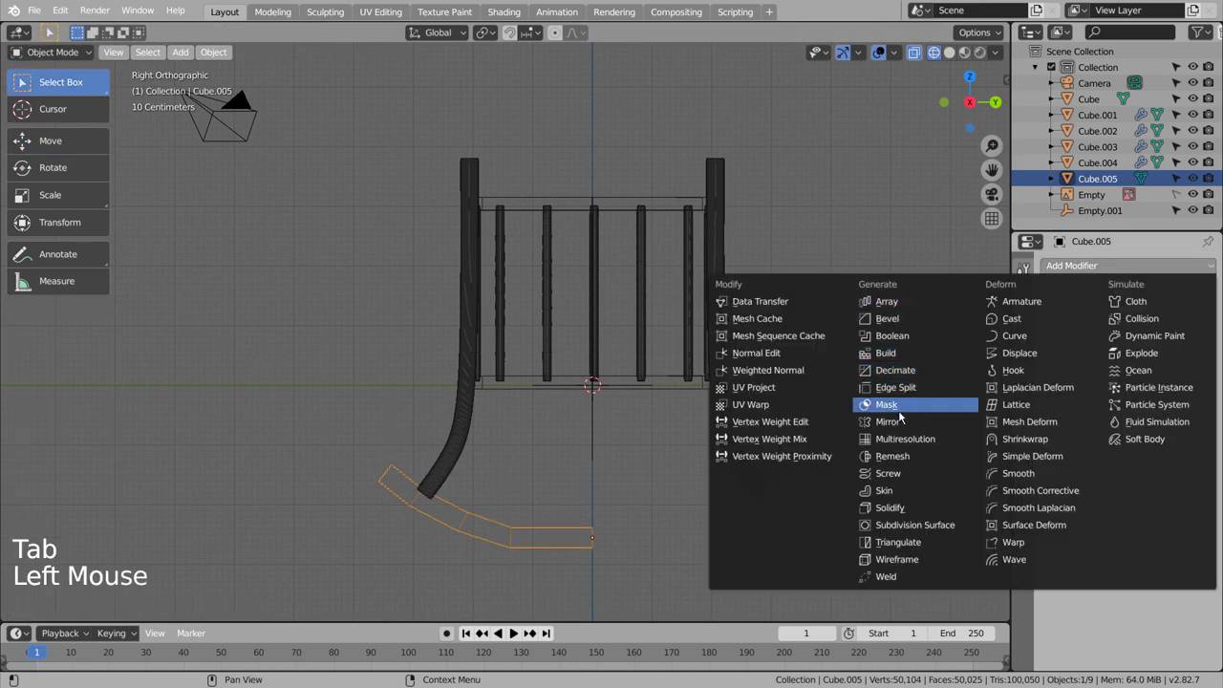
left_click(1060, 368)
left_click(1059, 358)
key("ctrl+3")
key("Tab")
key("ctrl+r")
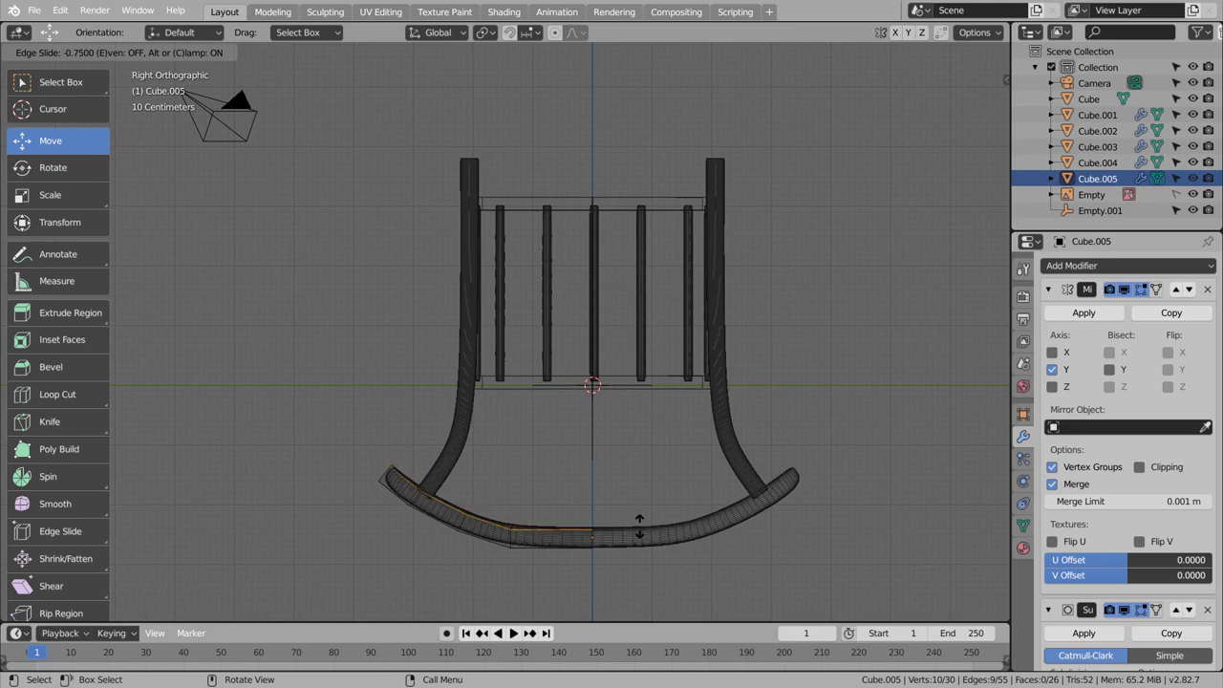
key("ctrl+r")
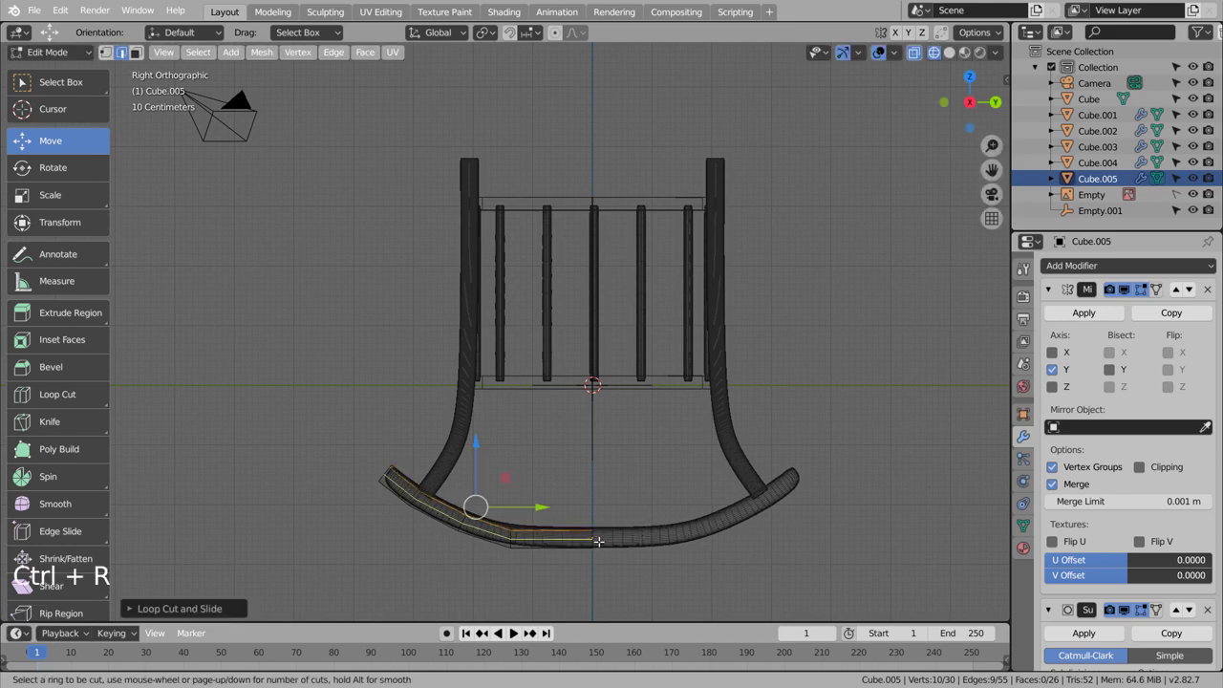
key("Tab")
Step: Check the runner against the reference image in front view and adjust its placement
middle_click(632, 486)
middle_click(761, 483)
middle_click(764, 488)
middle_click(771, 492)
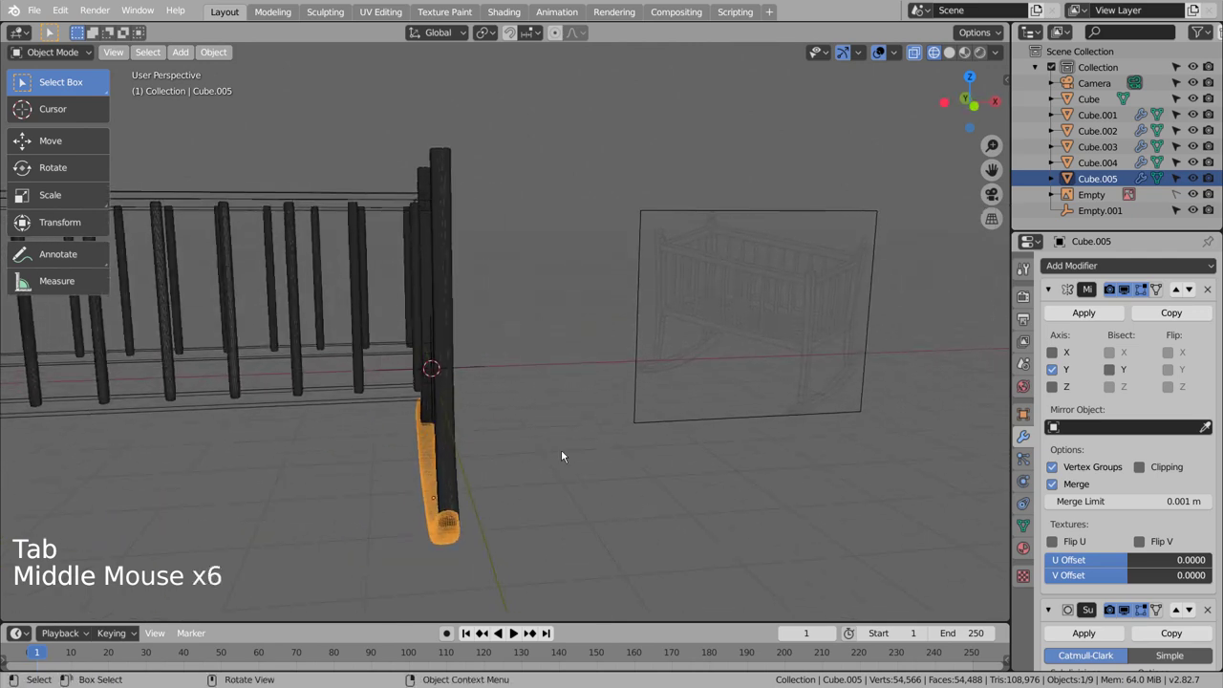
key("KP_3")
key("KP_6")
key("KP_3")
key("KP_1")
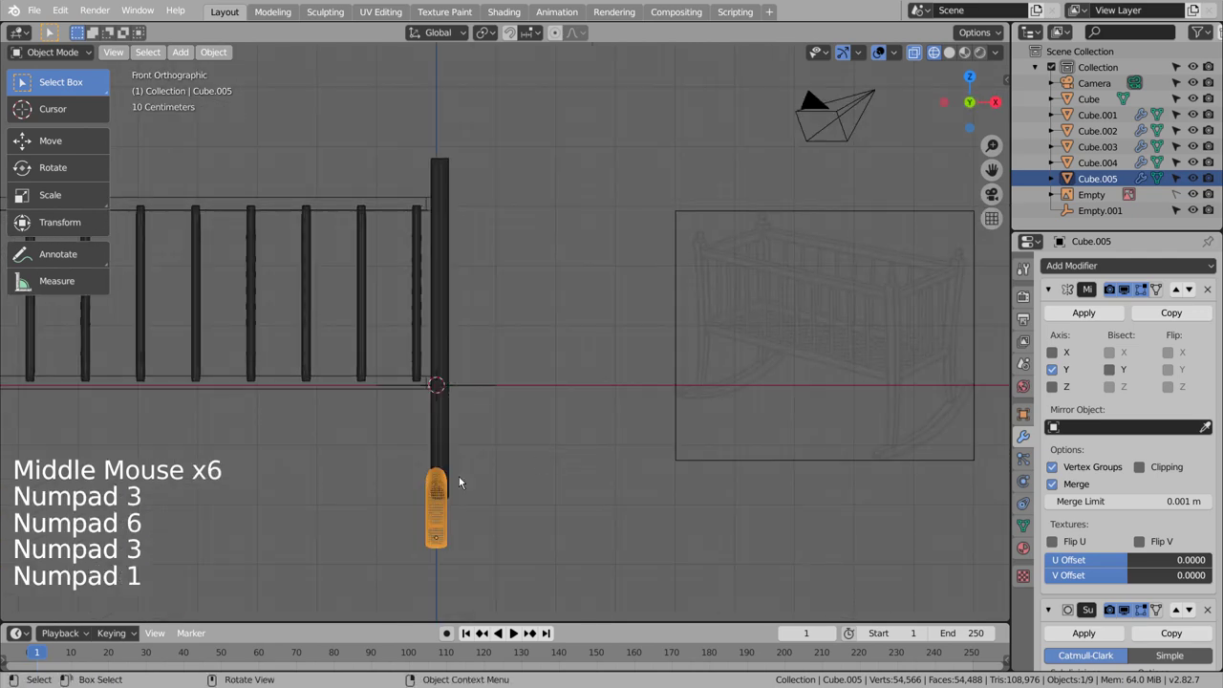
scroll("up", 3)
scroll("down", 3)
scroll("down", 3)
middle_click(474, 438)
left_click(423, 569)
key("g")
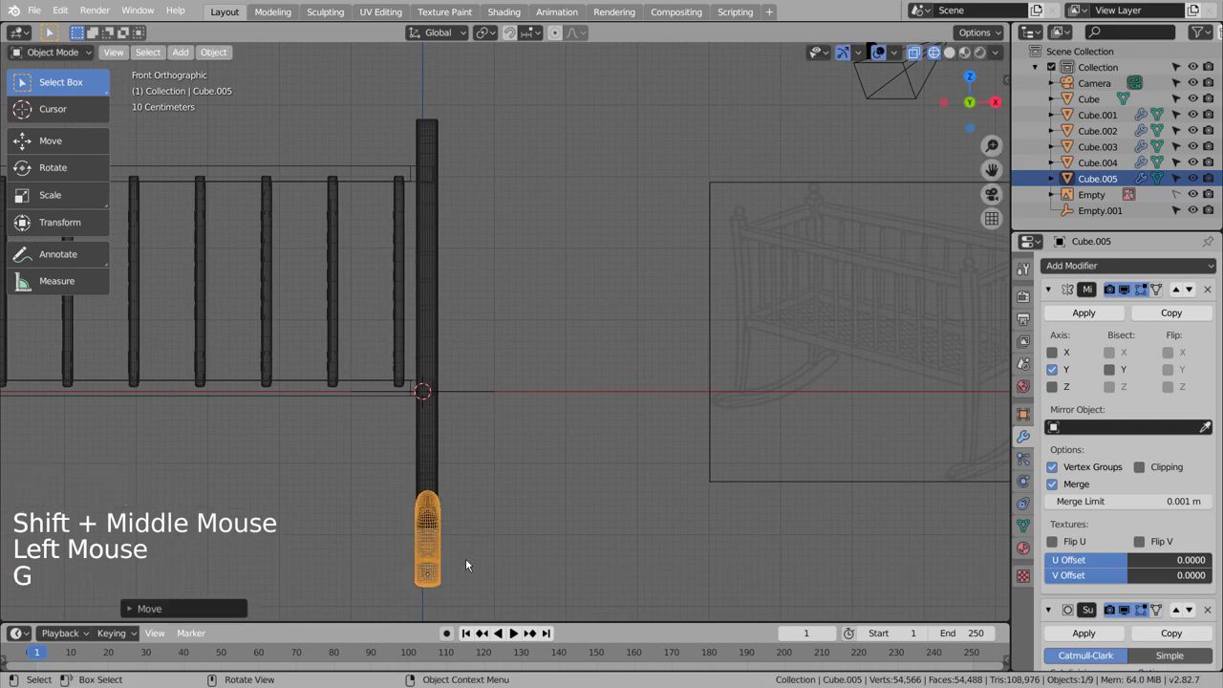
left_click(570, 500)
middle_click(608, 502)
middle_click(593, 503)
middle_click(502, 506)
scroll("down", 3)
middle_click(555, 481)
Step: Apply the runner's modifiers and add an X-axis Mirror centred on the Cube object
left_click(486, 404)
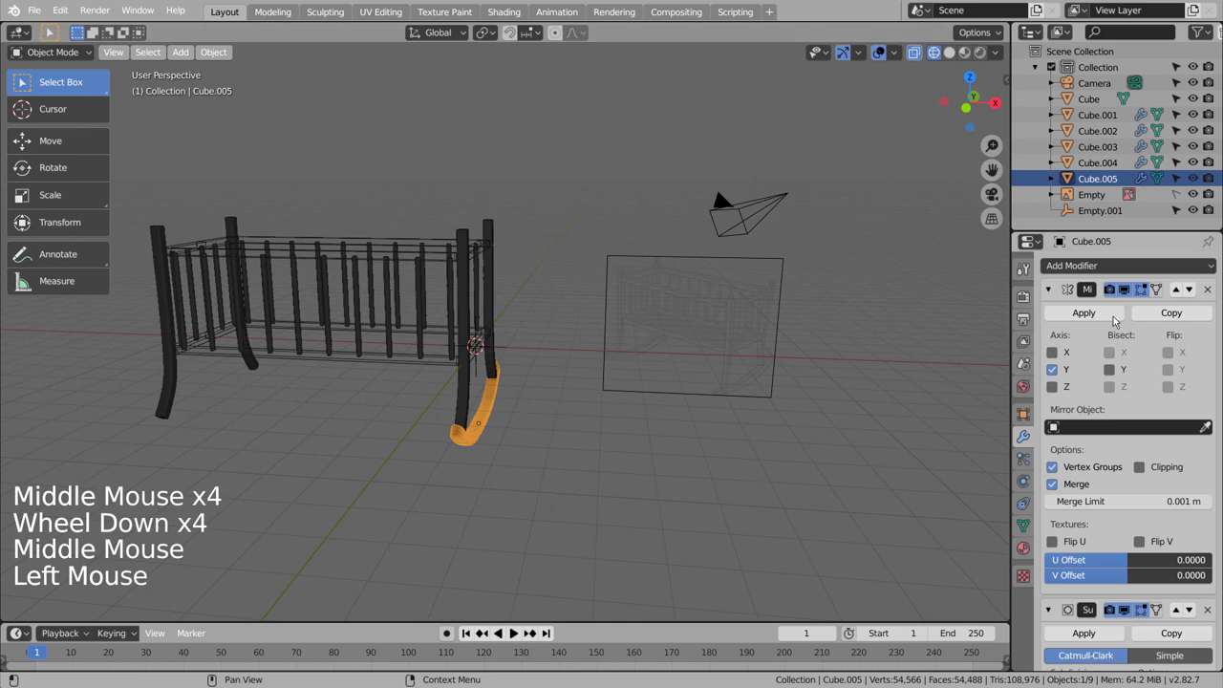
double_click(1096, 317)
left_click(1094, 269)
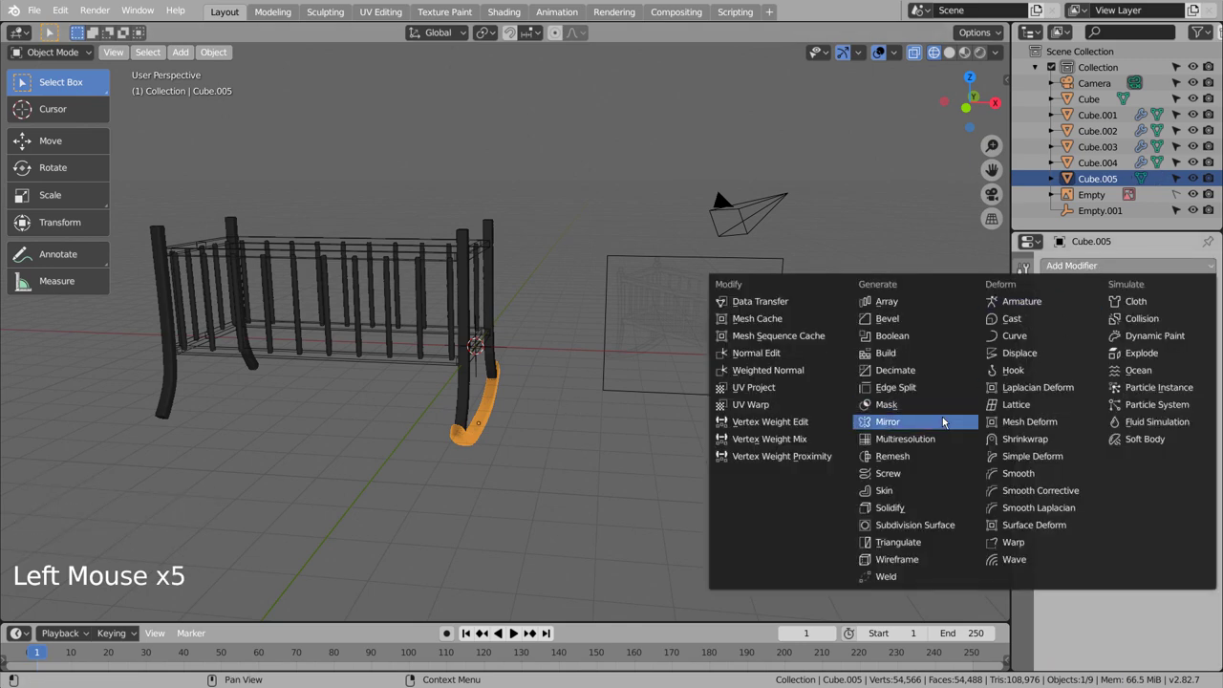
left_click(1210, 433)
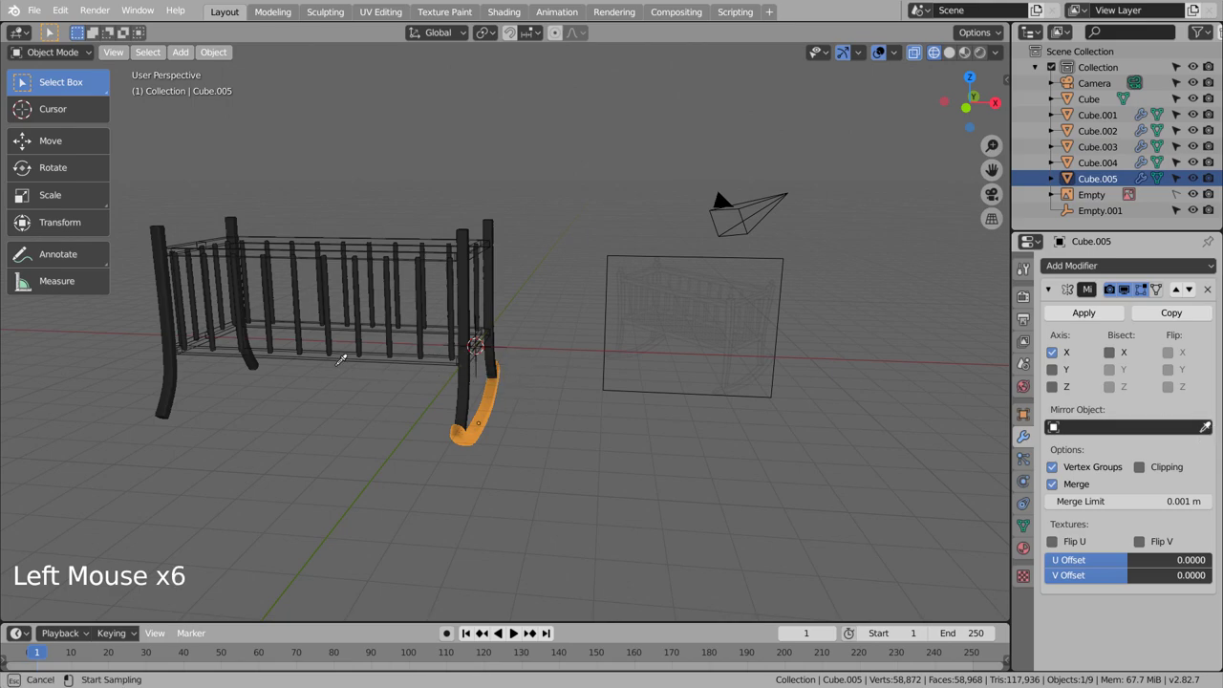
left_click(342, 456)
middle_click(295, 497)
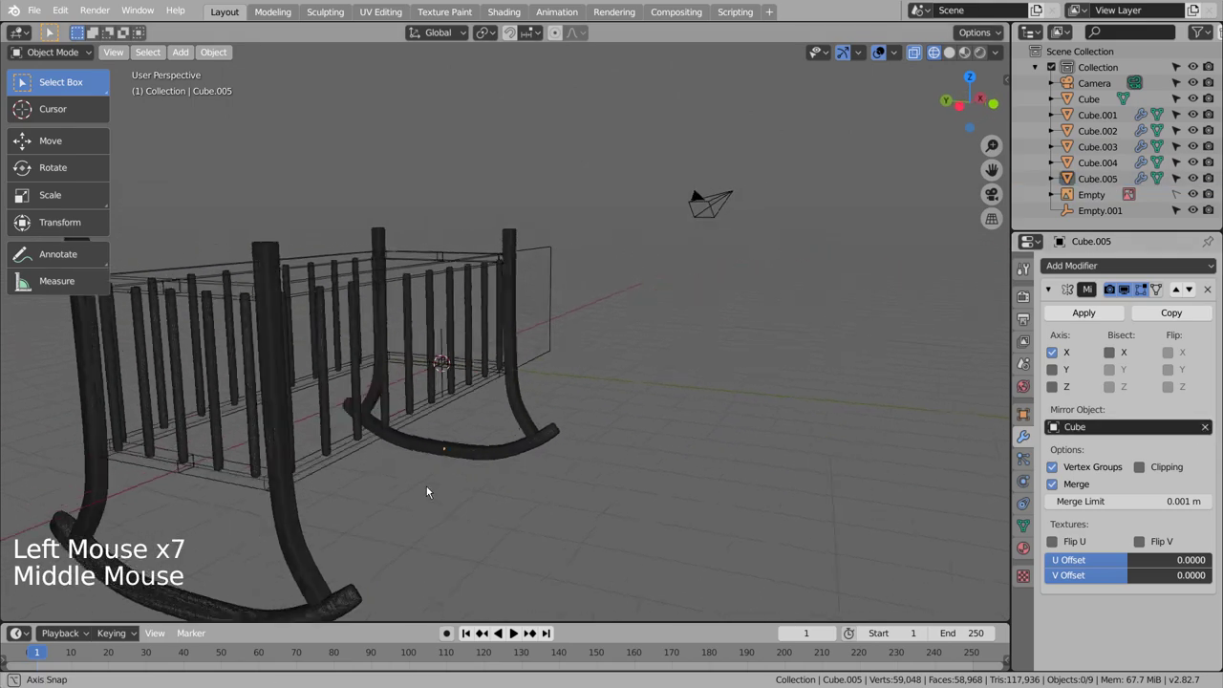
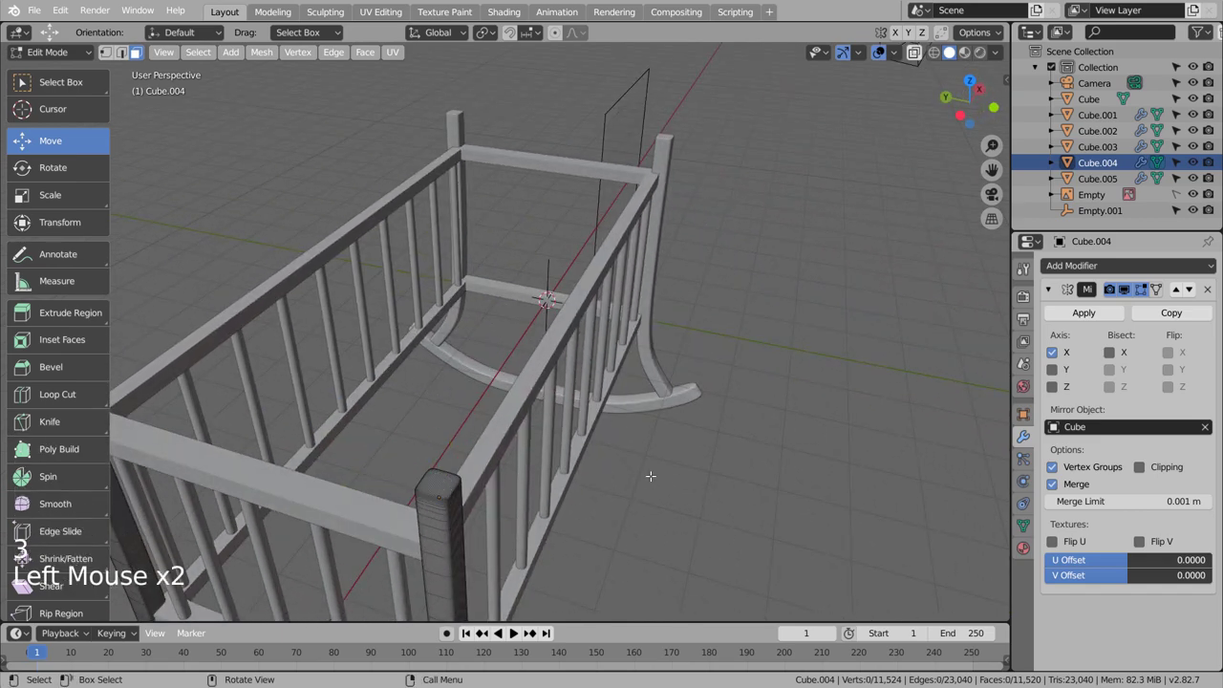
Step: Finish the brief mesh edit of the end frame Cube.004 and return to Object Mode
key("Tab")
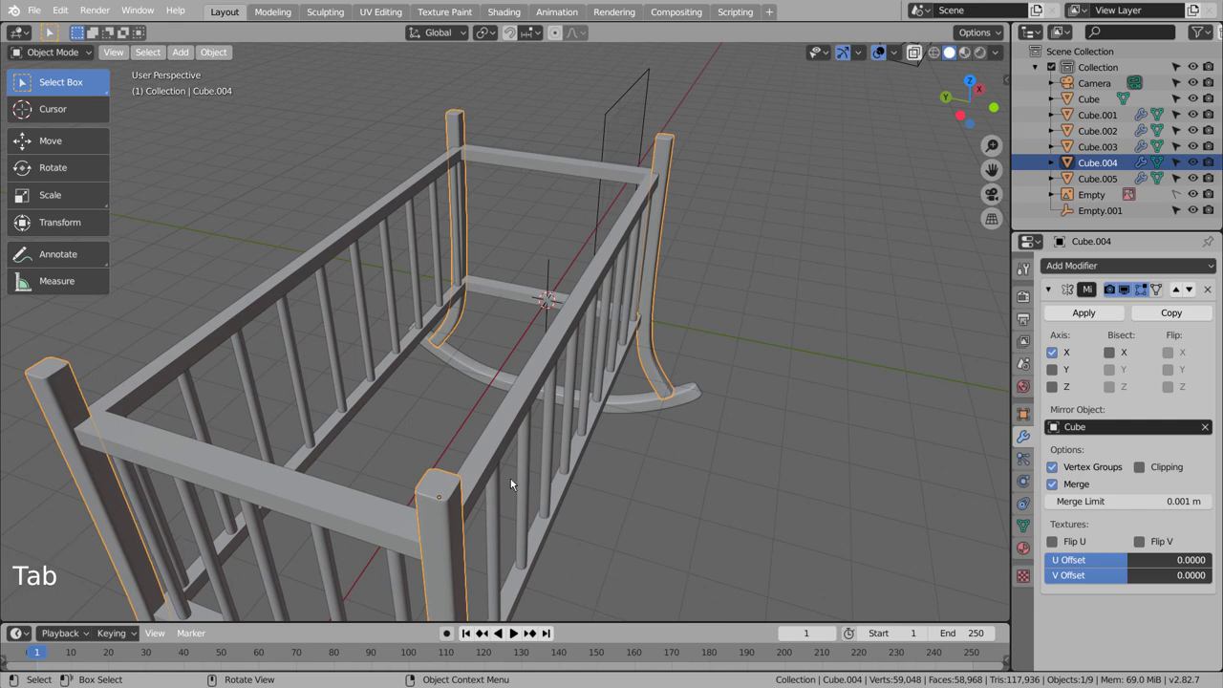
Step: Shrink the mirrored corner post of the end frame, undoing a stray extrude first
key("Tab")
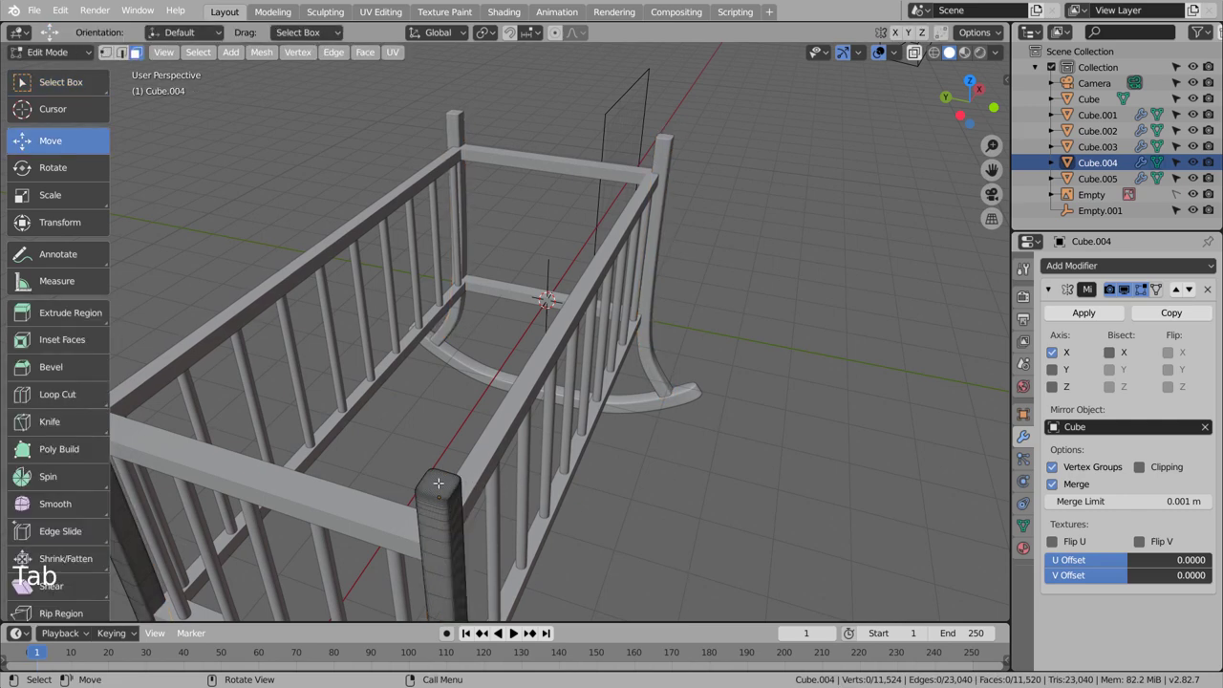
key("Tab")
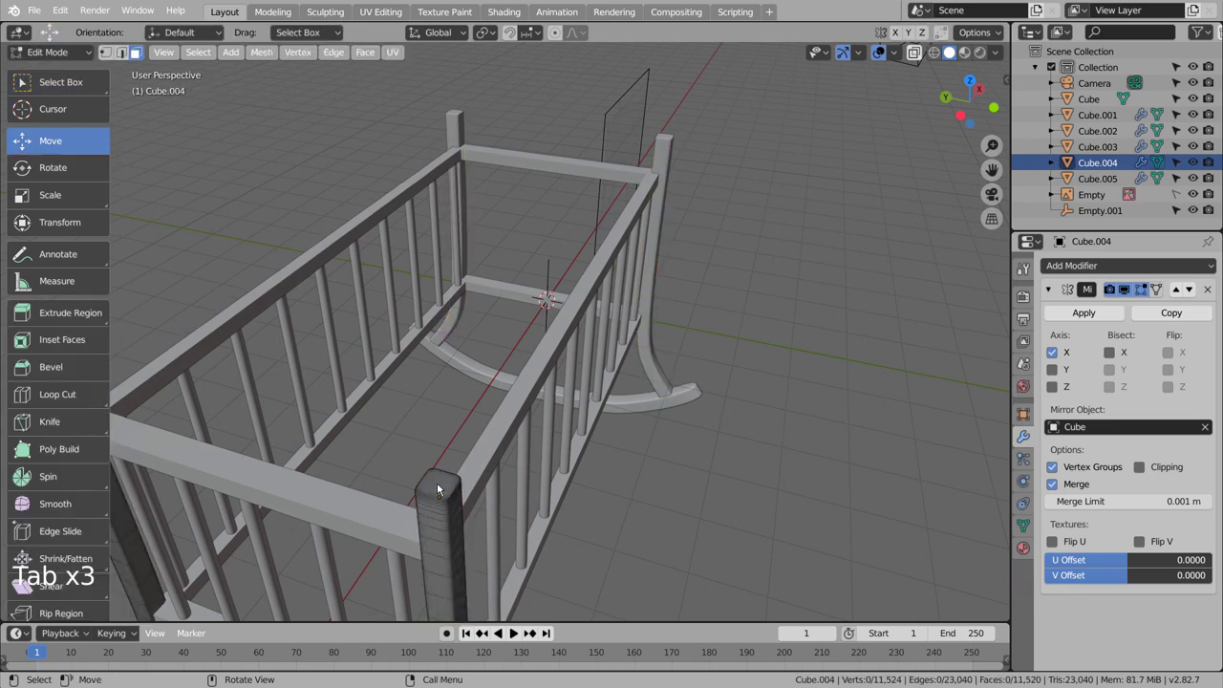
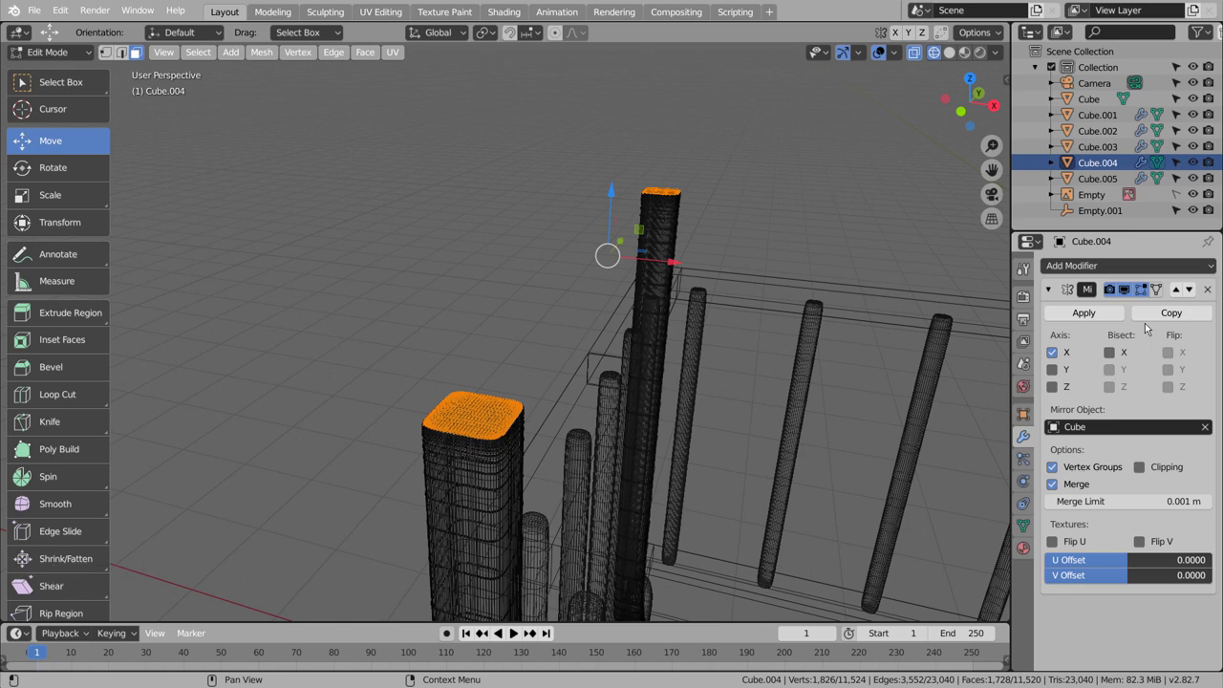
scroll("down", 3)
scroll("up", 3)
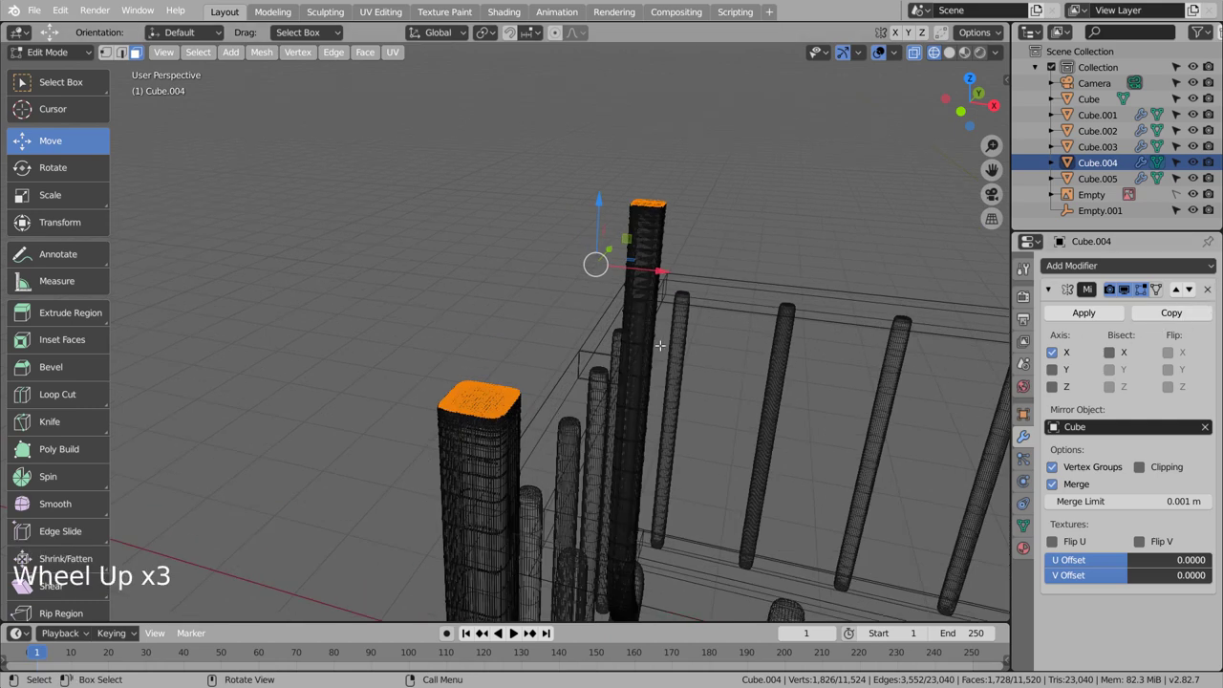
scroll("up", 3)
key("e")
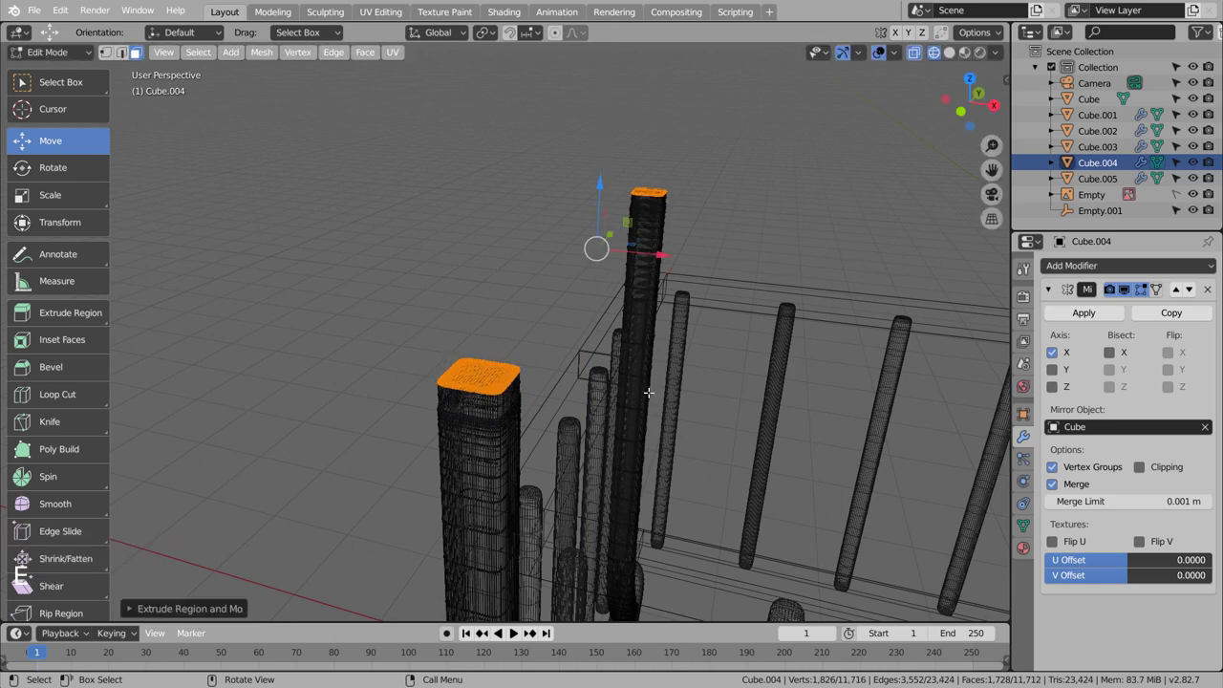
key("s")
key("ctrl+z")
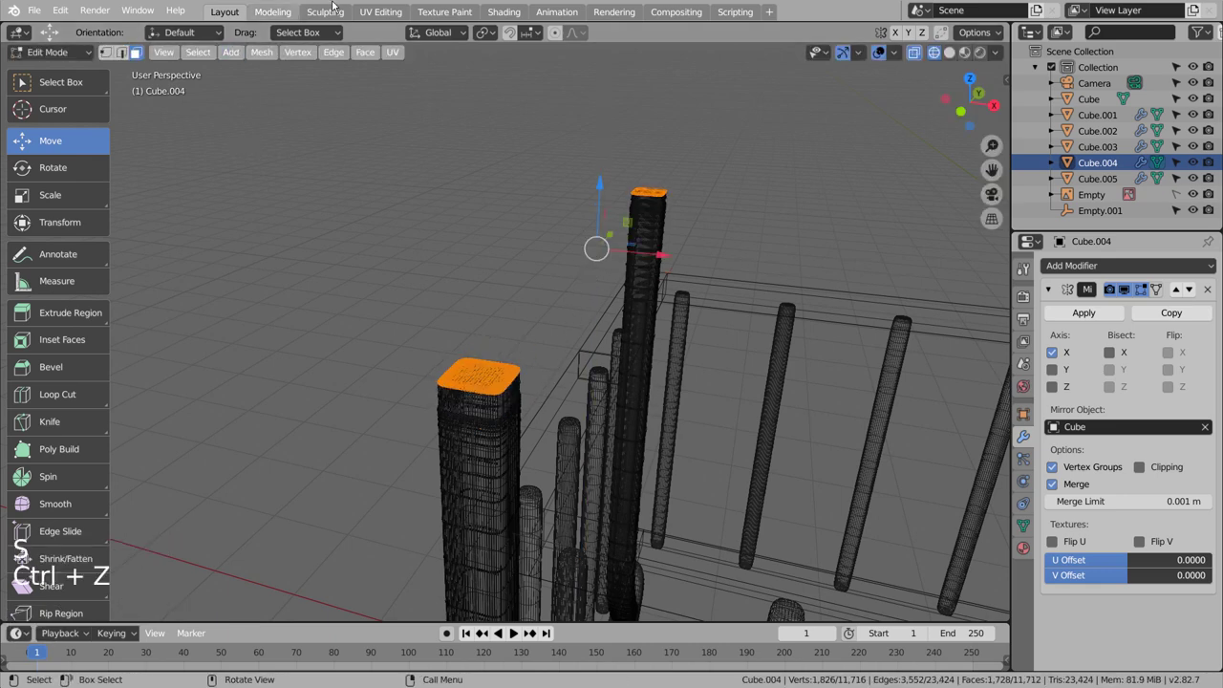
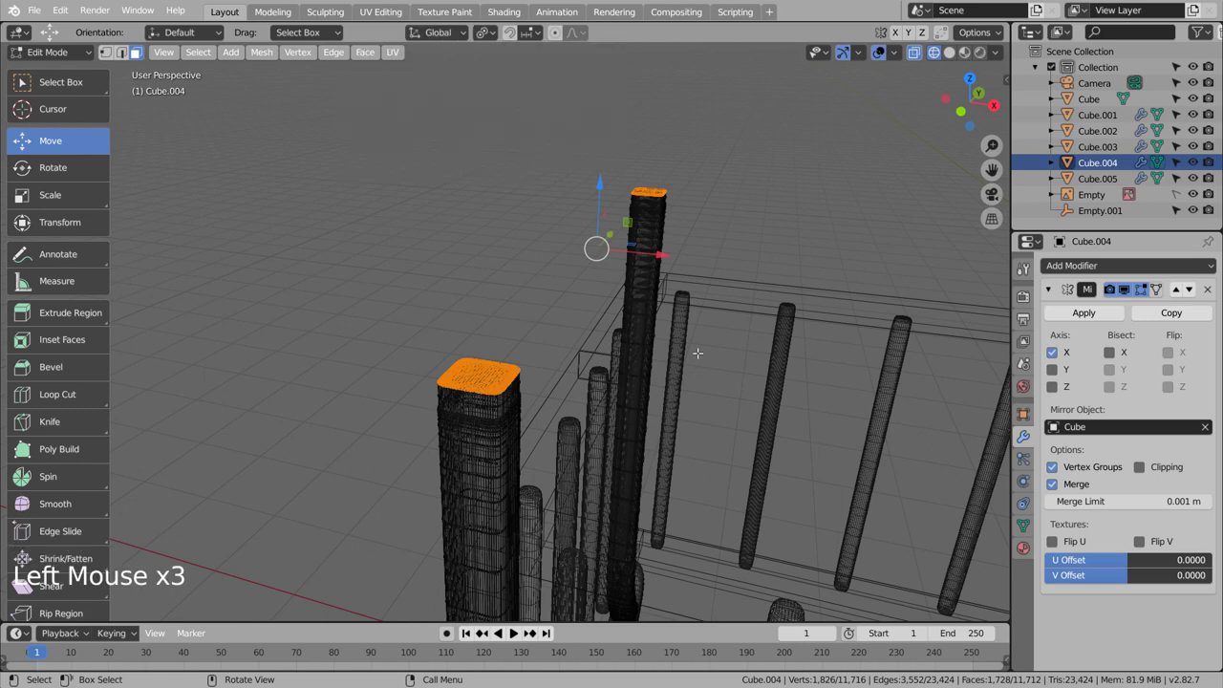
key("s")
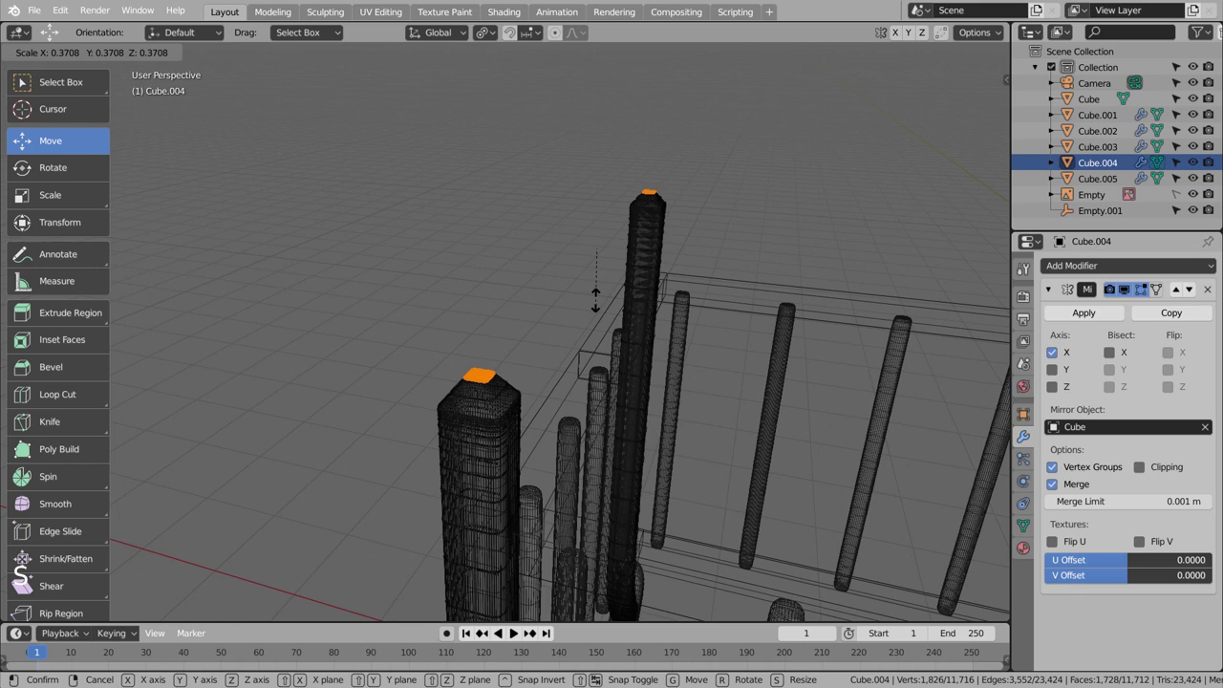
key("Tab")
Step: Place the 3D cursor at the foot of the end post and add an icosphere there
scroll("down", 3)
scroll("up", 3)
left_click(737, 291)
scroll("up", 3)
scroll("down", 3)
scroll("up", 3)
key("KP_1")
scroll("up", 3)
middle_click(778, 392)
scroll("up", 3)
scroll("down", 3)
middle_click(416, 383)
middle_click(664, 410)
middle_click(703, 415)
middle_click(704, 414)
scroll("up", 3)
left_click(533, 385)
Step: Replace the icosphere with a UV sphere scaled down to a small finial size
key("shift+a")
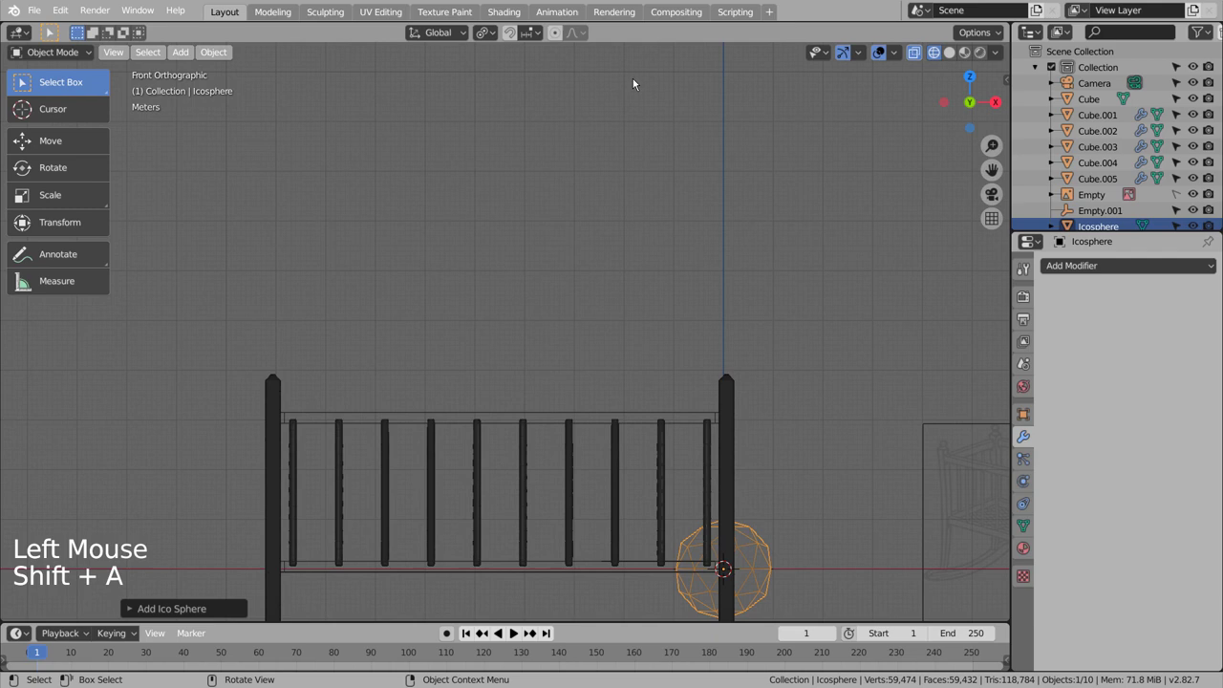
key("ctrl+z")
key("shift+s")
key("shift+a")
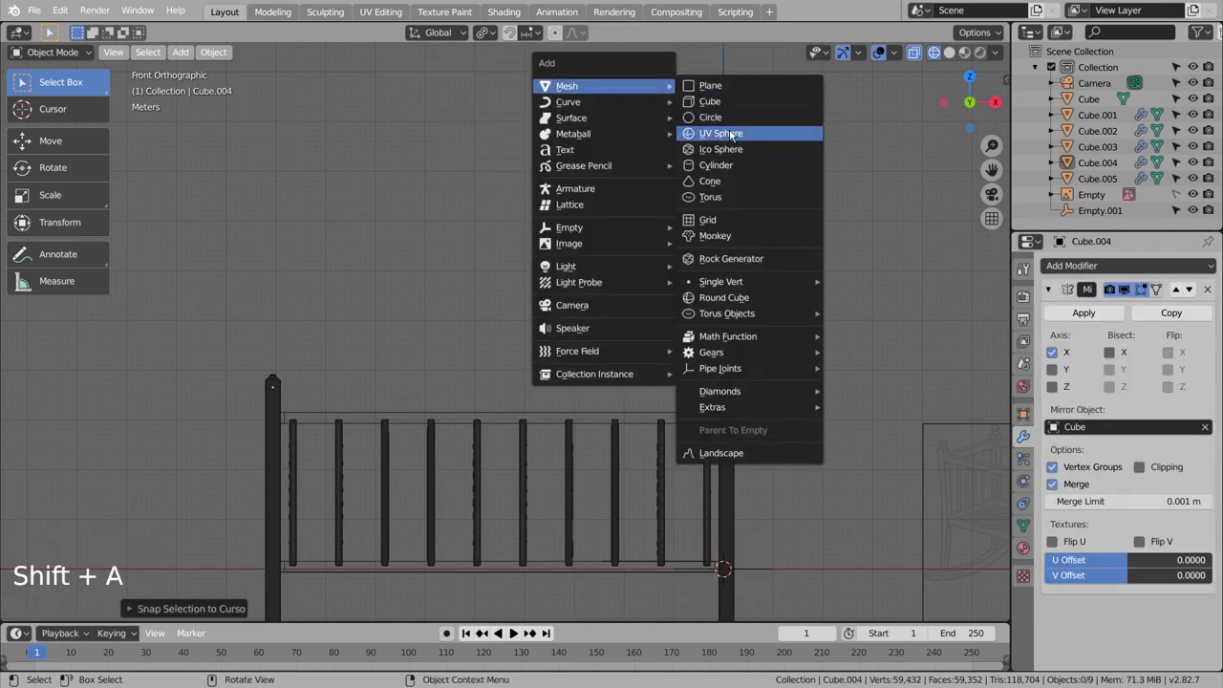
key("s")
key("g")
scroll("up", 3)
key("s")
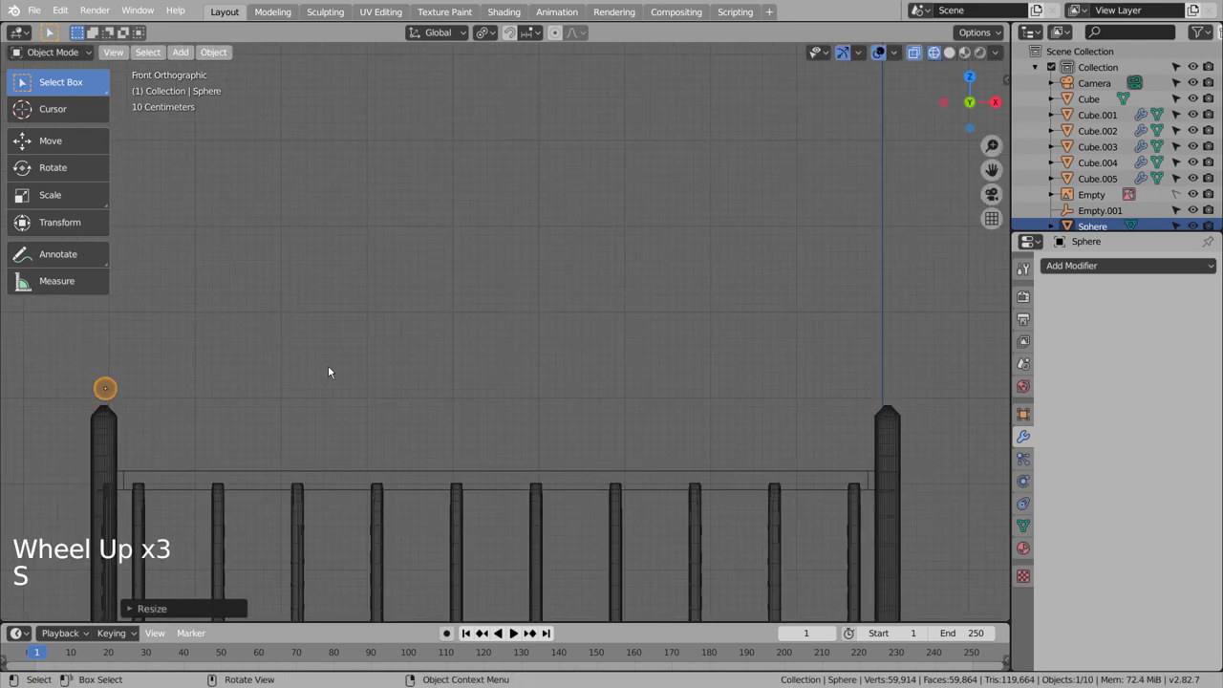
Step: From the top view, move the sphere along Y and X to centre it on the front corner post
key("KP_7")
middle_click(305, 340)
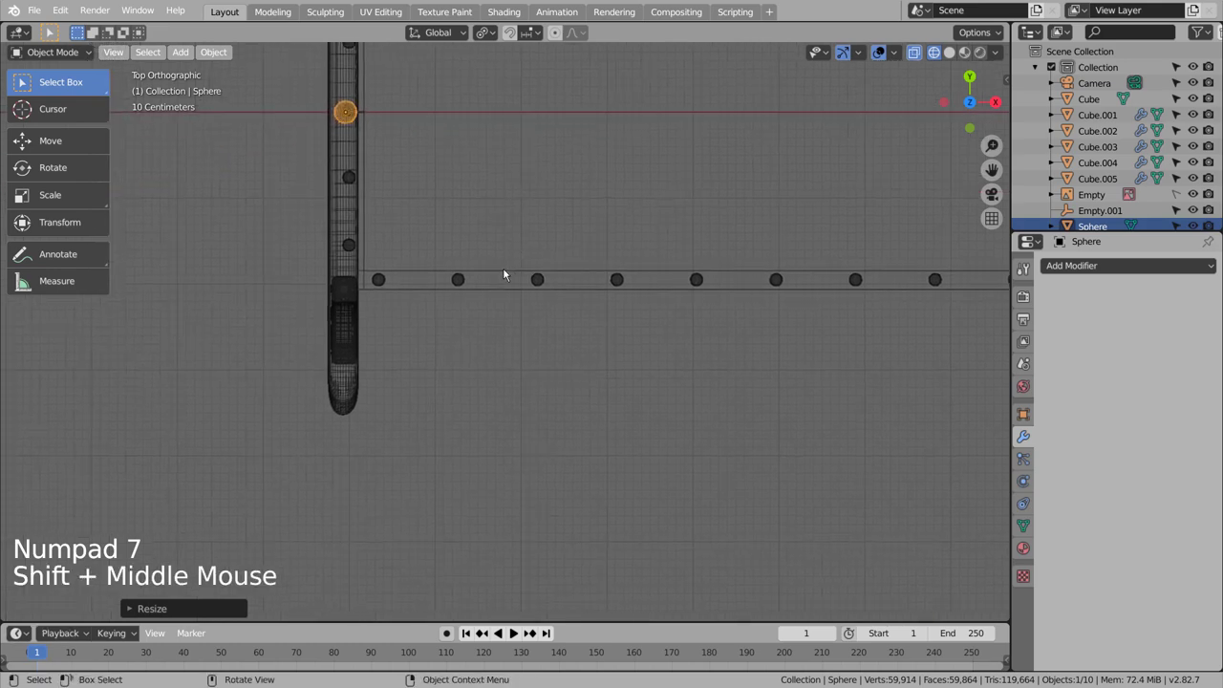
key("g")
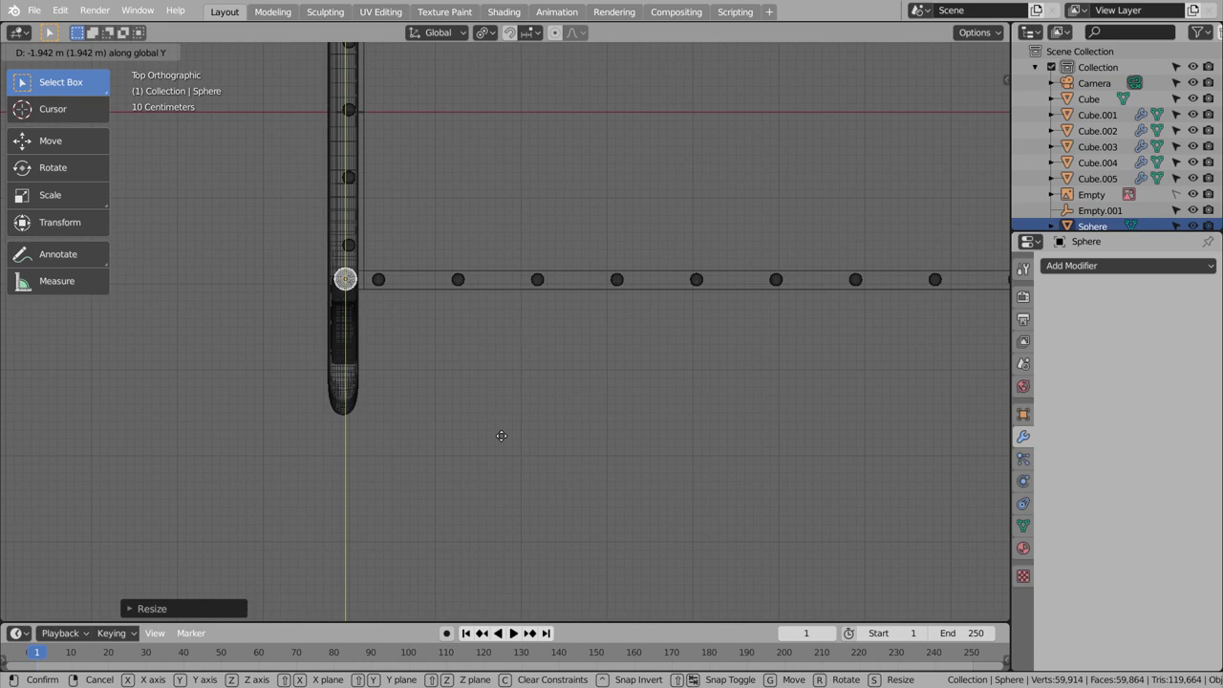
key("shift+z")
key("g")
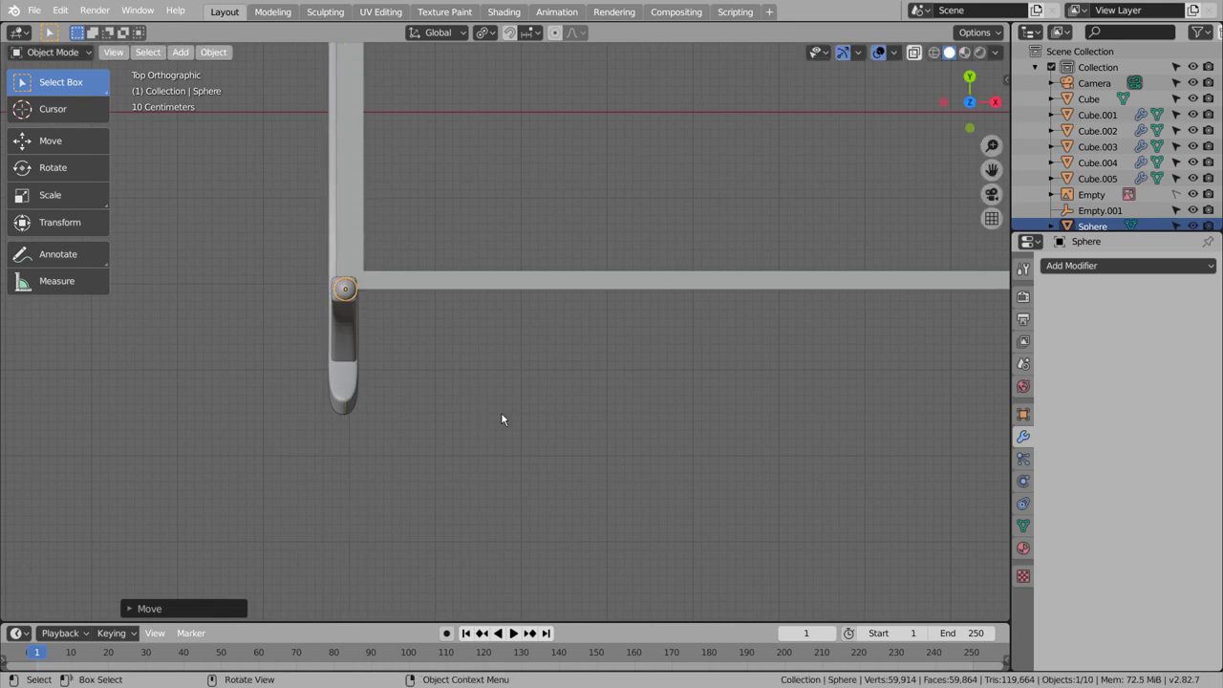
key("g")
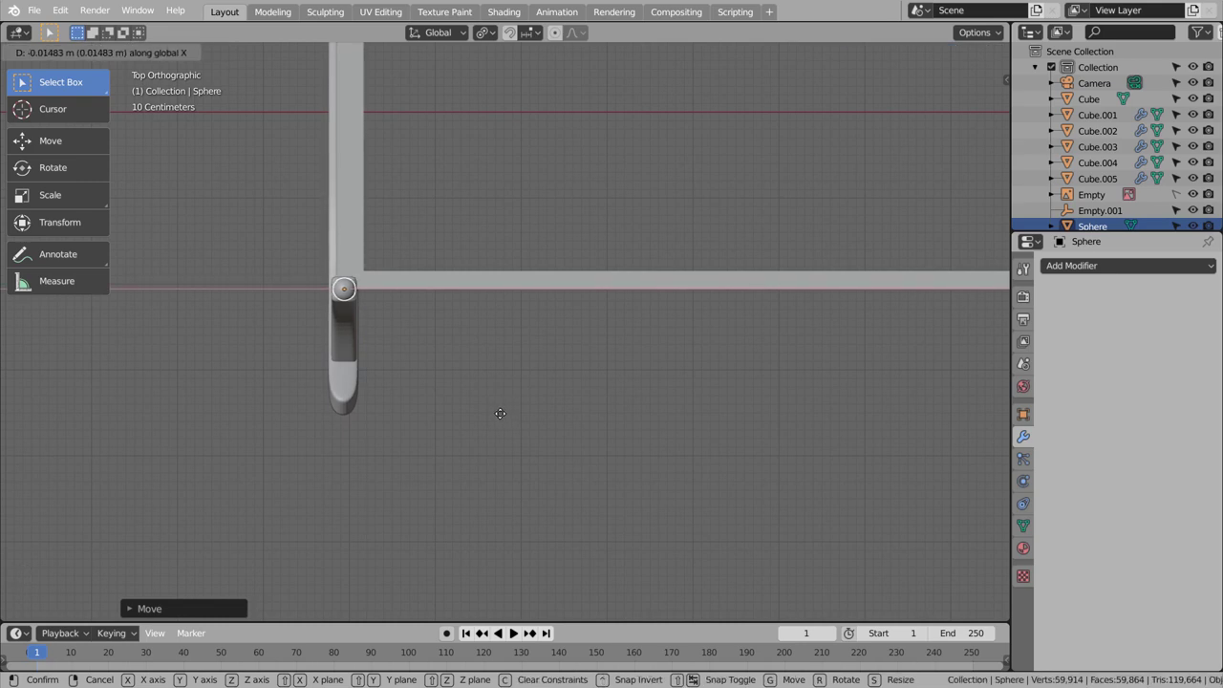
Step: From the front view, raise the sphere so it rests on top of the post
middle_click(505, 393)
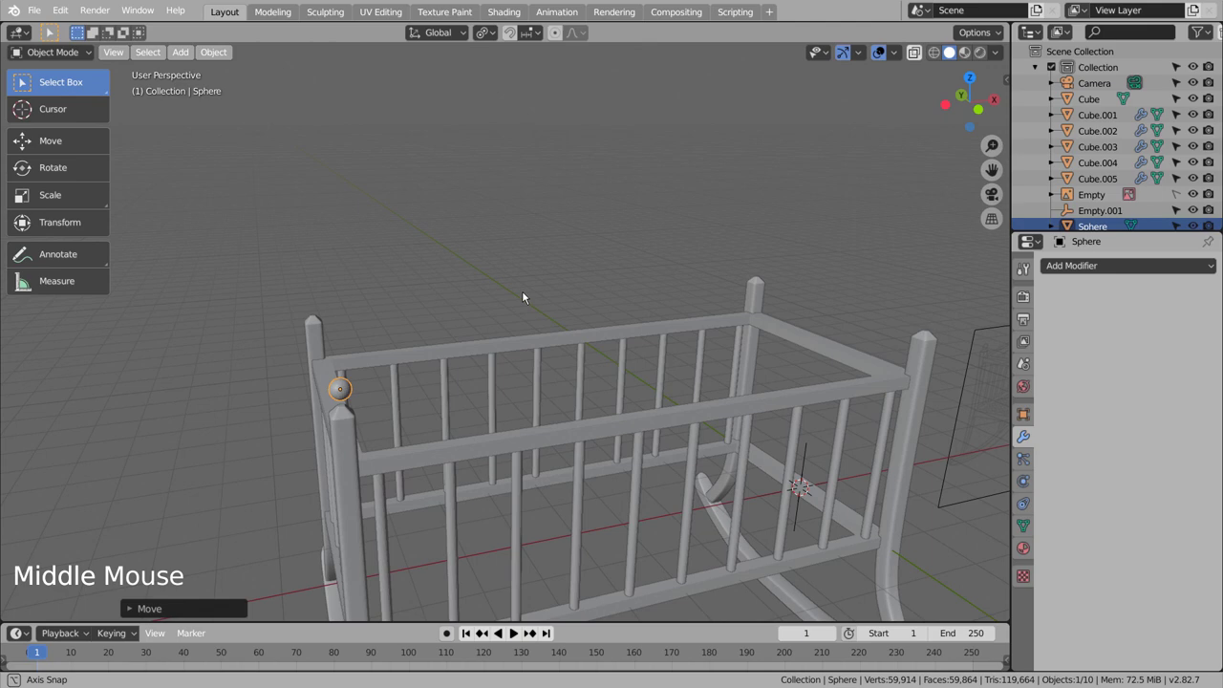
right_click(347, 394)
scroll("up", 3)
middle_click(398, 392)
key("KP_1")
key("g")
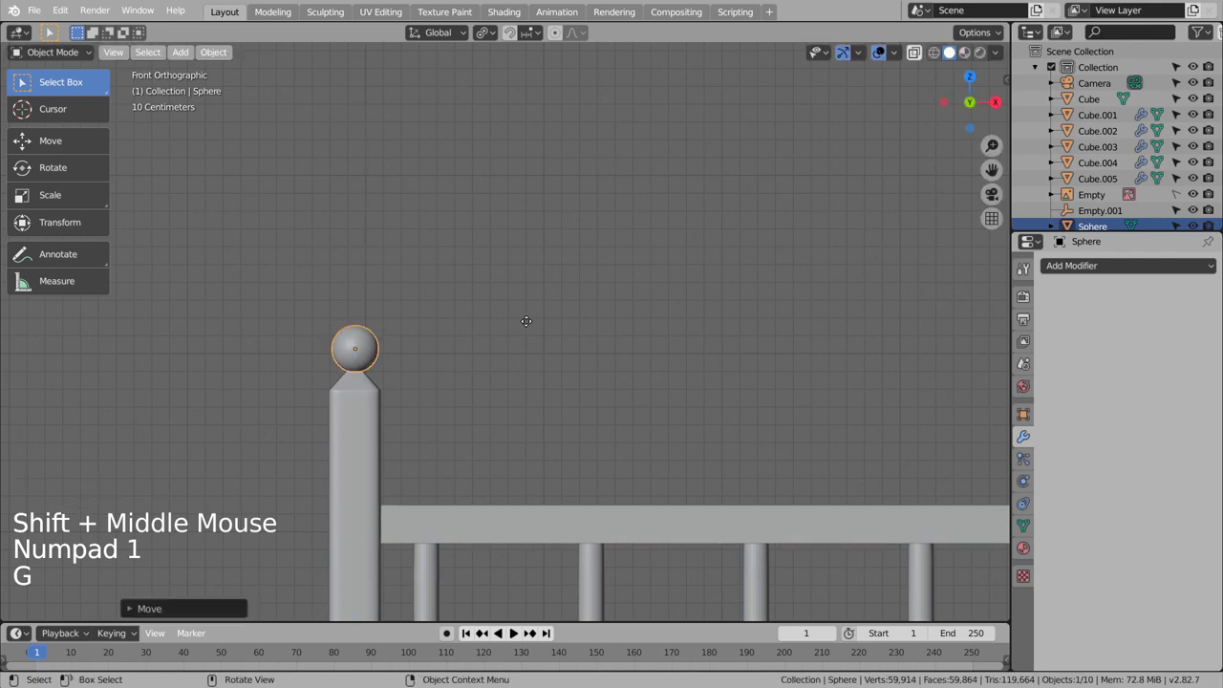
left_click(535, 342)
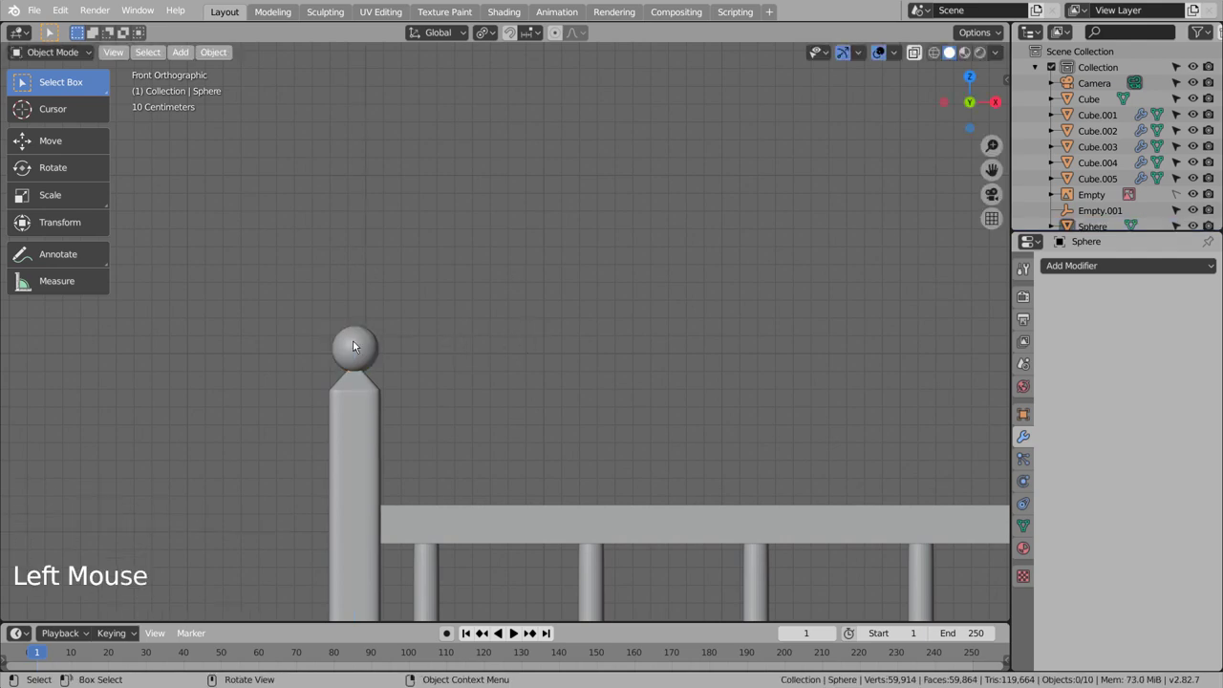
left_click(356, 346)
middle_click(482, 339)
scroll("down", 3)
middle_click(591, 394)
Step: Mirror the sphere on X and Y around Cube.005 and apply, capping the posts of this end
middle_click(642, 394)
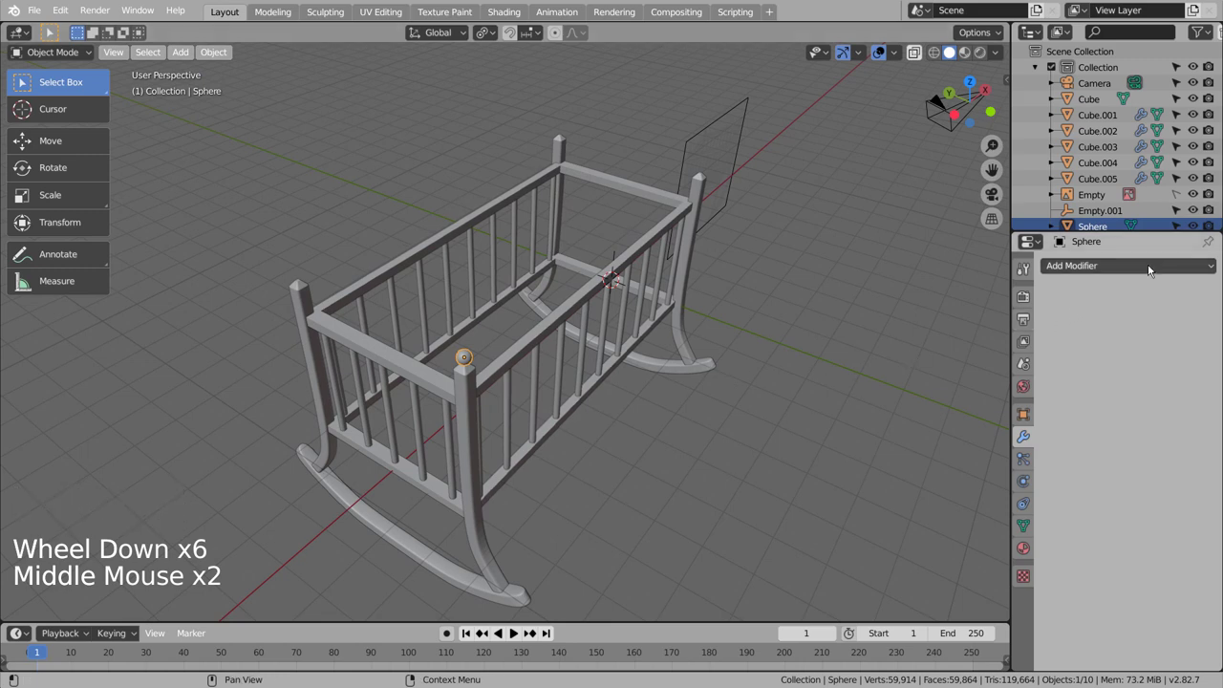
left_click(1155, 271)
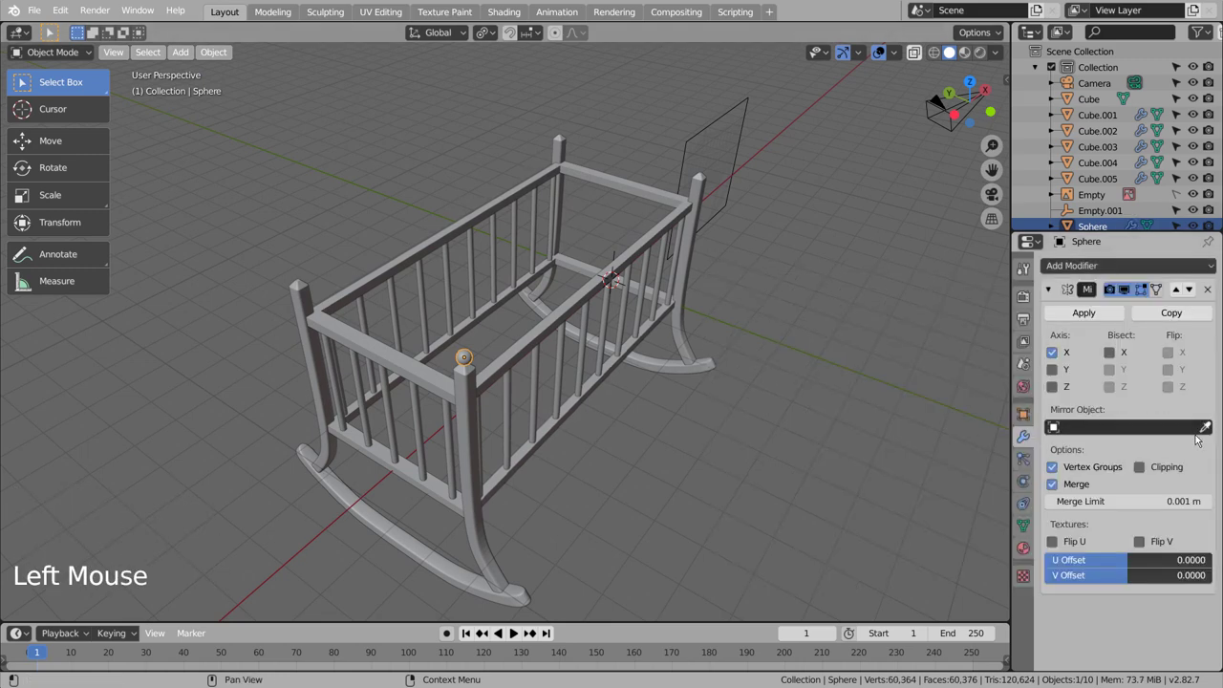
left_click(1205, 430)
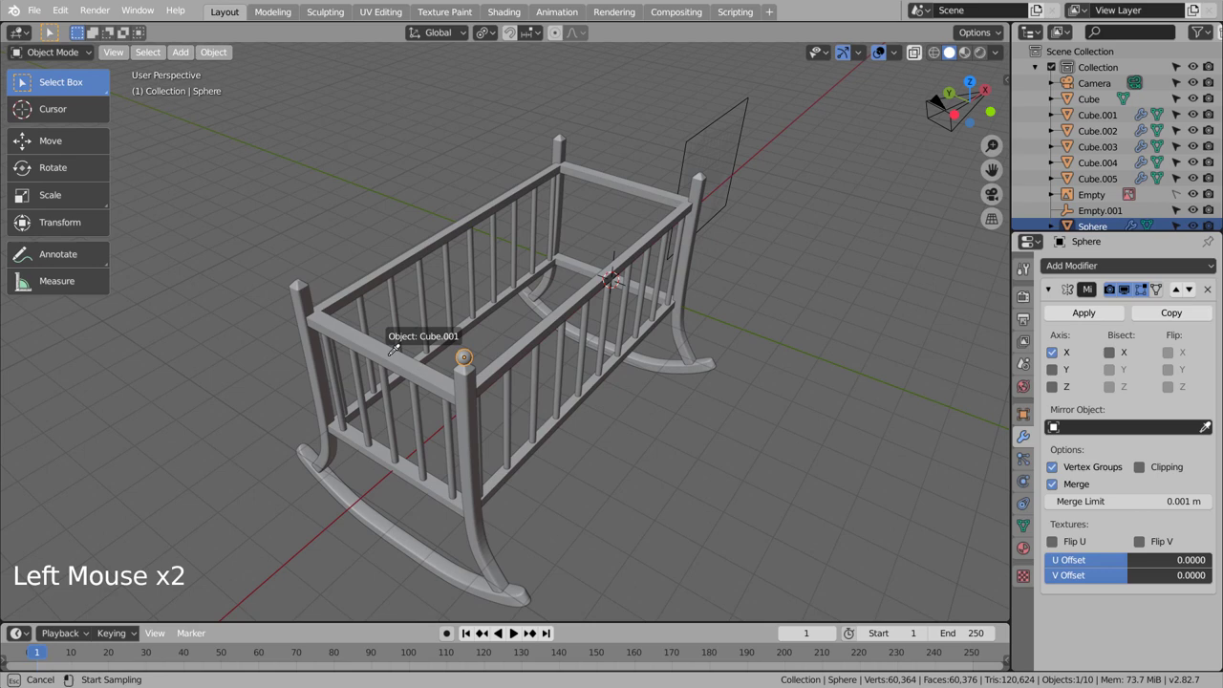
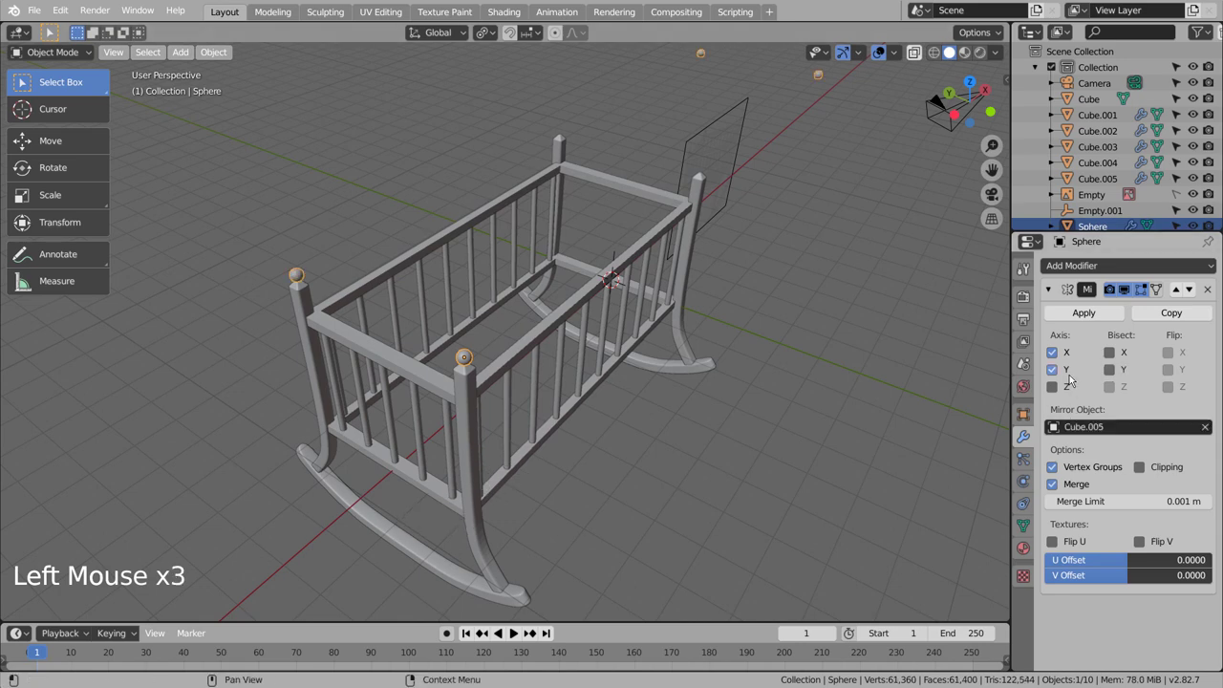
left_click(1071, 393)
left_click(1071, 392)
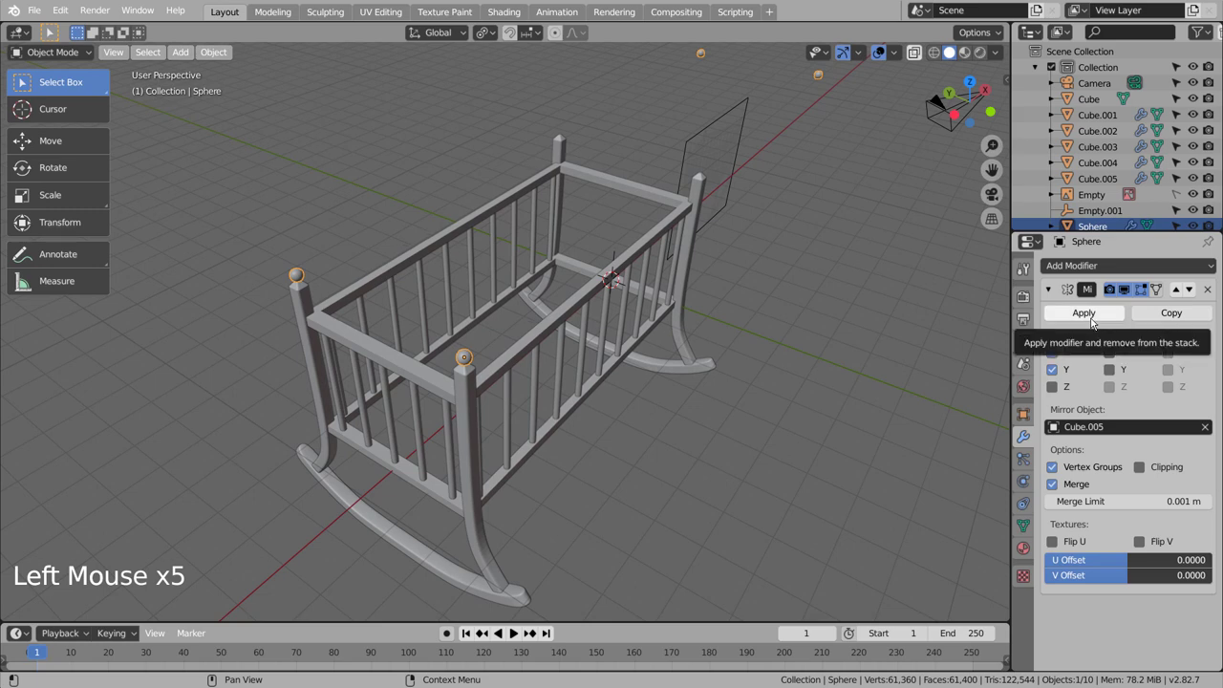
left_click(1093, 323)
Step: Mirror the spheres on X around the Cube and apply, capping the opposite end's posts
left_click(1096, 278)
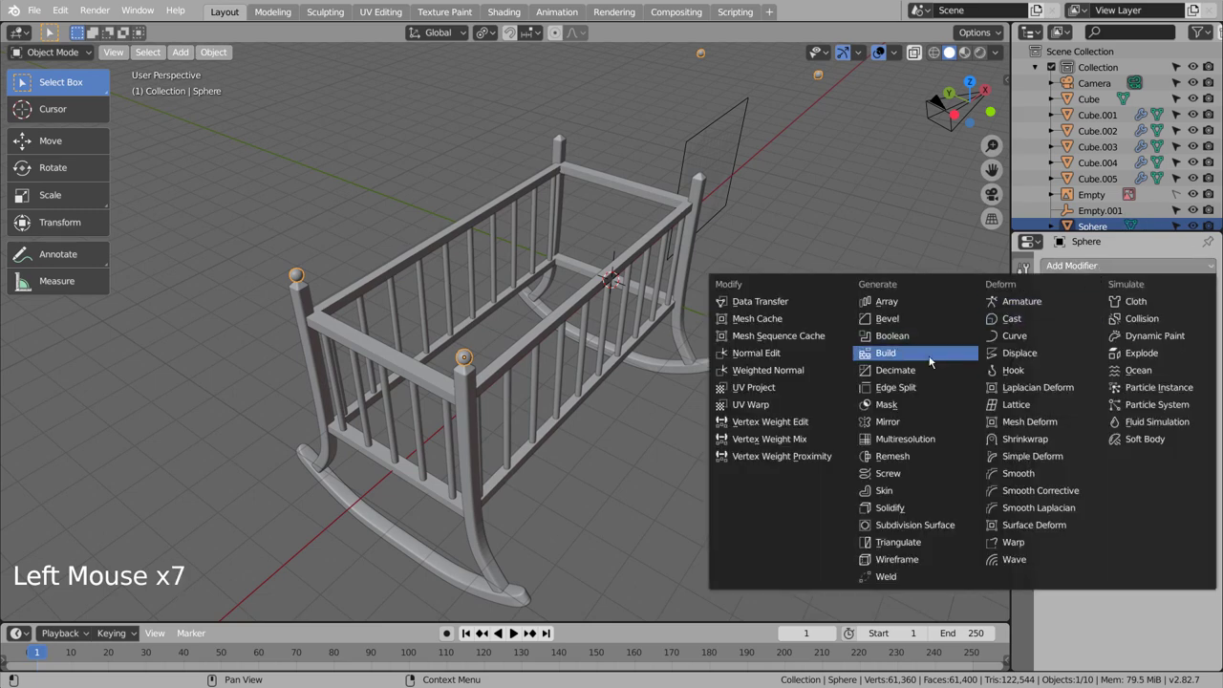
left_click(1213, 428)
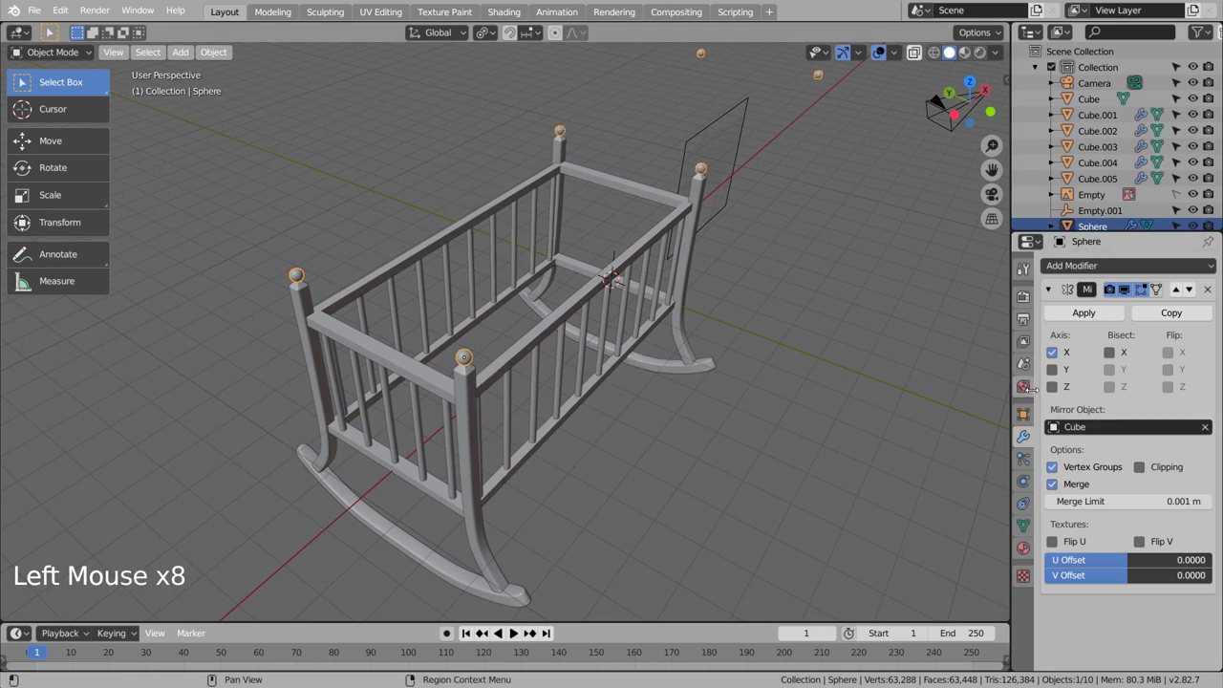
left_click(869, 362)
middle_click(763, 419)
scroll("down", 3)
left_click(783, 421)
middle_click(789, 424)
middle_click(836, 429)
left_click(857, 294)
middle_click(857, 294)
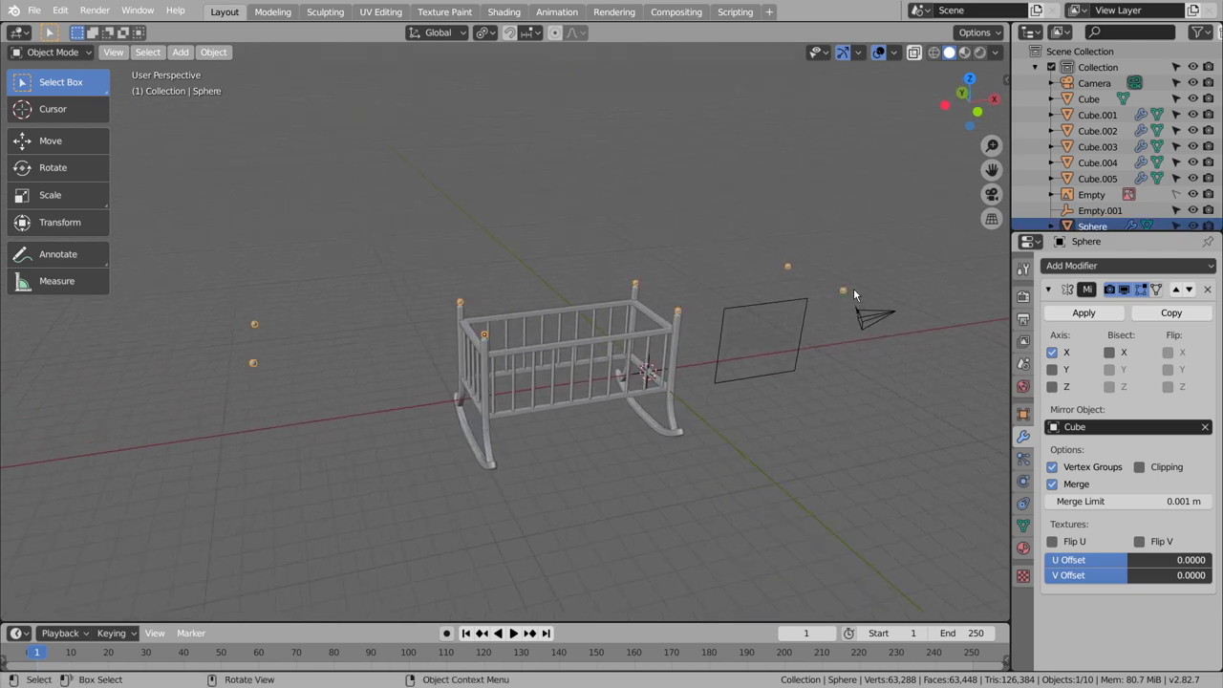
left_click(1073, 315)
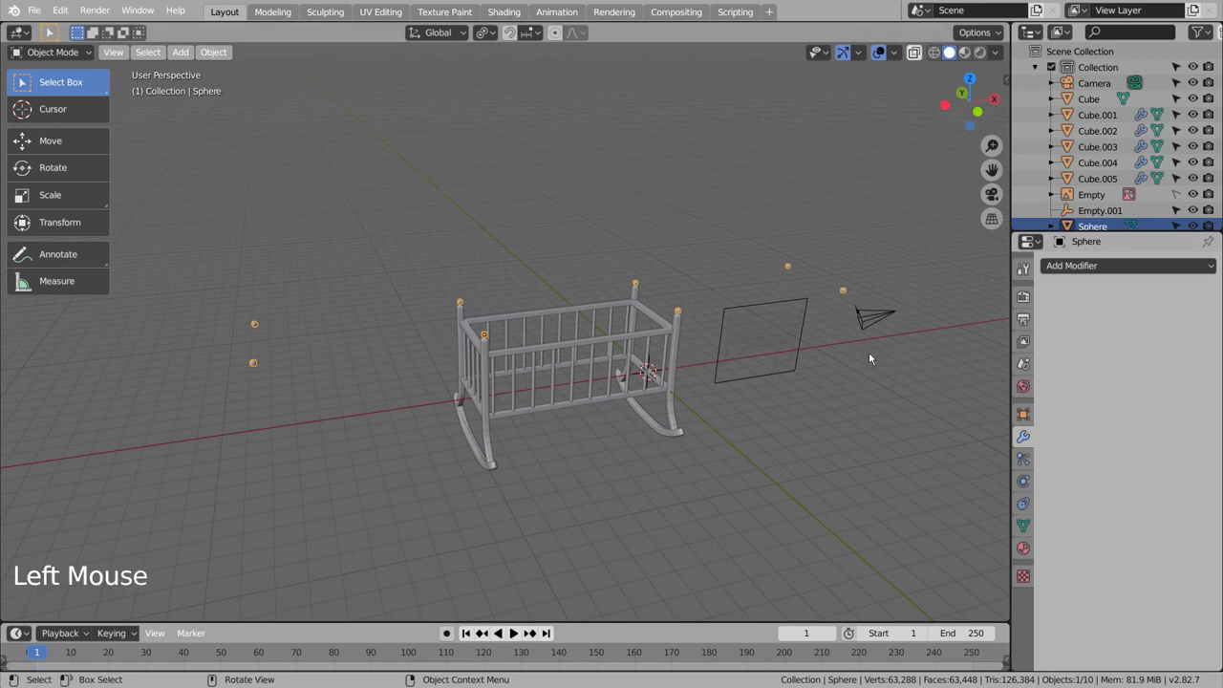
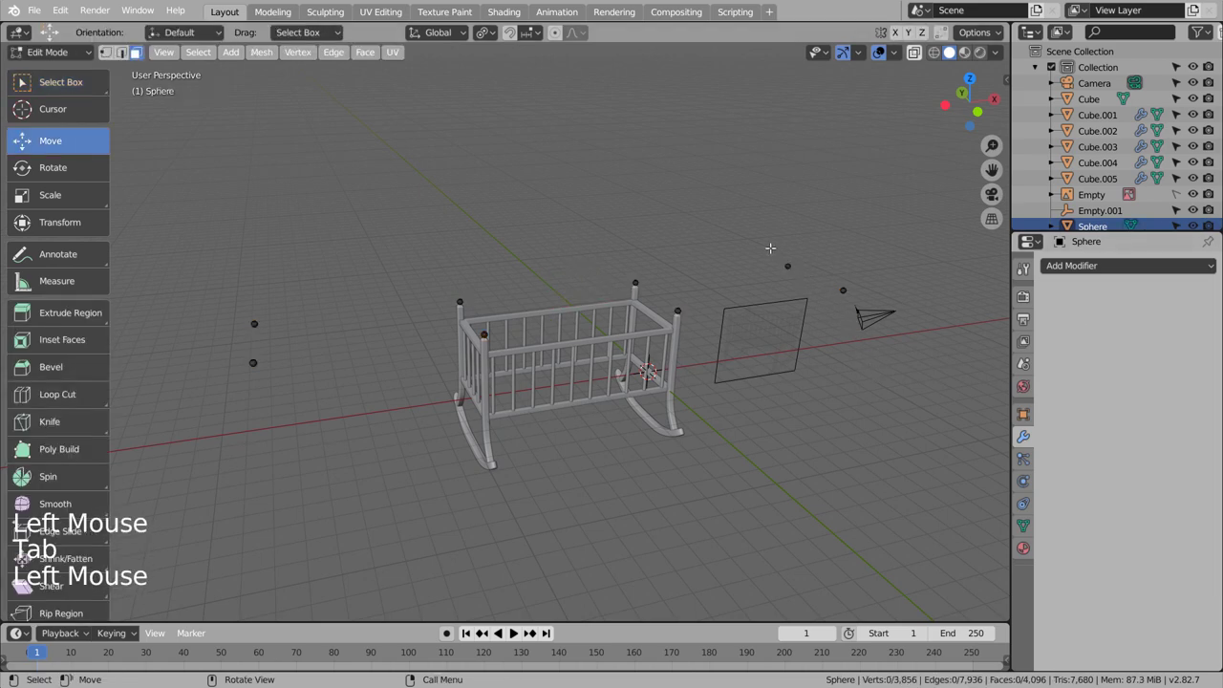
Step: Select each stray floating sphere copy with L and delete their vertices, keeping only the four finials
key("l")
key("l")
key("l")
key("l")
key("l")
key("l")
key("l")
key("l")
key("l")
key("l")
key("l")
key("l")
key("l")
key("l")
key("l")
key("x")
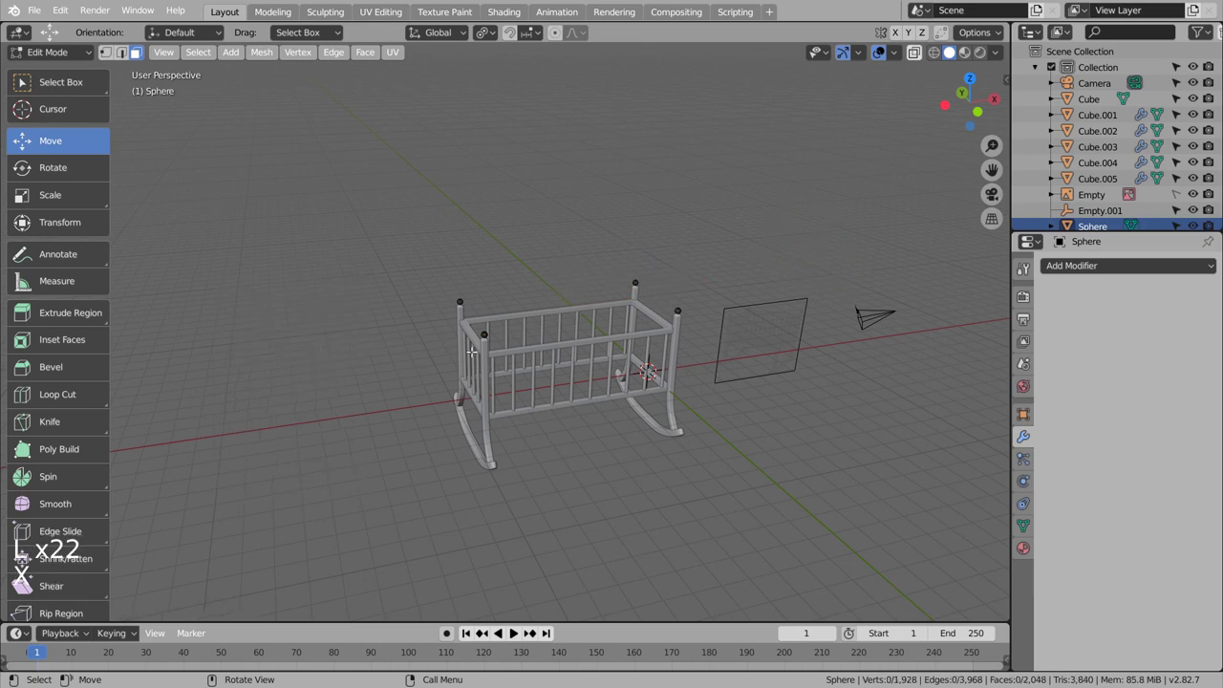
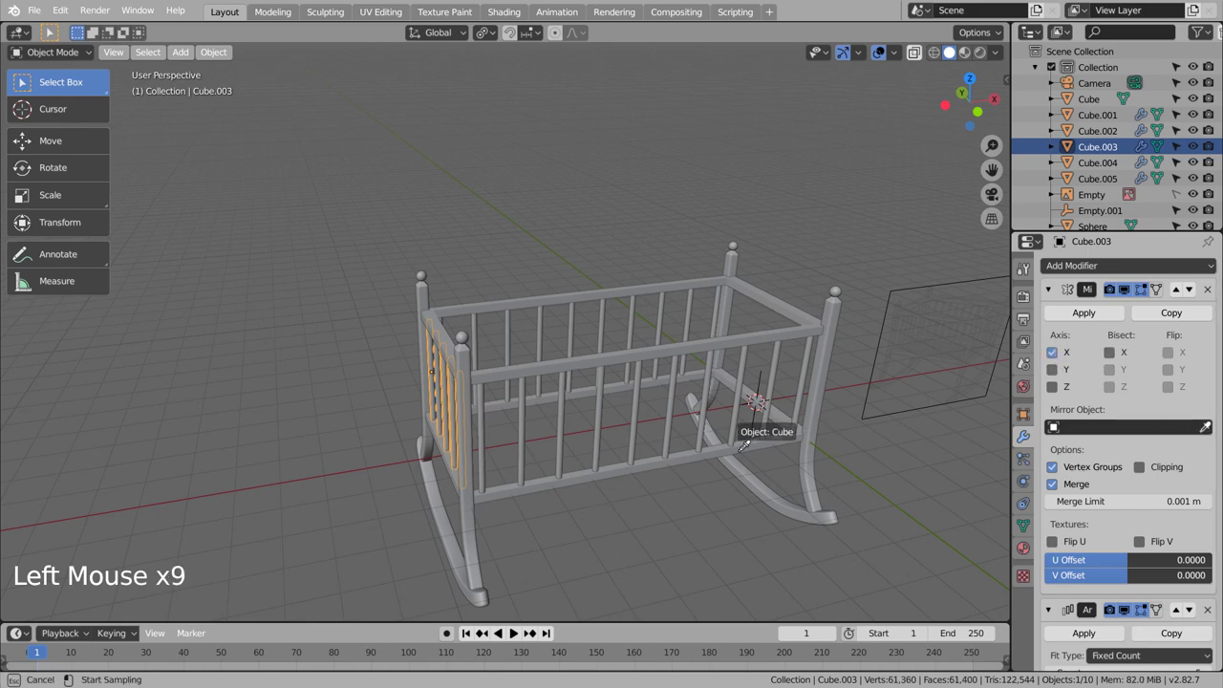
Step: Finish the side-rail mirror, then add a new cube (Cube.006) for the cradle's base panel
left_click(716, 508)
middle_click(701, 535)
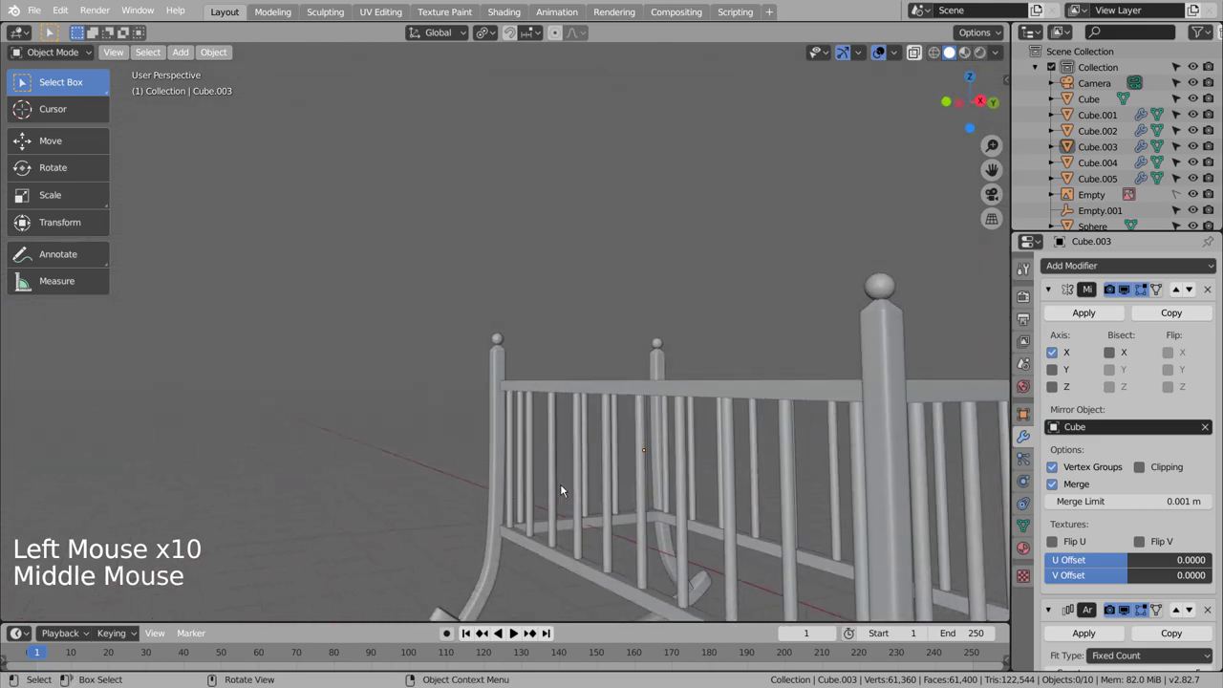
scroll("down", 3)
left_click(480, 507)
middle_click(497, 519)
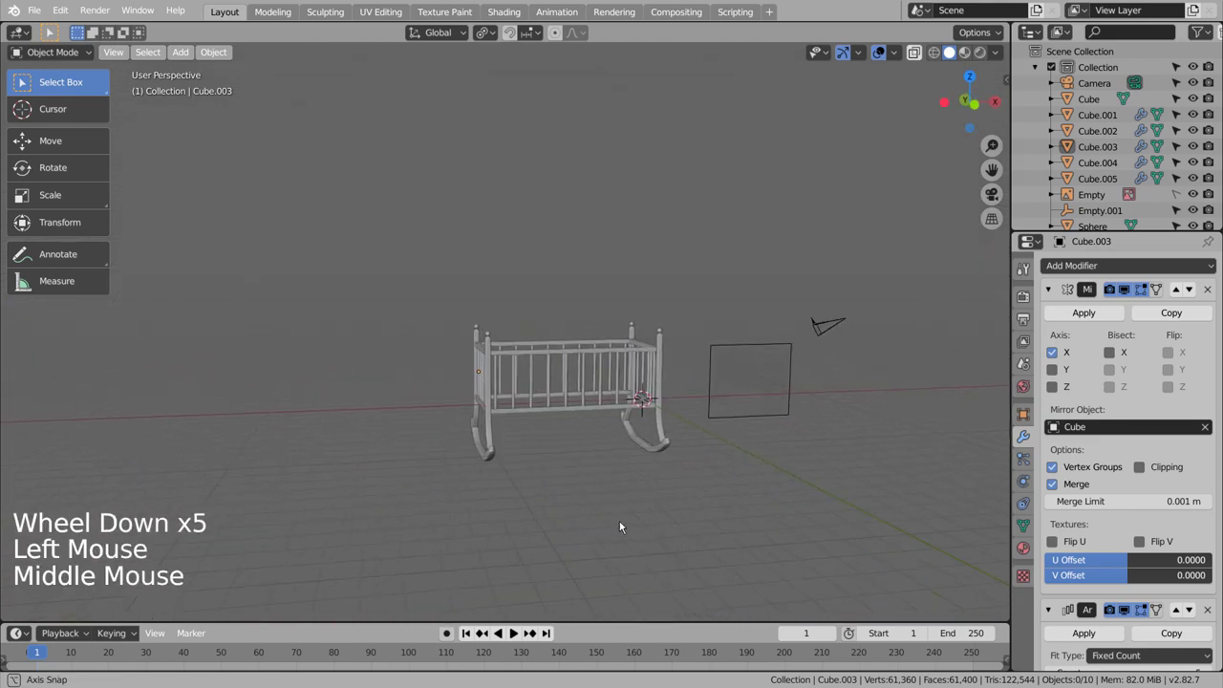
middle_click(654, 533)
left_click(655, 486)
key("shift+a")
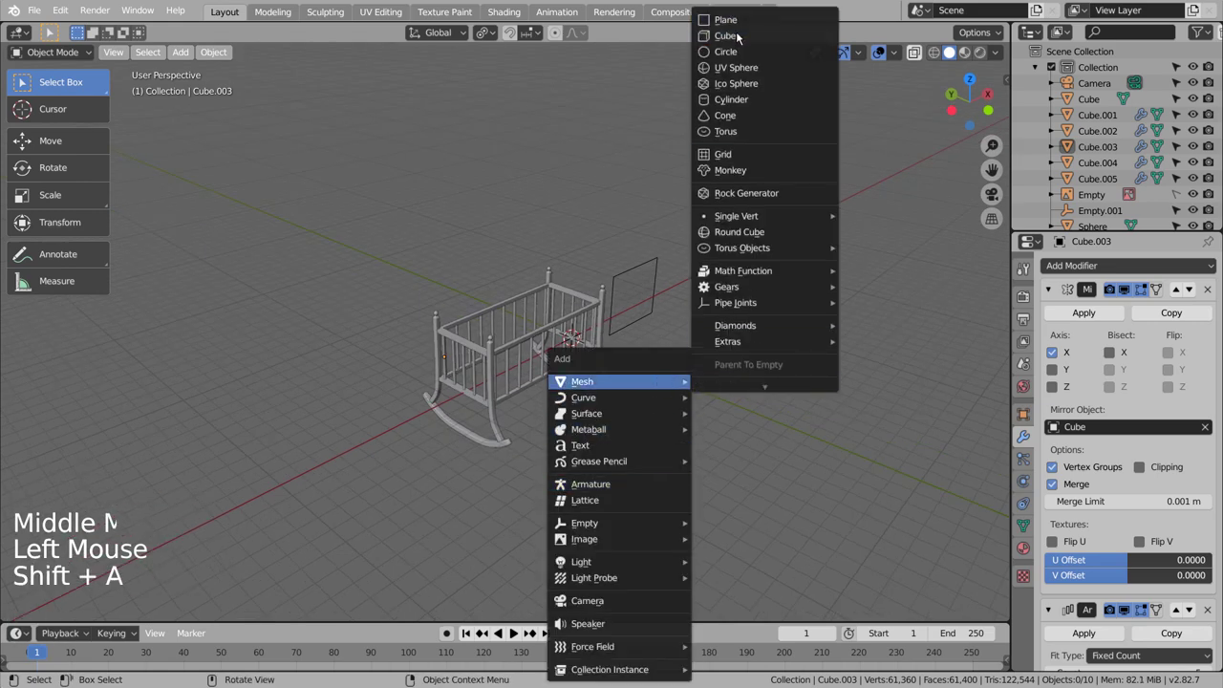
Step: In side view, shrink Cube.006 into a thin flat panel
key("KP_3")
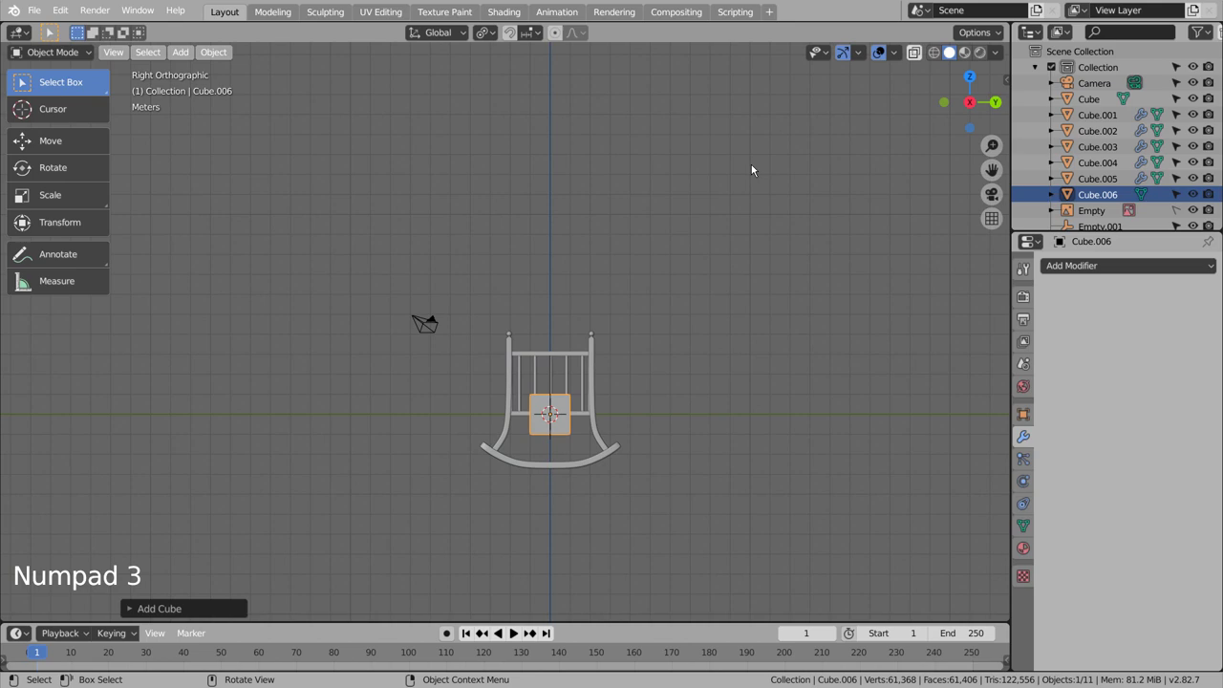
scroll("up", 3)
middle_click(716, 354)
middle_click(698, 277)
scroll("up", 3)
middle_click(756, 436)
scroll("up", 3)
middle_click(685, 356)
middle_click(691, 448)
scroll("up", 3)
key("s")
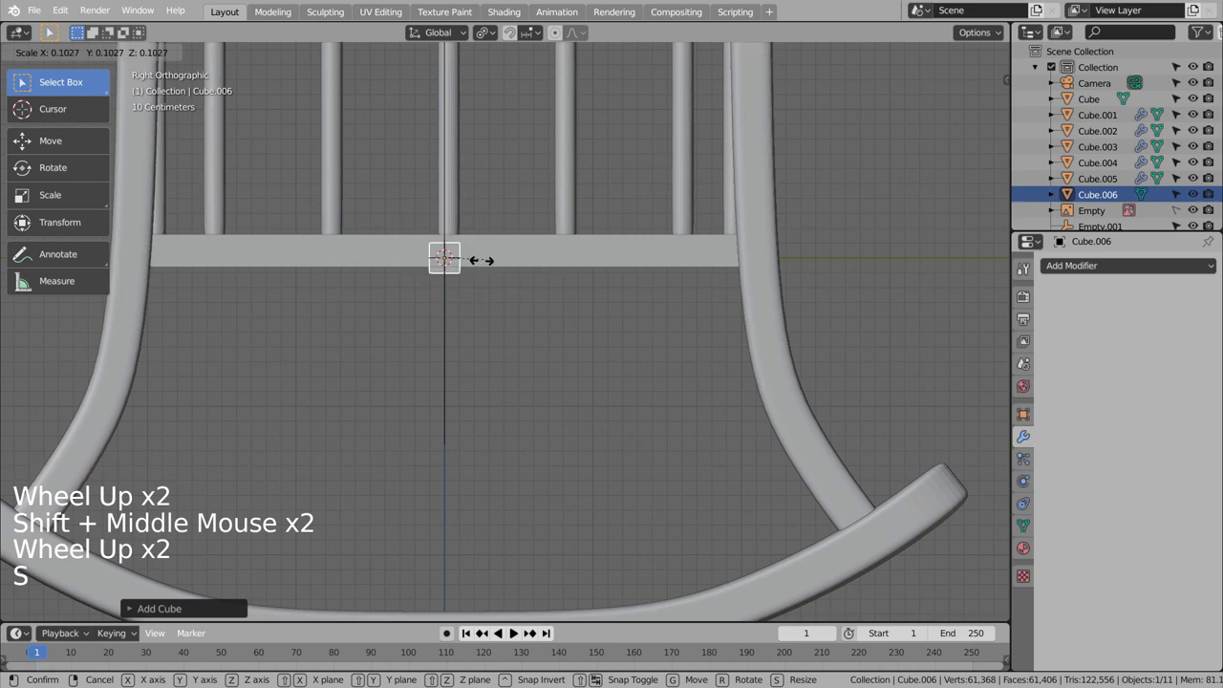
left_click(461, 210)
right_click(461, 209)
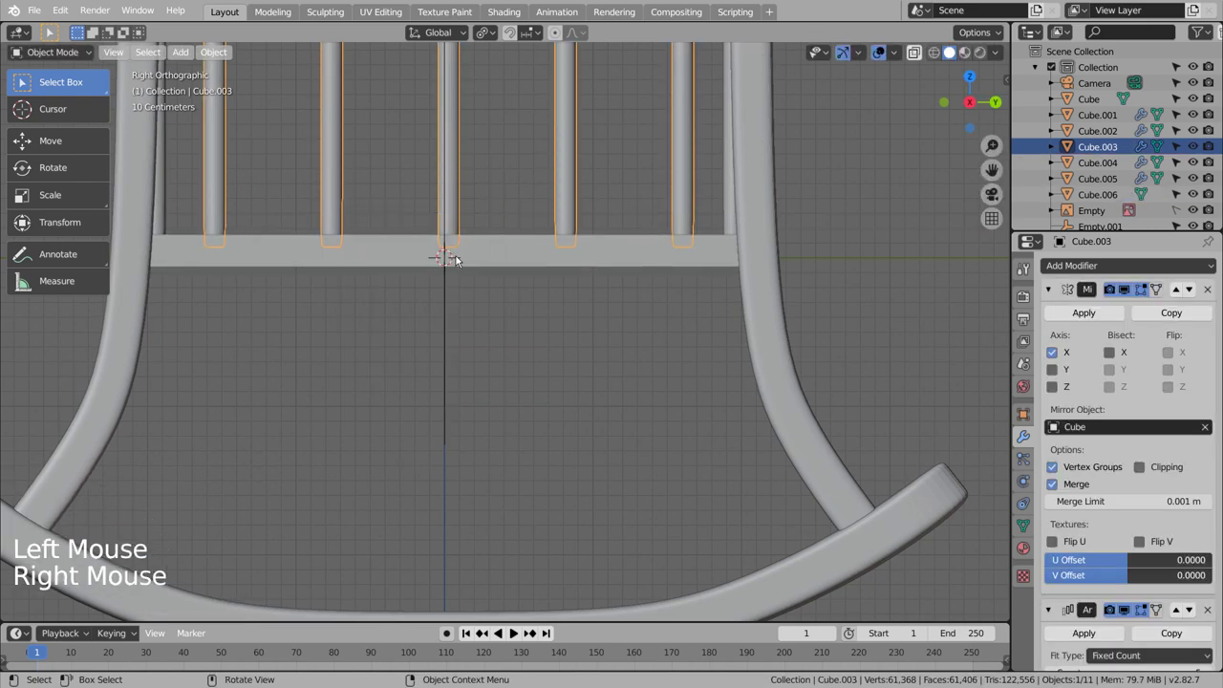
key("shift+z")
left_click(456, 266)
left_click(456, 265)
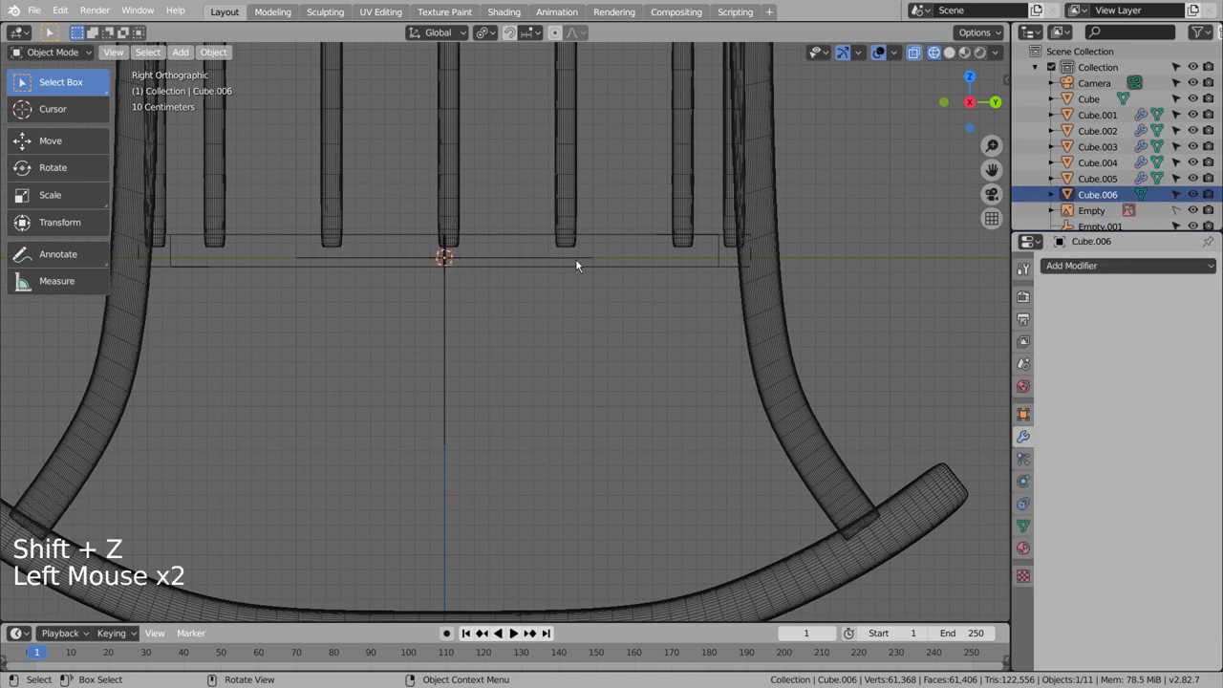
Step: Lower the flat panel along Z to sit level with the bottom rails
key("g")
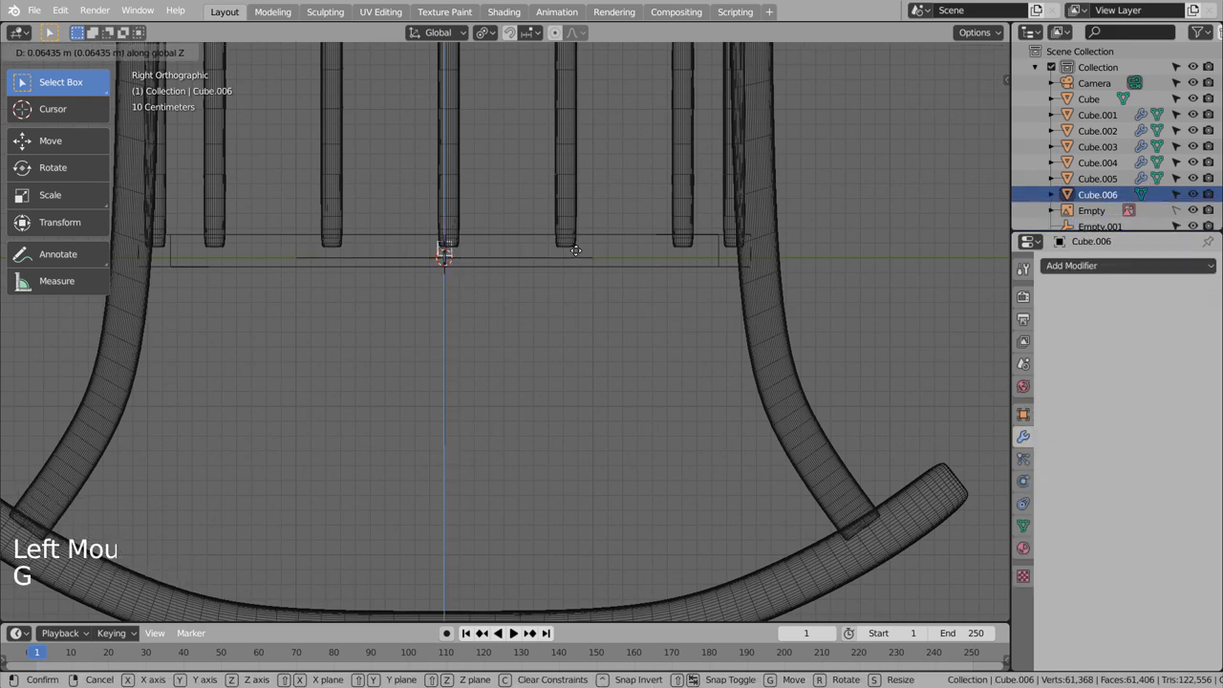
middle_click(578, 264)
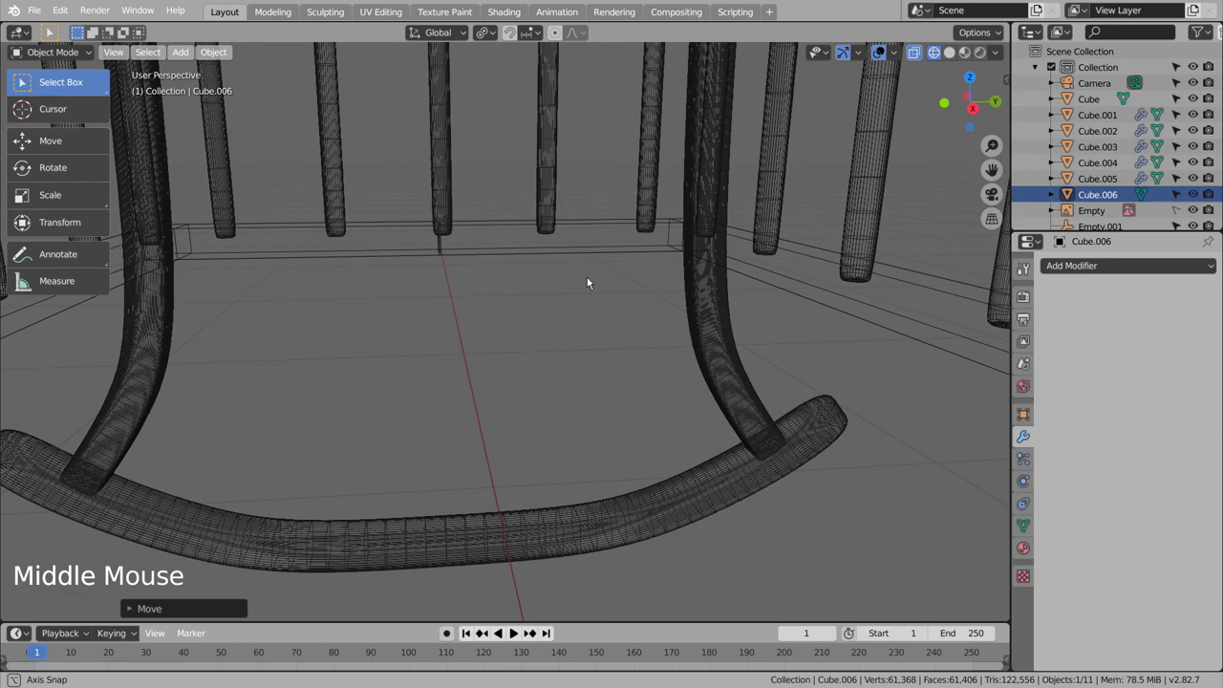
scroll("down", 3)
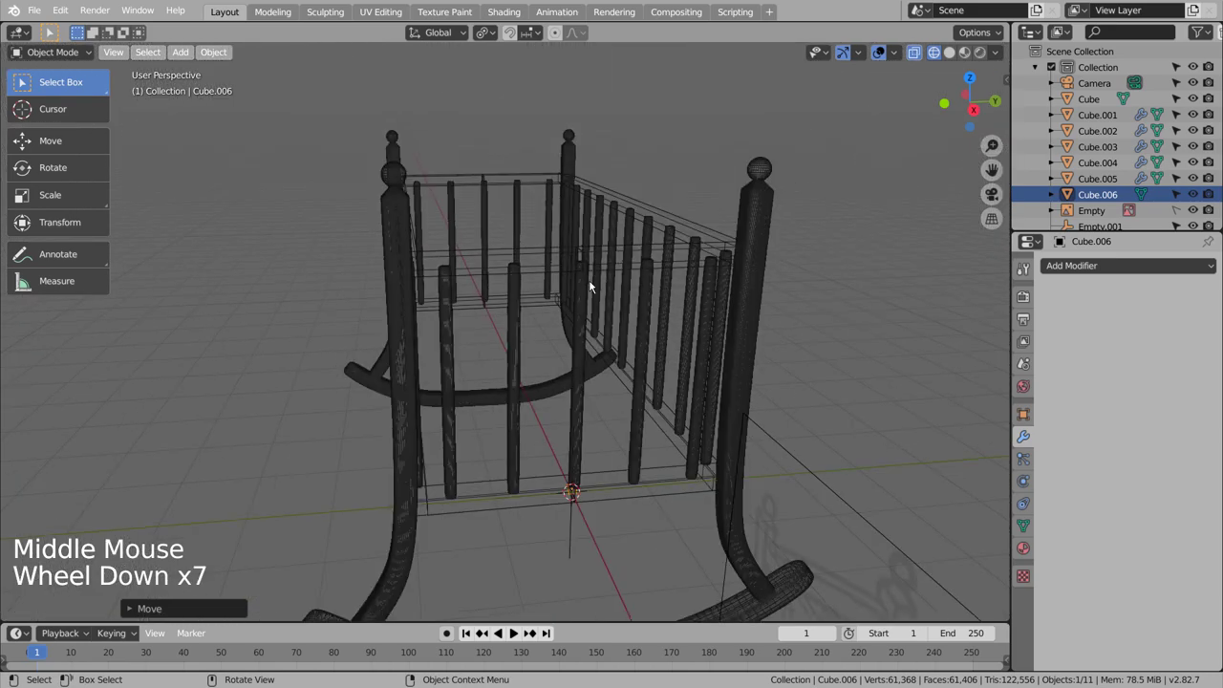
Step: From top view, stretch the panel's end edge along X to reach the cradle's far end frame
key("KP_7")
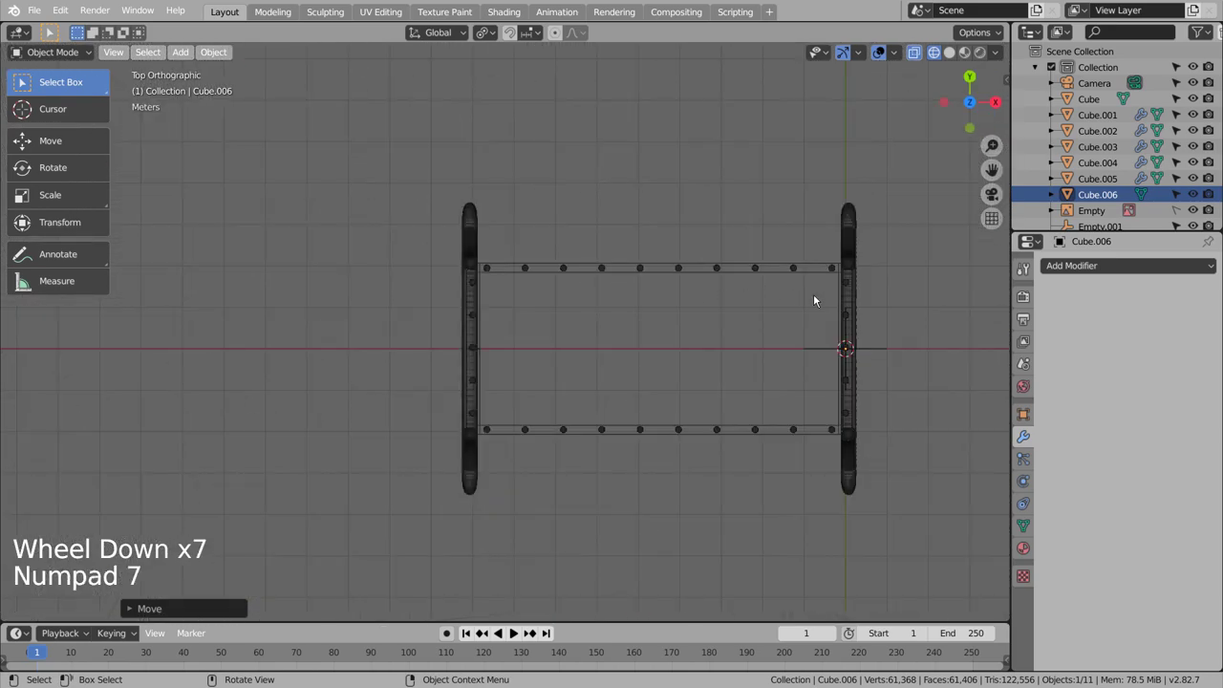
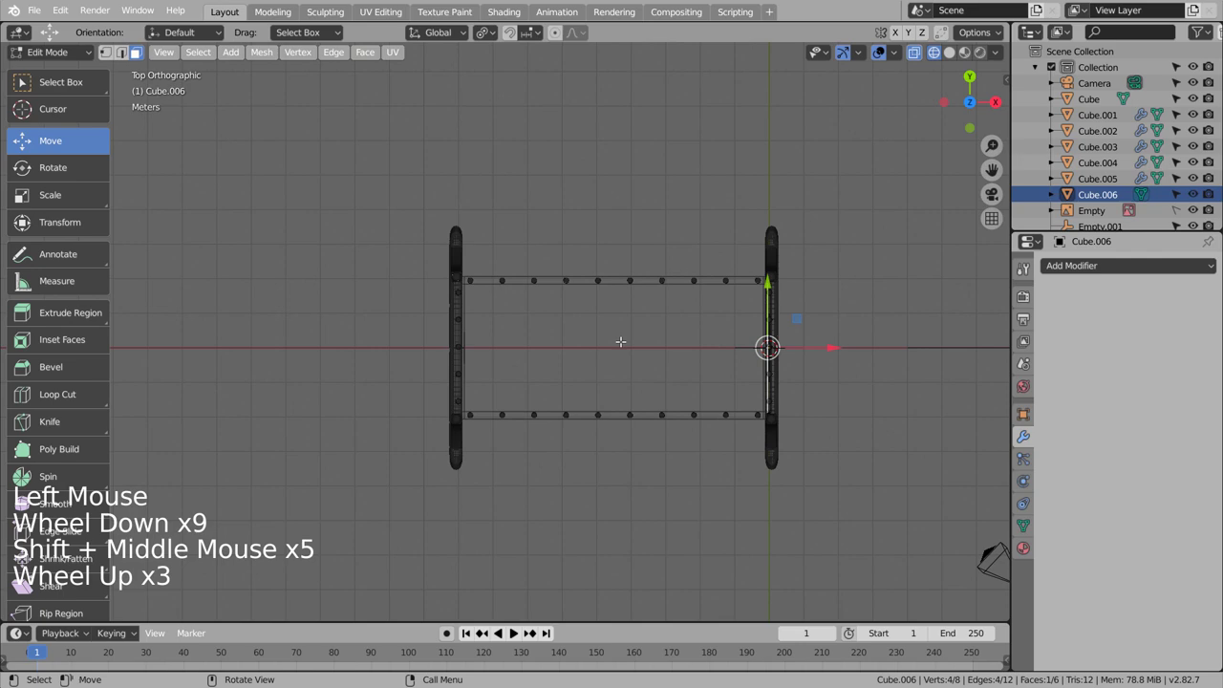
key("g")
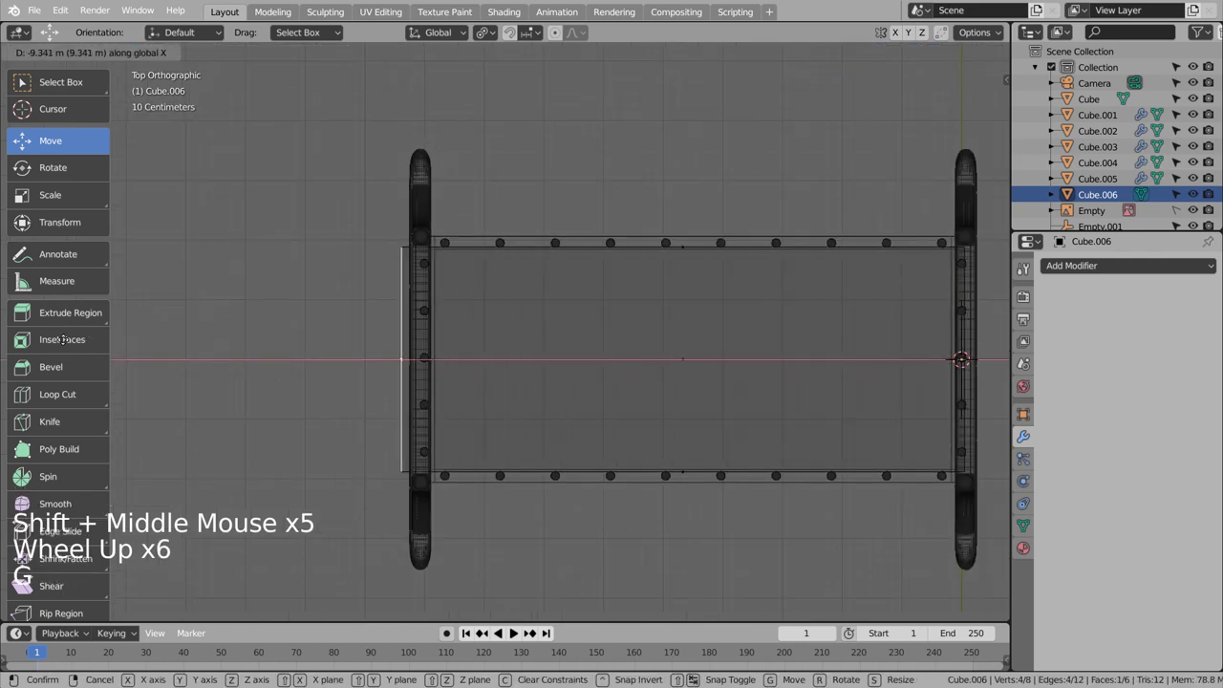
key("Tab")
key("shift+z")
Step: Orbit the cradle in solid shading to check the full-length floor panel
middle_click(725, 330)
middle_click(715, 274)
scroll("down", 3)
left_click(636, 329)
middle_click(637, 398)
middle_click(588, 463)
left_click(583, 461)
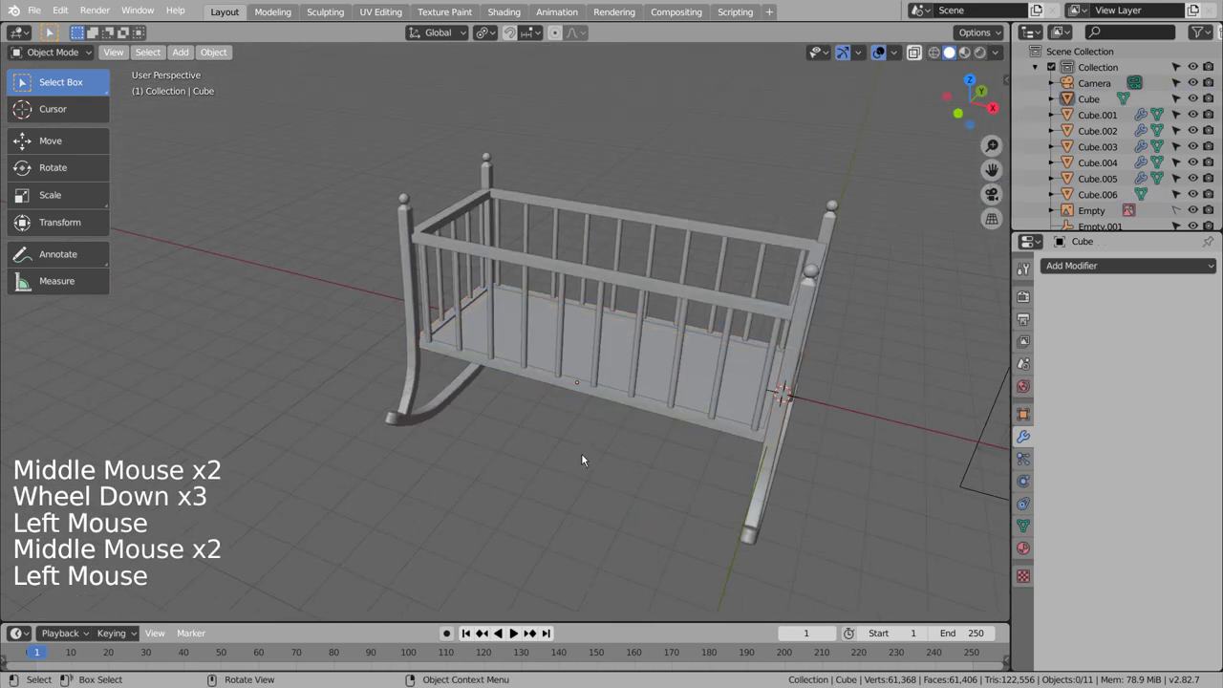
Step: Inspect the cradle from front and perspective views, selecting an end piece in the Outliner
middle_click(598, 449)
middle_click(700, 430)
middle_click(639, 437)
scroll("down", 3)
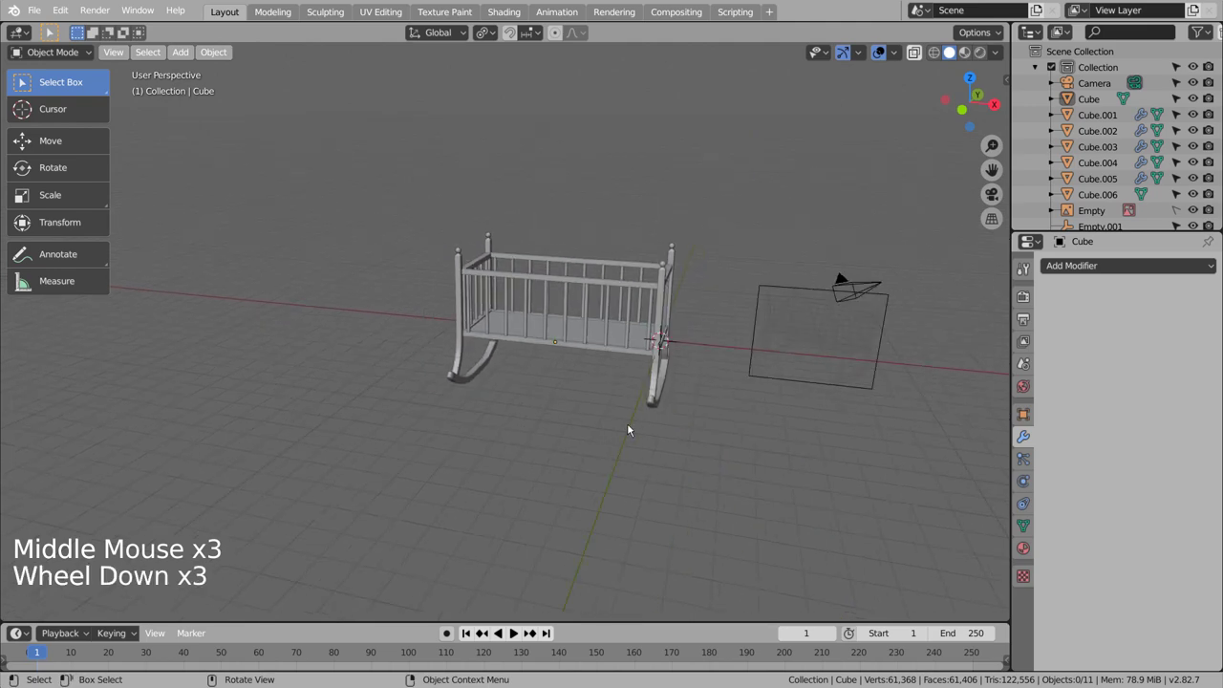
key("KP_1")
scroll("down", 3)
scroll("up", 3)
middle_click(654, 376)
middle_click(444, 389)
middle_click(114, 404)
left_click(19, 439)
right_click(28, 428)
left_click(181, 412)
Step: Orbit around the finished frame and save the scene as blueprint.blend
middle_click(274, 406)
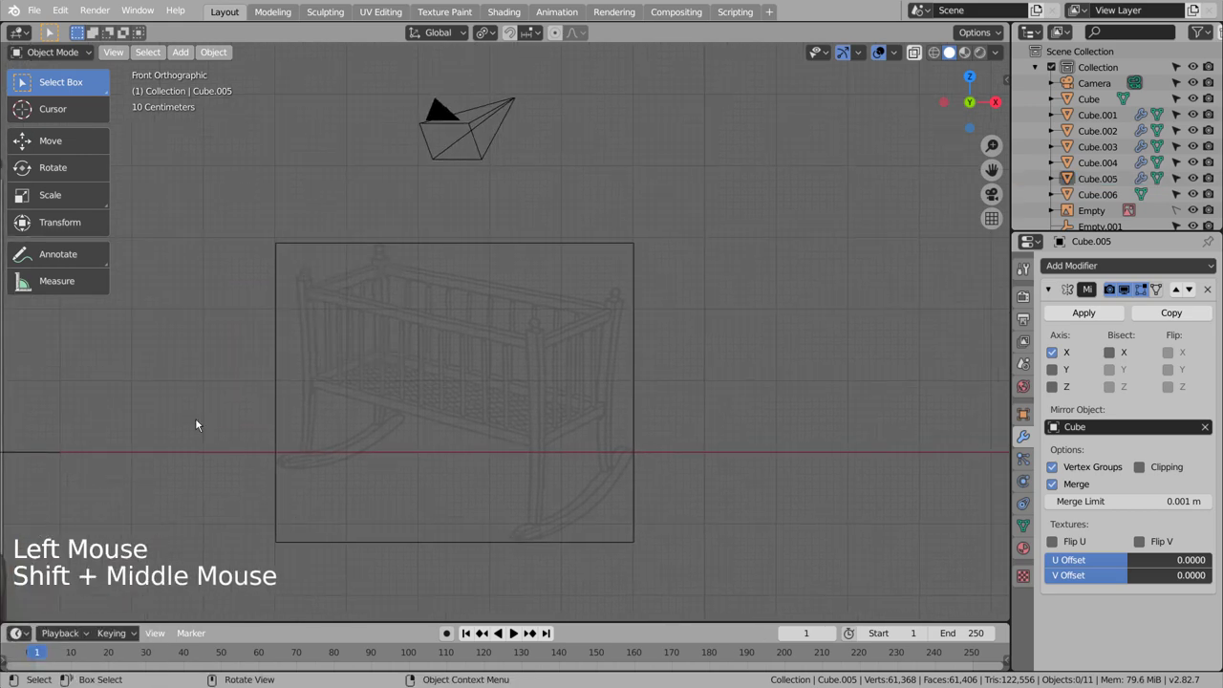
middle_click(185, 419)
middle_click(395, 356)
middle_click(282, 394)
middle_click(303, 391)
middle_click(351, 390)
middle_click(402, 390)
scroll("down", 3)
middle_click(334, 425)
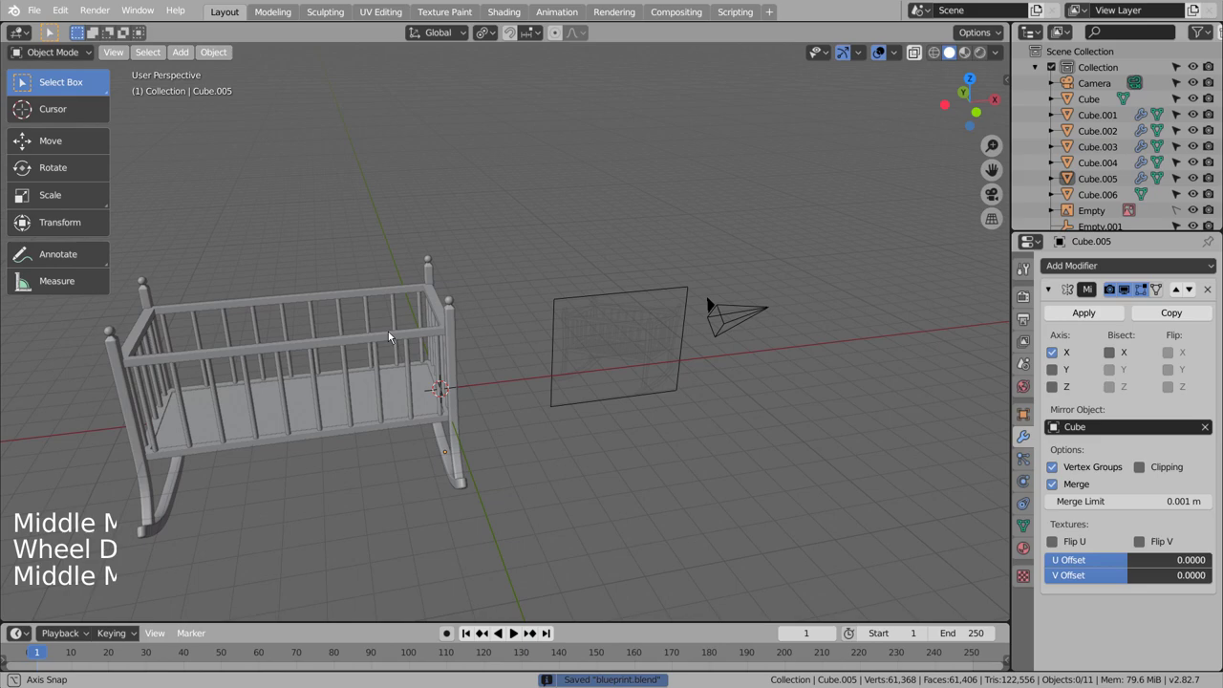
middle_click(332, 345)
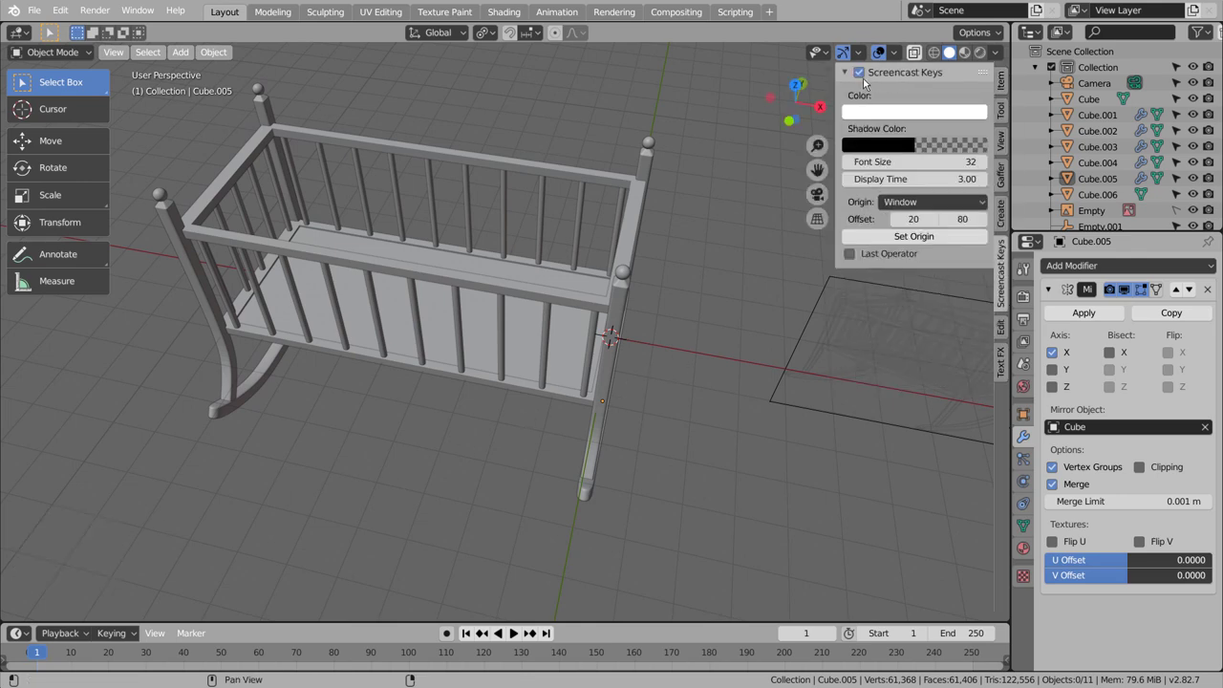
key("n")
left_click(381, 410)
Step: Select the flat base panel Cube.006 for further work
middle_click(375, 424)
left_click(404, 327)
middle_click(561, 388)
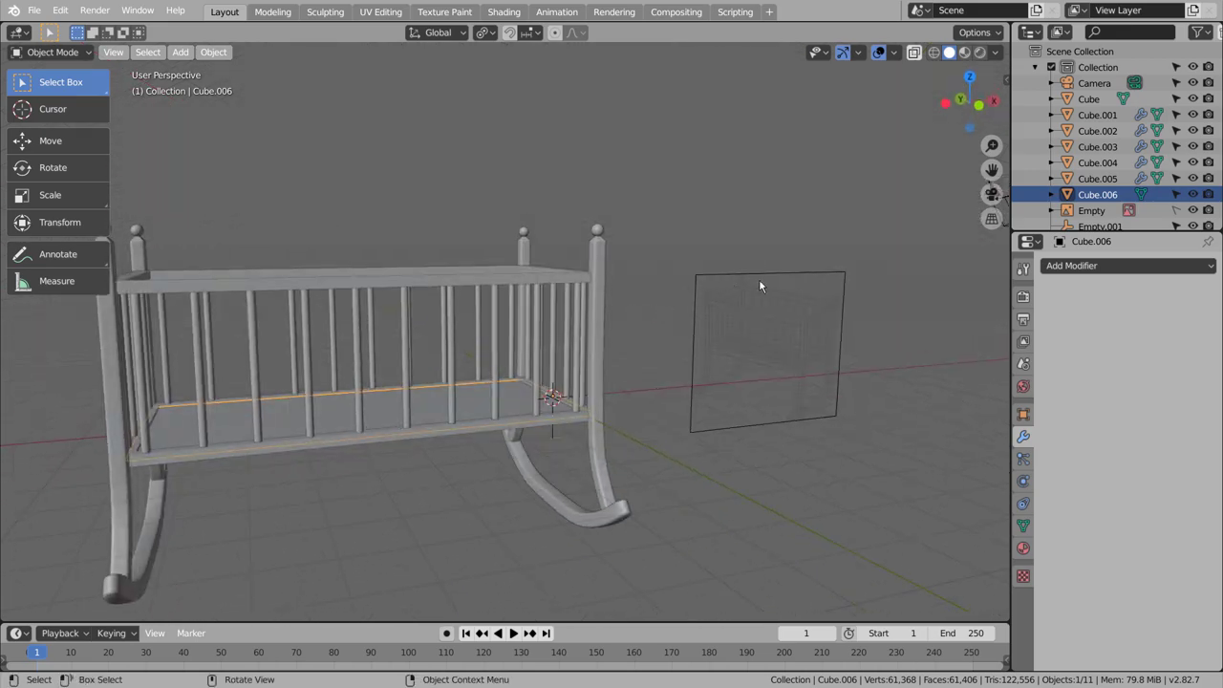
Step: Duplicate the base panel's face and separate it into its own object, Cube.007
scroll("up", 3)
middle_click(611, 406)
middle_click(435, 416)
scroll("up", 3)
scroll("down", 3)
middle_click(611, 406)
middle_click(517, 497)
middle_click(629, 441)
scroll("up", 3)
key("Tab")
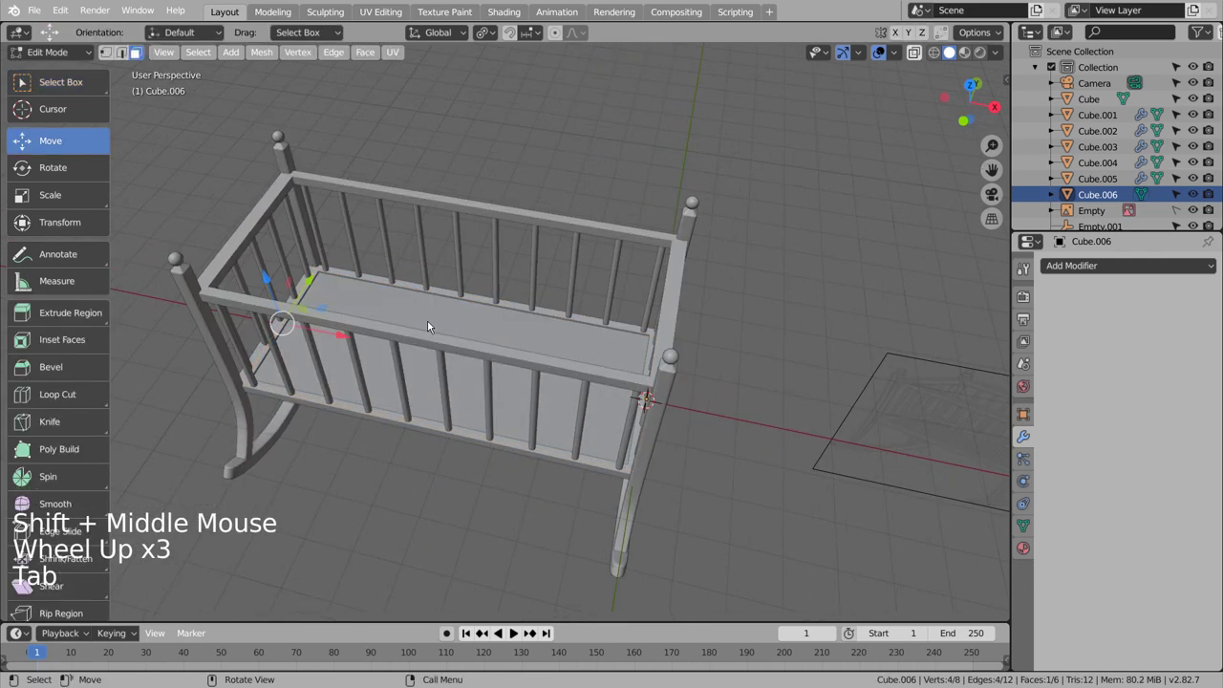
key("Tab")
key("KP_1")
Step: Lower the copied panel slightly along Z below the original
middle_click(493, 279)
scroll("up", 3)
key("g")
key("shift+d")
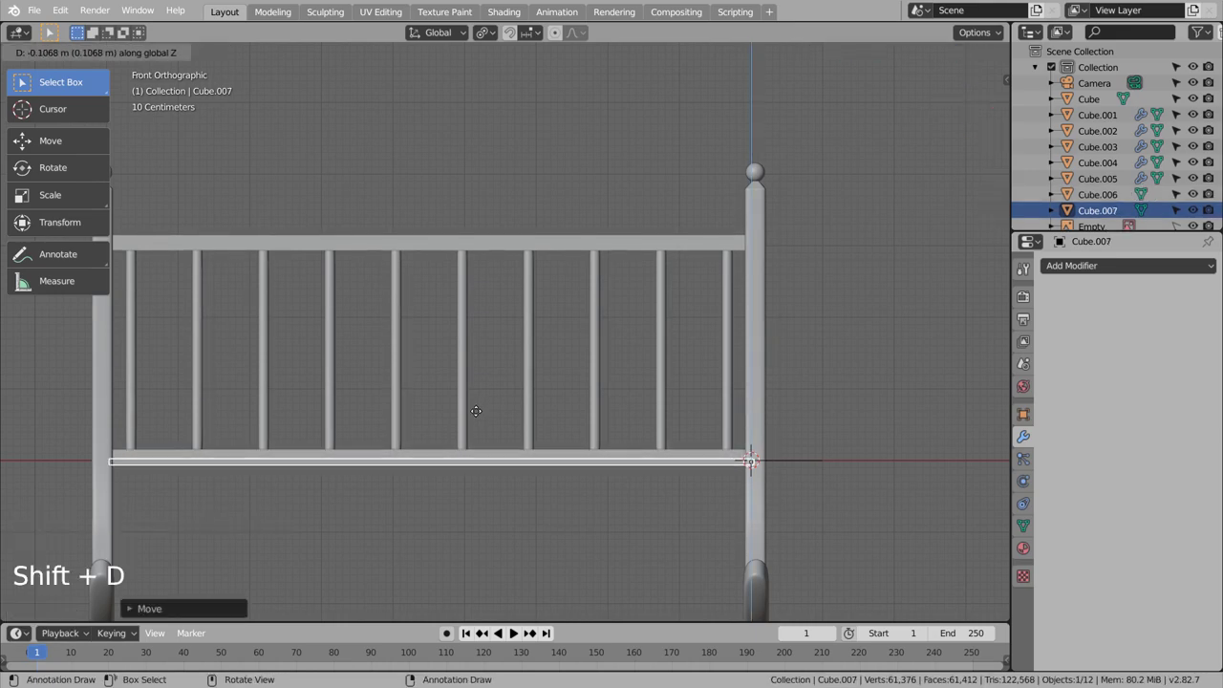
middle_click(554, 370)
left_click(507, 225)
Step: Subdivide the original base panel Cube.006 repeatedly into a dense grid of faces
key("Tab")
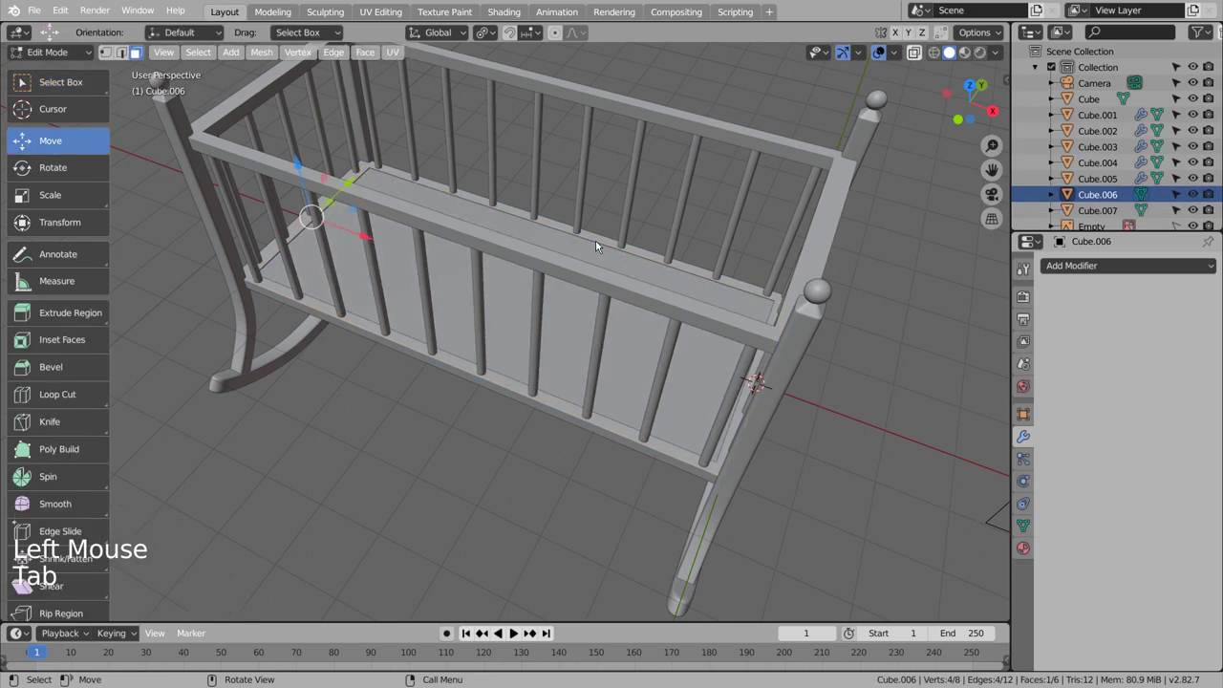
key("a")
right_click(597, 266)
right_click(596, 265)
right_click(596, 266)
right_click(596, 266)
right_click(596, 265)
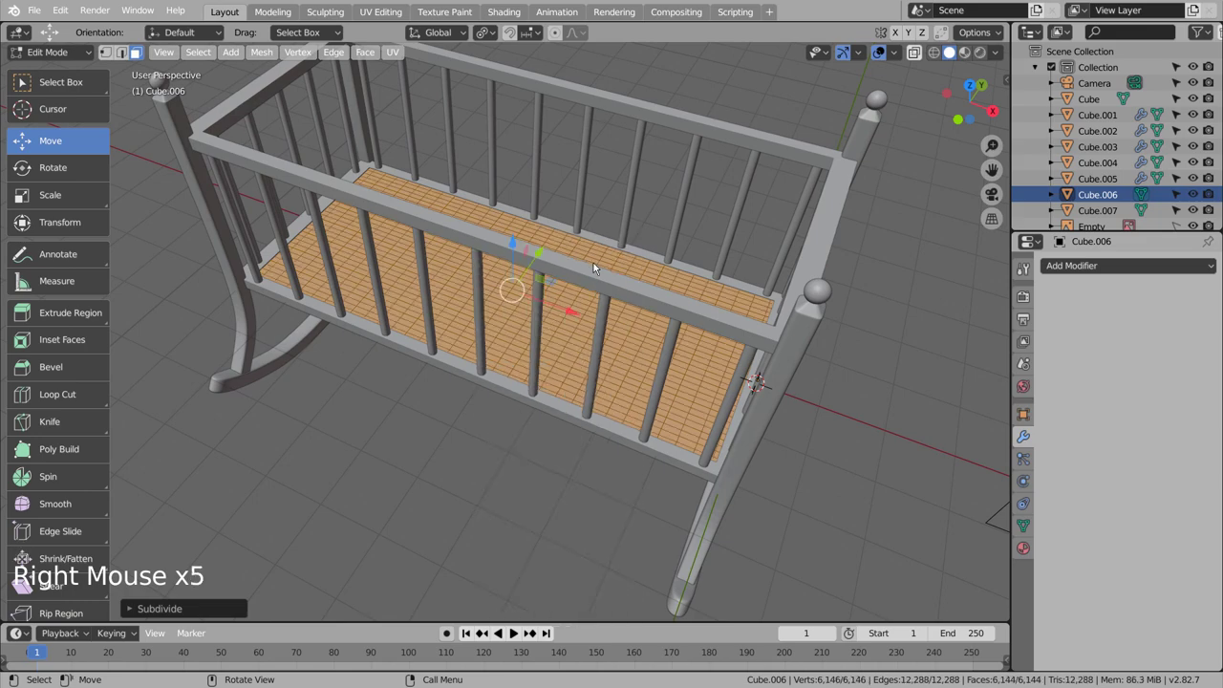
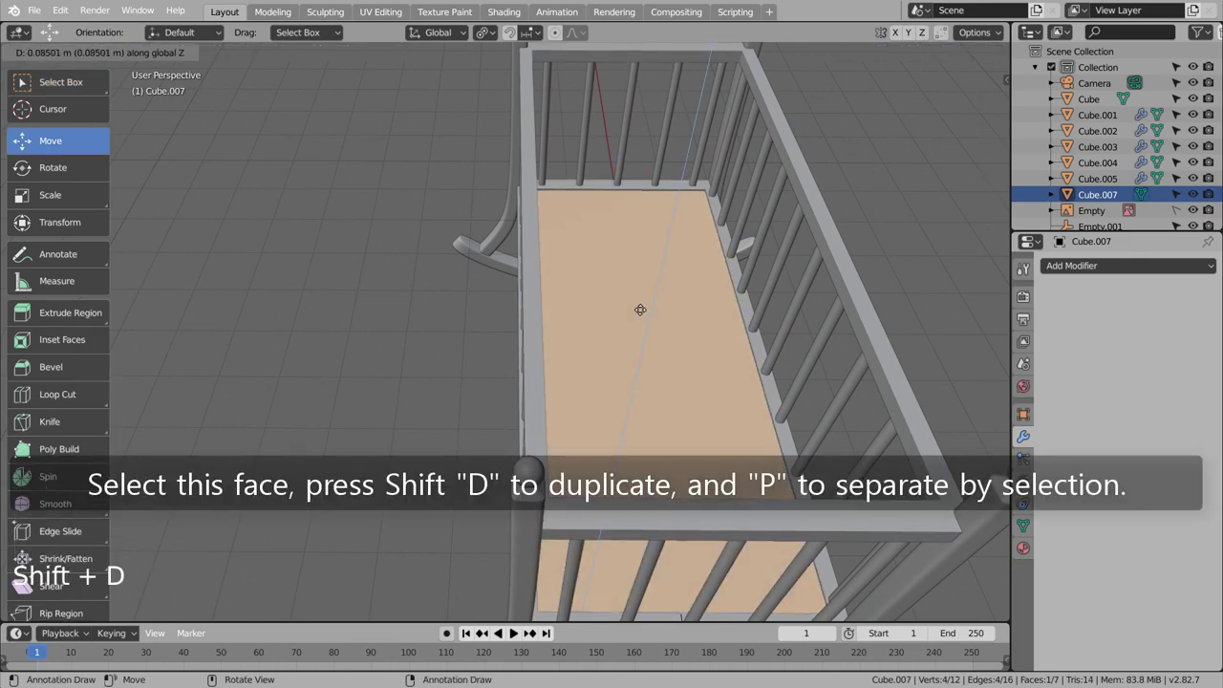
Step: Pick the upper grid panel, apply its scale, and redo the subdivision after undoing earlier attempts
key("p")
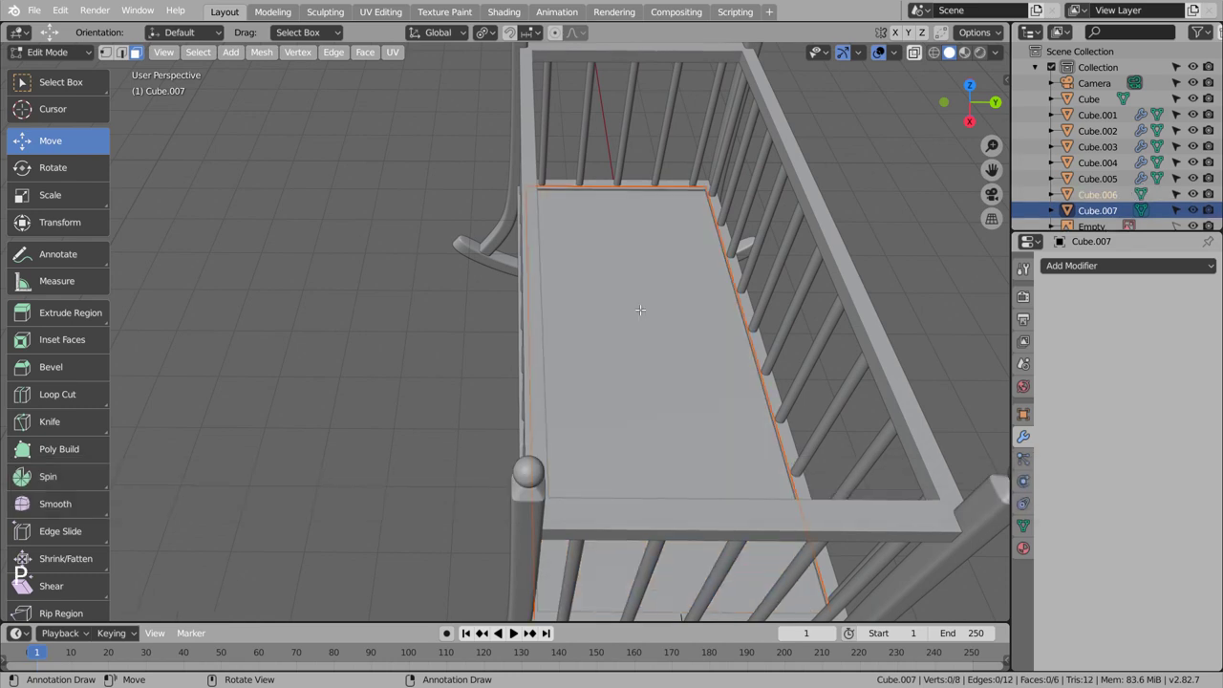
key("Tab")
key("3")
left_click(642, 319)
key("Tab")
key("a")
right_click(644, 315)
right_click(644, 315)
right_click(644, 314)
key("ctrl+z")
key("ctrl+z")
key("ctrl+z")
key("Tab")
key("ctrl+a")
key("Tab")
Step: Subdivide to 1,024 faces, checker-deselect and delete every other face, leaving a lattice of holes
right_click(653, 328)
right_click(653, 328)
right_click(653, 328)
right_click(654, 327)
right_click(654, 328)
key("ctrl+z")
key("ctrl+z")
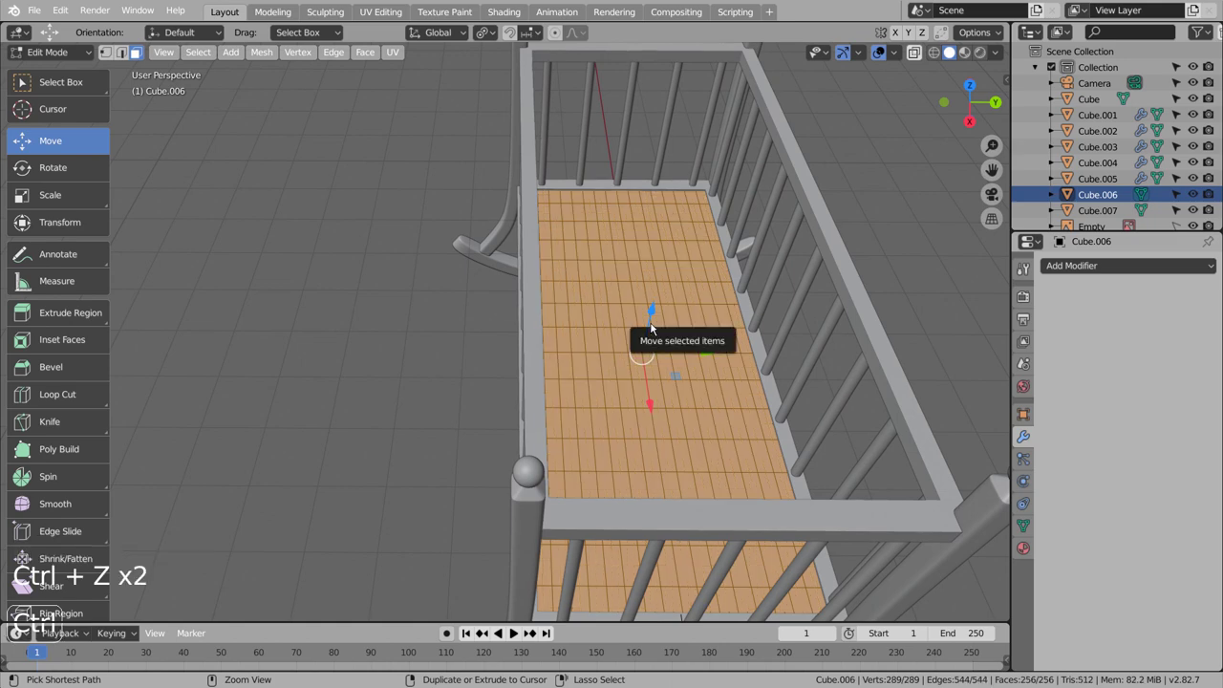
right_click(653, 328)
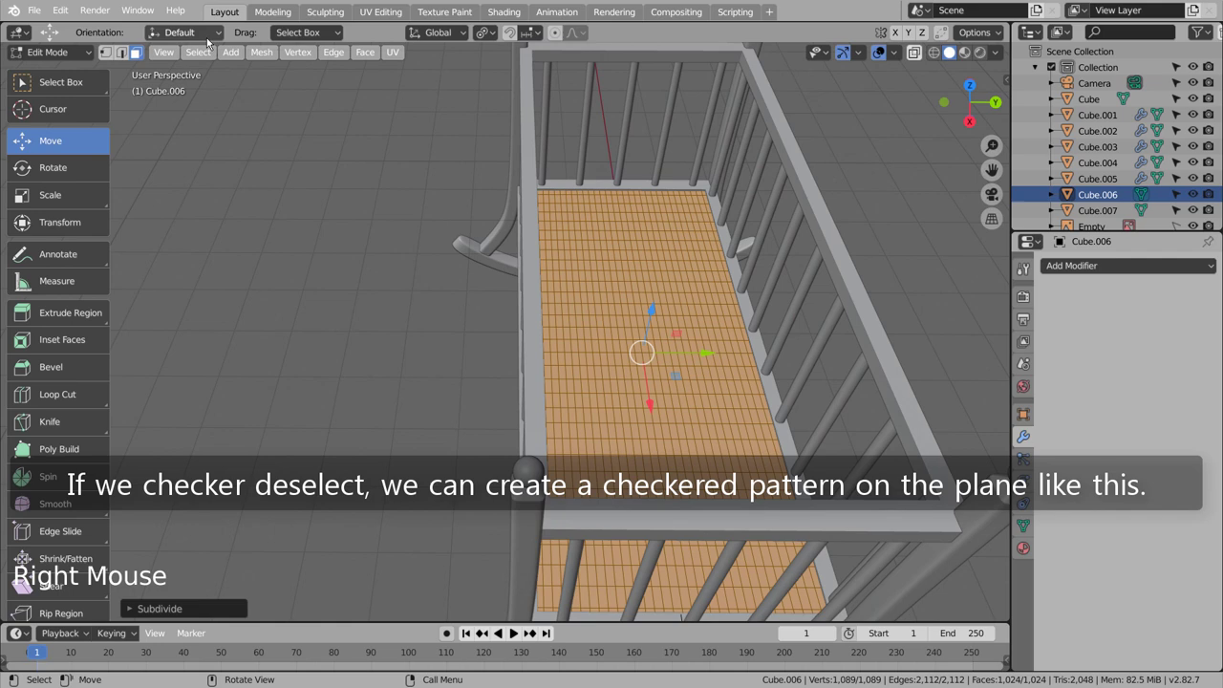
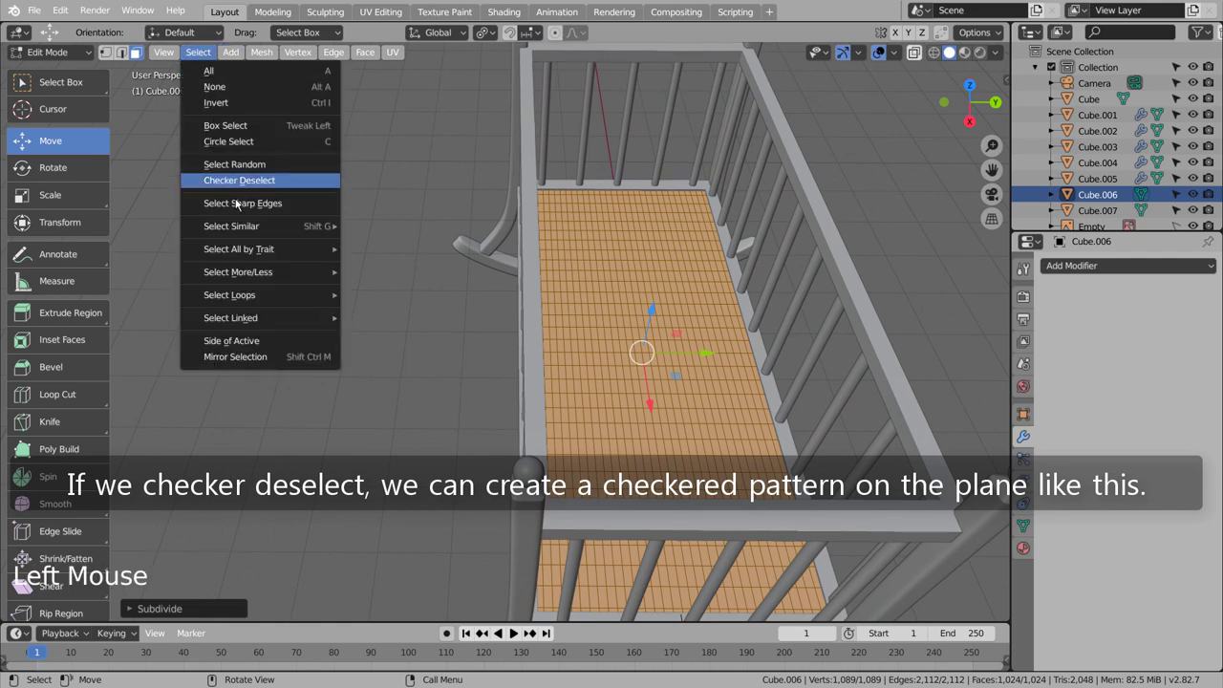
key("x")
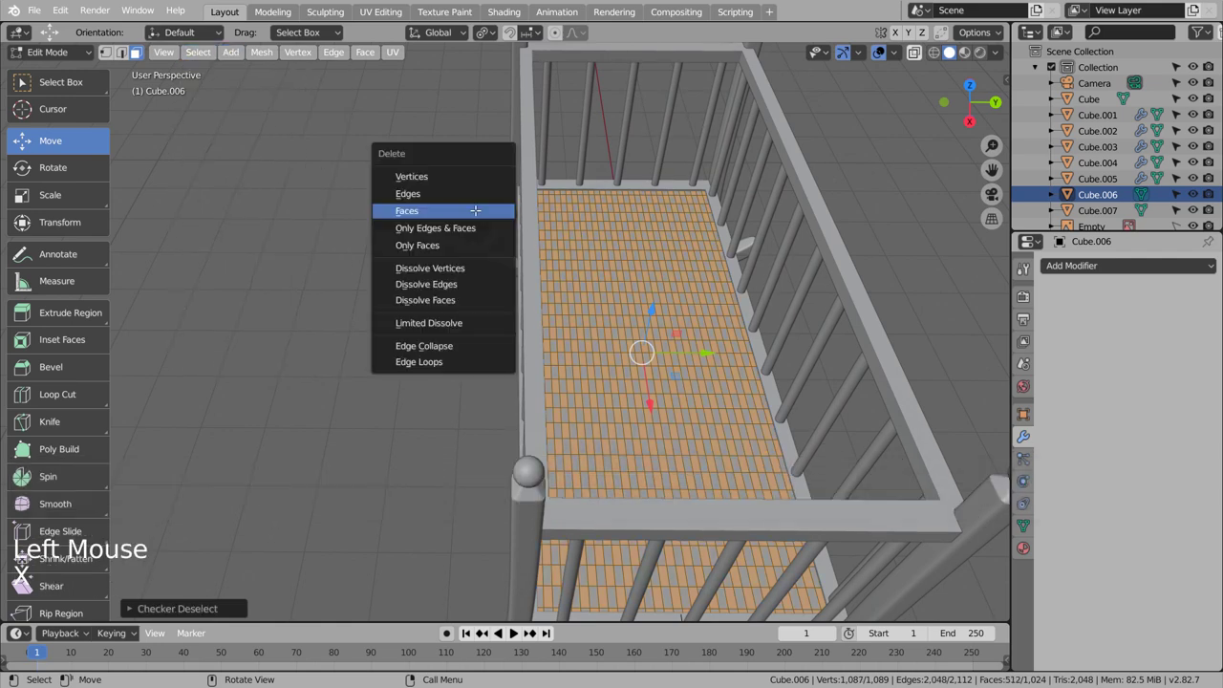
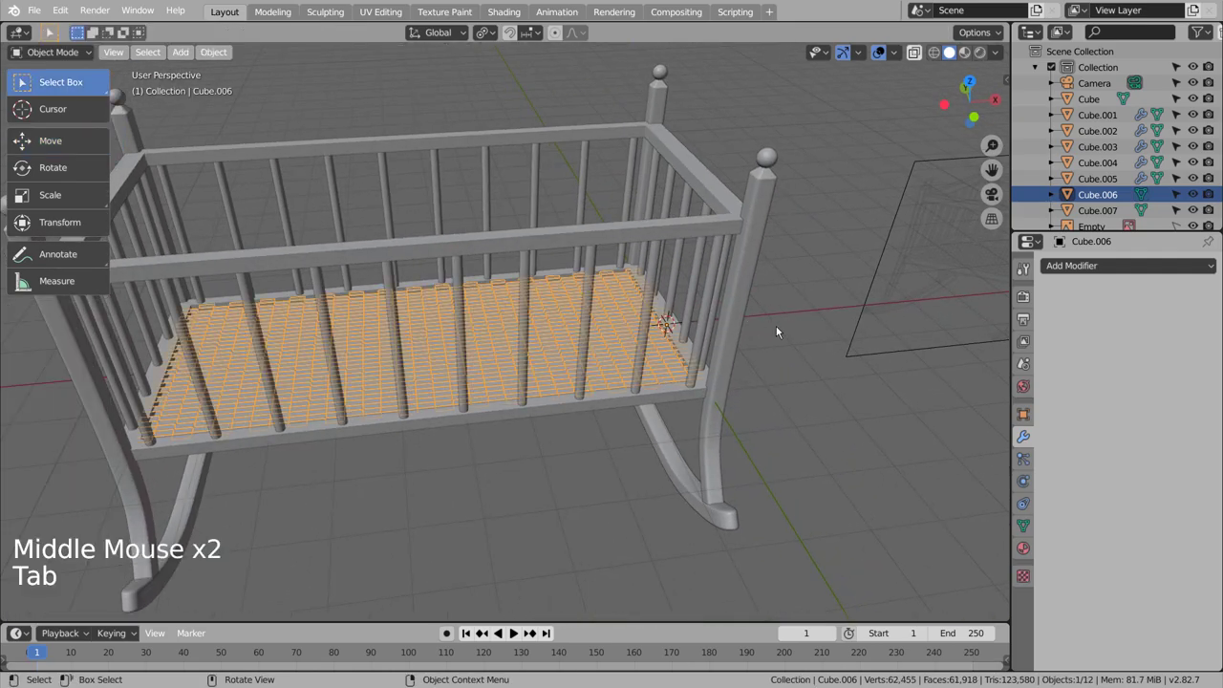
Step: Extrude the whole checkered grid along its normals to give it thickness
middle_click(756, 337)
scroll("up", 3)
middle_click(679, 334)
key("Tab")
key("3")
key("a")
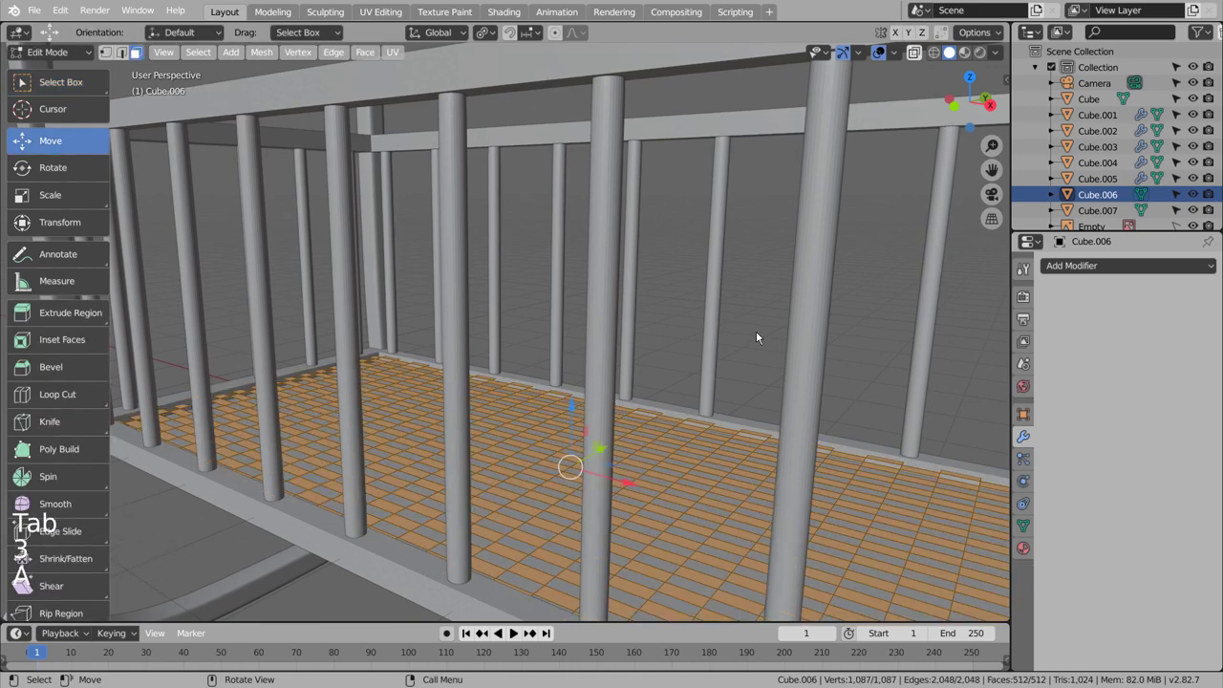
key("e")
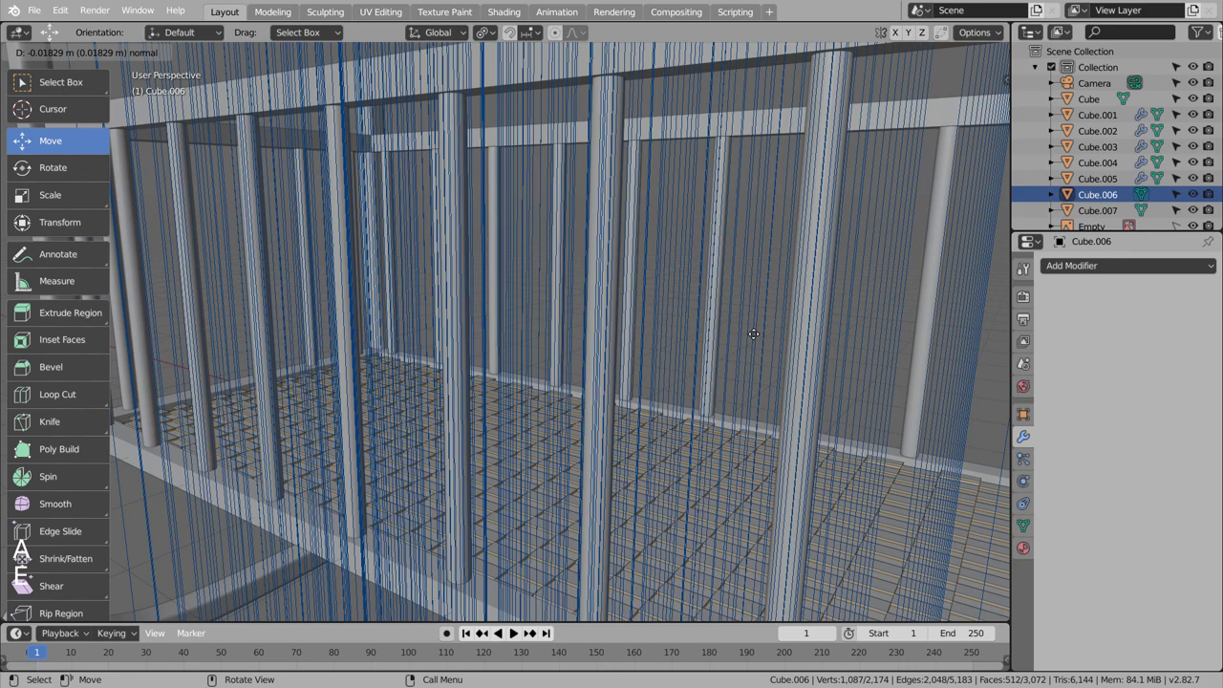
key("Tab")
Step: Add a Subdivision Surface modifier (Ctrl+3) to smooth the grid into rounded woven loops and apply it
middle_click(754, 310)
left_click(751, 334)
scroll("down", 3)
left_click(347, 506)
middle_click(399, 501)
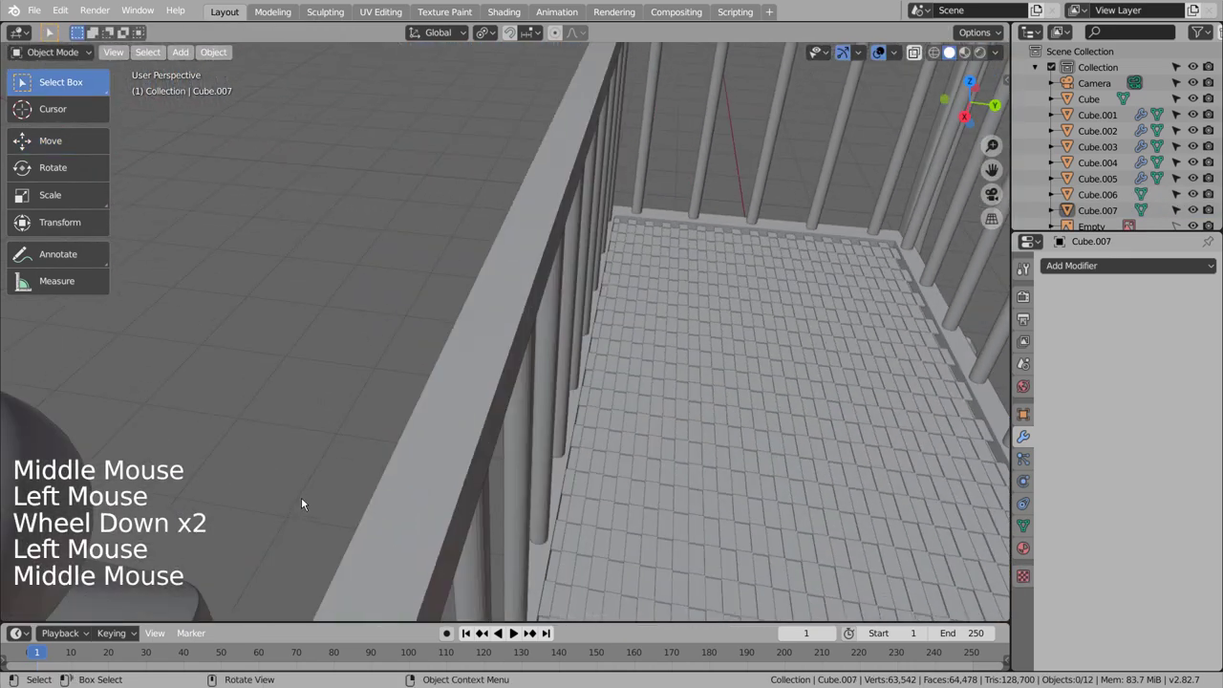
scroll("down", 3)
middle_click(313, 486)
left_click(469, 472)
middle_click(536, 479)
scroll("up", 3)
middle_click(538, 463)
left_click(549, 452)
key("ctrl+3")
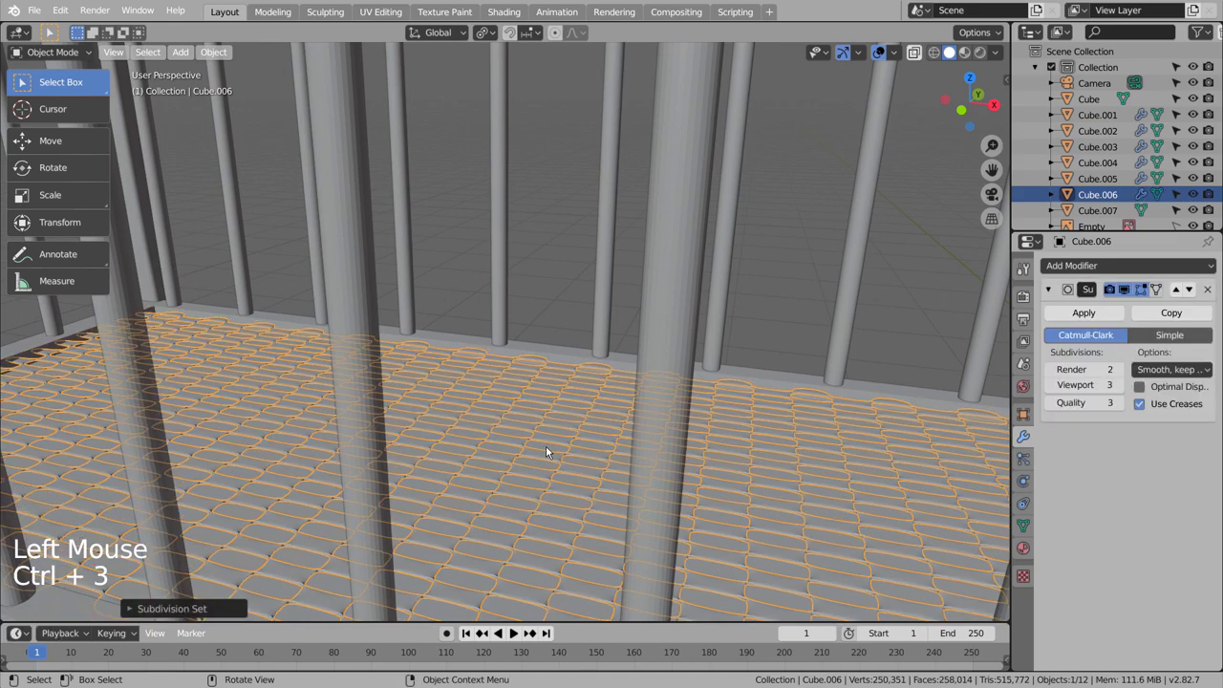
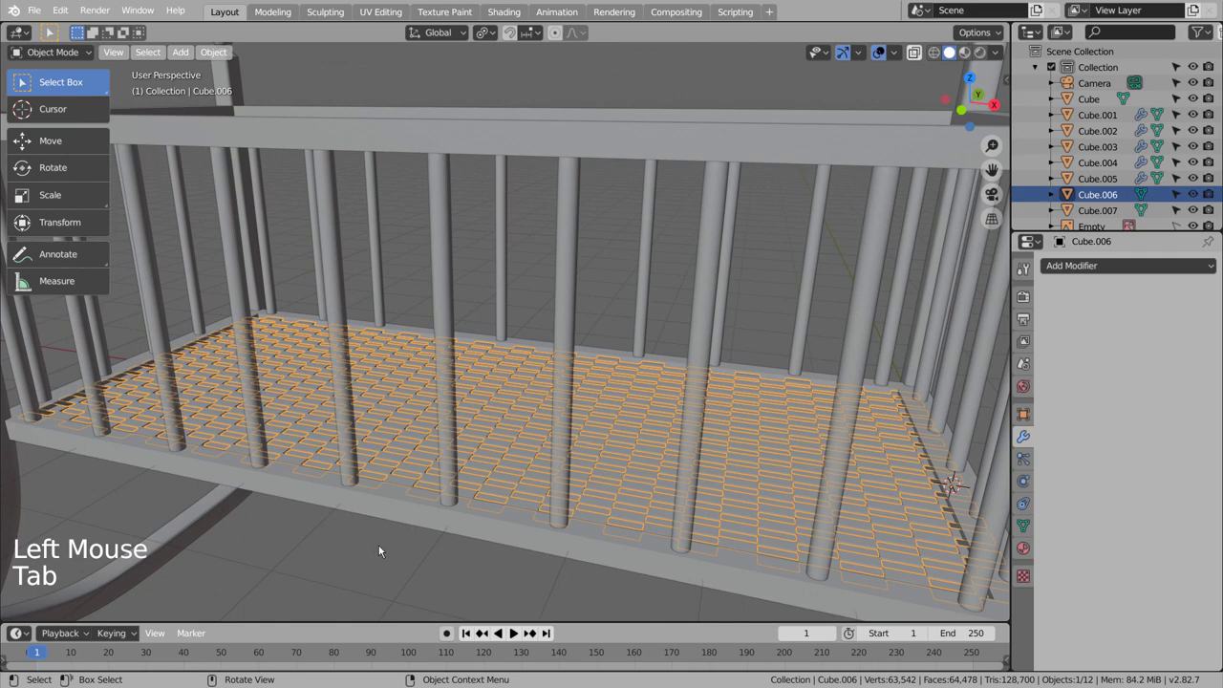
left_click(371, 562)
scroll("down", 3)
middle_click(491, 502)
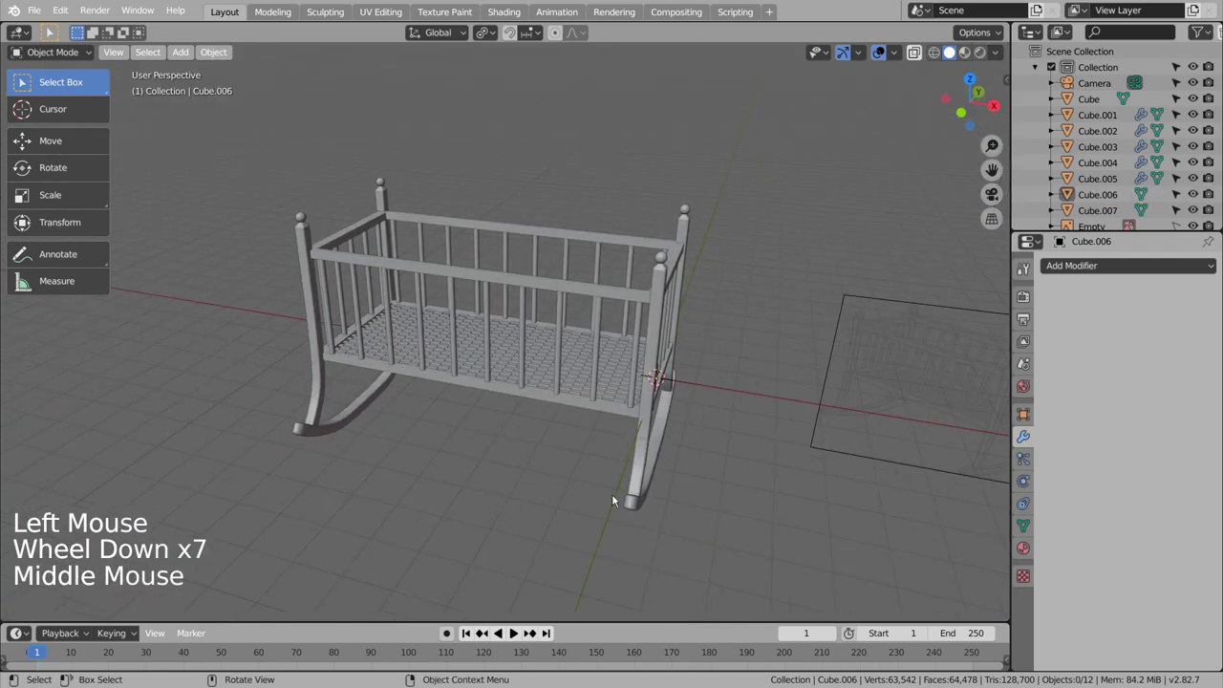
Step: Select the cradle pieces, save the file, and undo a premature join of the parts
middle_click(726, 532)
middle_click(709, 537)
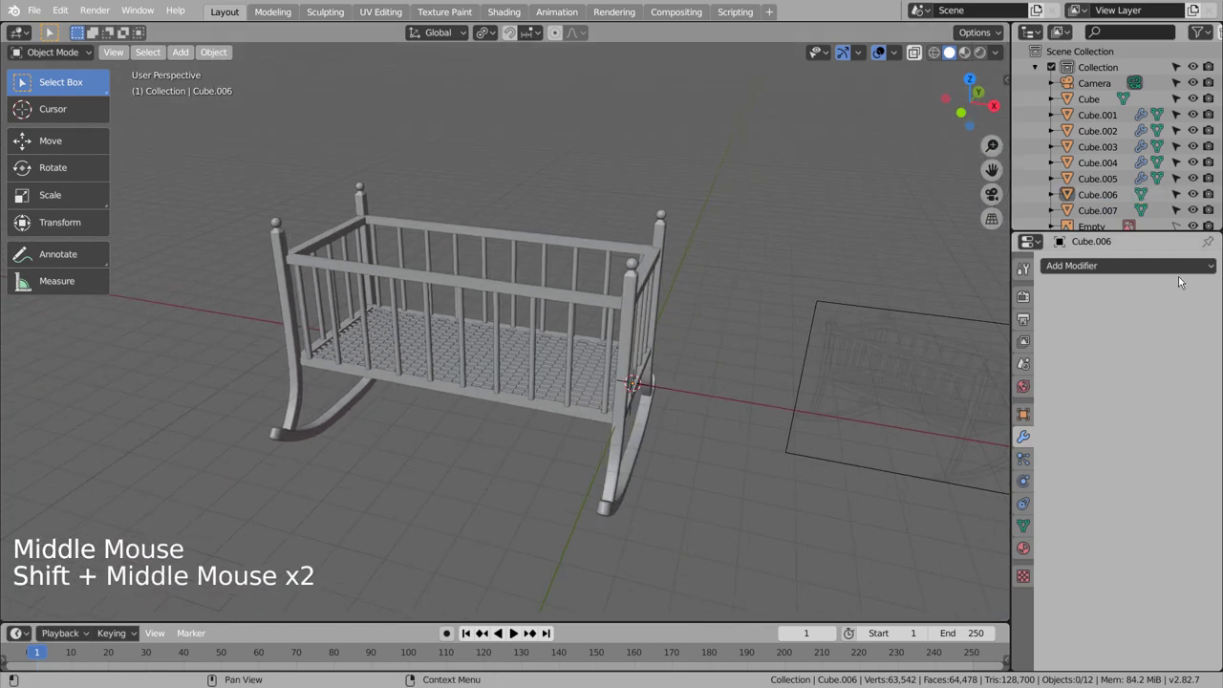
left_click(944, 401)
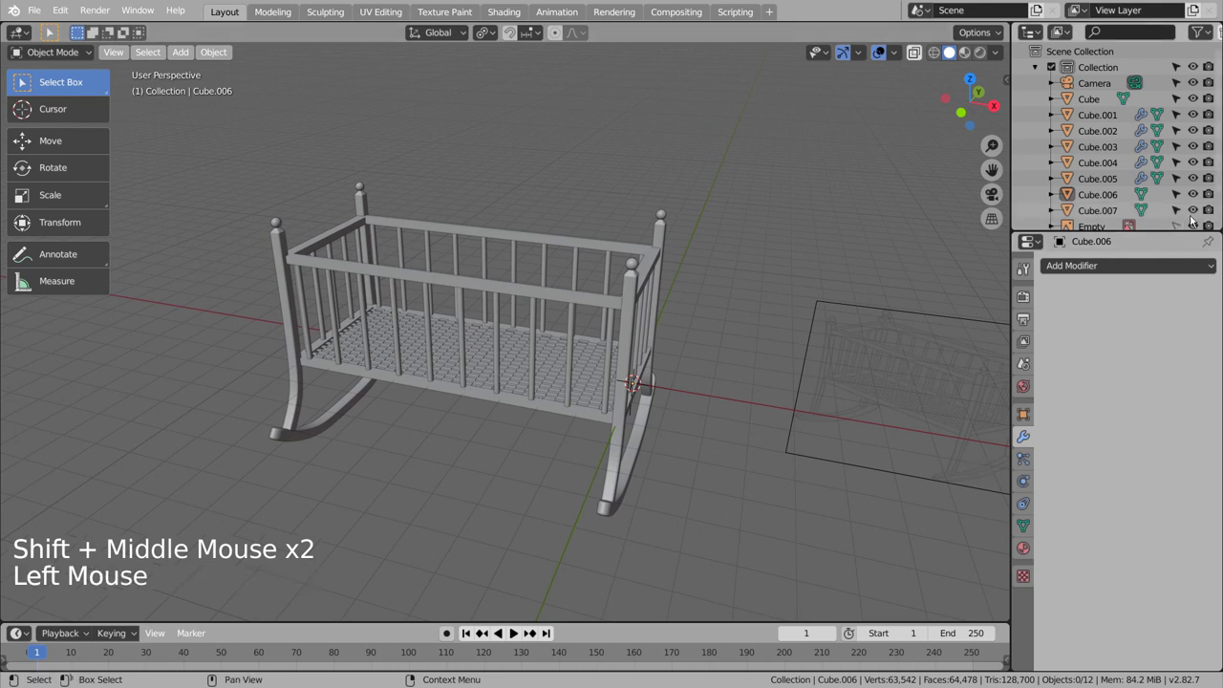
double_click(1203, 228)
left_click(843, 322)
key("ctrl+s")
key("shift+z")
key("b")
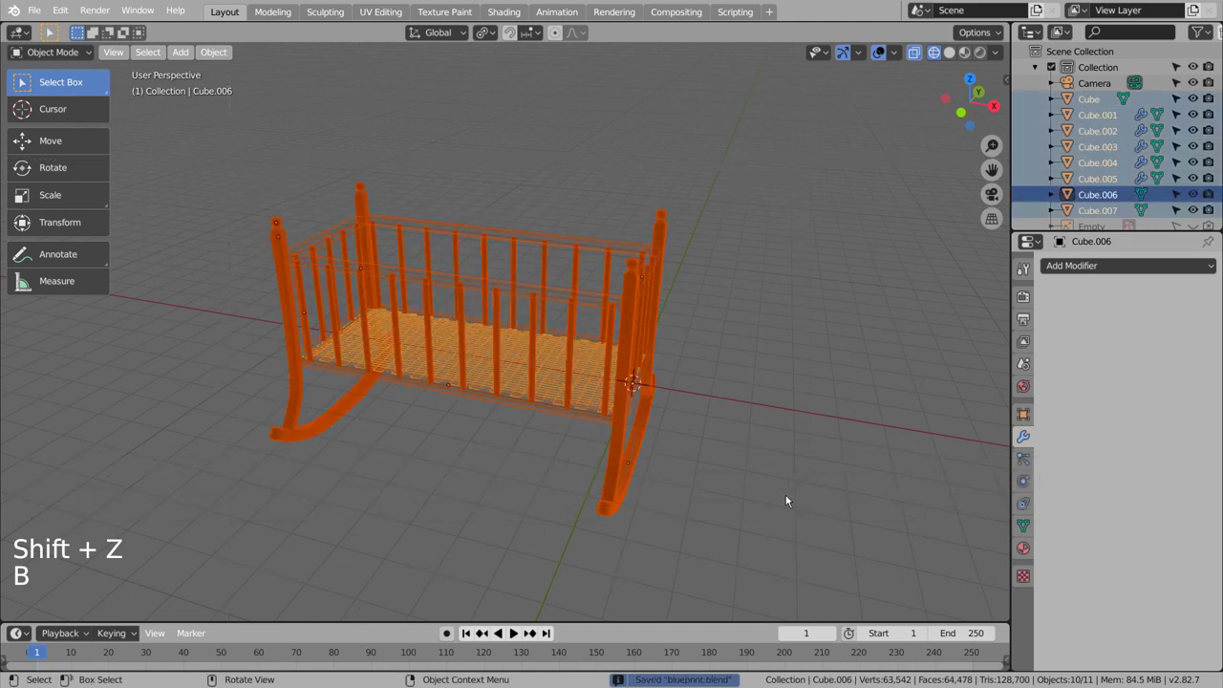
key("ctrl+j")
key("ctrl+z")
Step: Apply the top rail's Mirror modifier and the vertical bars' Subdivision Surface modifier
left_click(885, 361)
left_click(1120, 122)
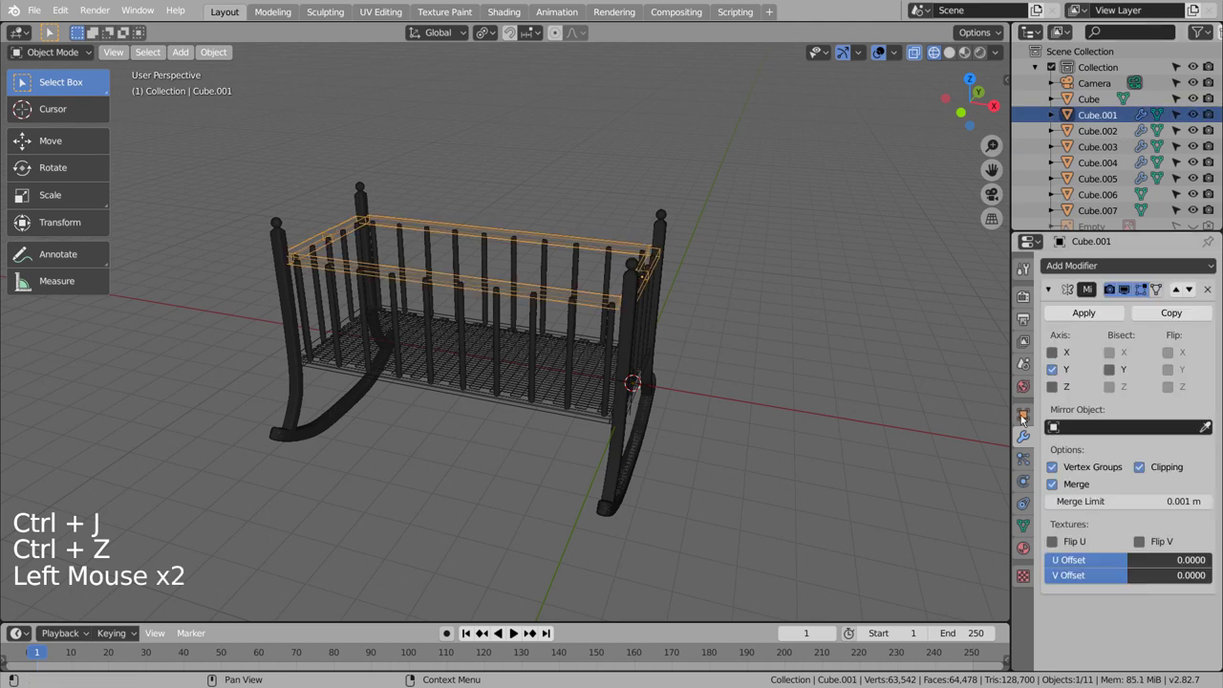
left_click(1111, 313)
left_click(1124, 131)
left_click(1099, 312)
double_click(1098, 312)
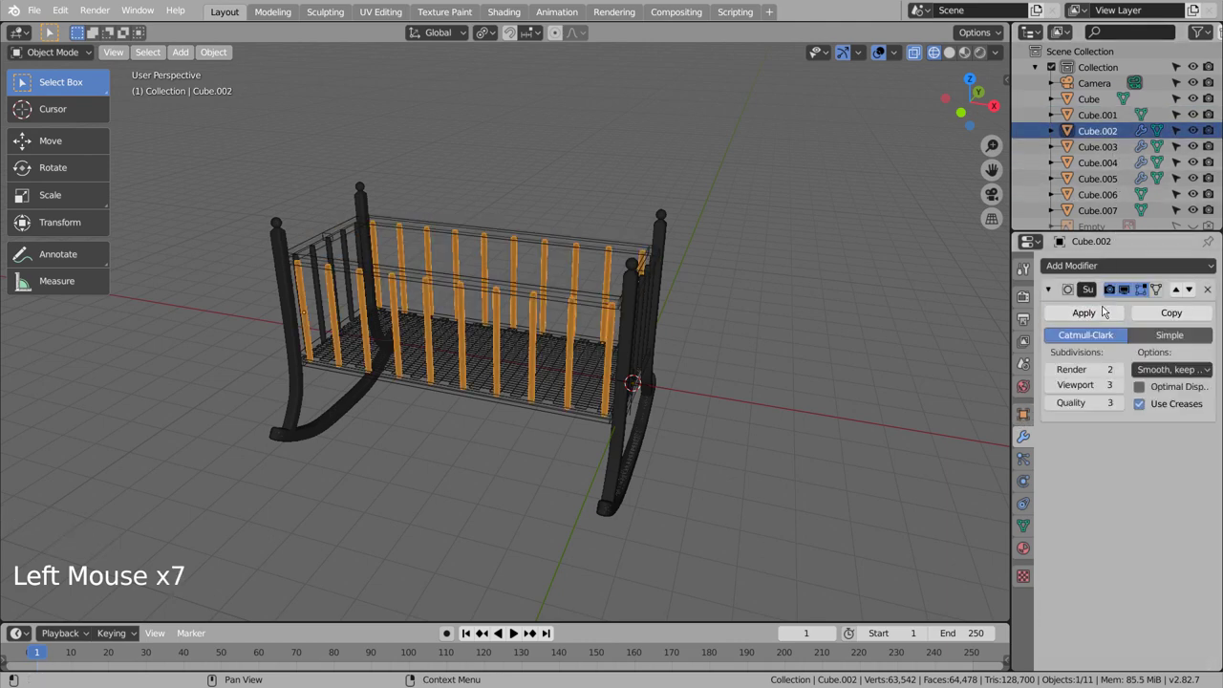
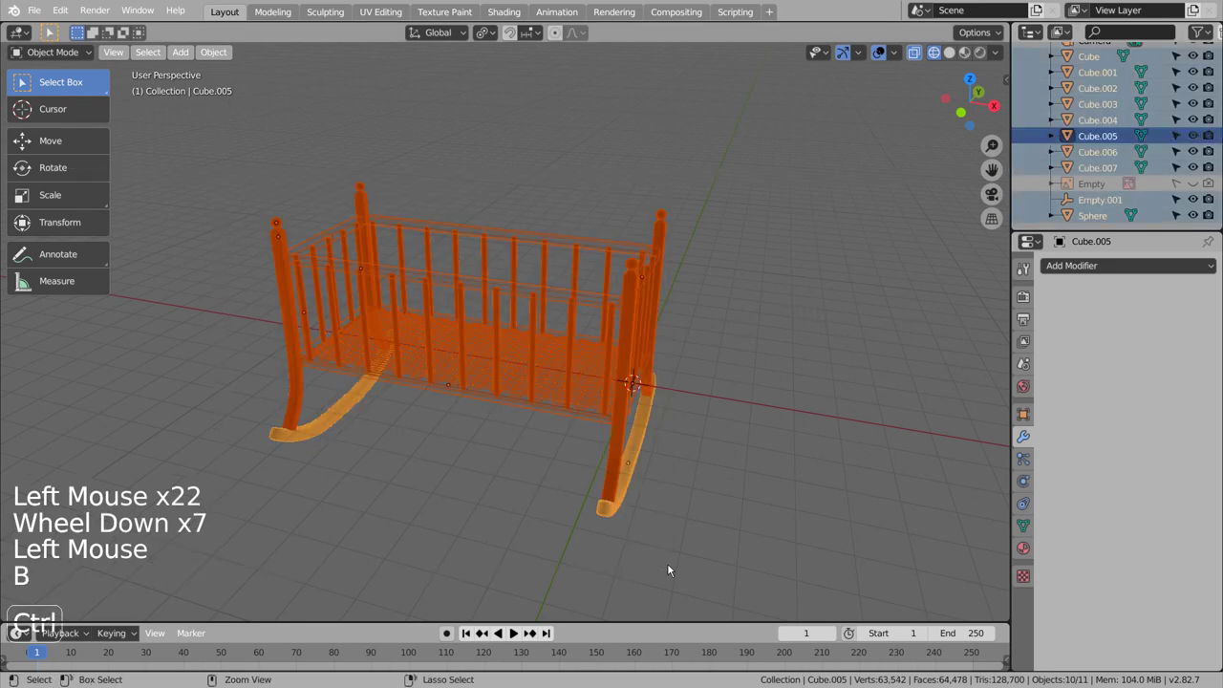
Step: Join all cradle parts into one object and give it a new material
key("ctrl+j")
key("Tab")
key("Tab")
left_click(1026, 541)
scroll("up", 3)
left_click(1156, 495)
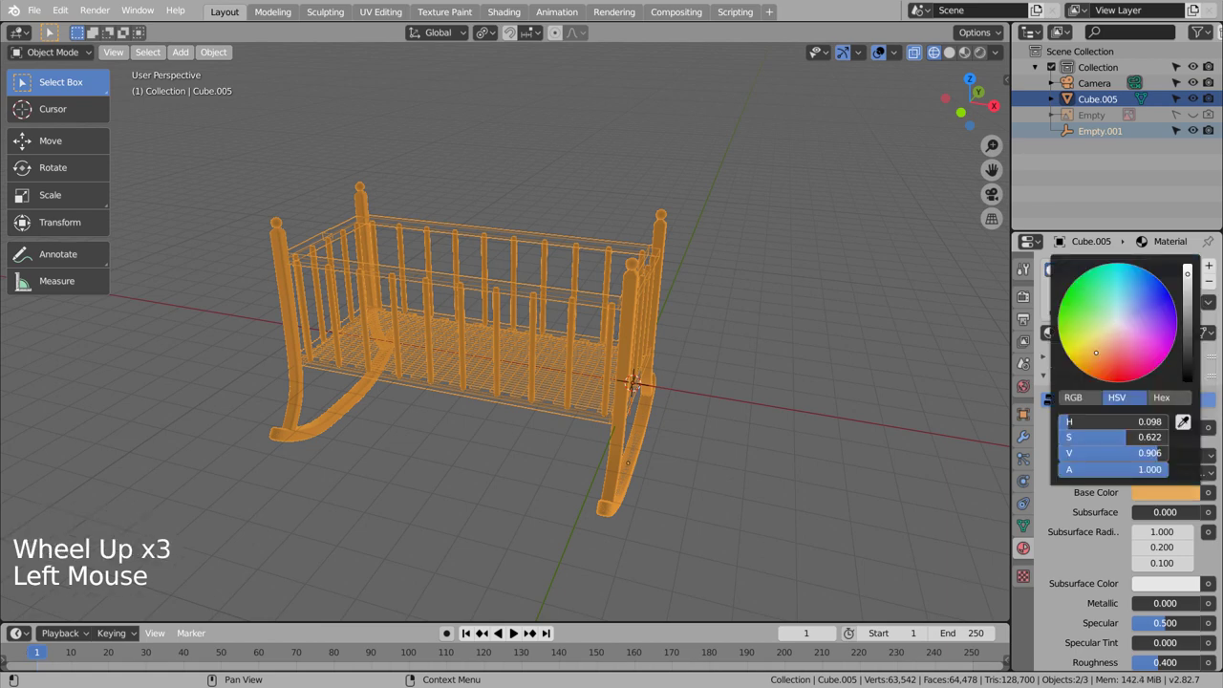
Step: Set the material's base colour to red-orange and preview it on the cradle
left_click(952, 55)
left_click(960, 56)
left_click(1164, 495)
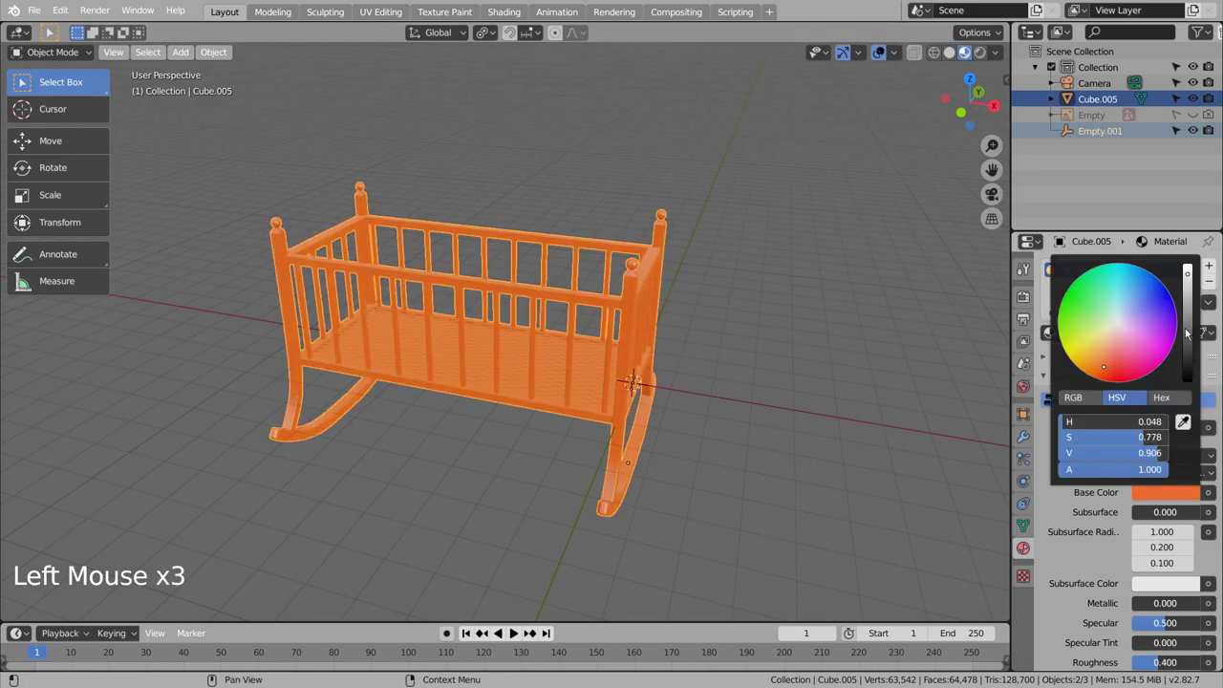
left_click(790, 399)
Step: Orbit and zoom out to view the coloured cradle together with the camera
middle_click(687, 446)
scroll("down", 3)
middle_click(588, 468)
middle_click(583, 445)
middle_click(581, 447)
middle_click(581, 465)
middle_click(581, 469)
middle_click(581, 469)
middle_click(581, 469)
middle_click(595, 456)
middle_click(646, 483)
middle_click(658, 492)
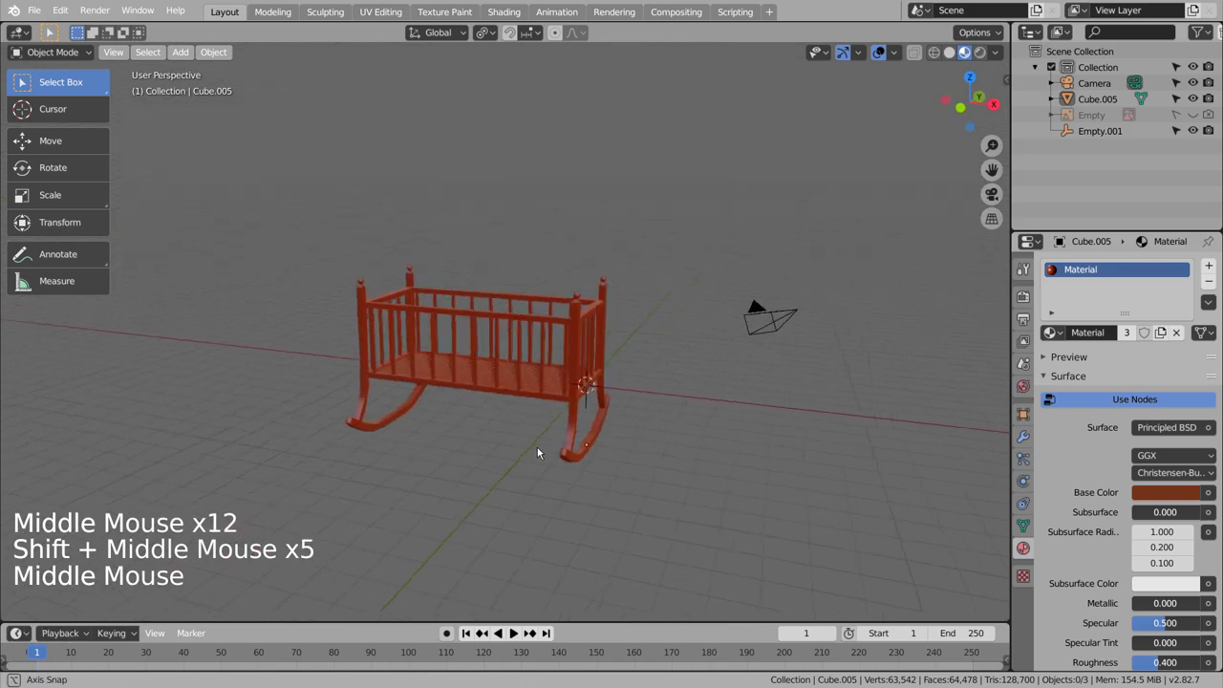
Step: Look through the scene camera and fly it to frame the cradle
middle_click(616, 473)
key("ctrl+alt+KP_0")
key("shift+`")
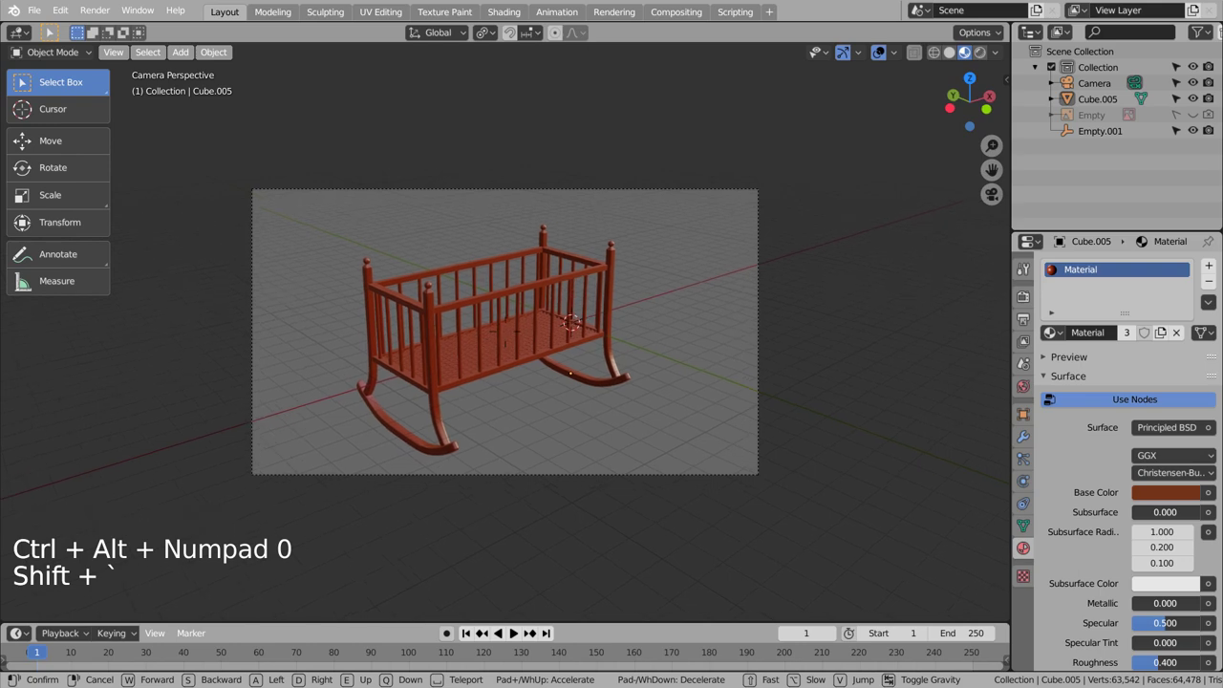
left_click(597, 410)
Step: Add a plane, scale it up and lower it along Z to the bottom of the rockers
key("shift+a")
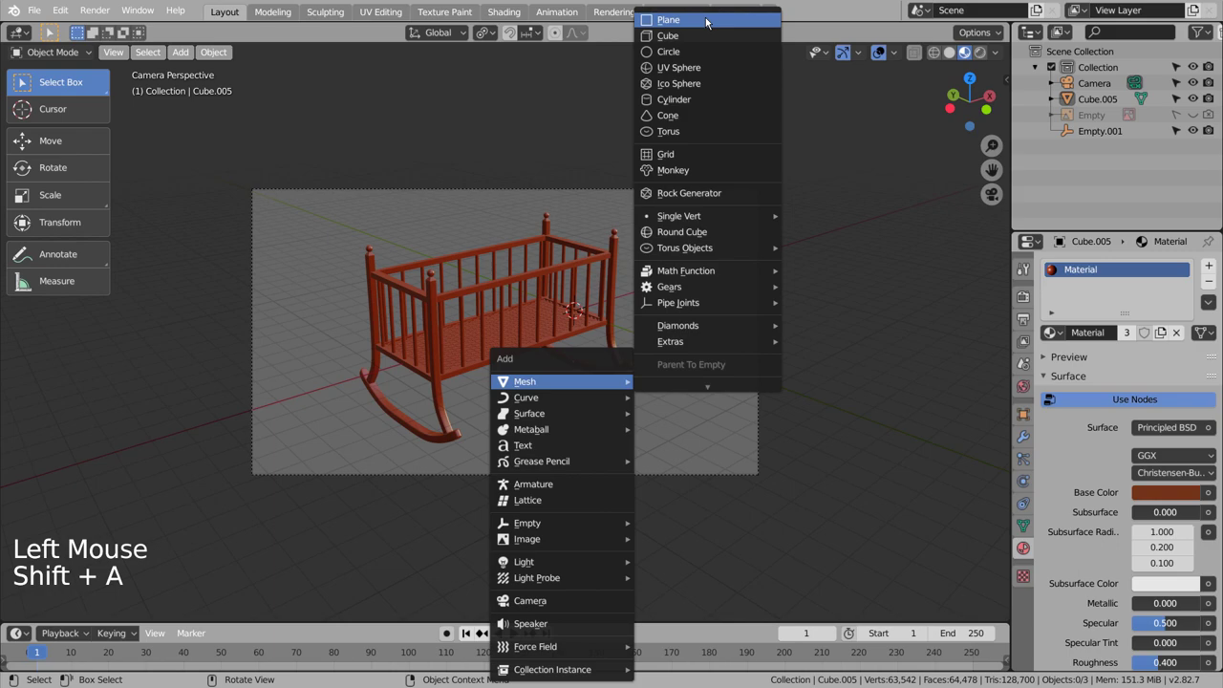
key("s")
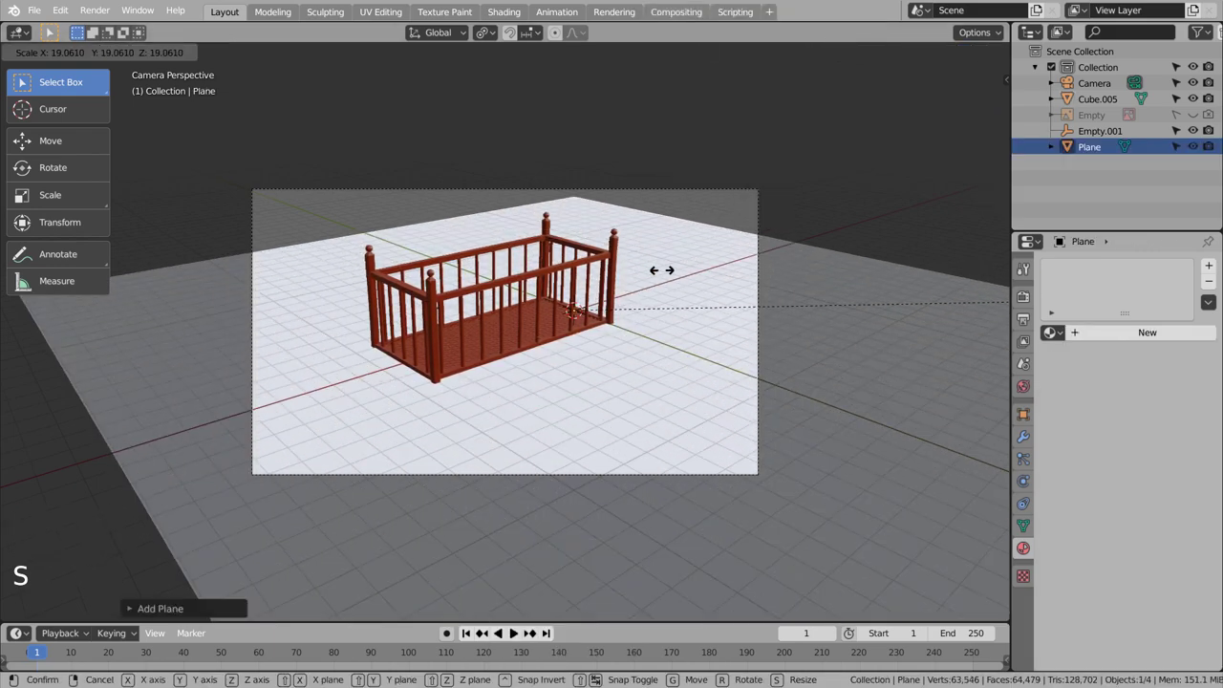
key("KP_3")
key("g")
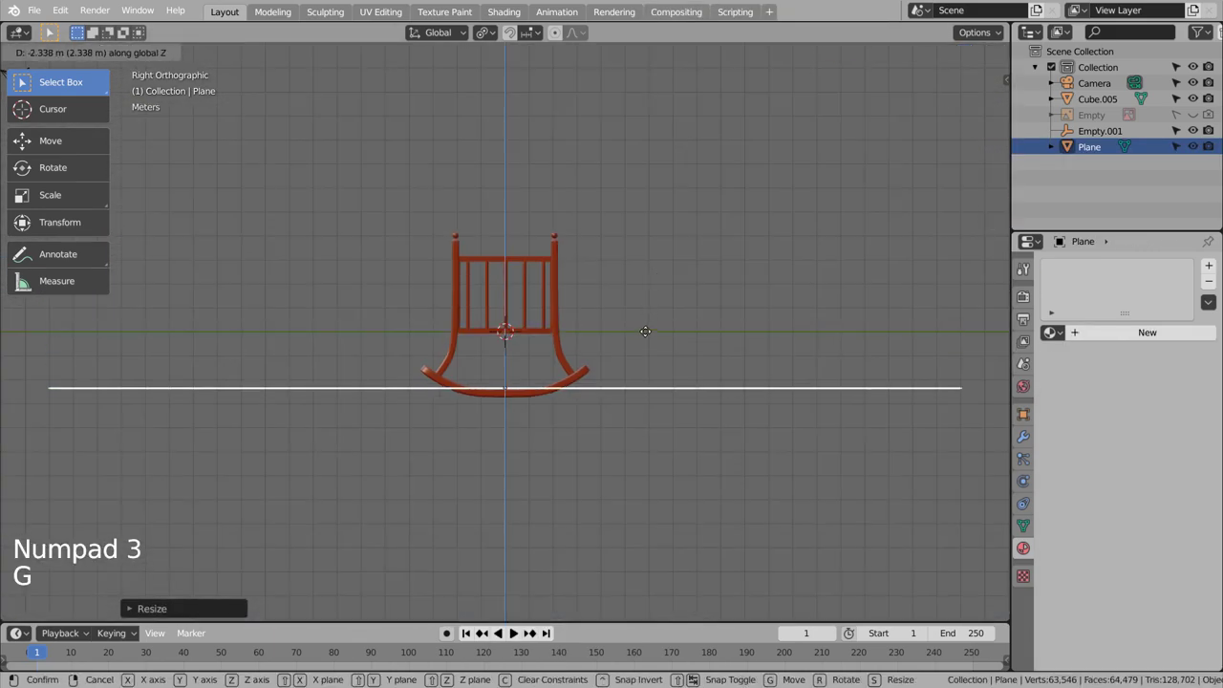
scroll("up", 3)
key("g")
middle_click(342, 296)
Step: Back in camera view, enlarge the floor plane further so it fills the frame
key("KP_0")
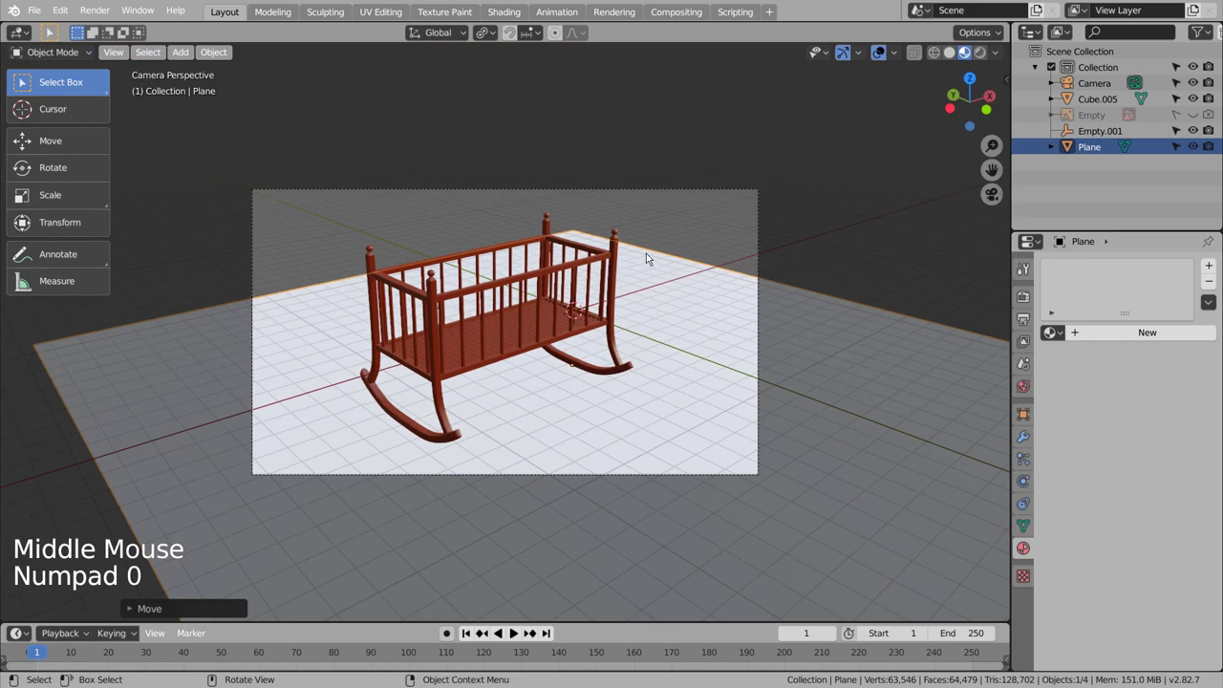
key("s")
key("Tab")
key("Tab")
key("s")
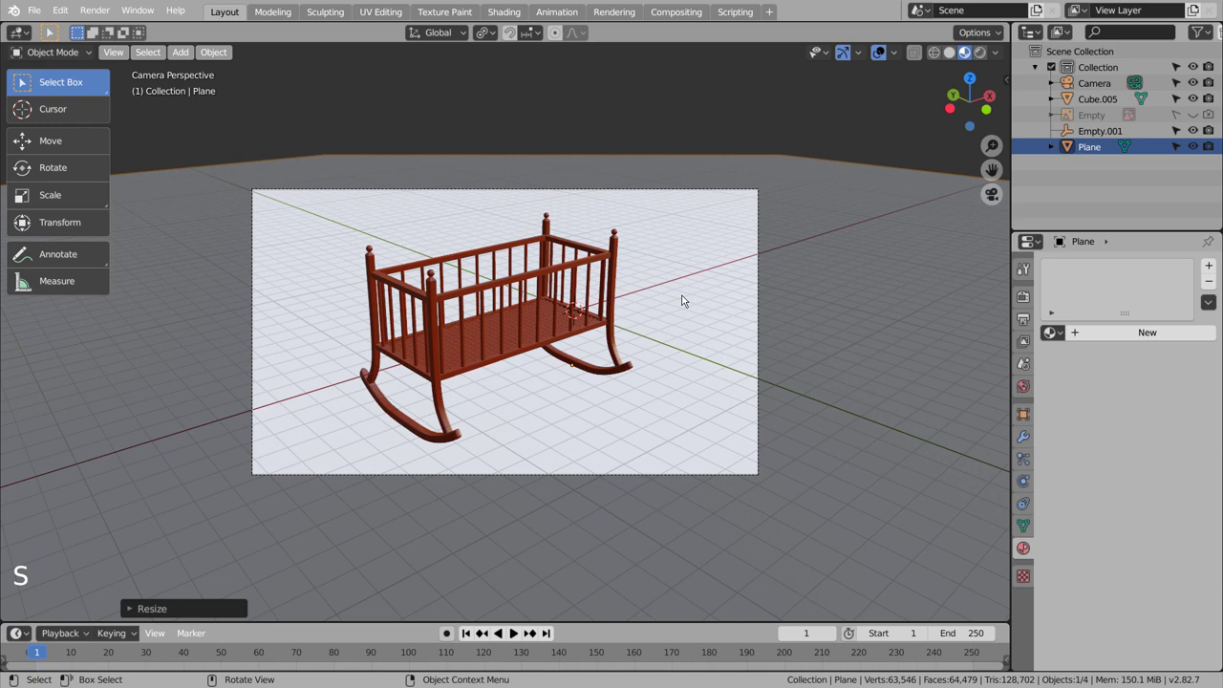
Step: Give the floor a pink, metallic 0.917, roughness 0.179 material and switch to a Cycles rendered preview
left_click(1112, 335)
left_click(1141, 496)
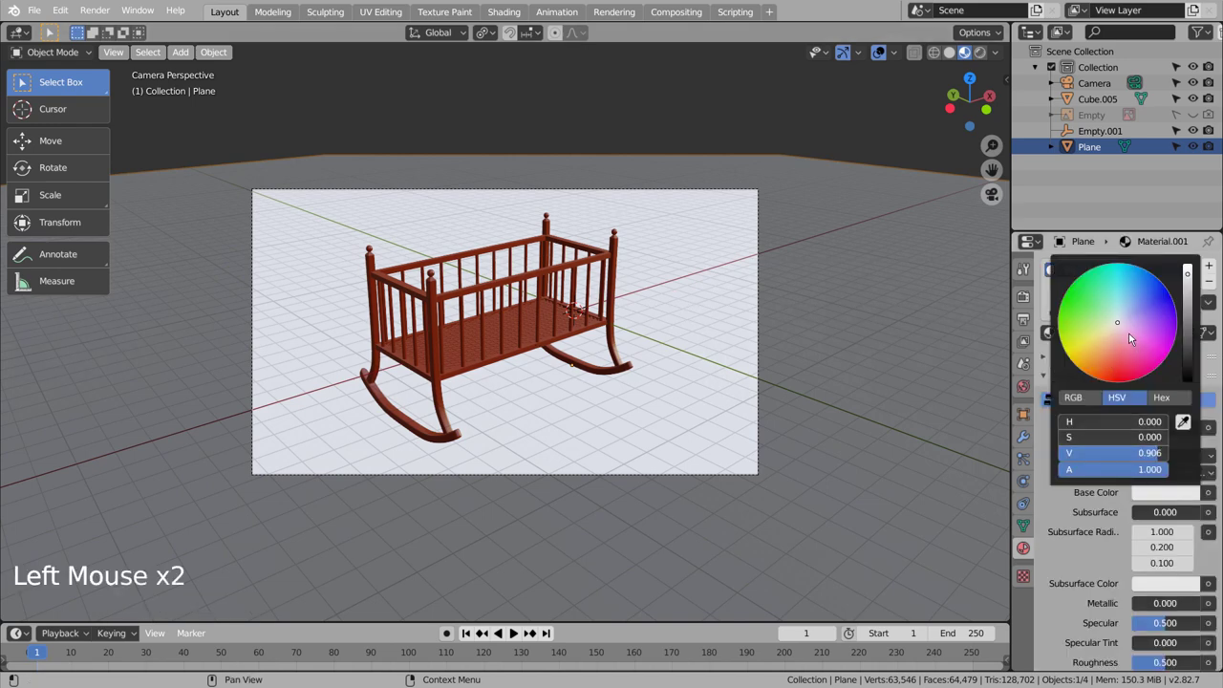
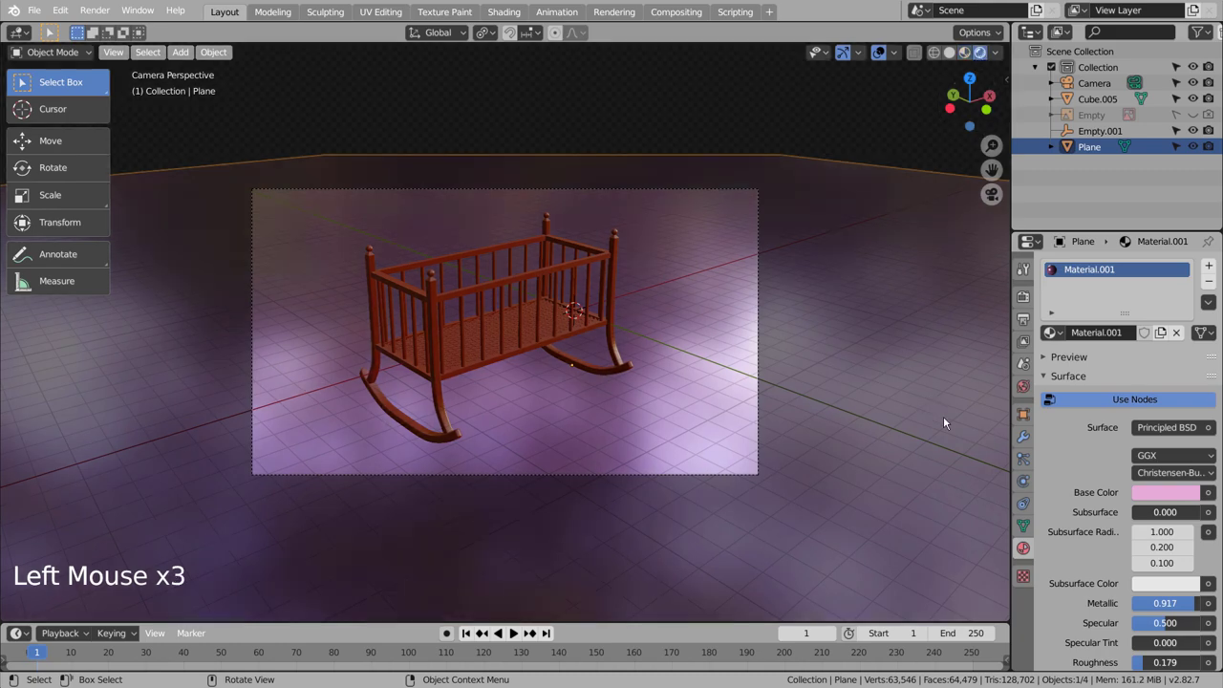
left_click(1018, 308)
left_click(1165, 273)
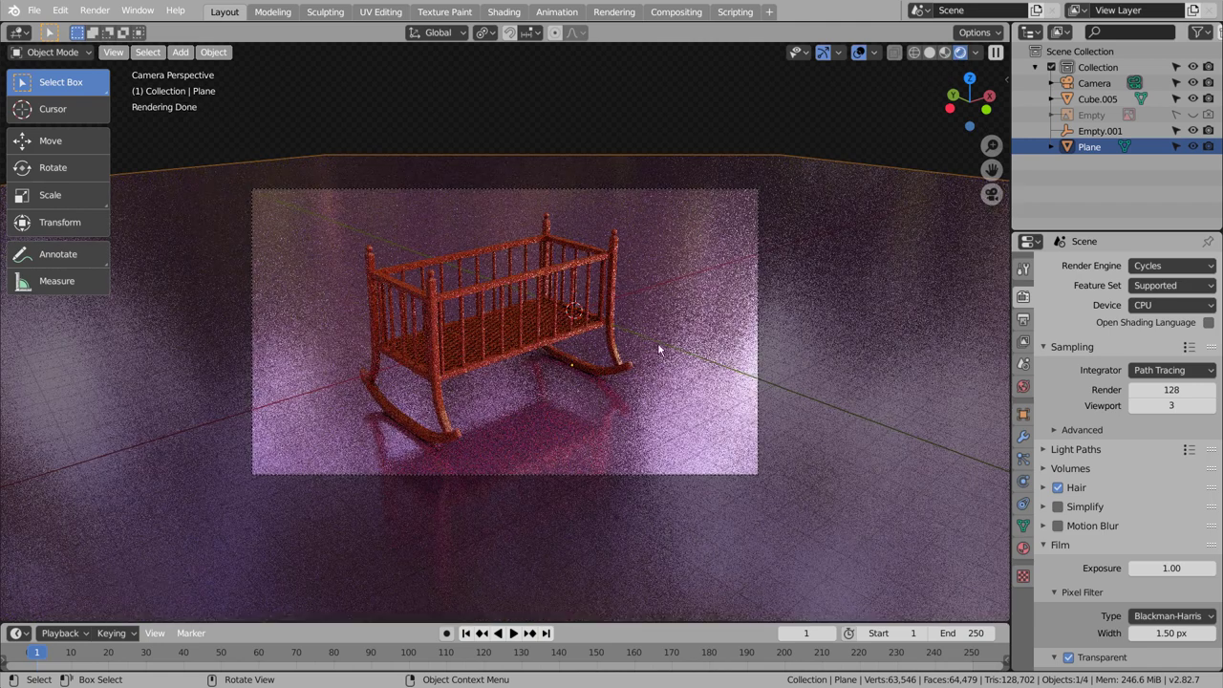
left_click(1030, 553)
left_click(1183, 457)
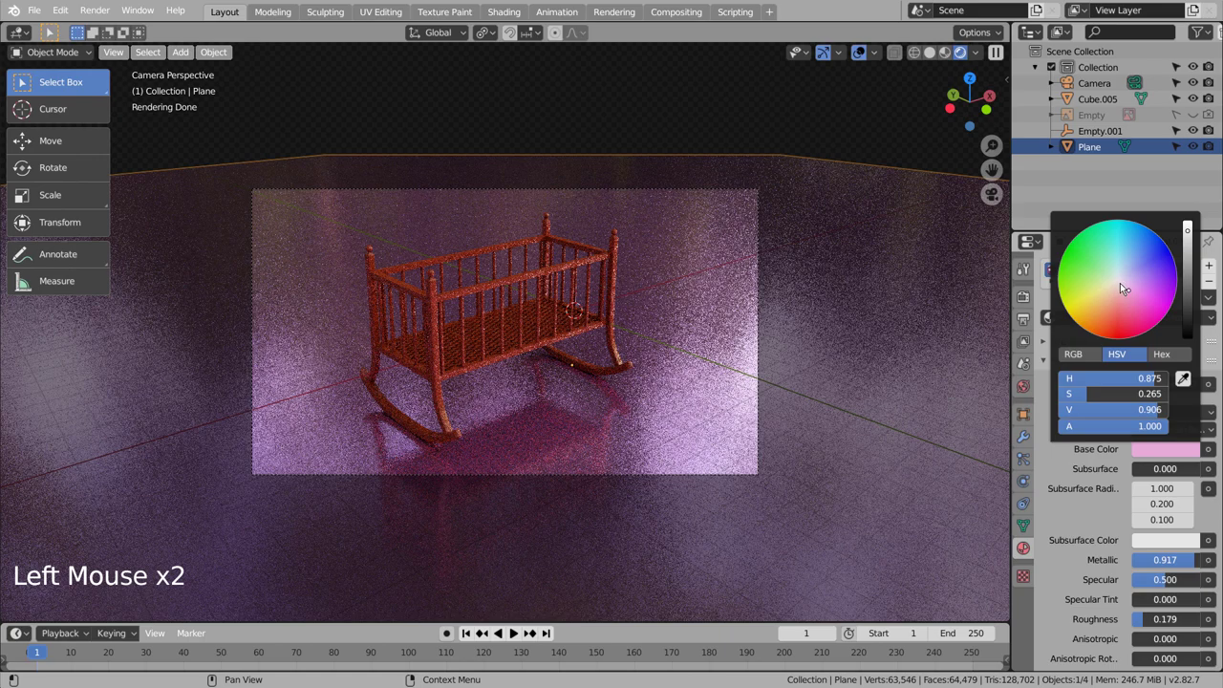
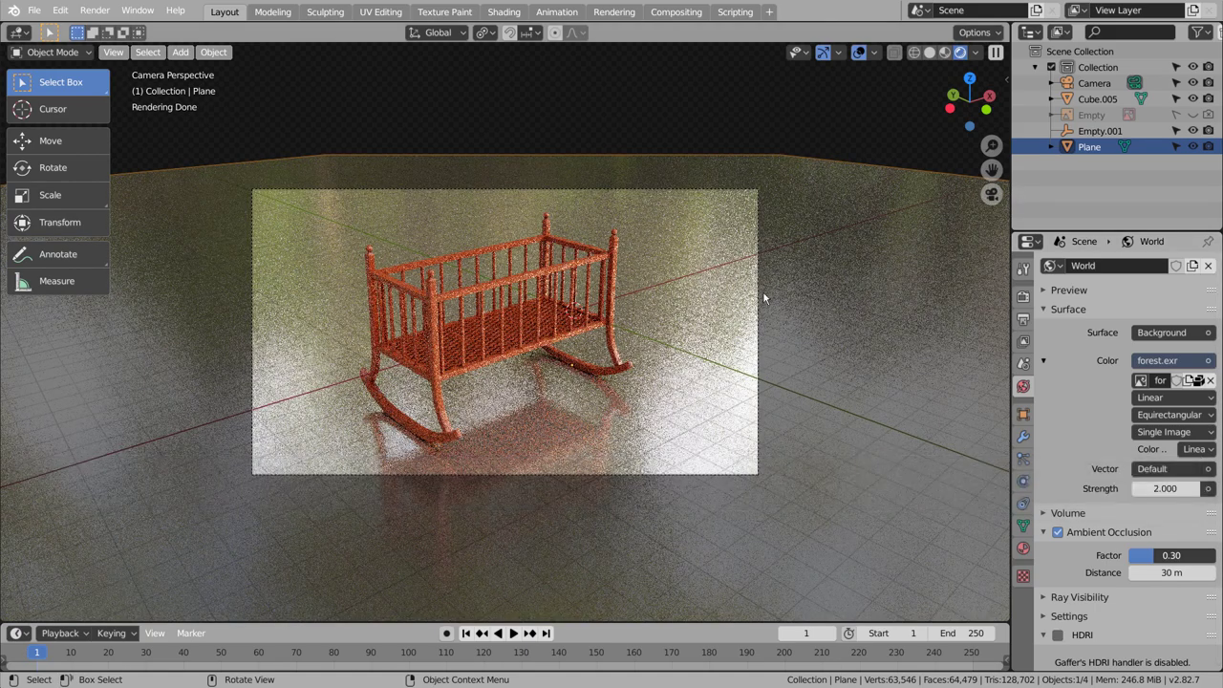
Step: Deselect everything, save blueprint.blend and launch the final render
left_click(798, 114)
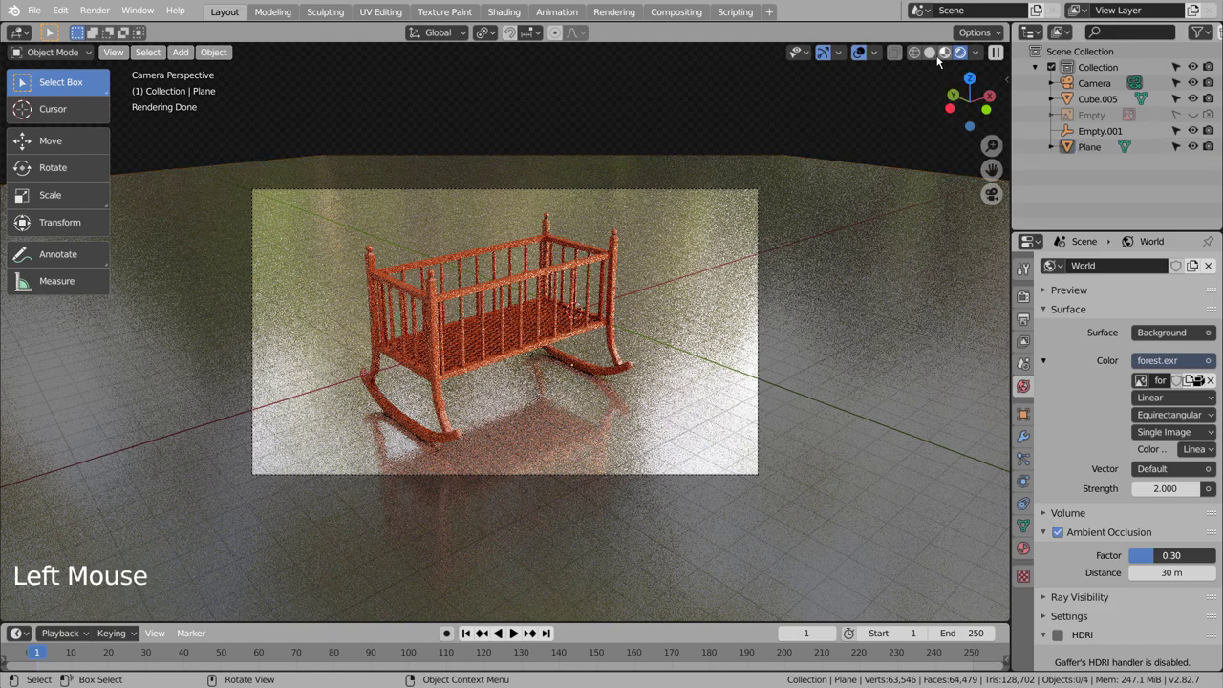
left_click(932, 65)
key("ctrl+s")
left_click(831, 117)
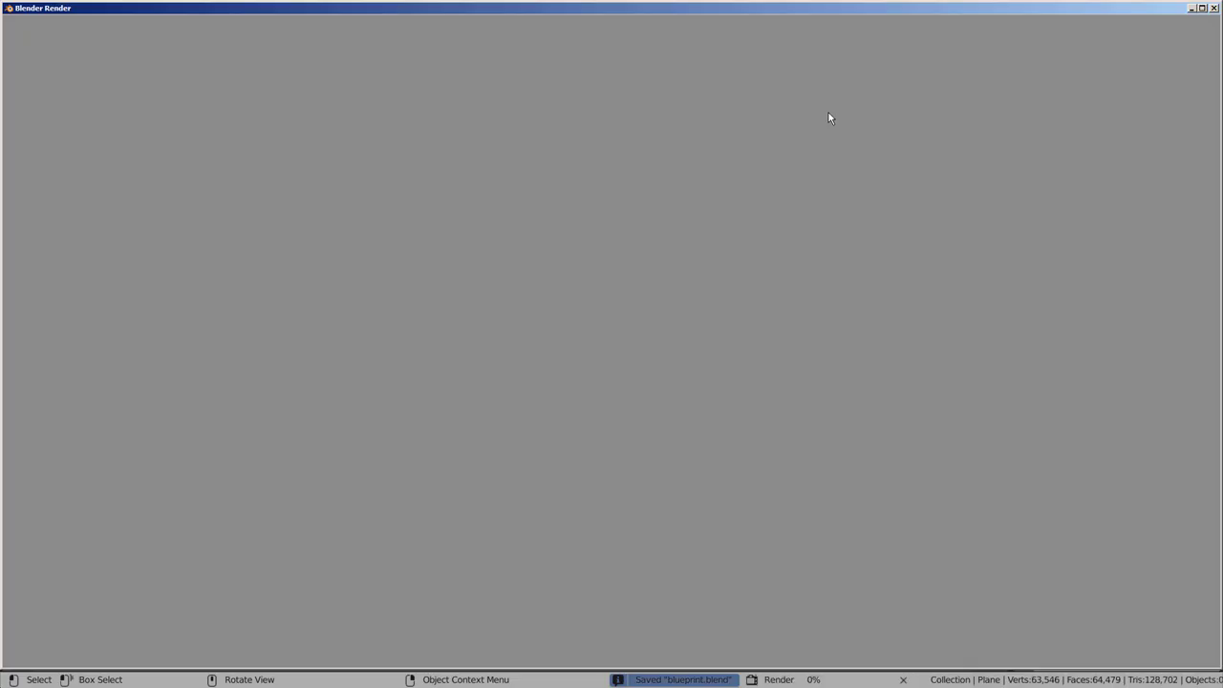